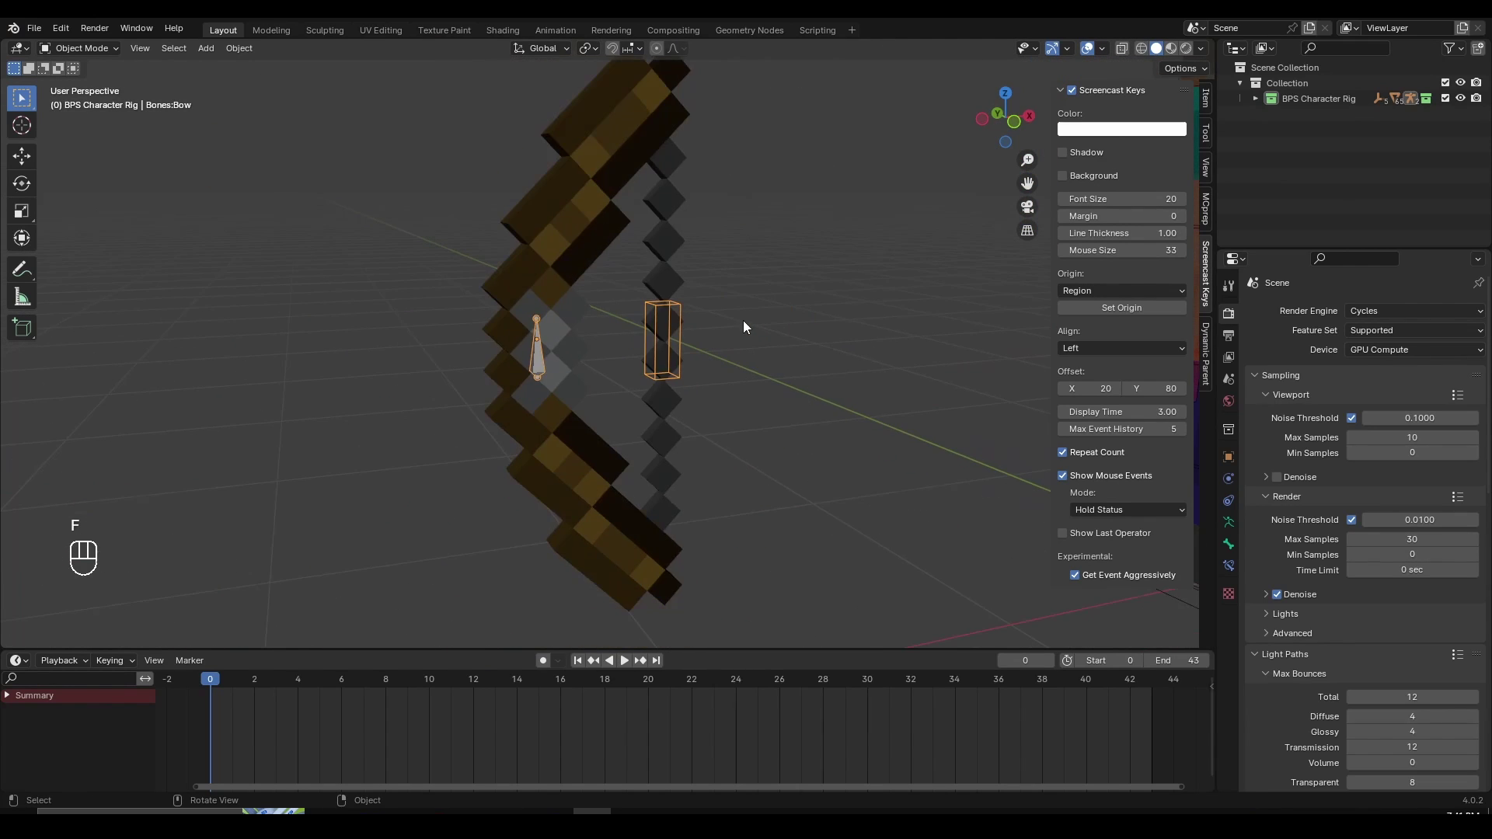
Frame the bow closely in the viewport and select its armature
key("KP_Decimal")
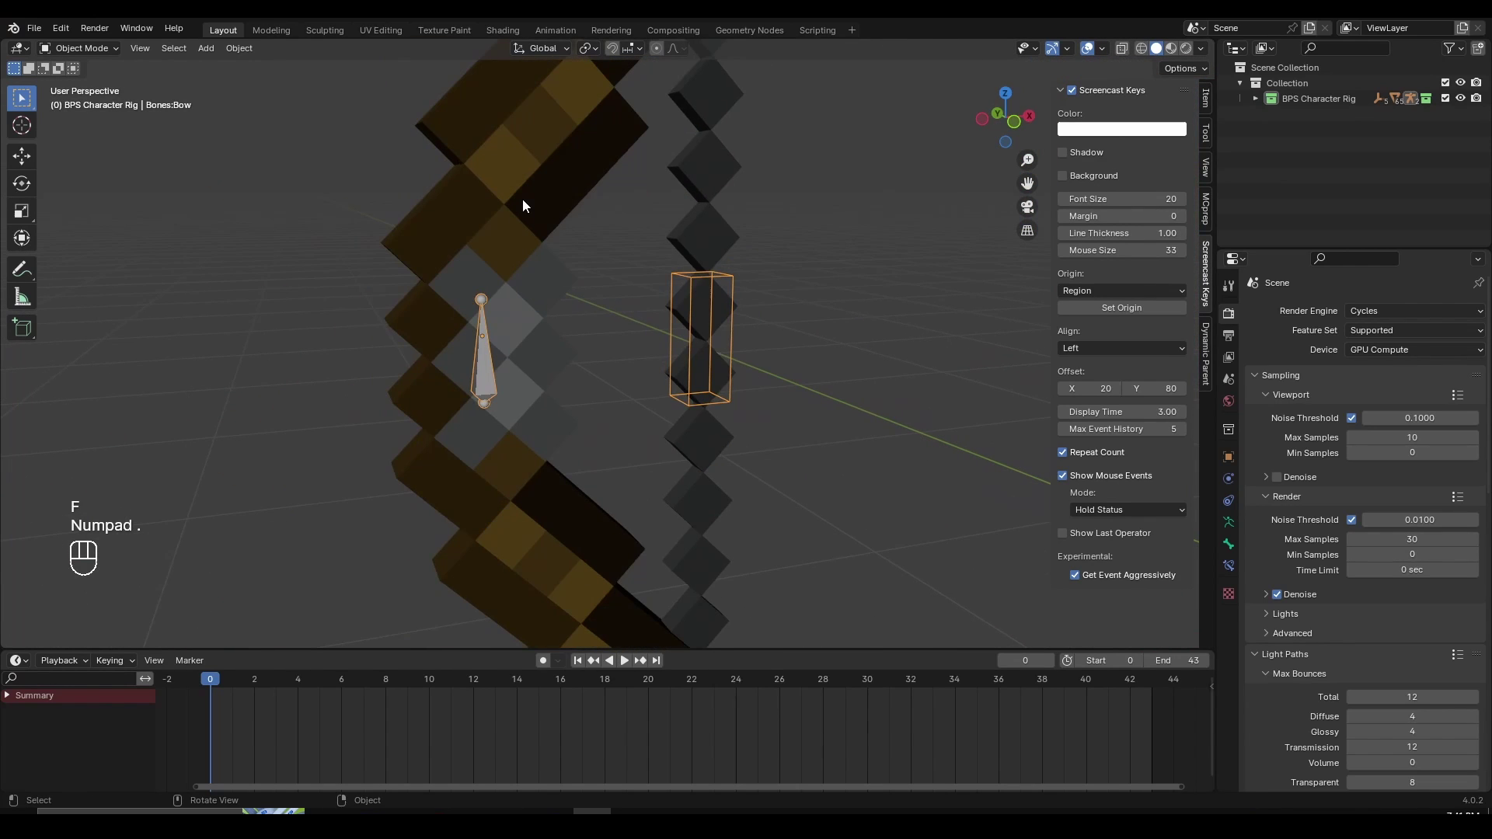
key("g")
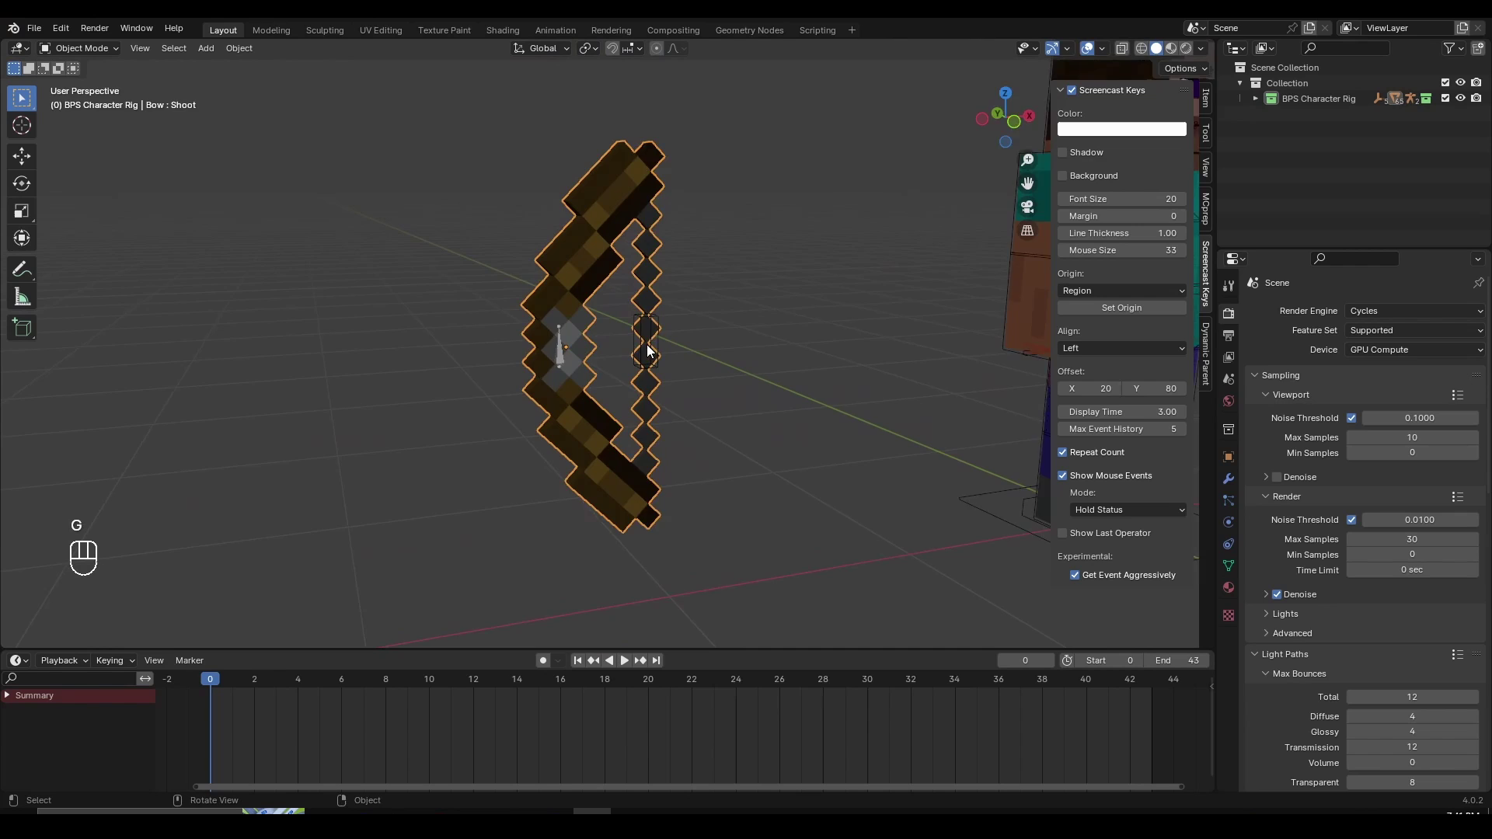
left_click_drag(586, 414, 626, 353)
key("g")
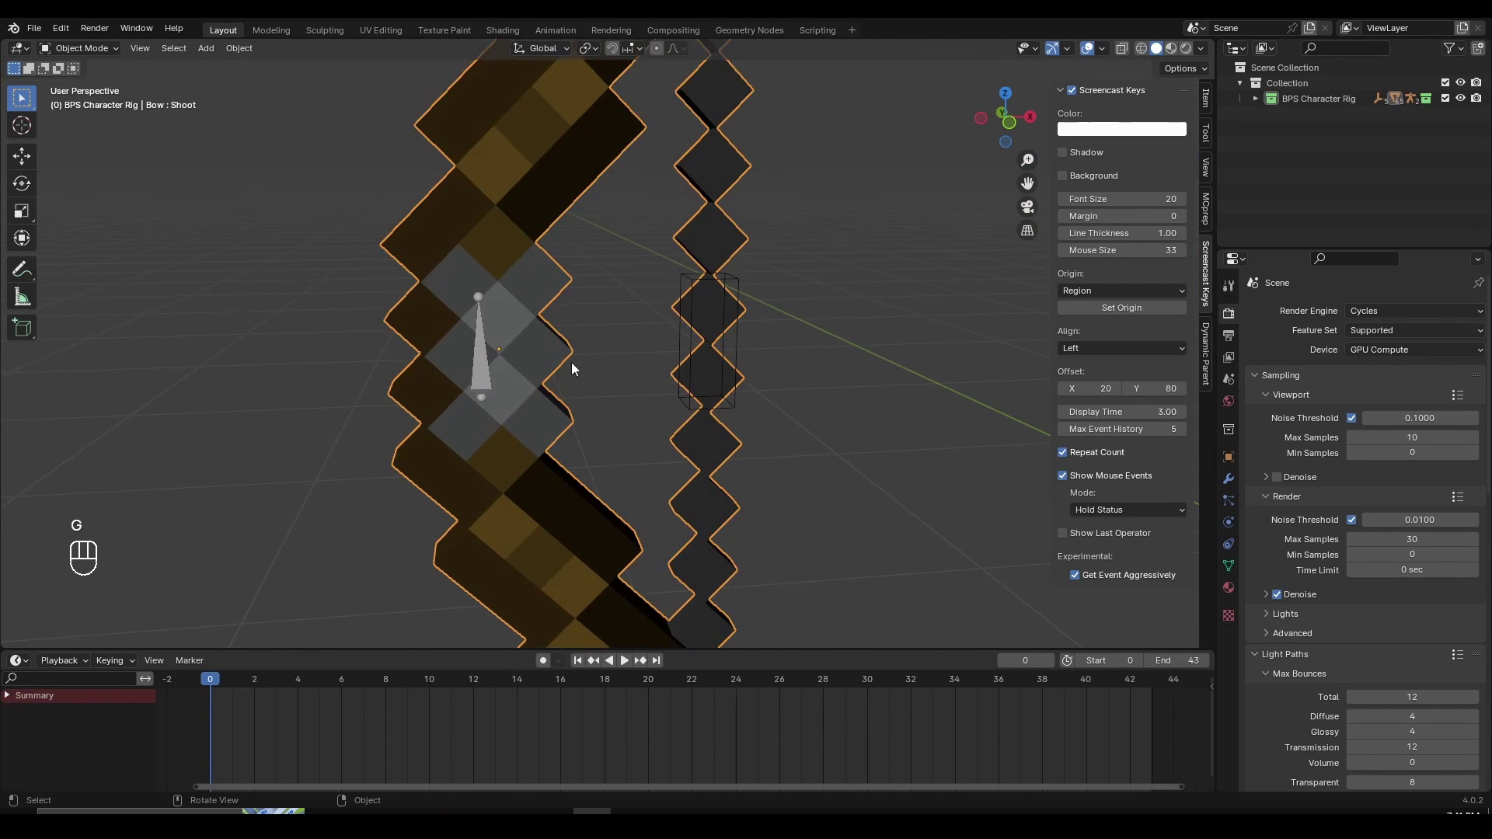
key("g")
left_click_drag(528, 345, 499, 366)
left_click(588, 356)
left_click(482, 360)
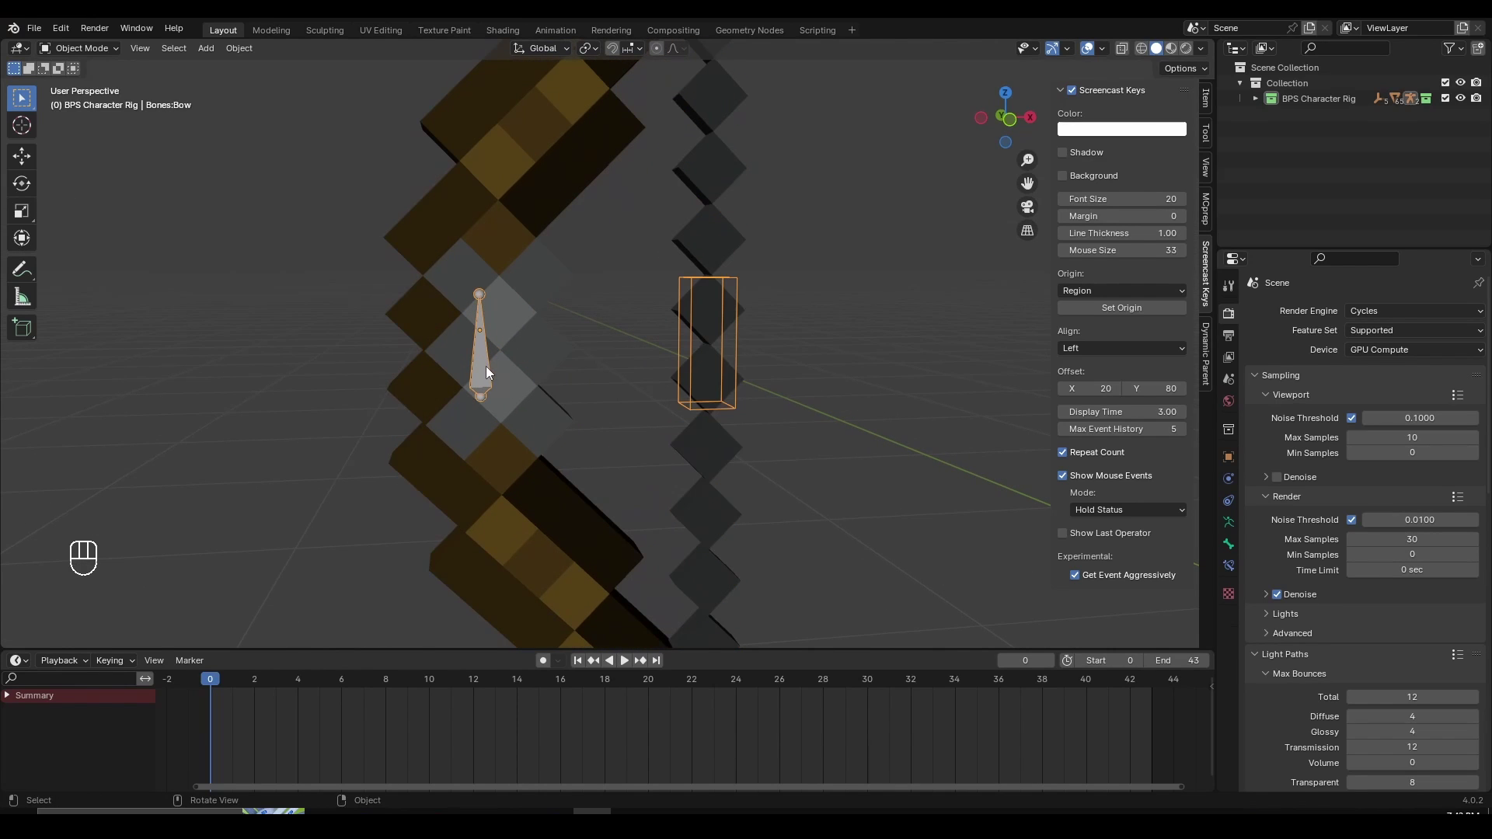
Switch the bow armature into Pose Mode via the mode dropdown and select its Main bone
key("ctrl+Tab")
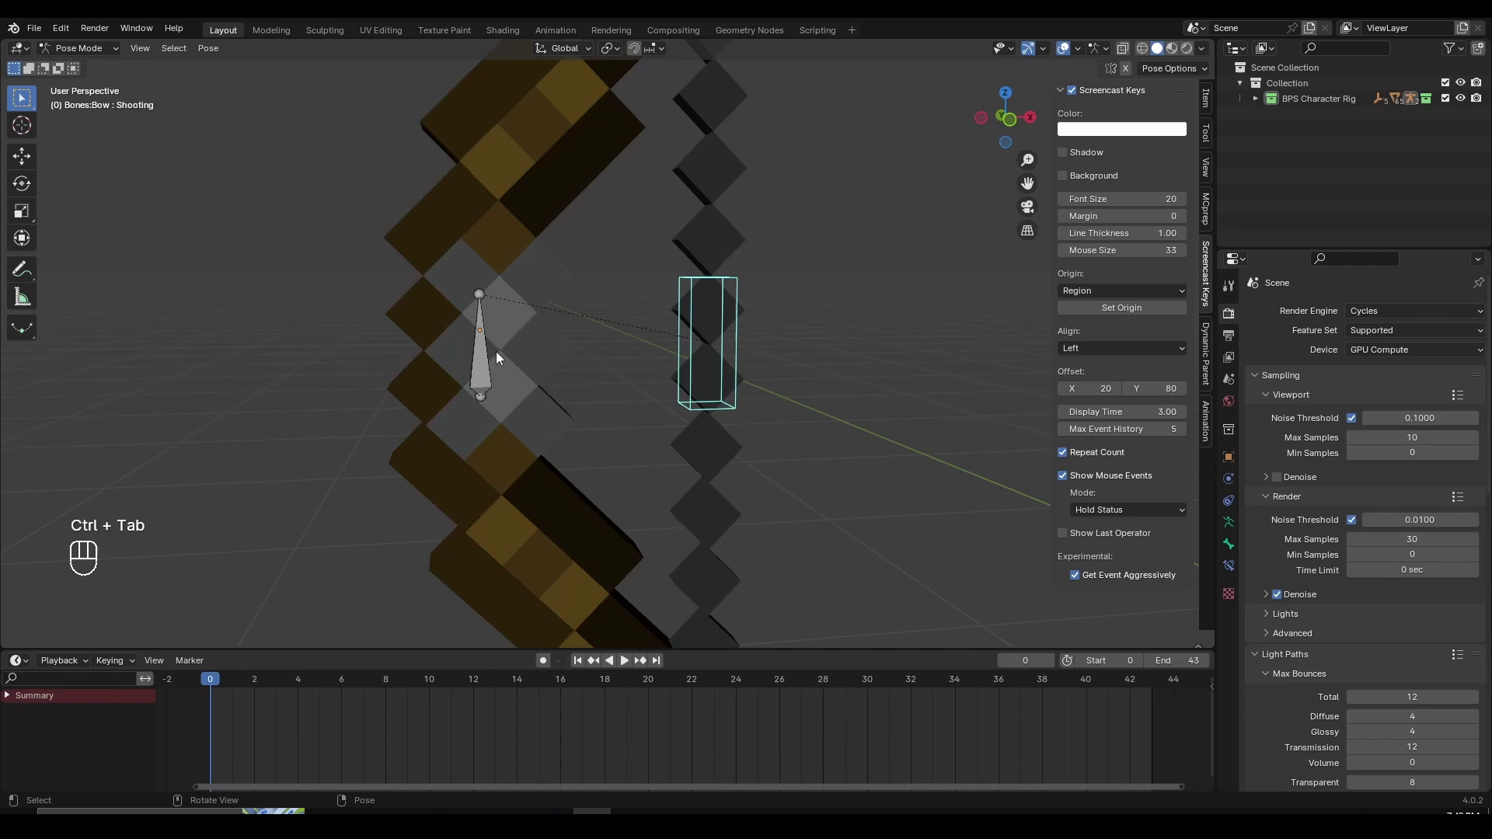
key("ctrl+Tab")
left_click(81, 32)
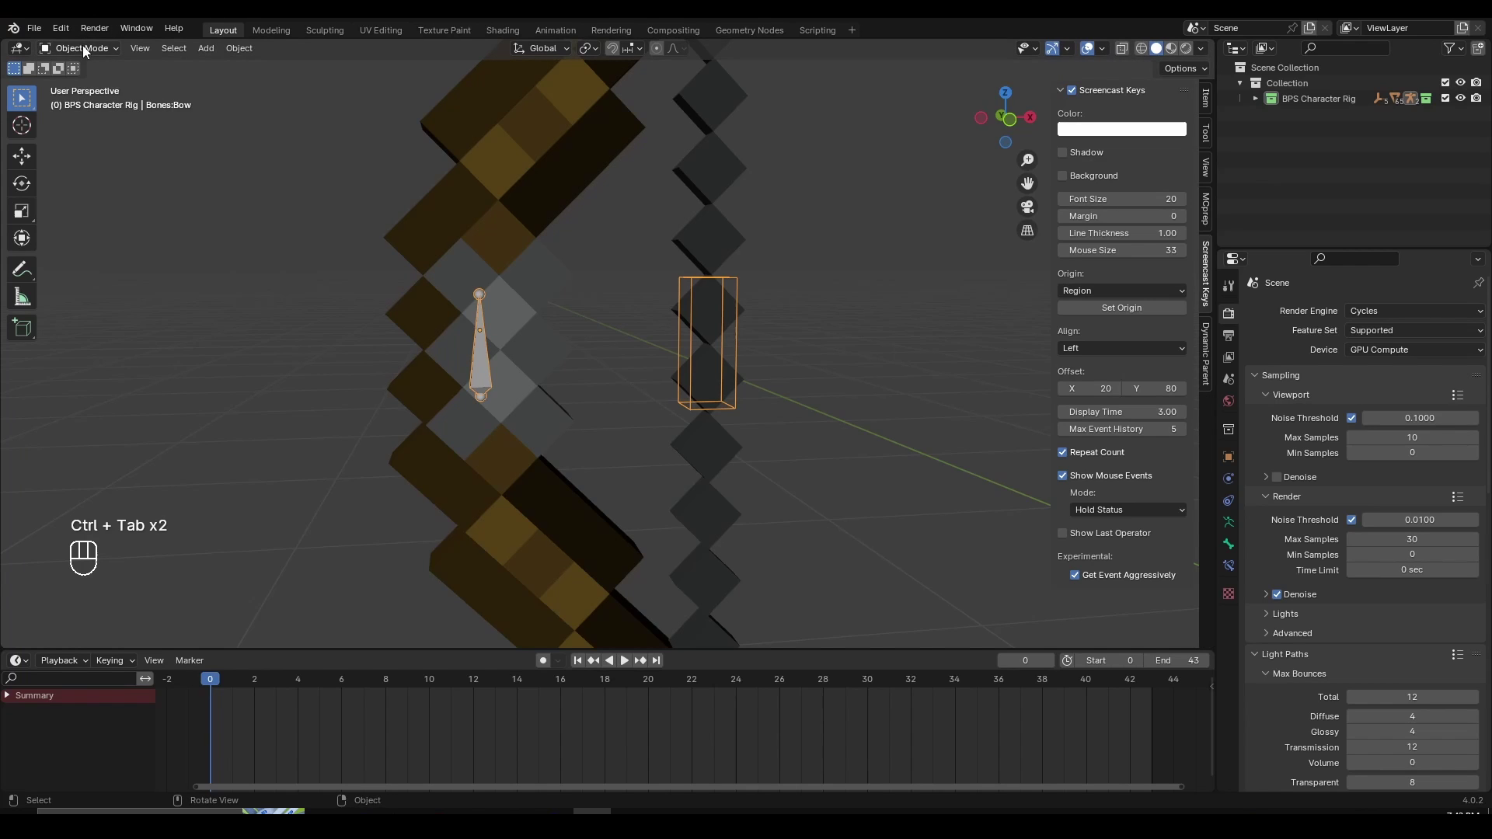
left_click_drag(87, 51, 117, 115)
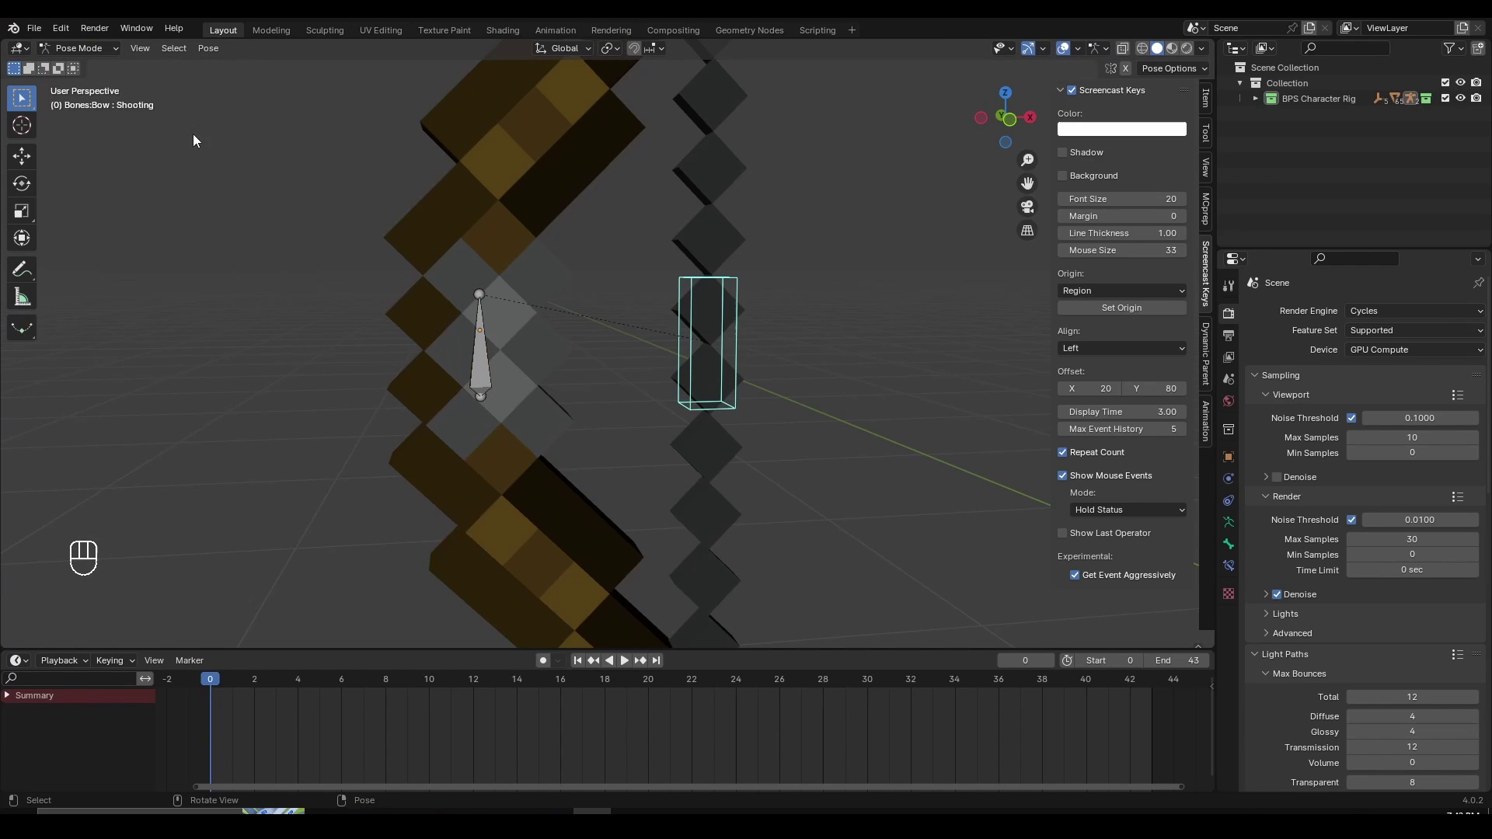
left_click(441, 331)
left_click(426, 346)
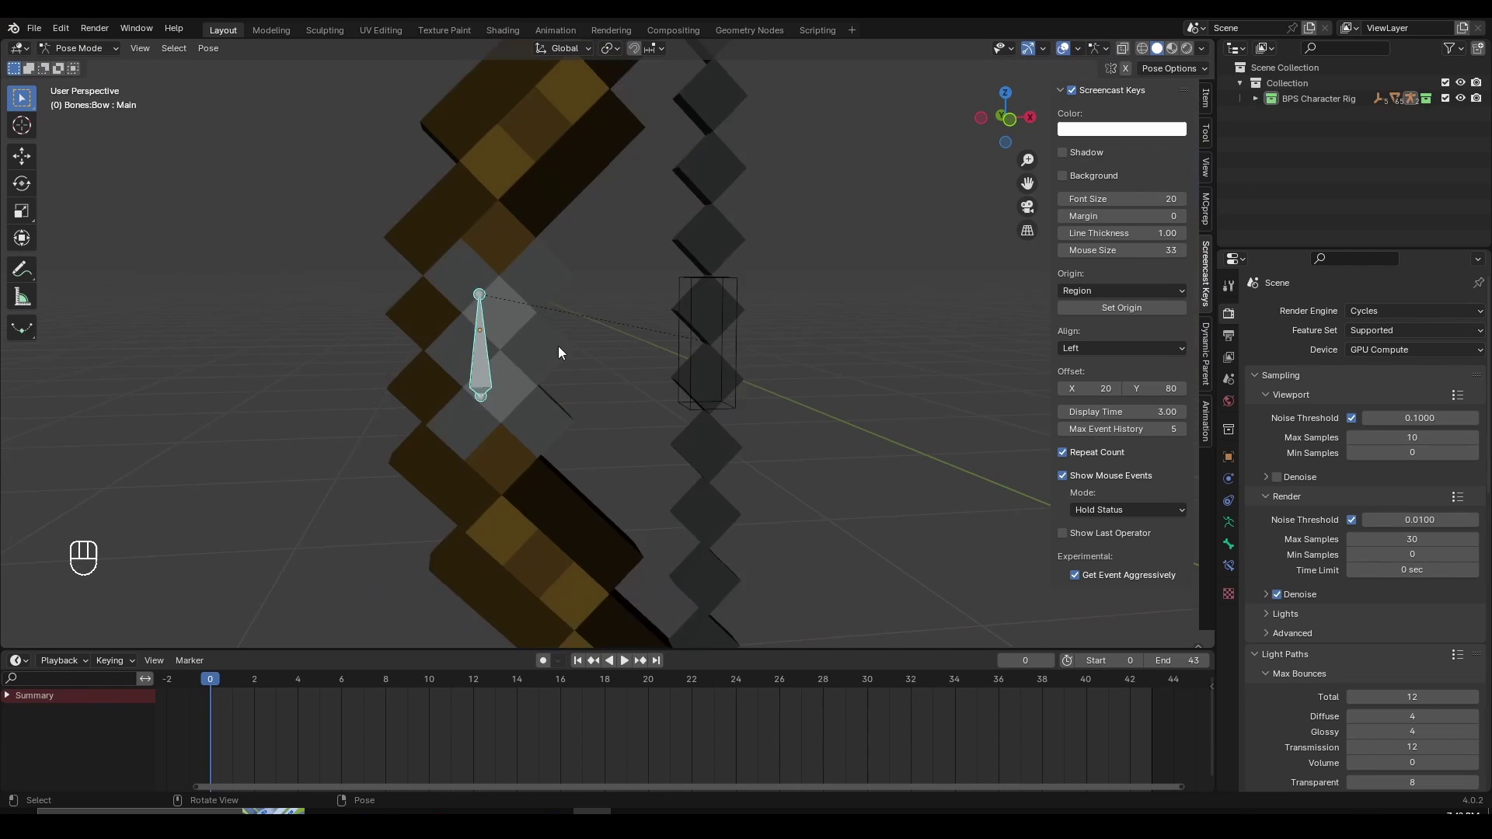
left_click(698, 325)
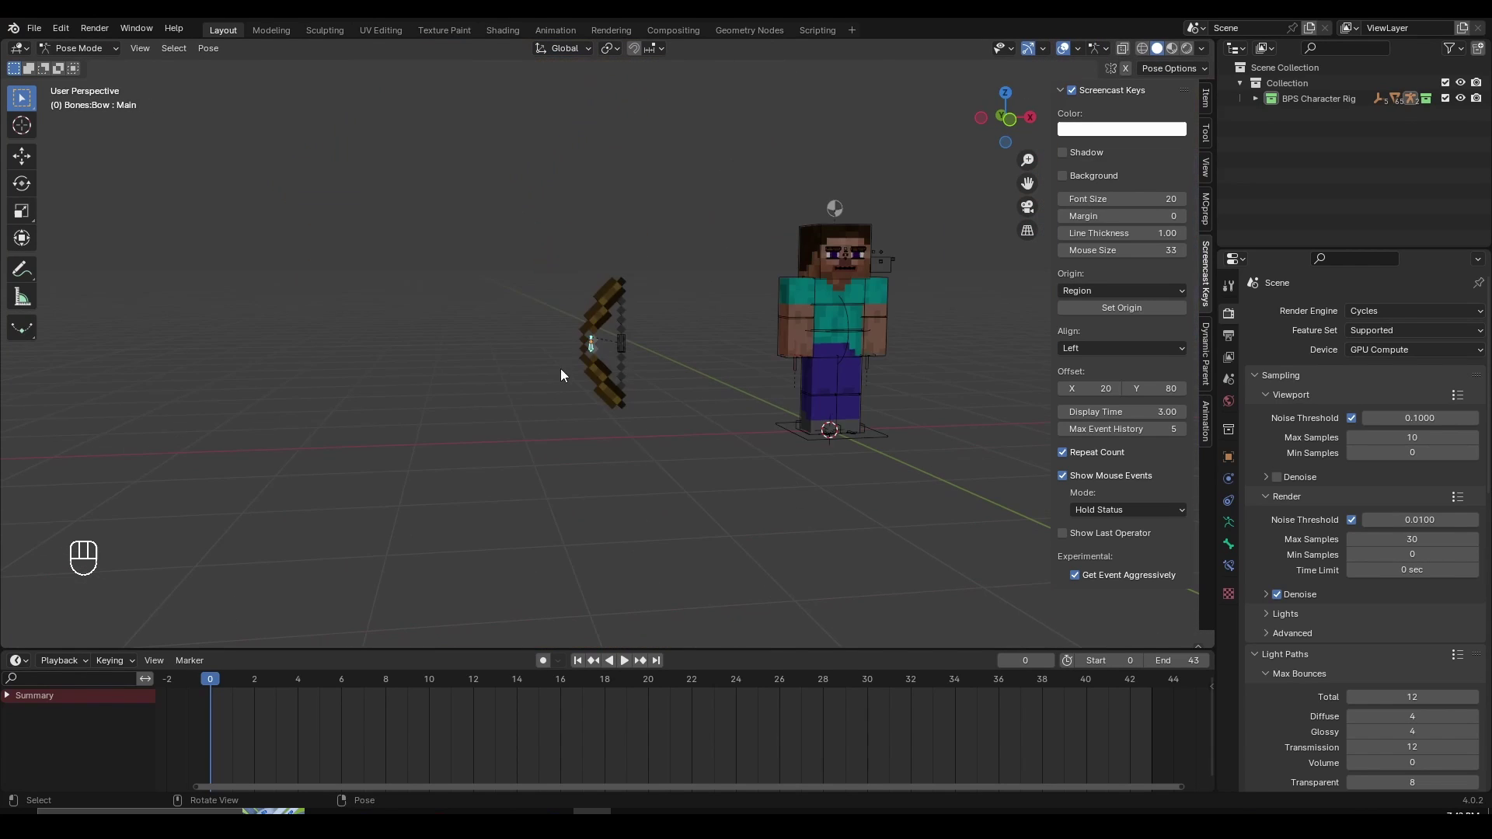
Select the bow string's Shooting bone and orbit to view it clearly
key("g")
left_click(522, 344)
key("g")
left_click_drag(562, 382, 594, 438)
left_click(686, 287)
middle_click(720, 388)
Test-pull the string back with G, reset it to rest, and return to Object Mode
key("g")
key("g")
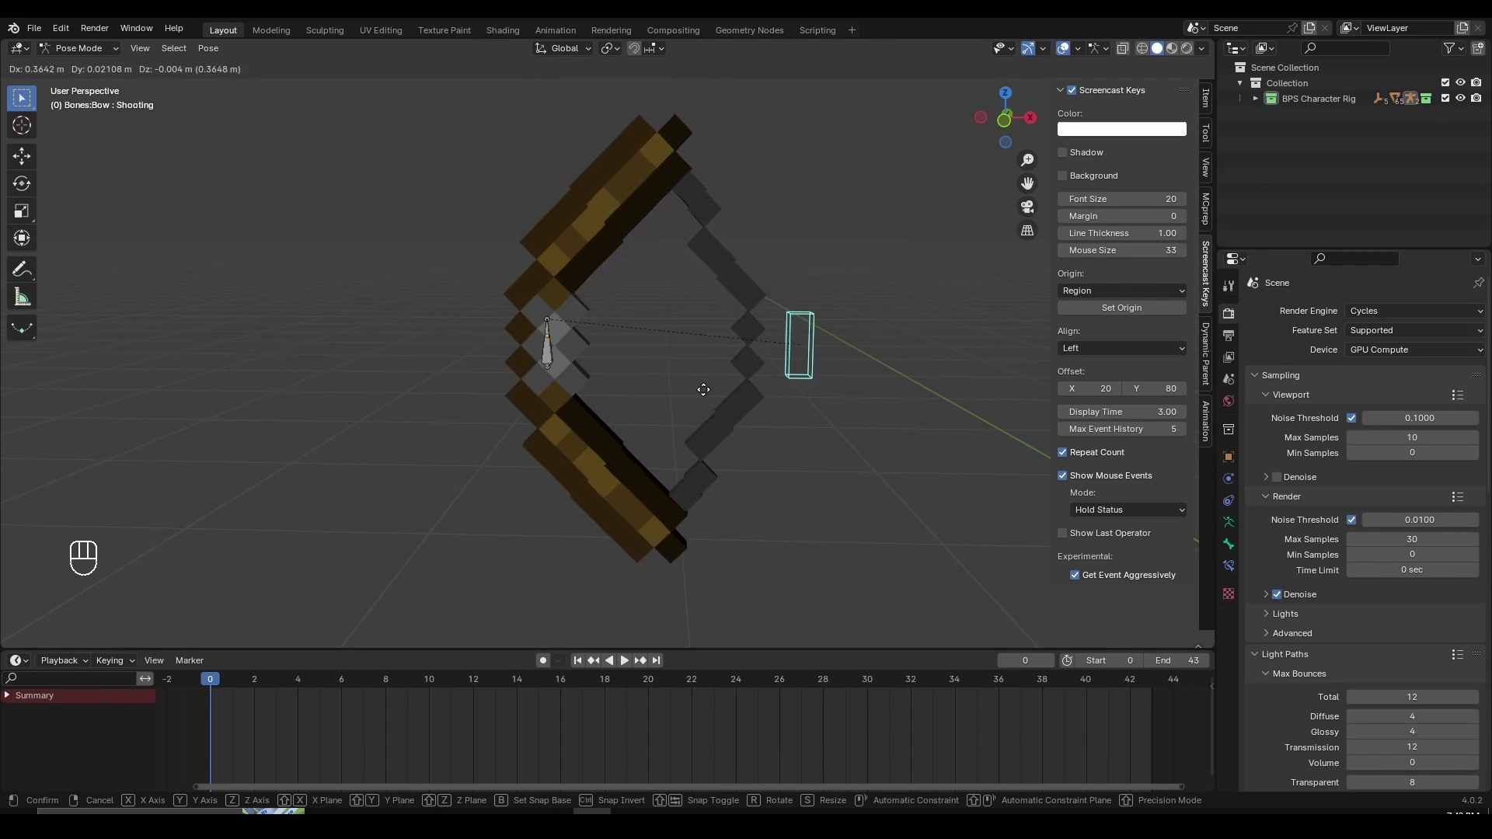
left_click(691, 437)
left_click(696, 403)
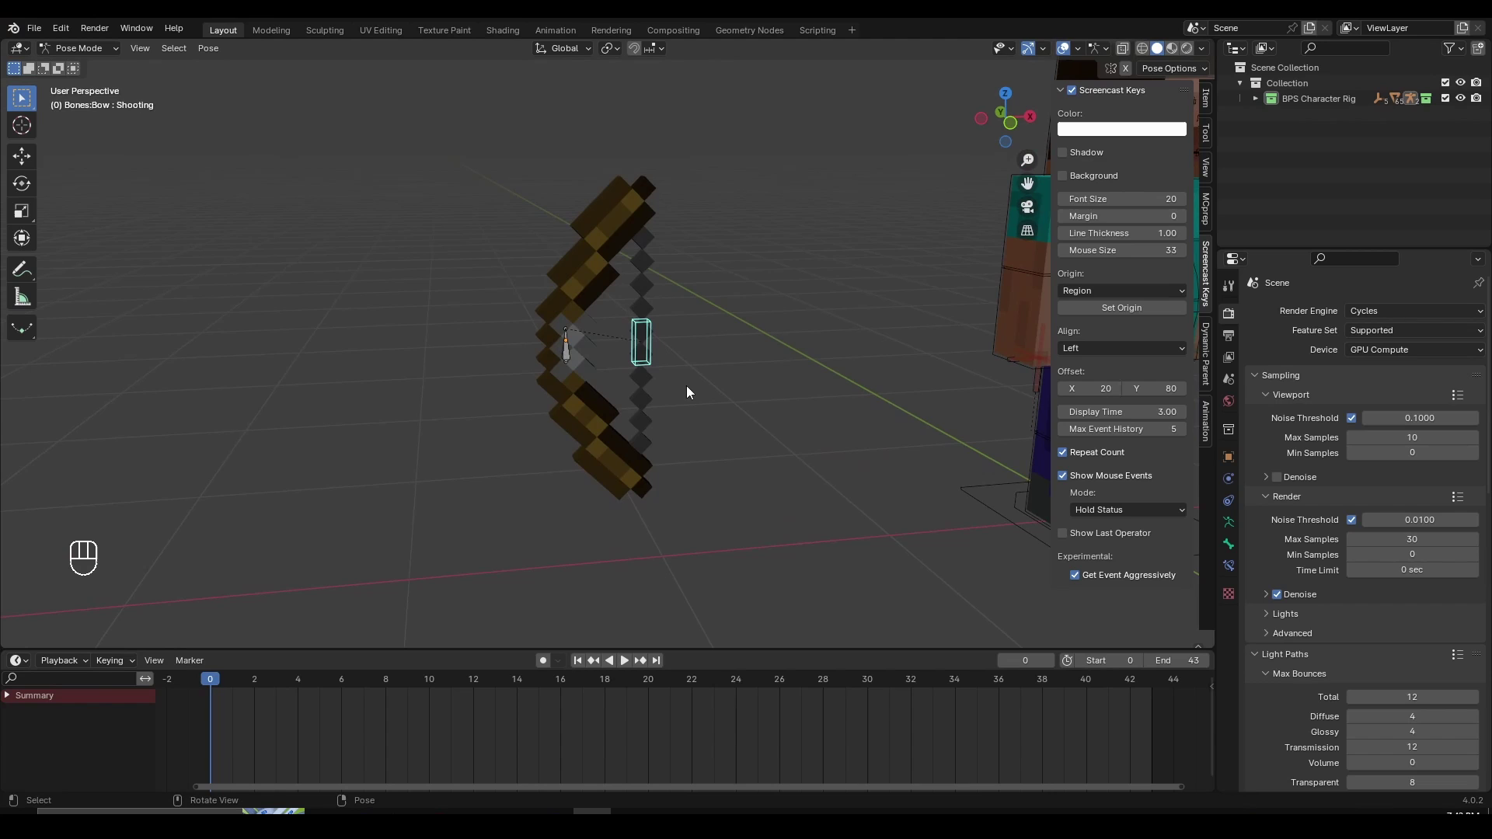
key("ctrl+Tab")
key("n")
left_click_drag(728, 459, 724, 457)
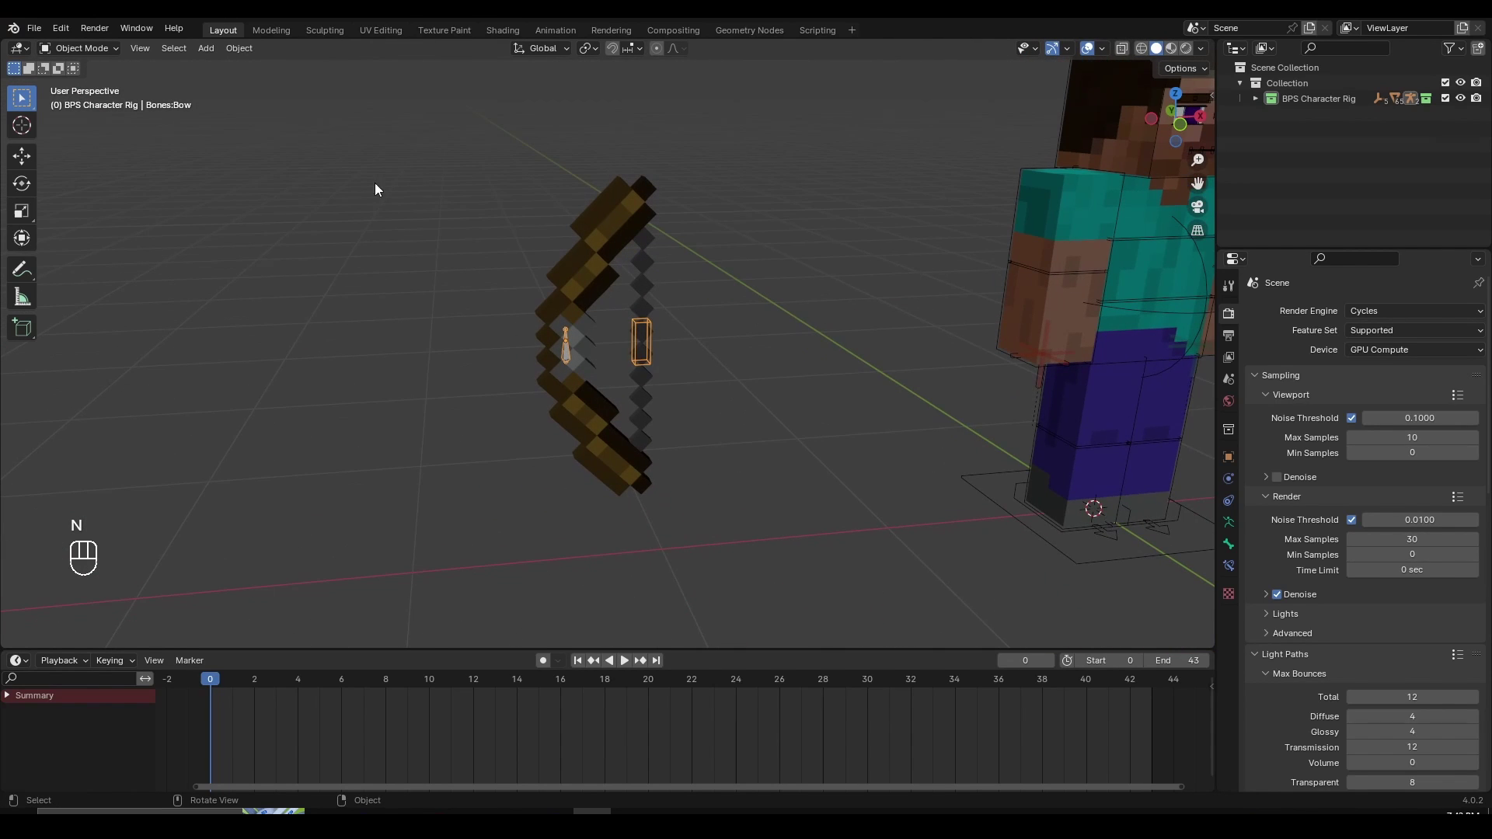
Append the Arrow 3D object and zoom out to see Steve, the bow and the arrow together
left_click_drag(659, 345, 623, 363)
left_click(684, 333)
left_click_drag(38, 35, 92, 214)
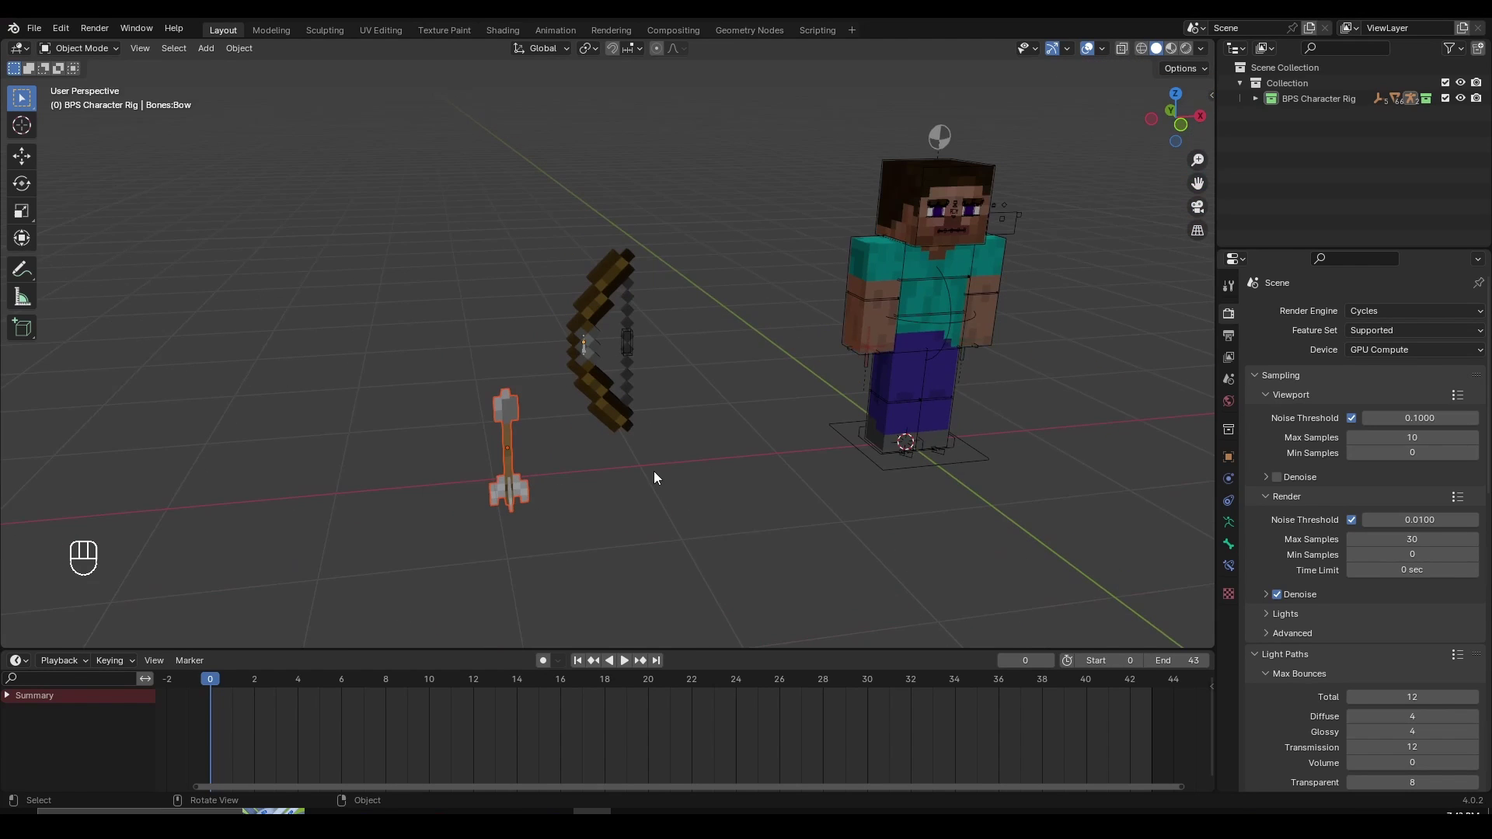
left_click_drag(611, 415, 609, 405)
left_click(864, 372)
left_click_drag(921, 369, 715, 383)
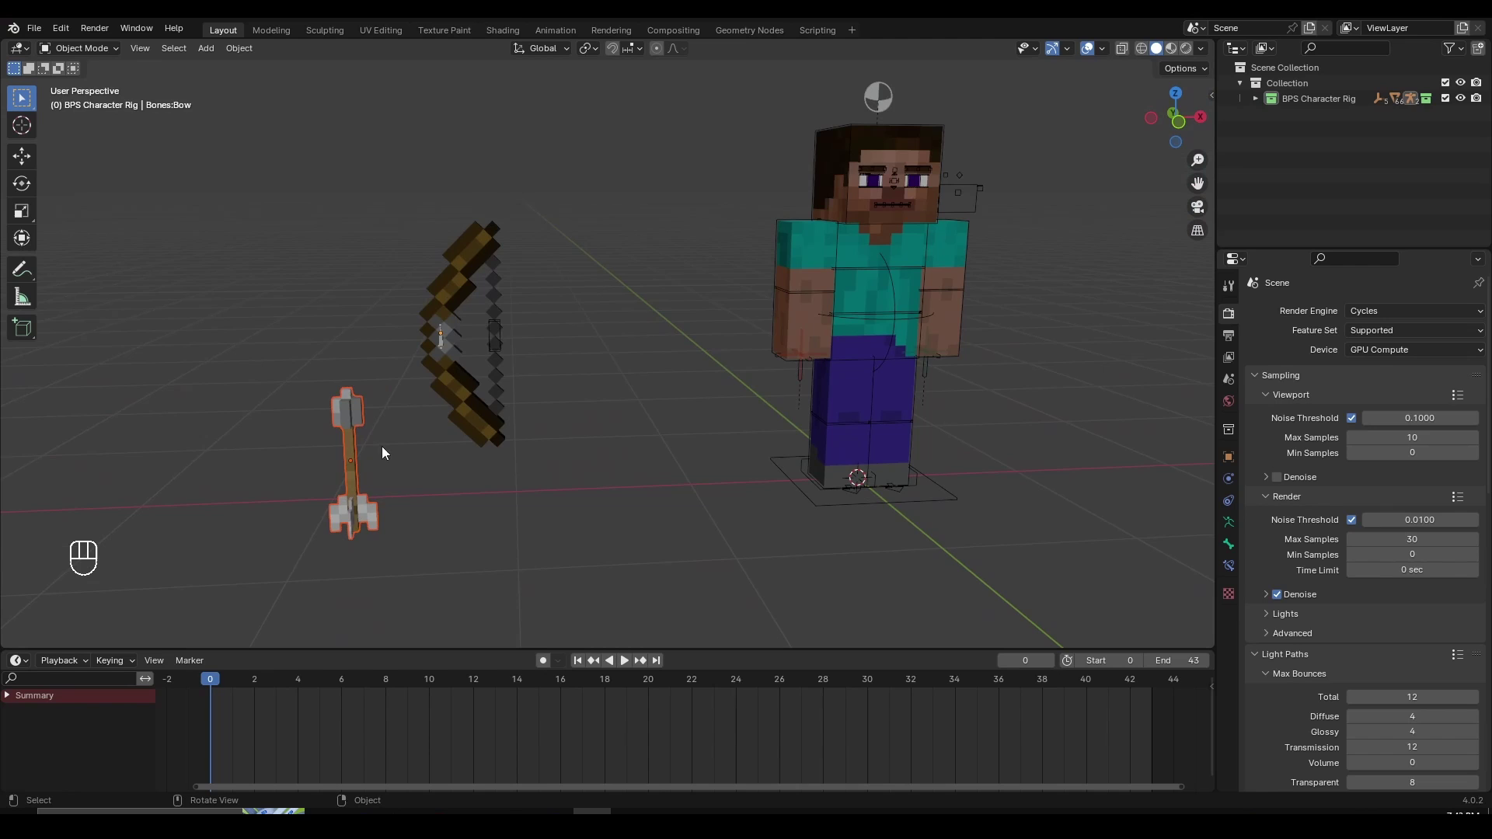
Nudge the bow's position slightly with G while orbiting around the scene
left_click(348, 421)
key("g")
left_click(581, 408)
left_click_drag(813, 371, 577, 344)
left_click_drag(576, 344, 773, 360)
left_click_drag(772, 360, 739, 374)
key("g")
left_click_drag(451, 396, 436, 335)
key("g")
left_click(514, 343)
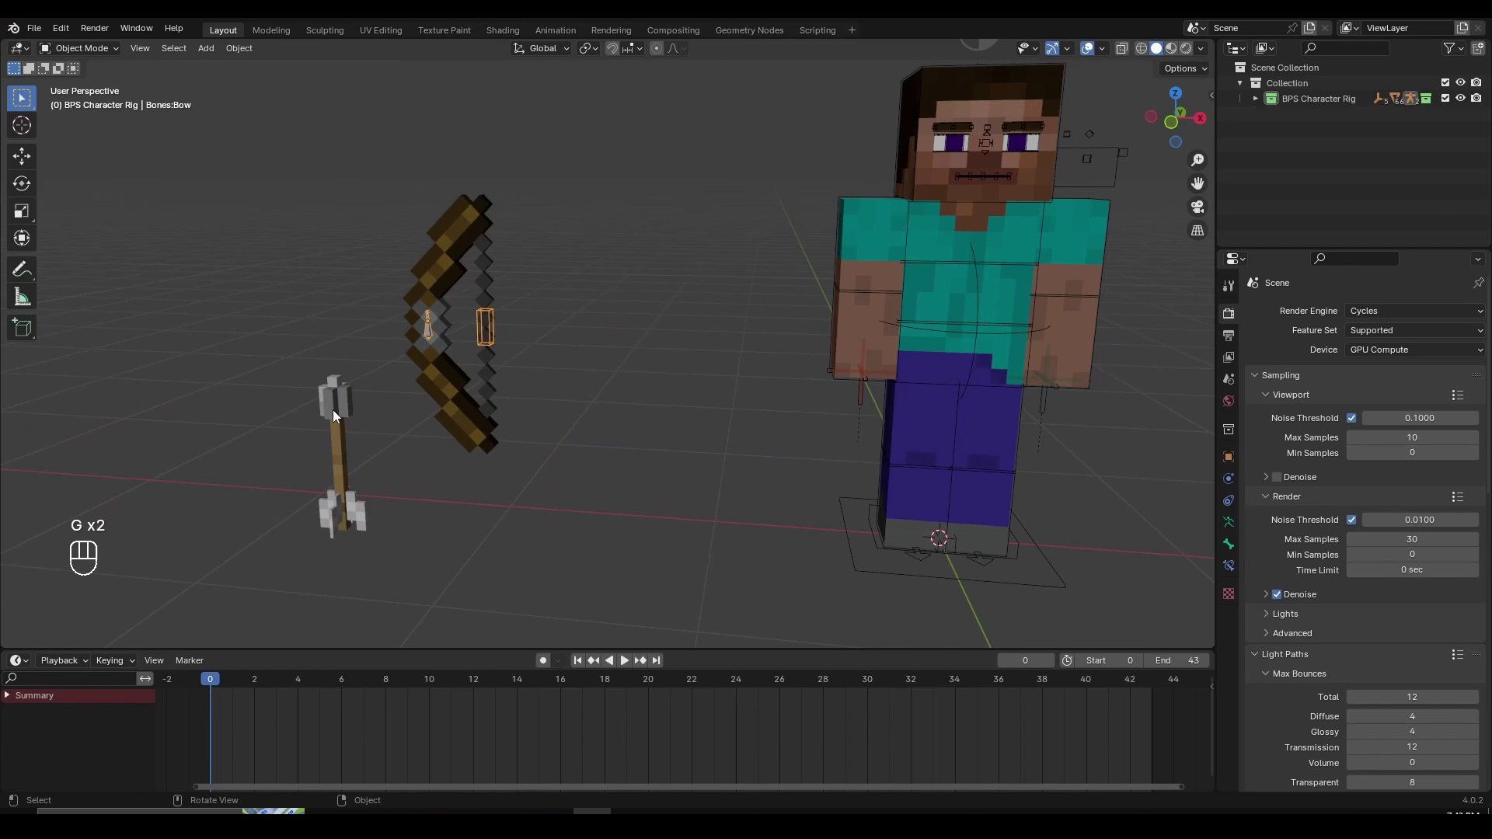
Select the arrow, place the 3D cursor on Steve's hand, and bring up the Shift+S snap menu
left_click(337, 416)
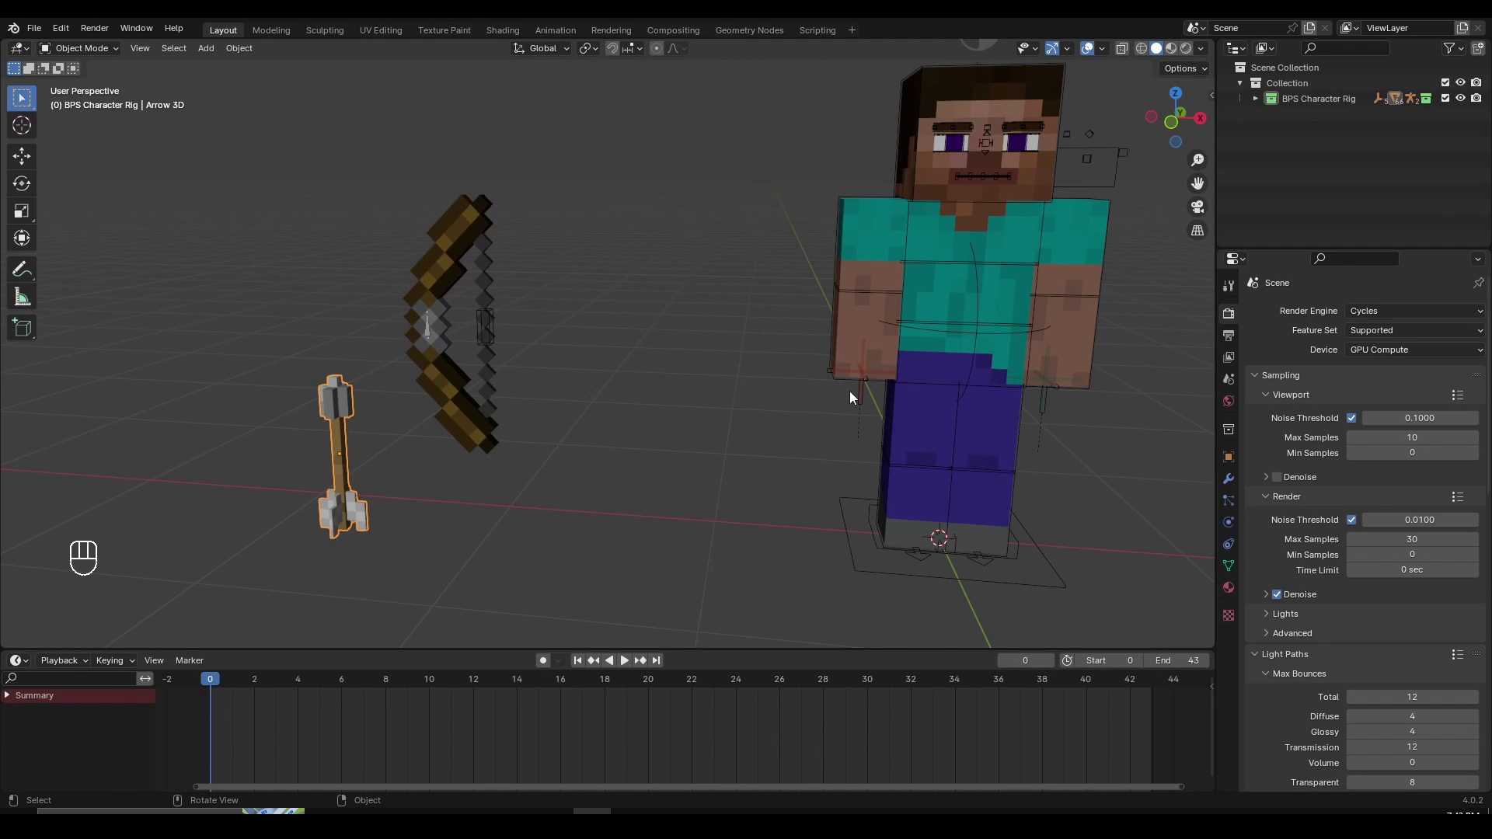
middle_click(831, 434)
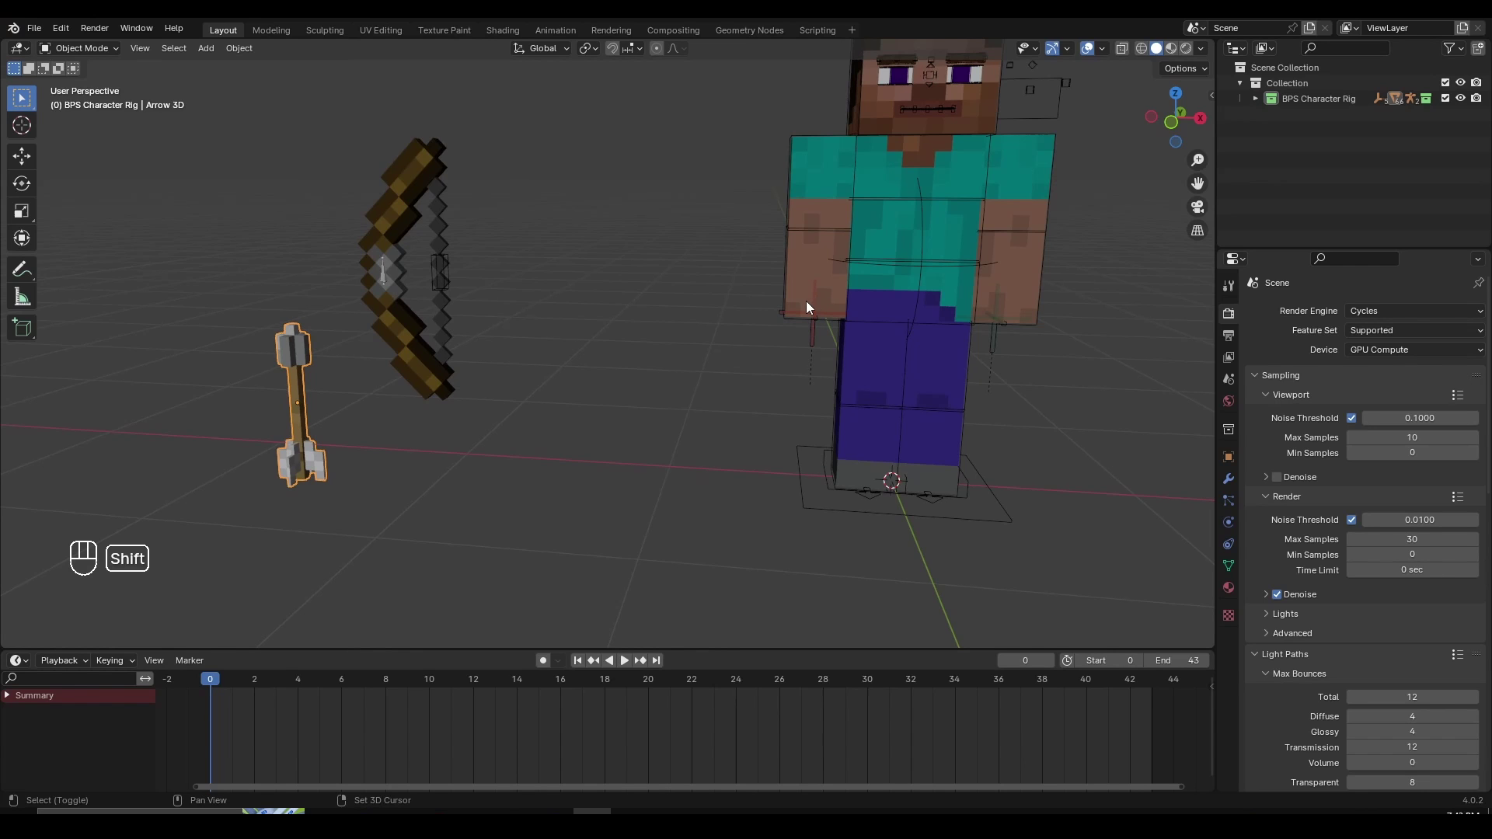
left_click(827, 302)
left_click_drag(844, 359, 833, 308)
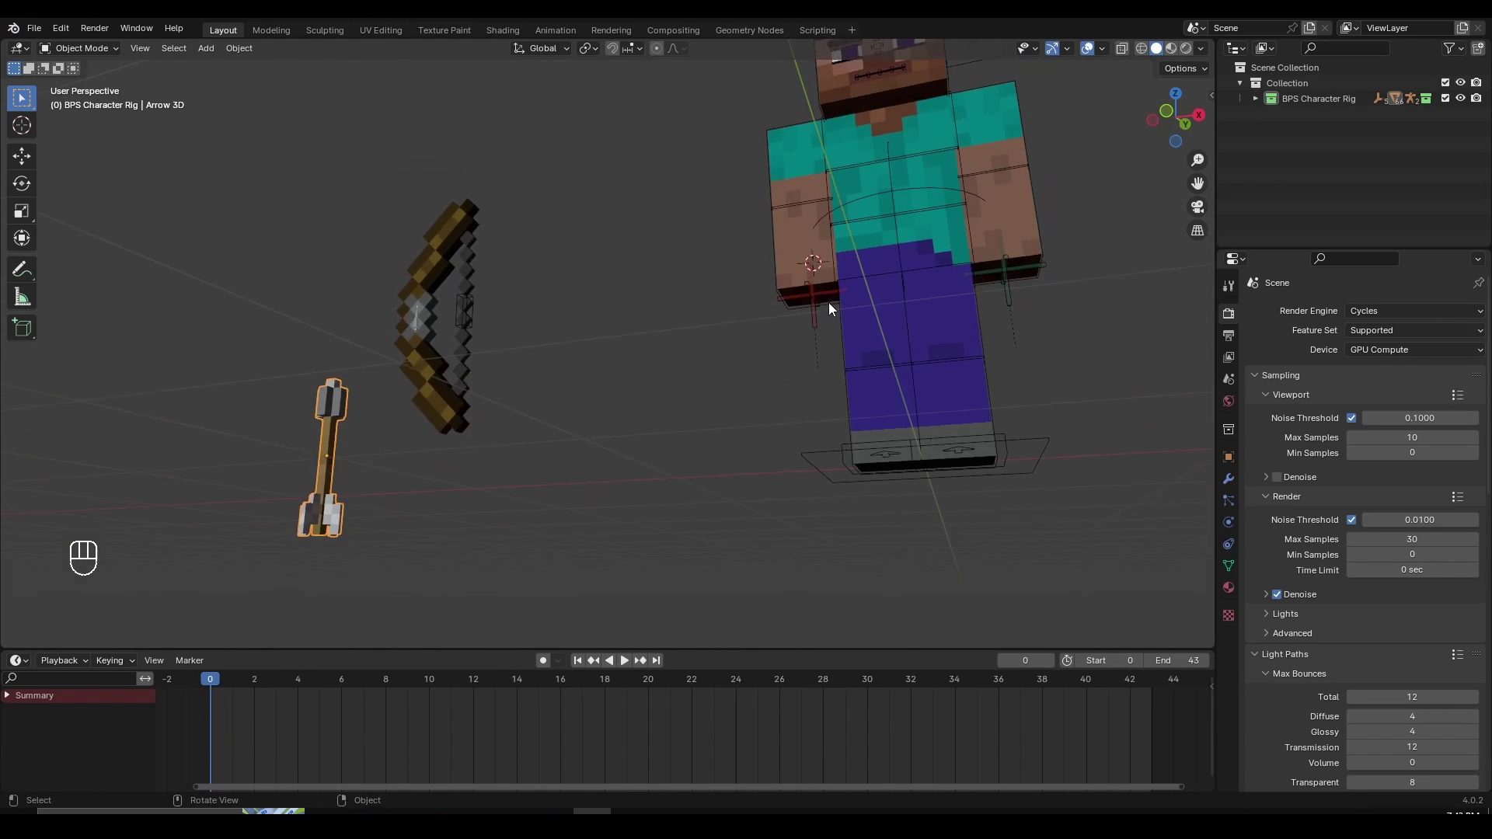
left_click_drag(837, 273, 900, 324)
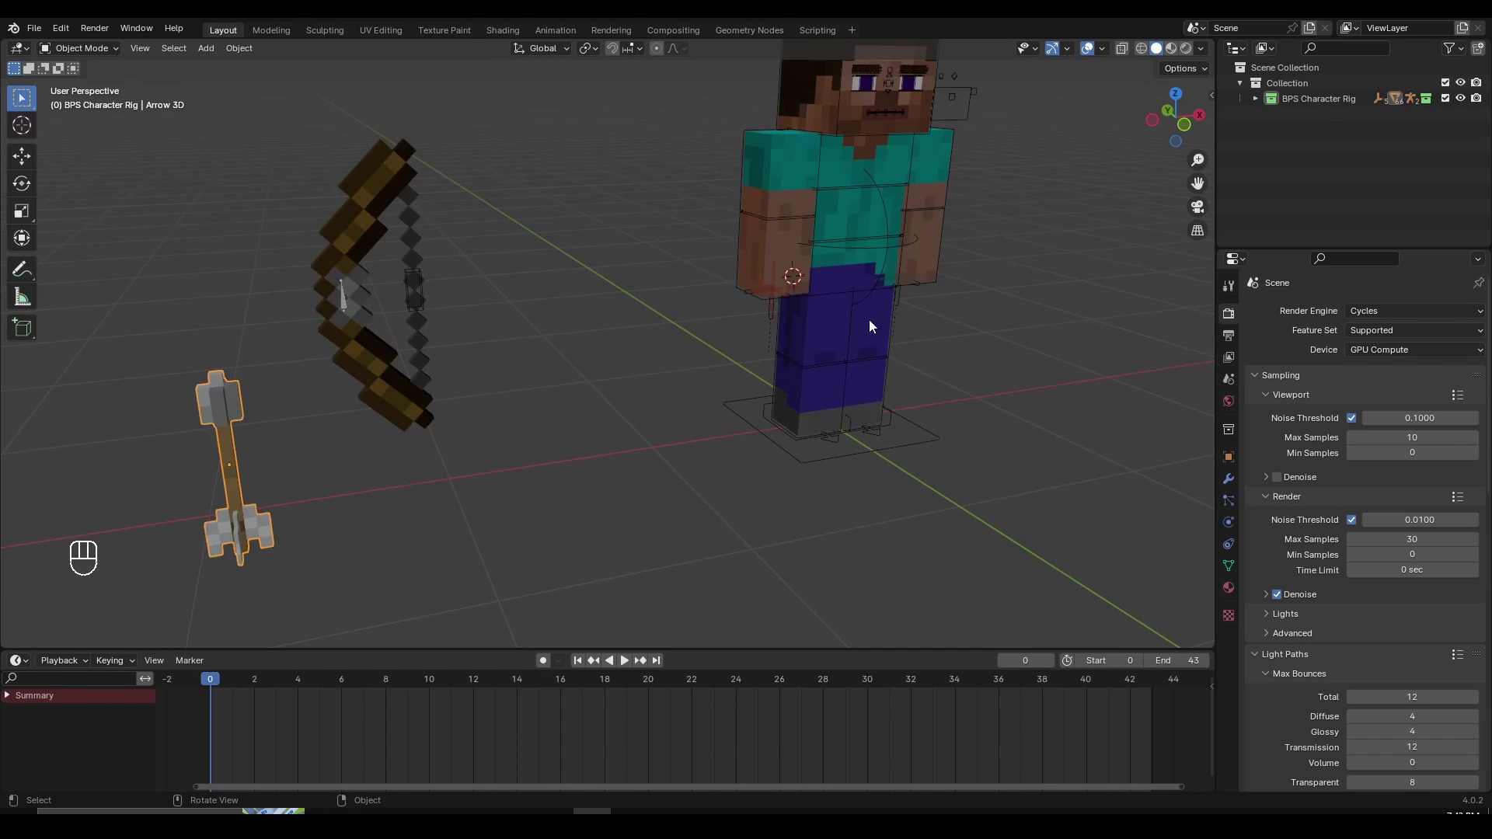
key("shift+s")
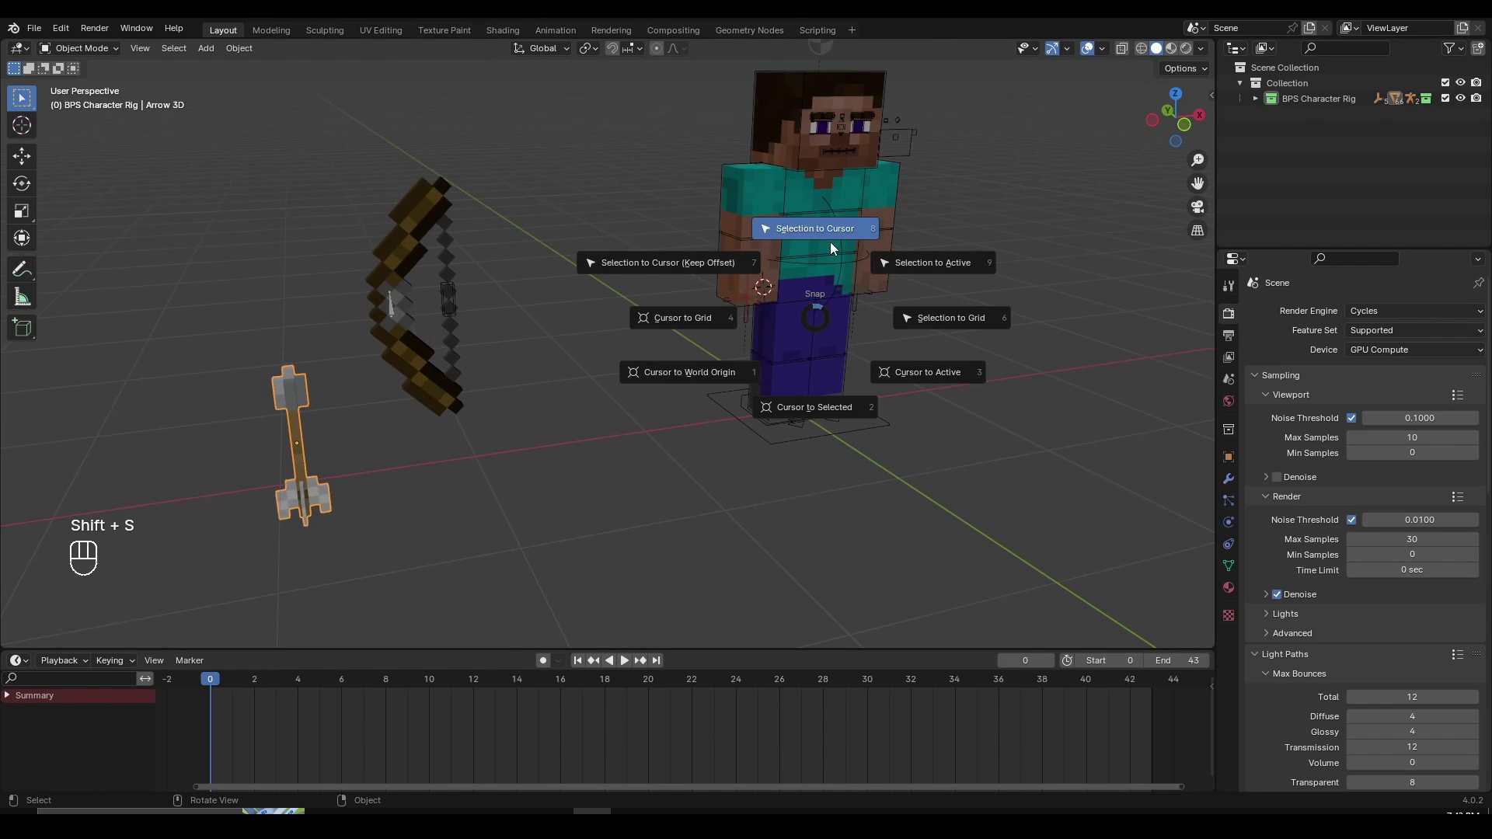
Snap the arrow to the cursor on Steve's hand, then snap the bow onto his other hand
middle_click(282, 289)
key("g")
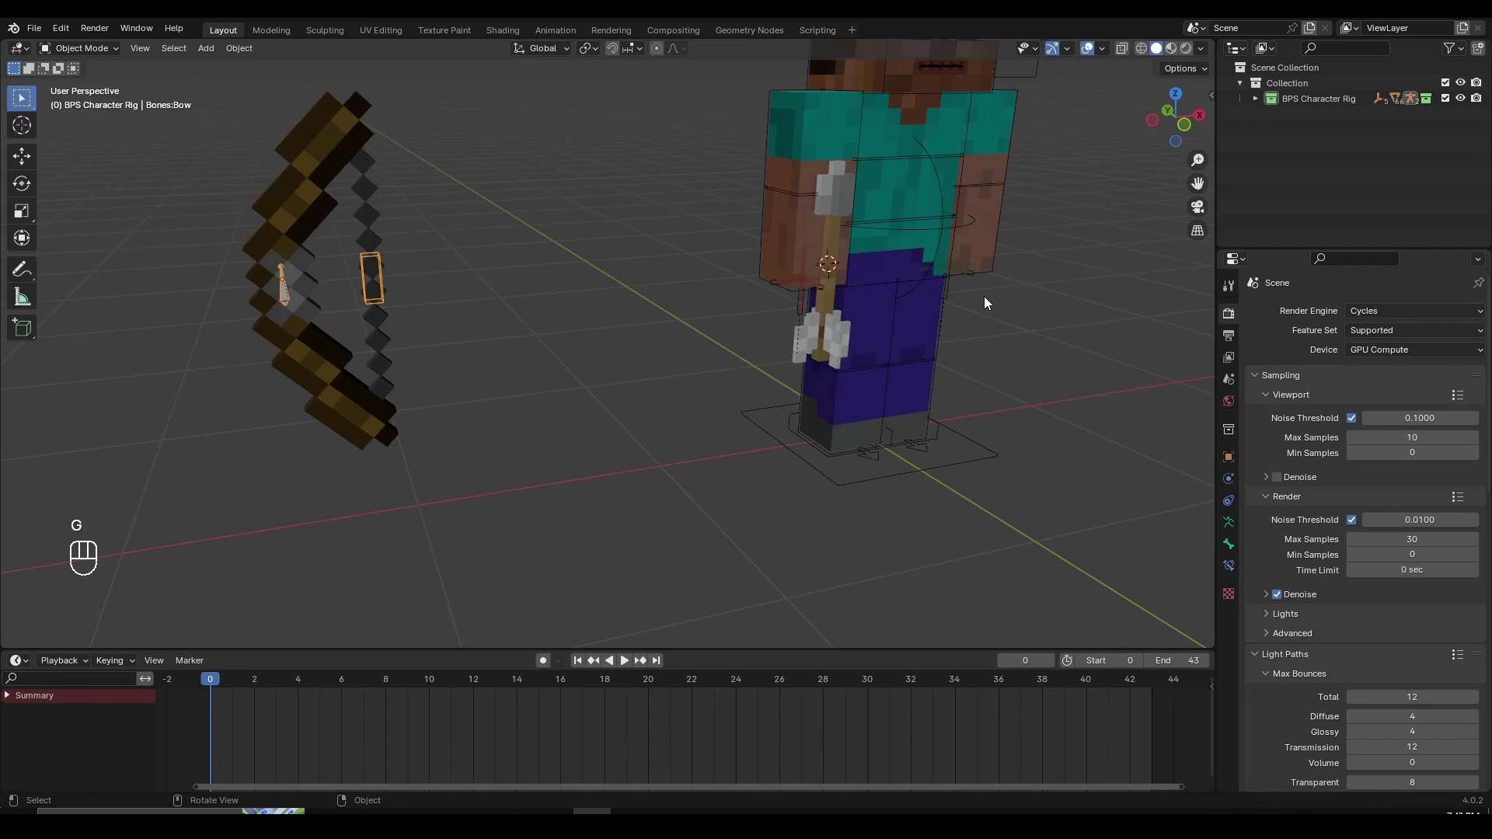
left_click_drag(891, 319, 608, 351)
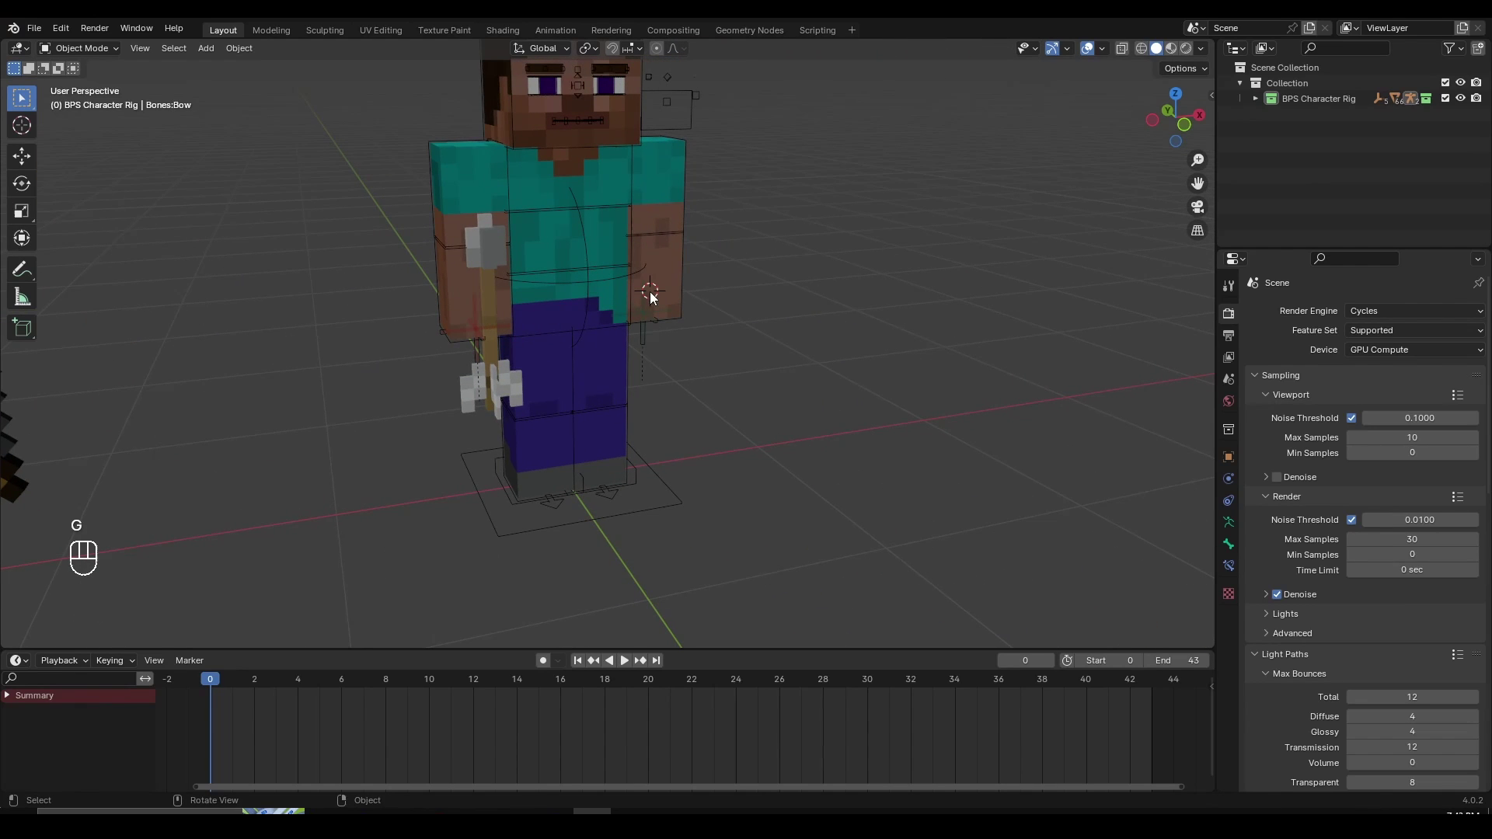
key("shift+s")
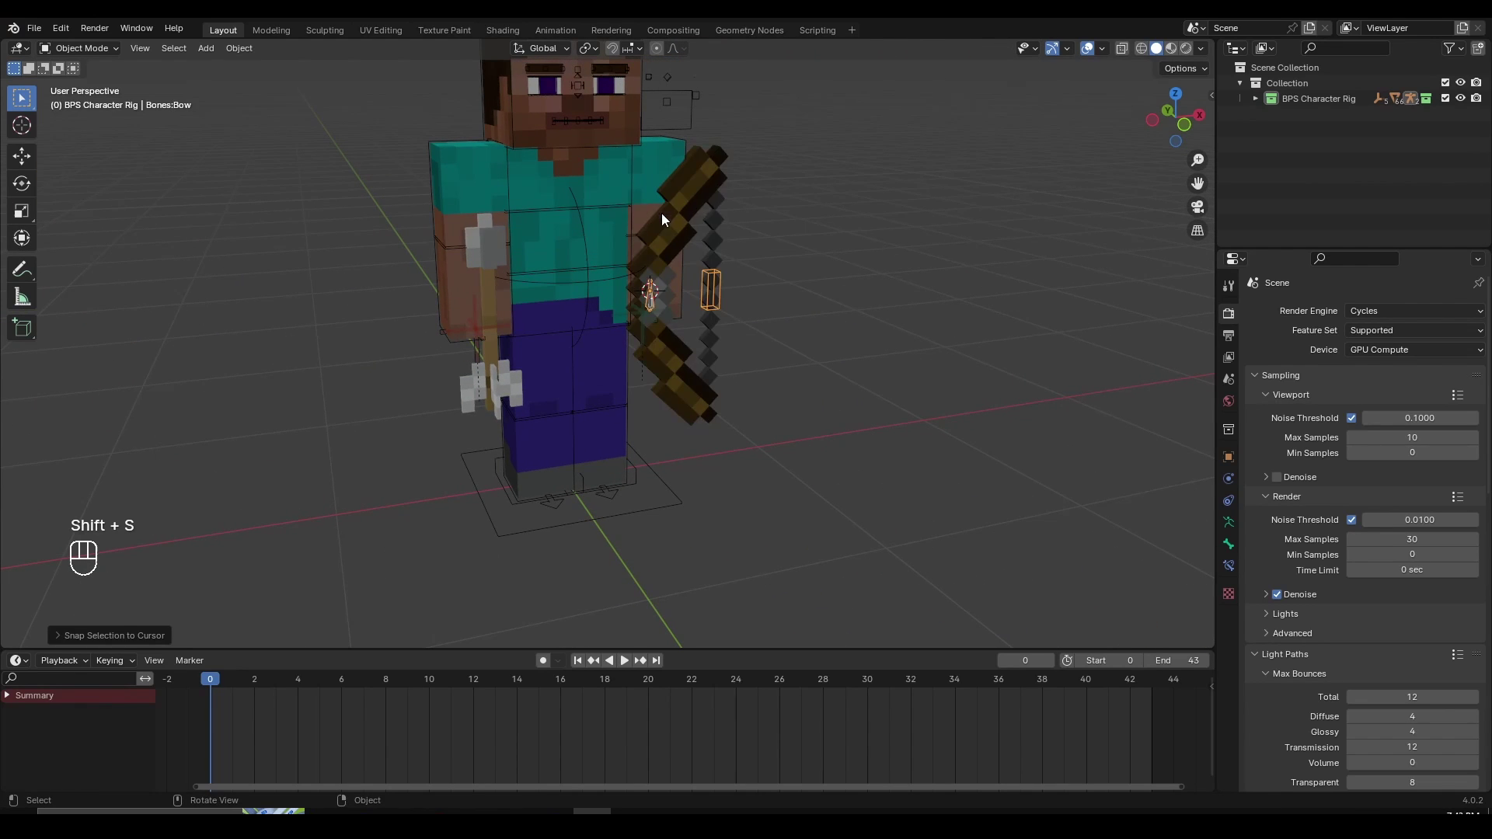
left_click(773, 414)
Rotate the bow about X and reposition it with R and G so it stands in Steve's grip
key("x")
left_click_drag(599, 348, 687, 365)
left_click_drag(618, 305, 659, 338)
key("r")
left_click_drag(645, 526, 723, 396)
key("r")
key("r")
key("r")
left_click(691, 433)
left_click_drag(662, 450, 620, 454)
key("g")
key("r")
key("r")
left_click(683, 451)
key("g")
left_click(800, 387)
left_click_drag(883, 430, 868, 467)
key("r")
key("r")
key("r")
left_click_drag(908, 432, 837, 422)
key("g")
key("r")
key("r")
left_click(883, 470)
key("r")
left_click_drag(877, 457, 968, 434)
key("r")
left_click_drag(857, 311, 928, 395)
key("r")
key("r")
left_click_drag(898, 411, 718, 408)
key("g")
left_click(708, 420)
Fine-tune the bow's angle and placement until it reads as held, then deselect it
key("r")
key("r")
left_click_drag(726, 410, 712, 418)
left_click_drag(749, 439, 740, 416)
key("g")
left_click_drag(743, 431, 715, 440)
key("g")
left_click_drag(804, 450, 846, 437)
key("r")
key("r")
left_click_drag(831, 438, 911, 450)
key("g")
key("r")
key("r")
key("r")
left_click(454, 479)
key("g")
key("r")
key("r")
key("r")
left_click_drag(713, 416, 756, 404)
key("r")
middle_click(694, 402)
key("r")
left_click(698, 455)
key("g")
left_click_drag(708, 460, 658, 485)
key("g")
left_click_drag(666, 490, 719, 460)
key("r")
key("g")
left_click(679, 356)
middle_click(659, 366)
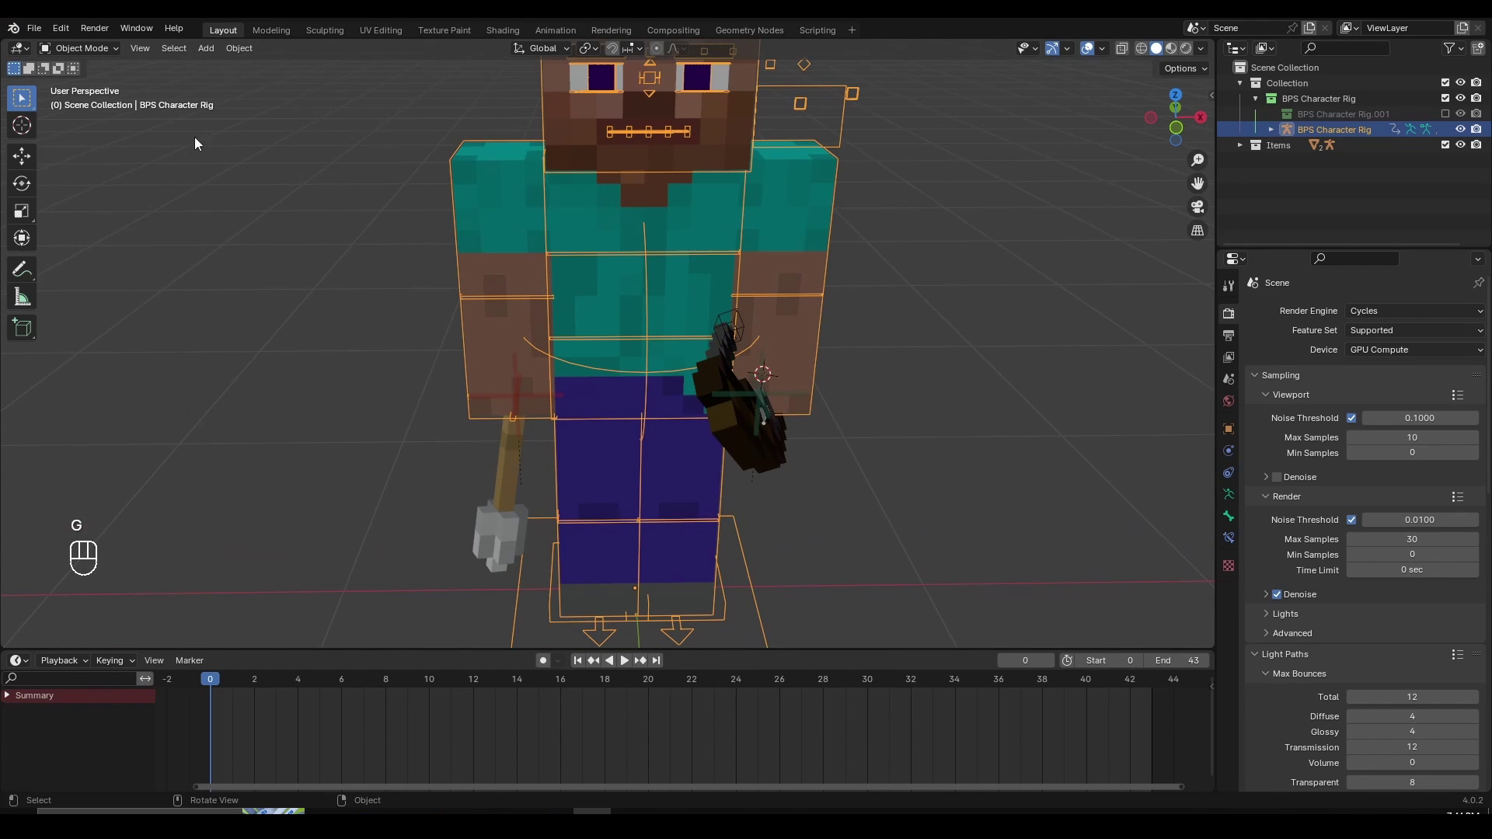
Select the arrow and switch modes with Ctrl+Tab, adjusting the view around the hand
left_click(102, 54)
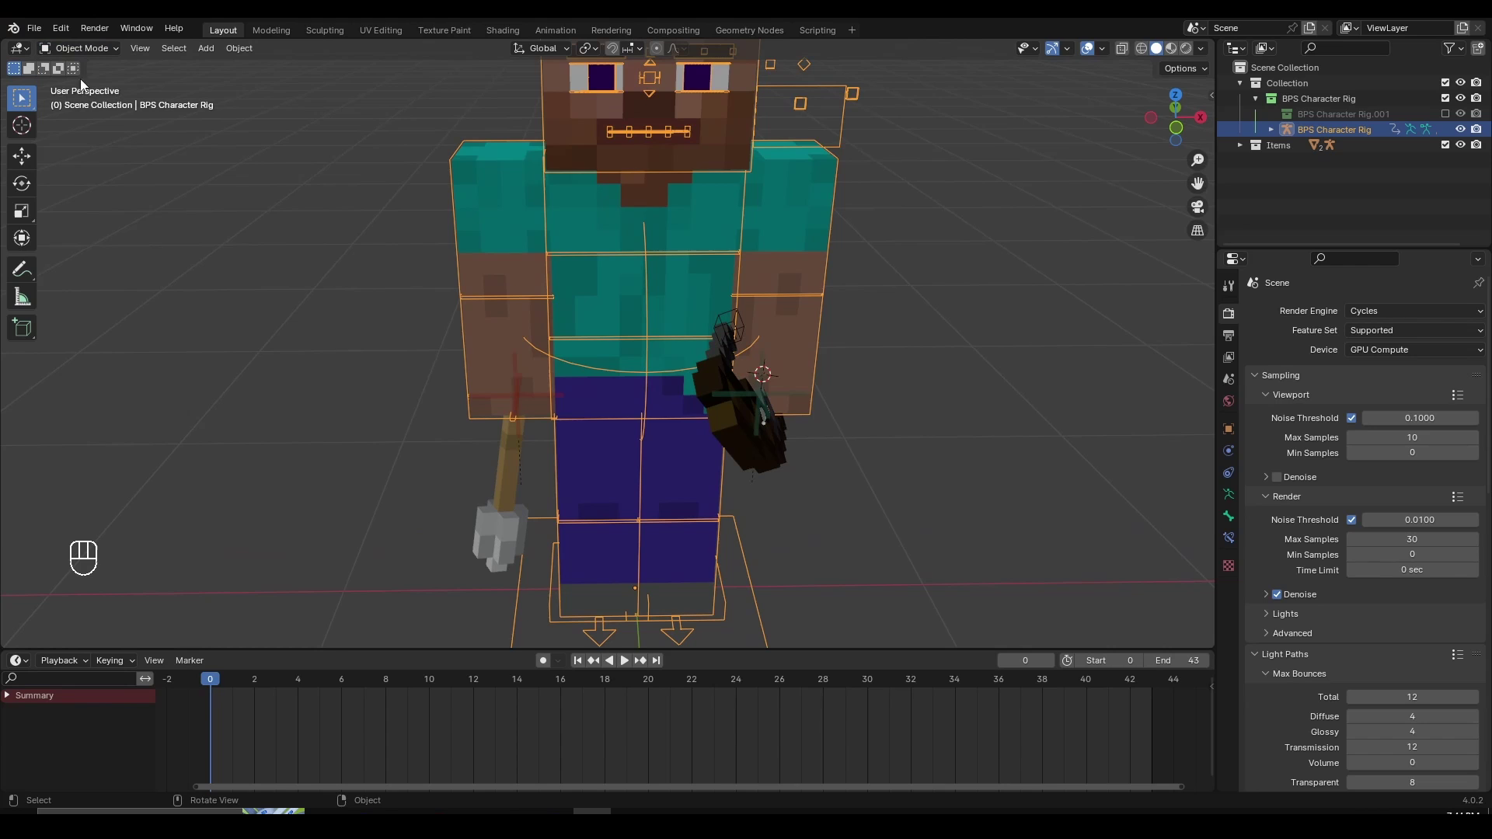
left_click(560, 220)
key("ctrl+Tab")
left_click_drag(636, 352, 654, 329)
left_click_drag(575, 360, 539, 365)
left_click(471, 334)
left_click(629, 345)
Adjust the arrow with R while orbiting around Steve's hand
key("r")
key("r")
left_click_drag(717, 378, 792, 326)
left_click_drag(793, 327, 780, 370)
left_click_drag(780, 370, 642, 384)
key("r")
left_click_drag(512, 318, 602, 327)
Inspect the arrow in Steve's hand up close from the side and show the Dynamic Parent sidebar tab
left_click(594, 320)
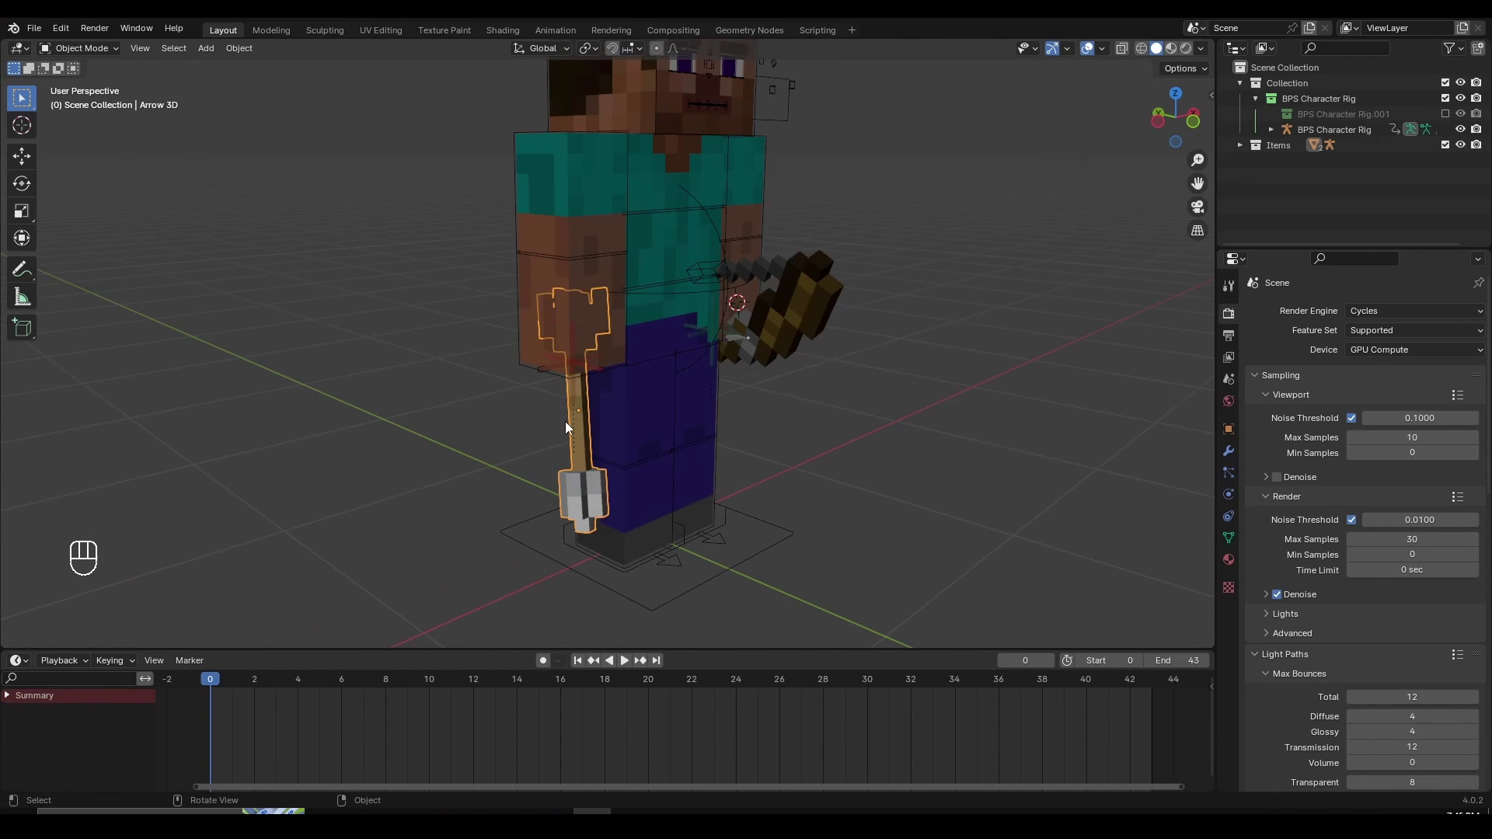
key("r")
left_click_drag(628, 386, 602, 365)
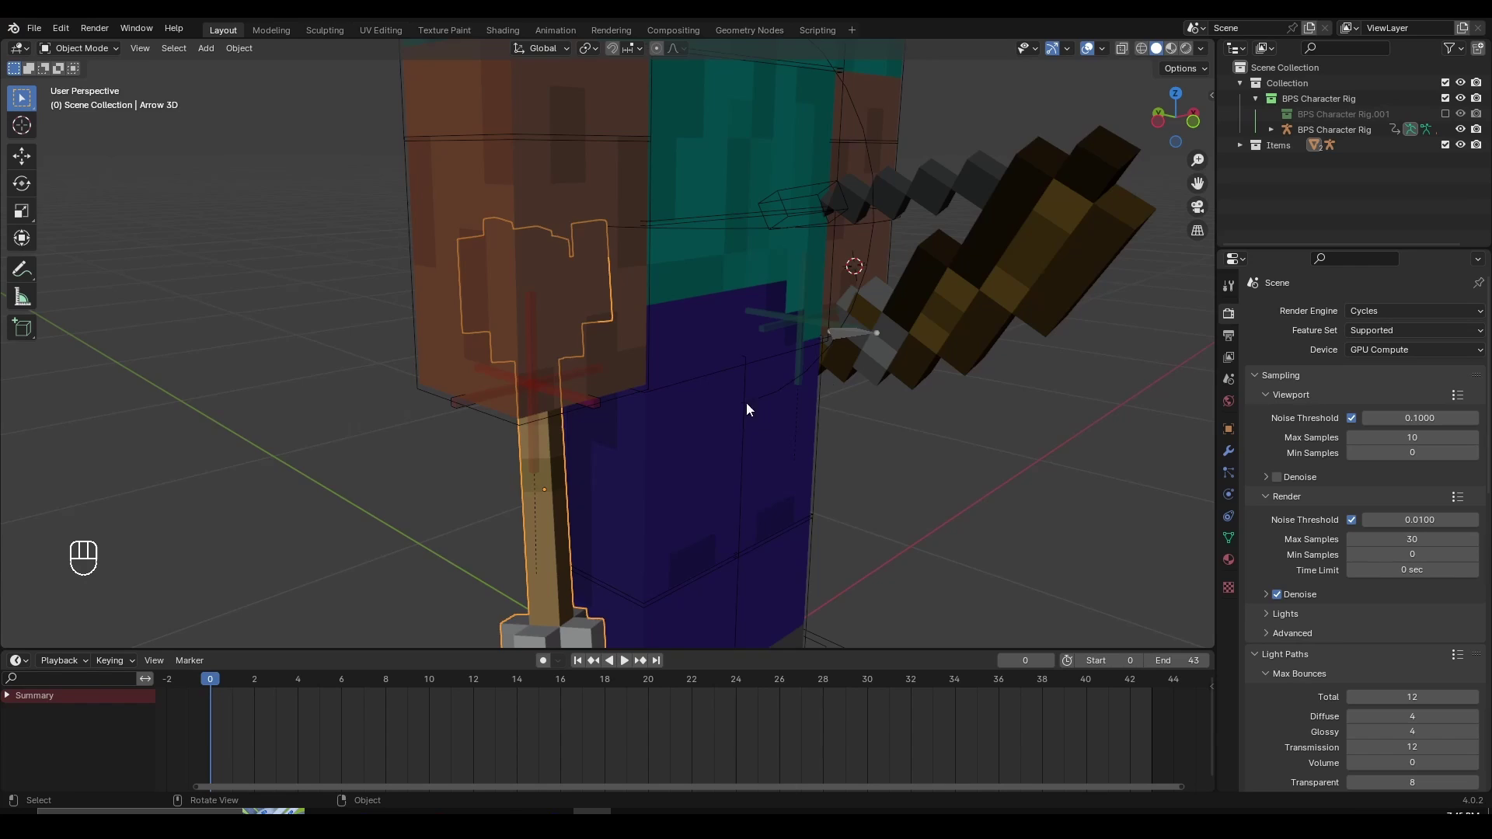
left_click_drag(842, 405, 809, 402)
left_click_drag(809, 402, 918, 414)
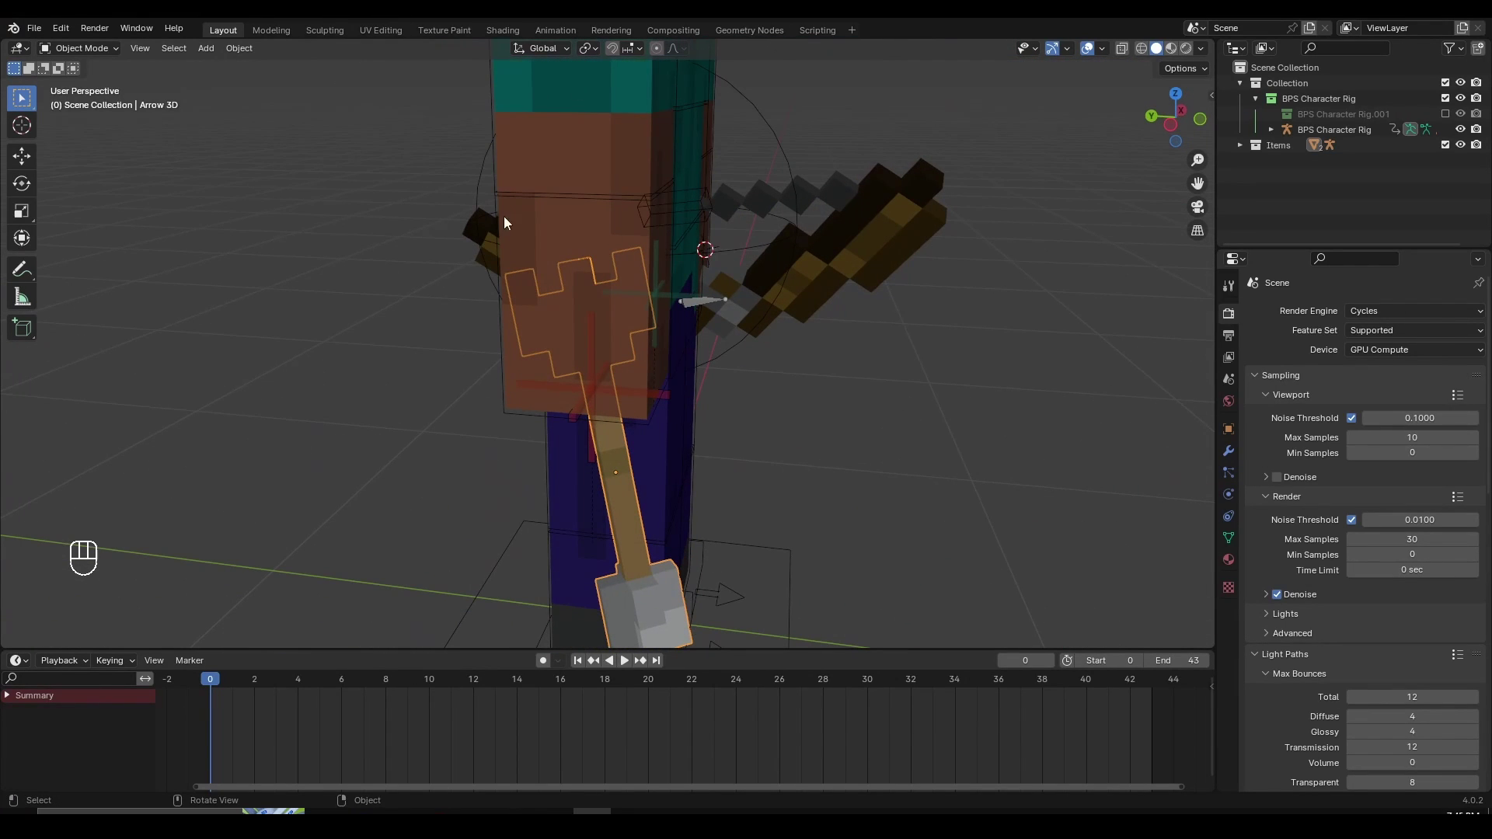
left_click_drag(67, 38, 91, 227)
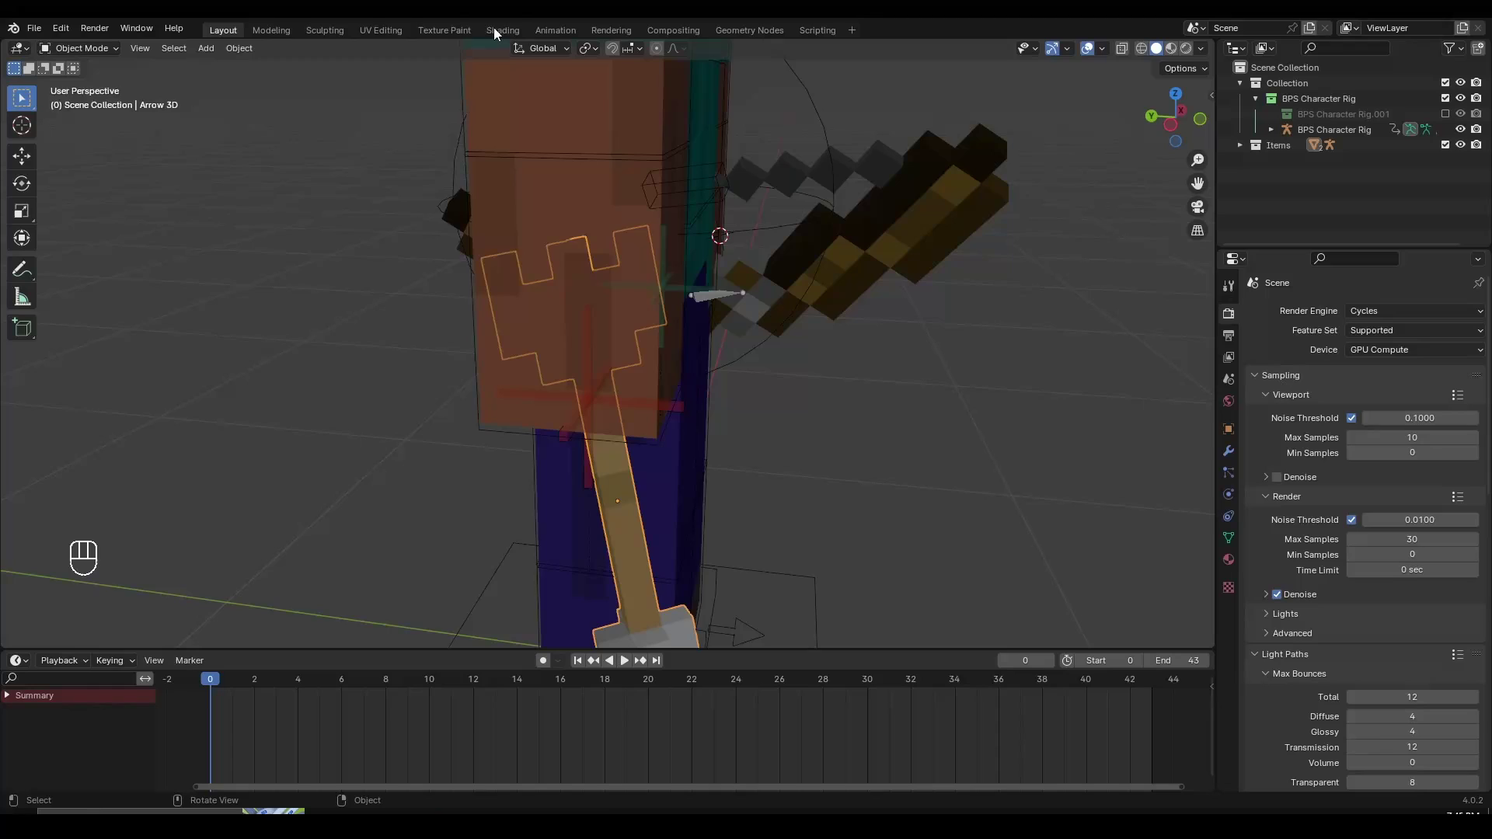
key("n")
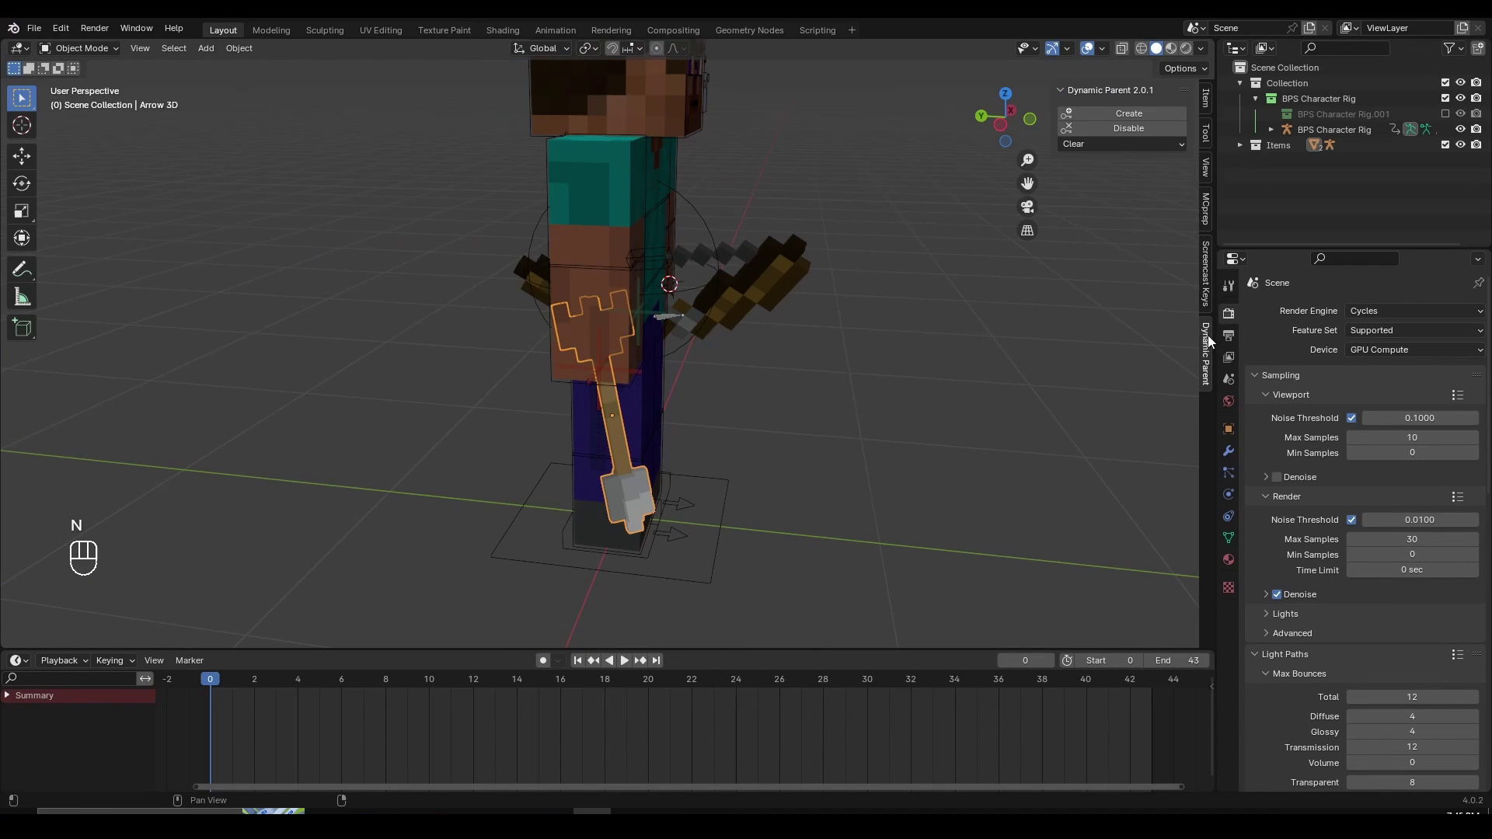
Zoom in on the arrow's grip and select Steve's character rig
left_click_drag(637, 409, 648, 389)
left_click(563, 272)
left_click(542, 257)
left_click(538, 291)
key("r")
left_click_drag(541, 436, 565, 335)
middle_click(569, 369)
middle_click(508, 366)
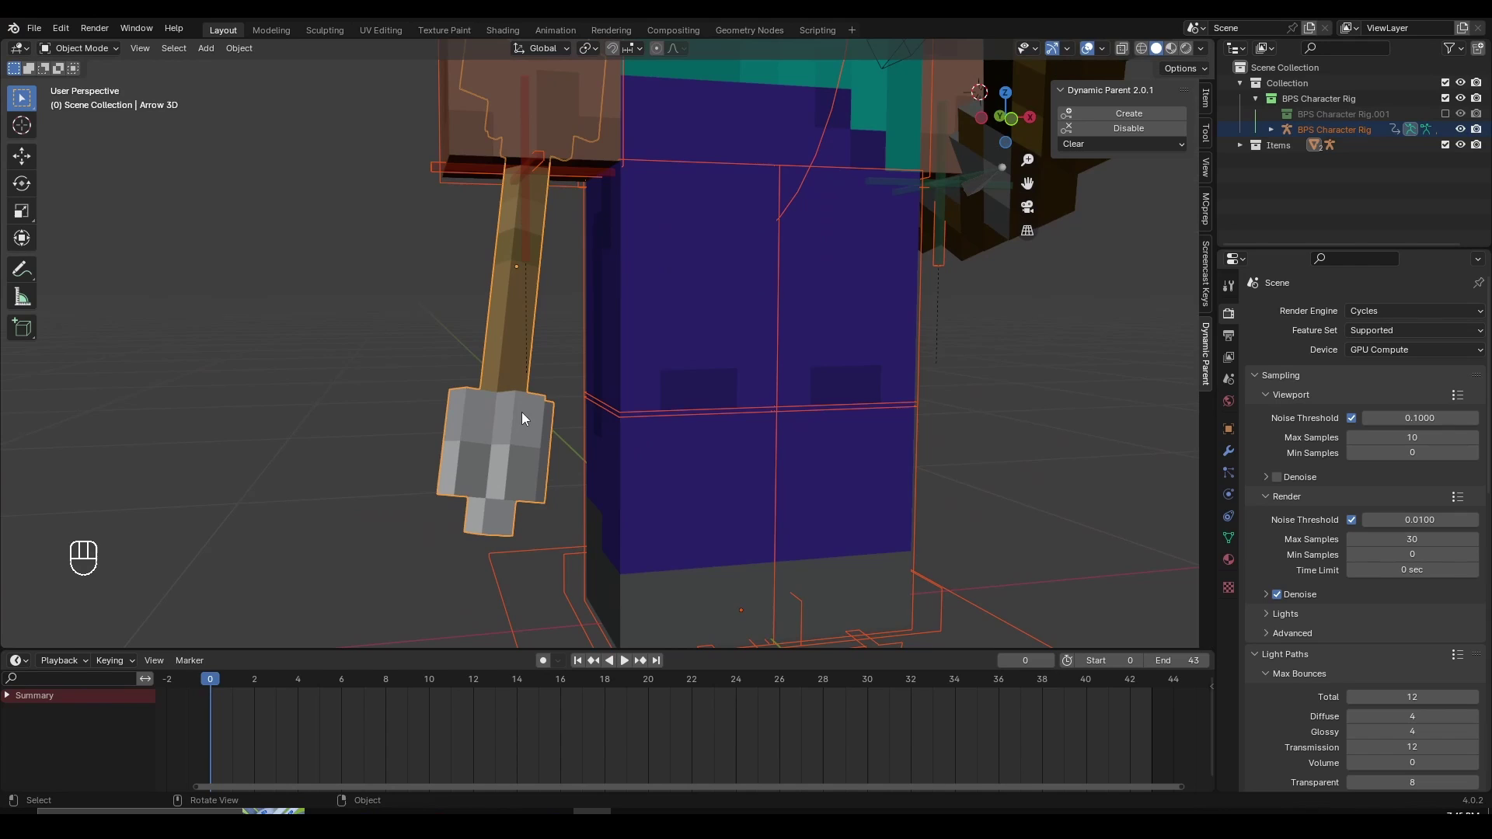
left_click_drag(532, 407, 532, 436)
left_click(531, 436)
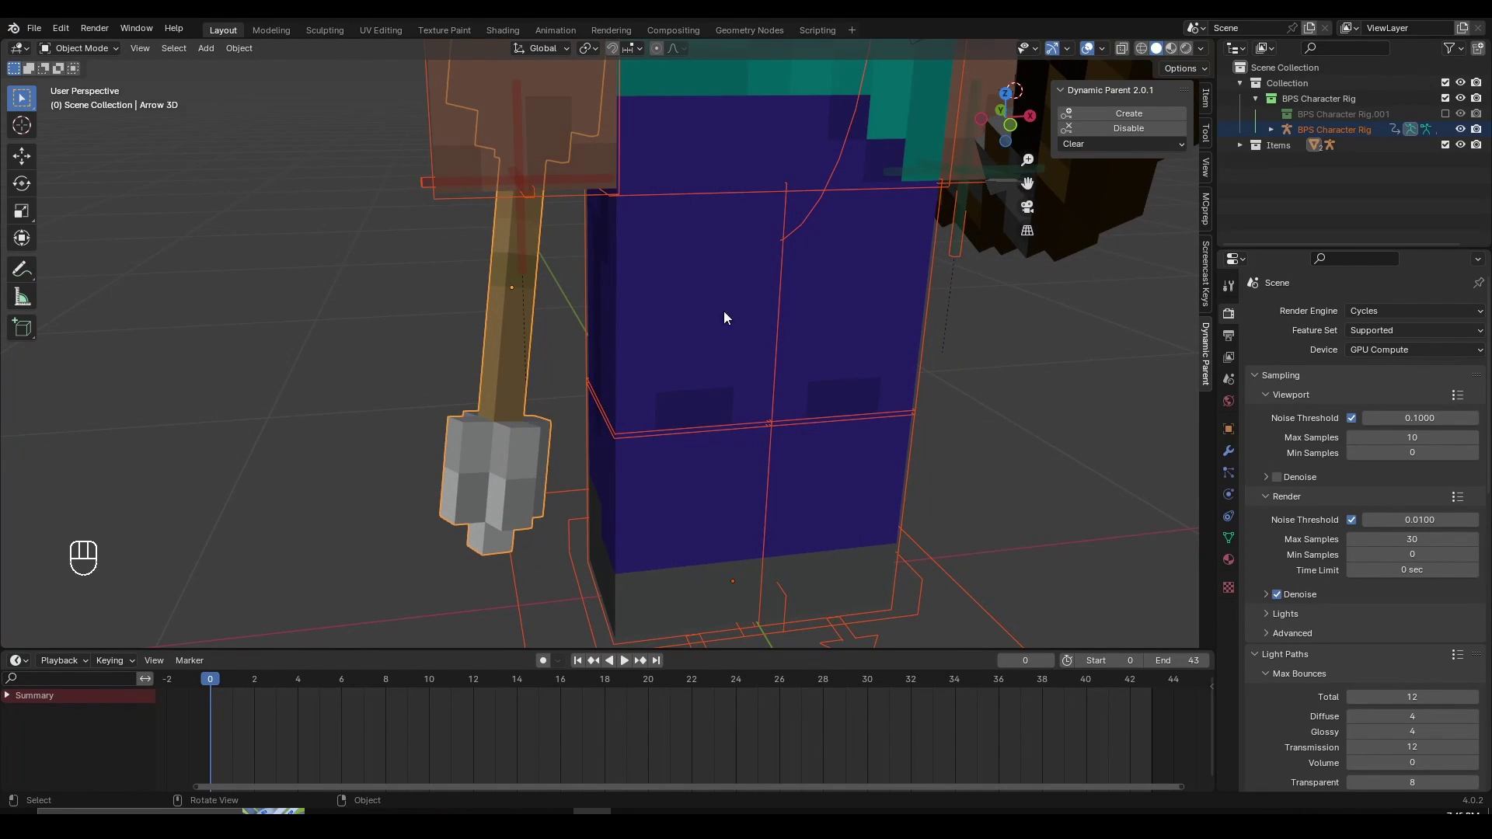
Select the right lower arm bone and rotate it with R
left_click(1137, 122)
left_click(429, 702)
left_click(501, 186)
left_click(480, 149)
left_click_drag(550, 254, 666, 239)
key("r")
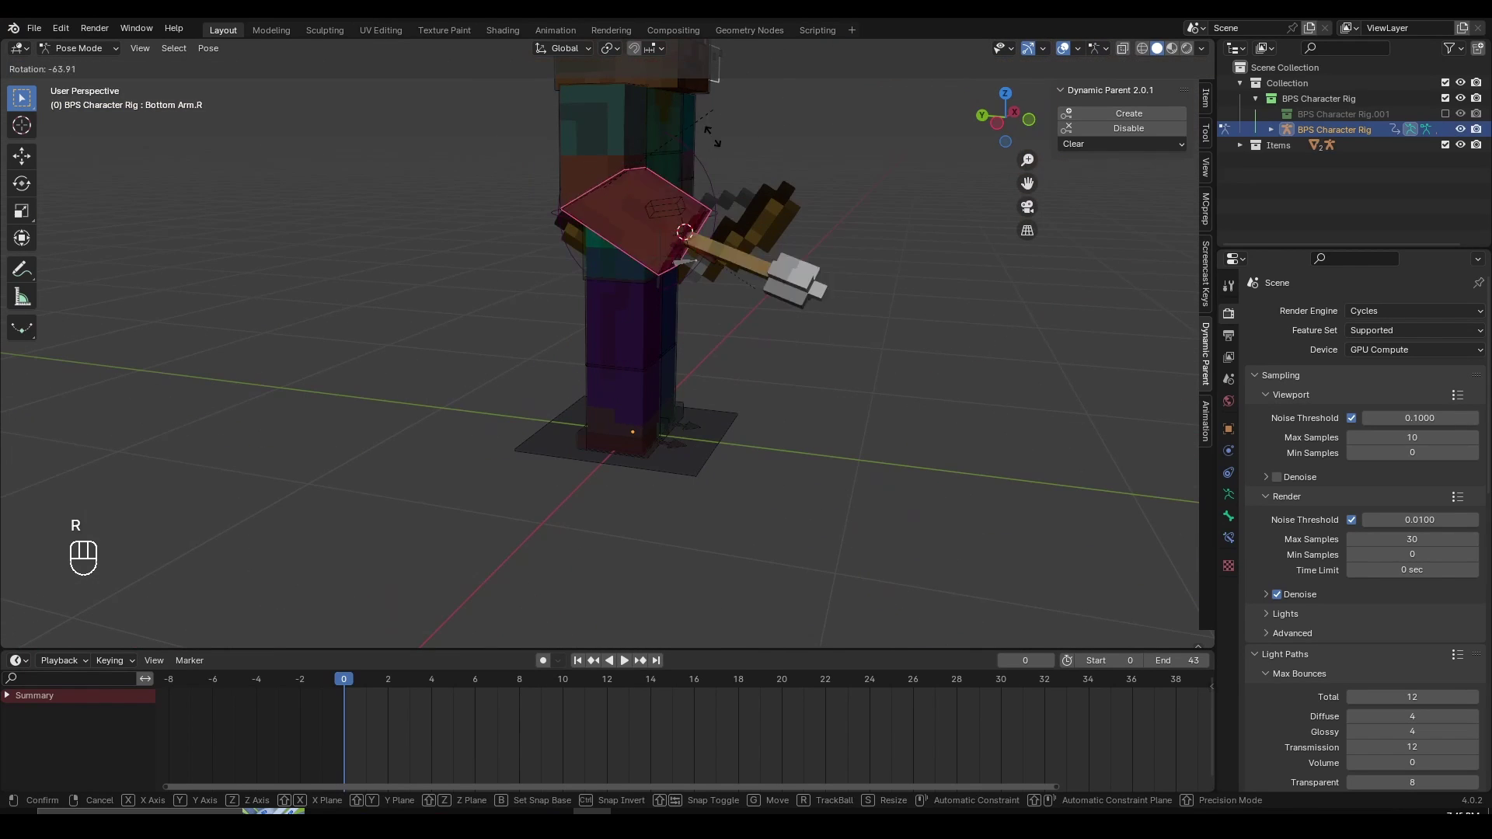
key("r")
left_click(673, 291)
key("r")
Leave Pose Mode, turn the view to face the bow and reselect the rig
left_click_drag(809, 266, 662, 263)
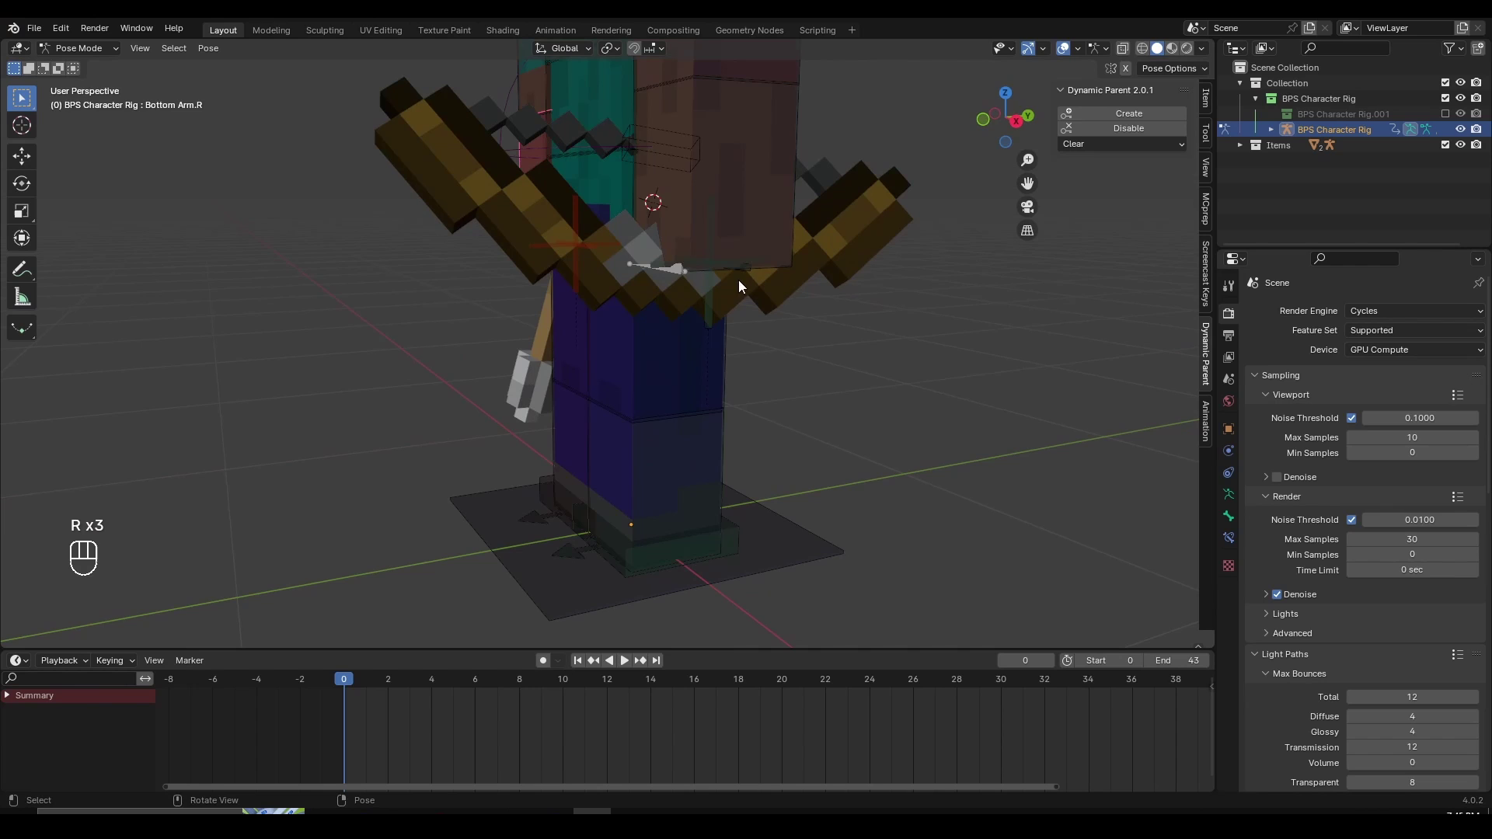
key("ctrl+Tab")
left_click_drag(772, 206, 728, 205)
middle_click(668, 222)
left_click(671, 229)
middle_click(674, 240)
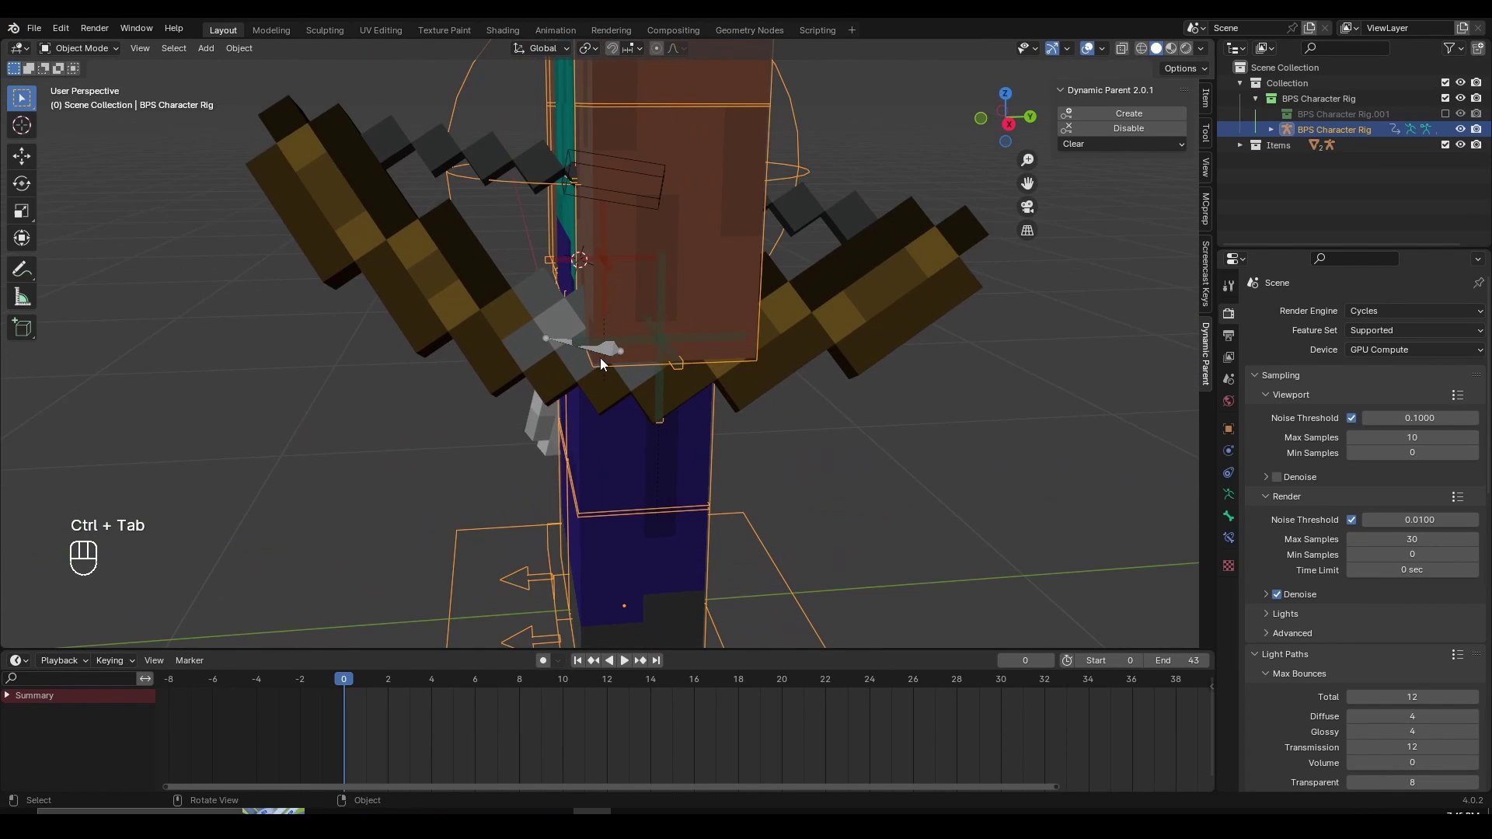
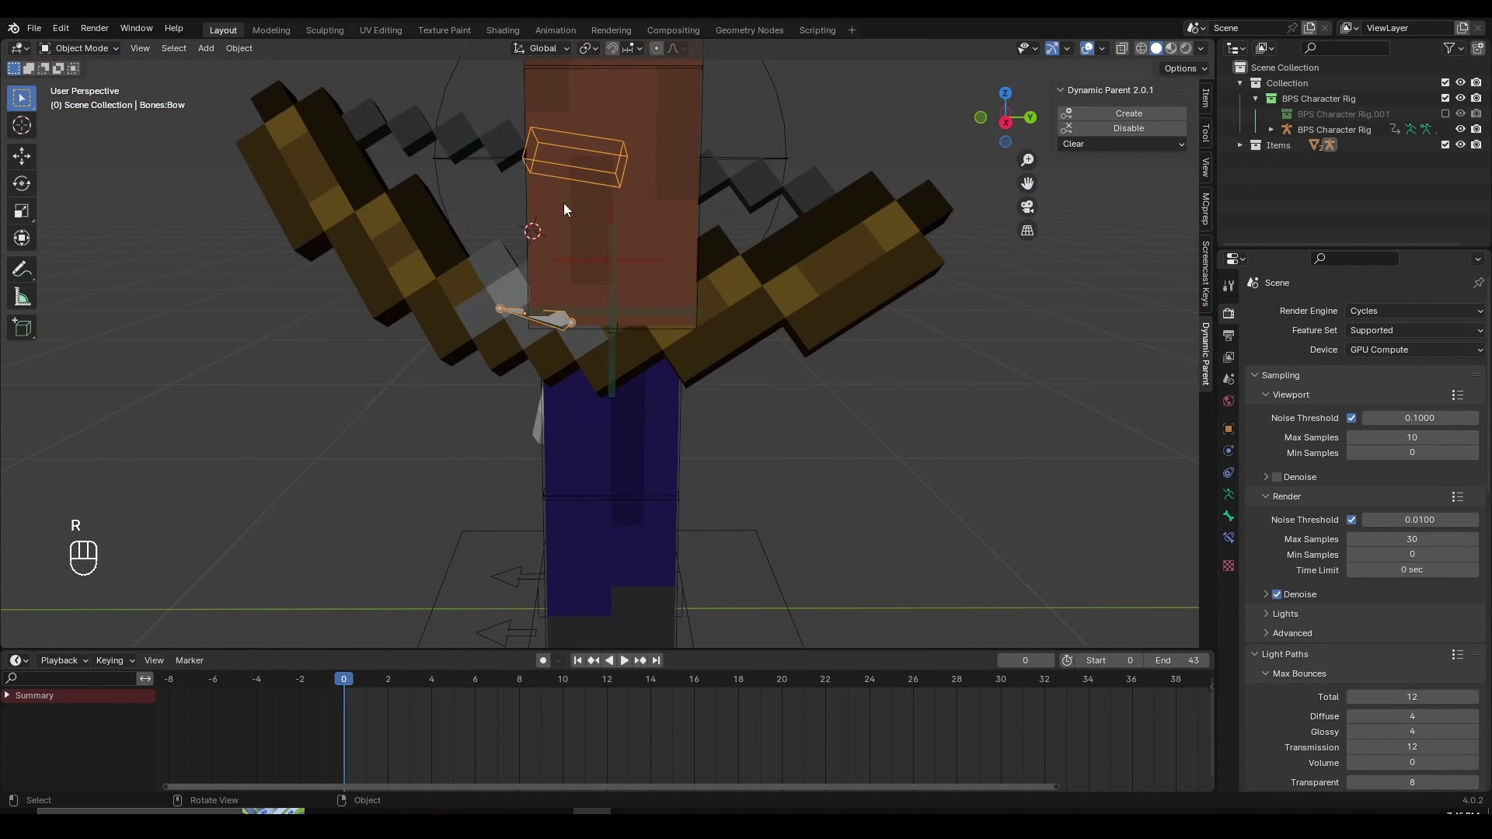
Pose the bow's bones with G and R, then return to the character rig
key("ctrl+Tab")
key("g")
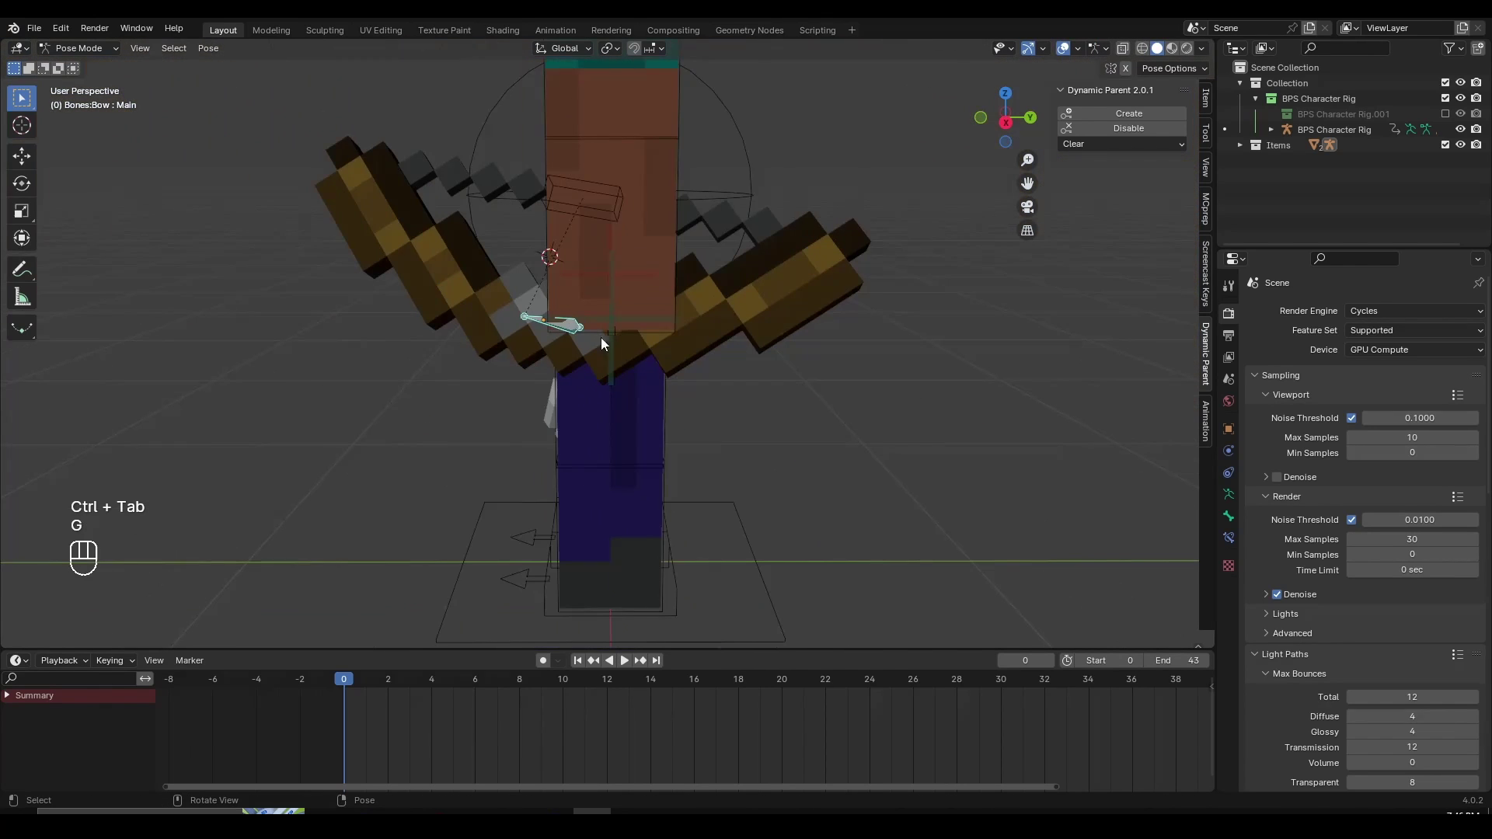
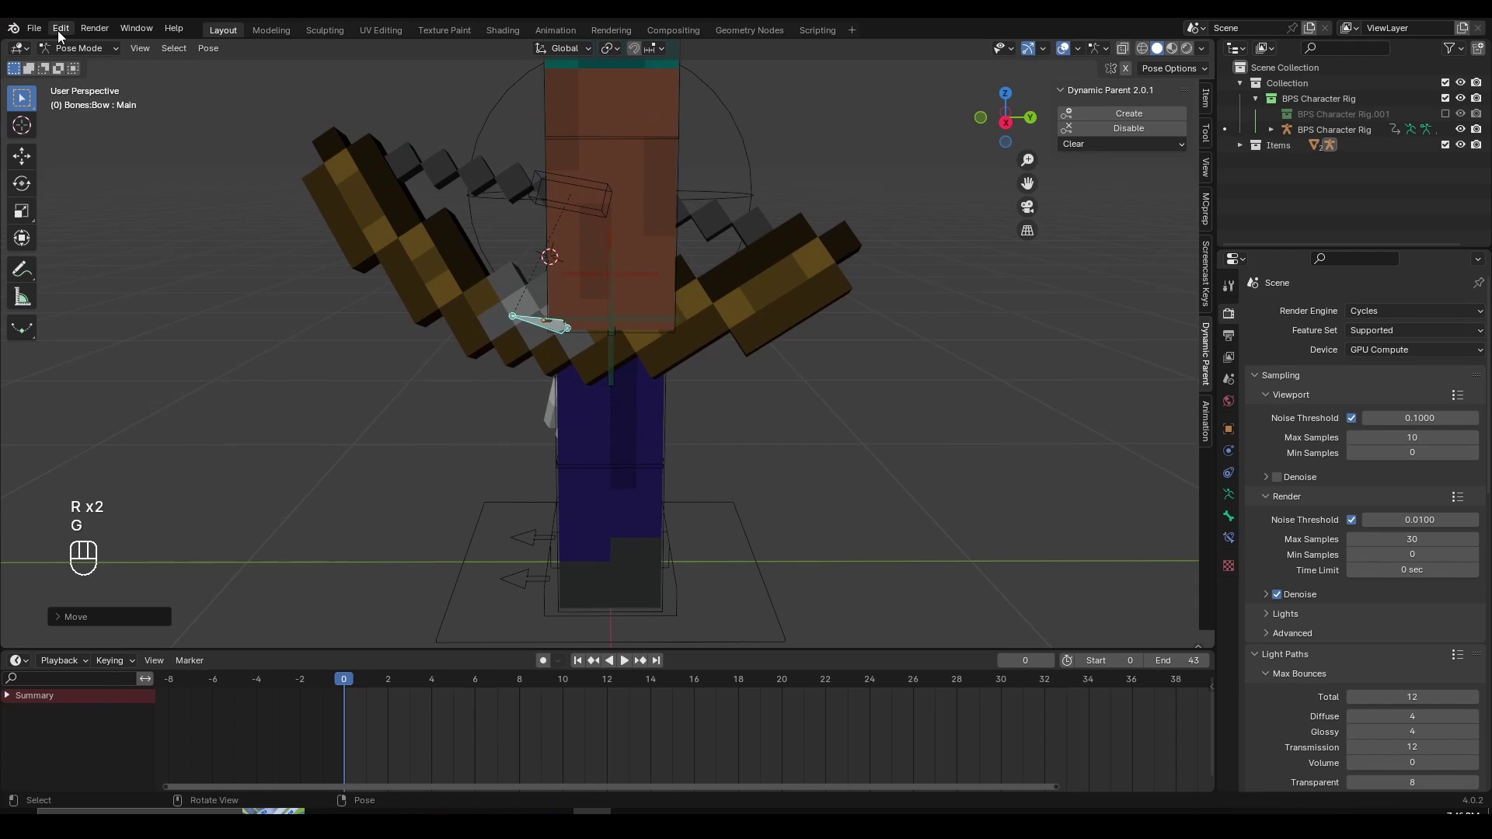
left_click_drag(60, 35, 441, 210)
left_click_drag(509, 280, 562, 287)
key("r")
left_click_drag(945, 413, 965, 431)
left_click_drag(910, 326, 849, 317)
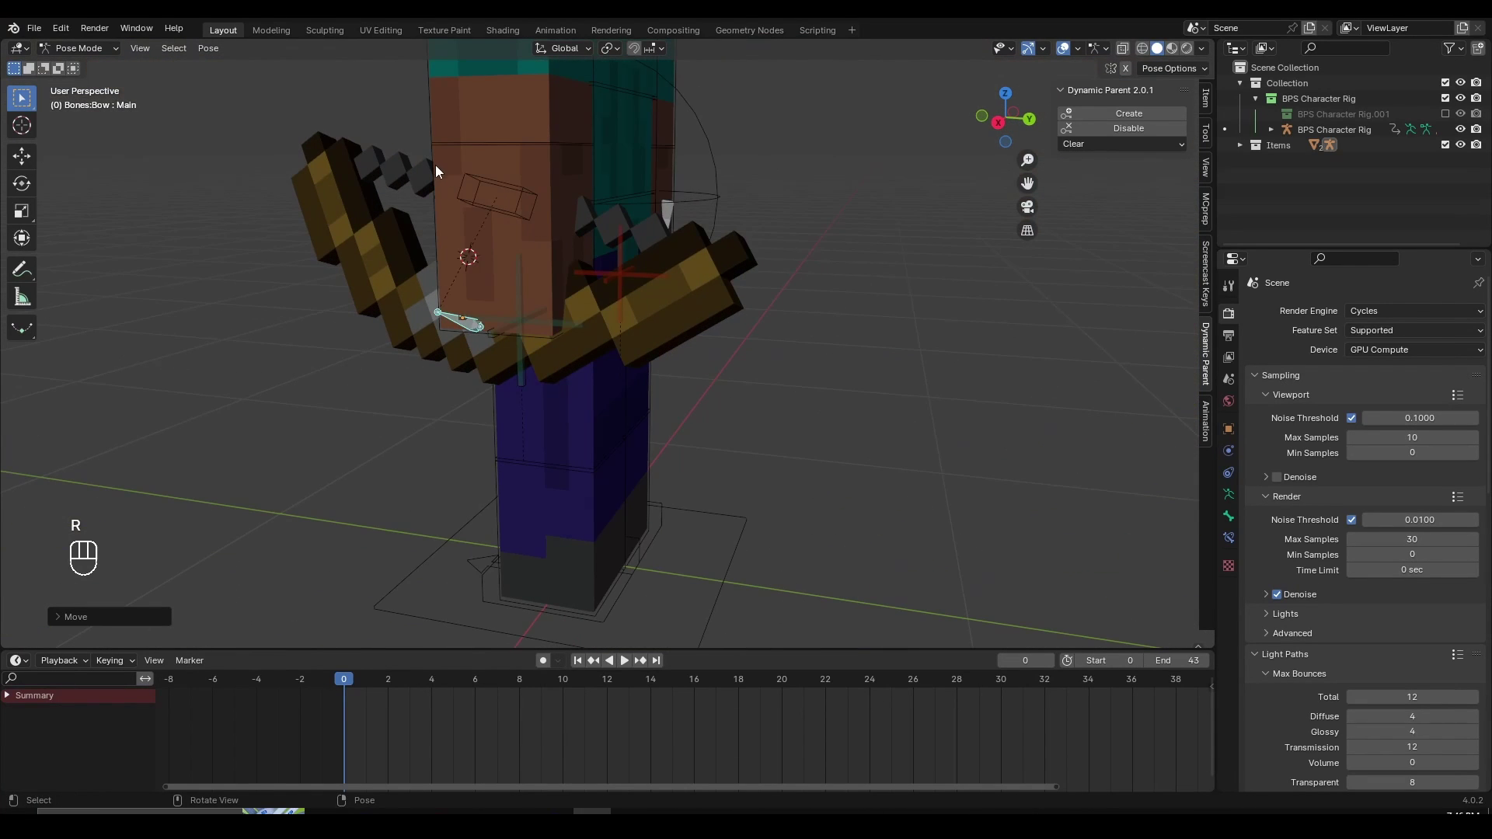
left_click(438, 167)
left_click(441, 149)
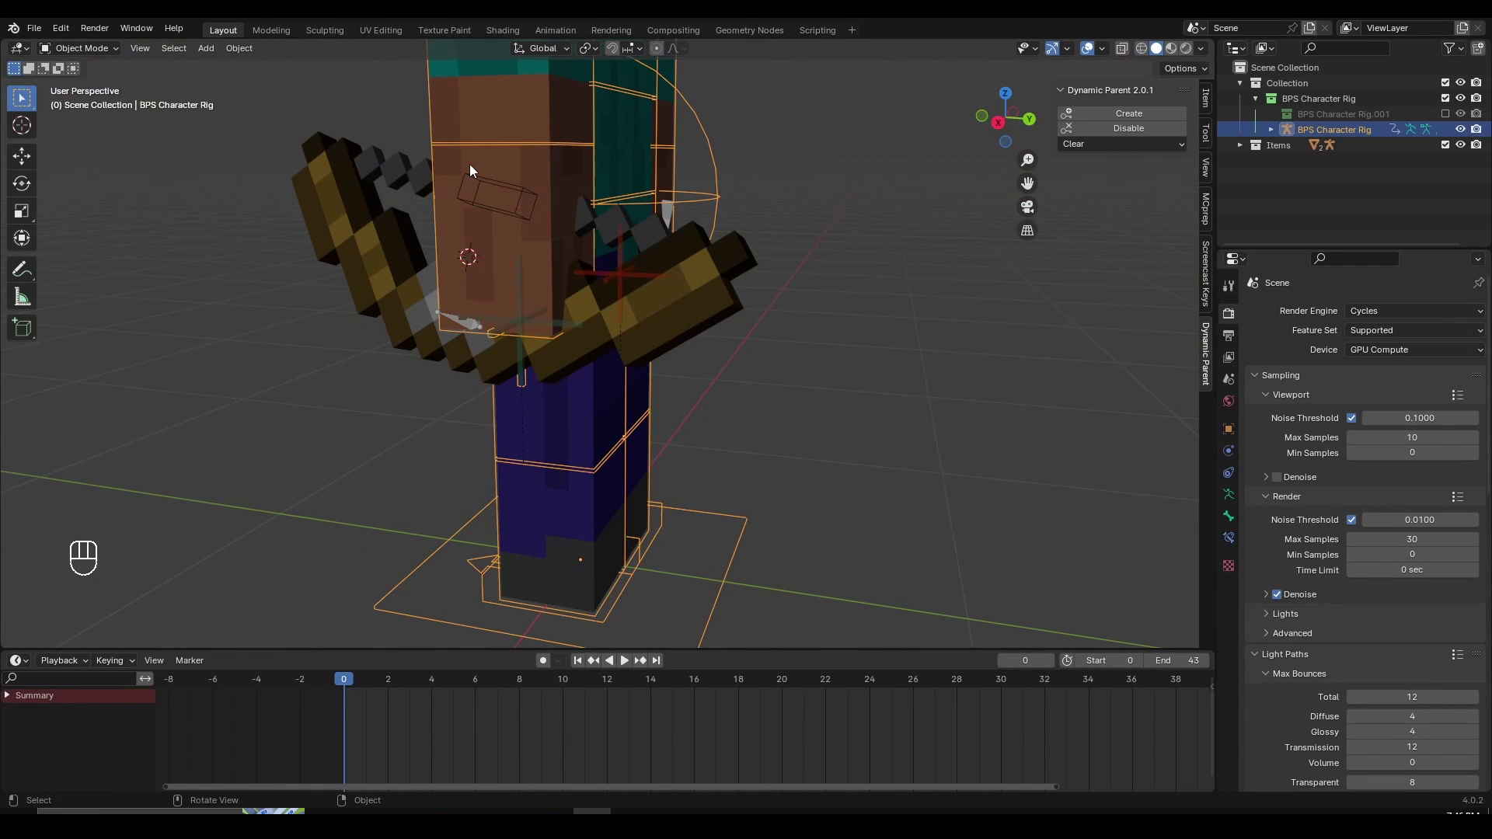
In Pose Mode select Bottom Arm.L and start rotating it, zooming on the arm and bow
key("ctrl+Tab")
left_click(474, 169)
key("r")
left_click(510, 357)
middle_click(629, 350)
key("r")
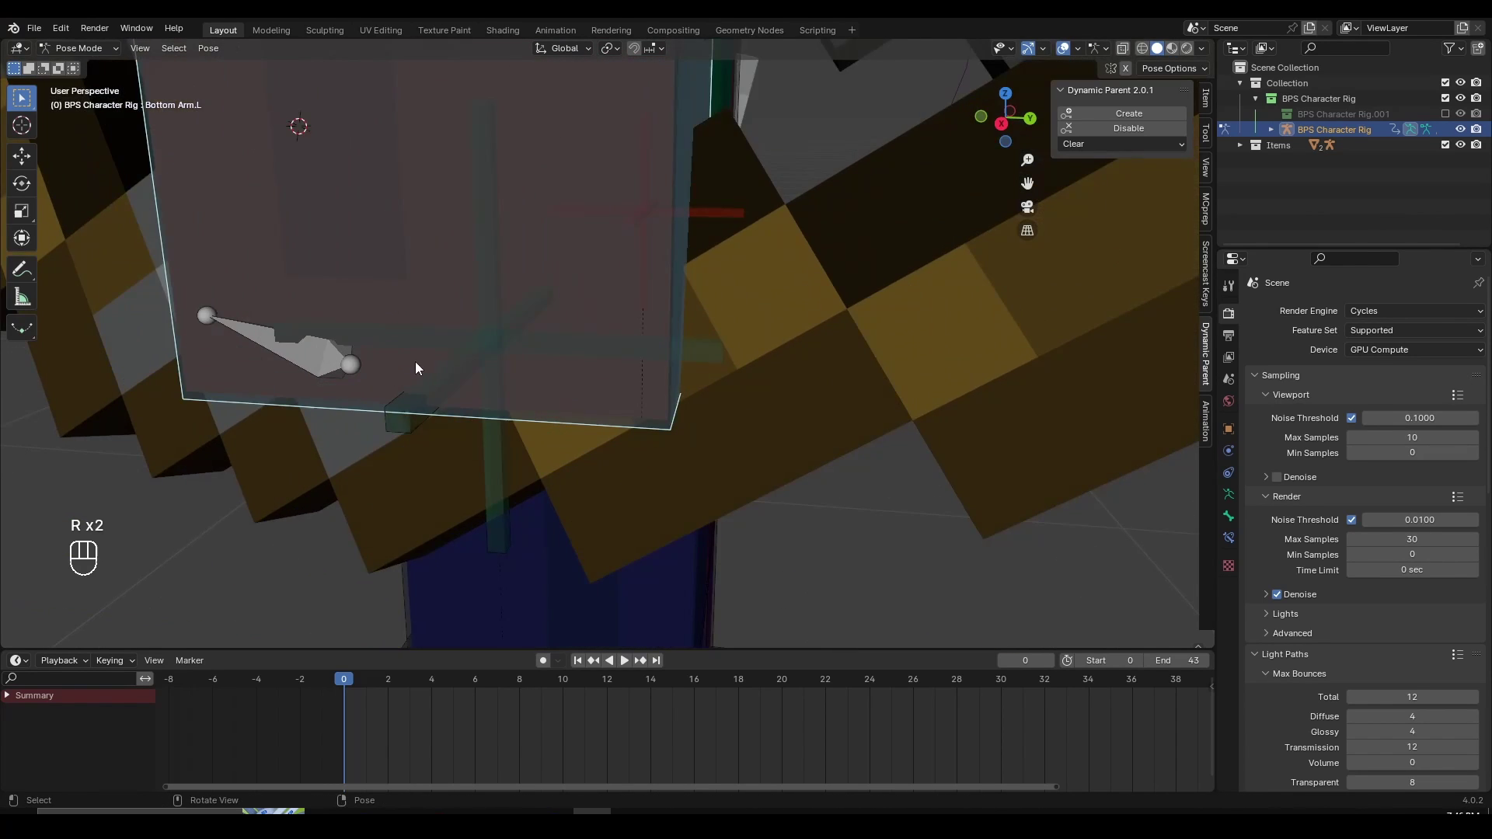
left_click_drag(406, 362, 482, 349)
middle_click(469, 317)
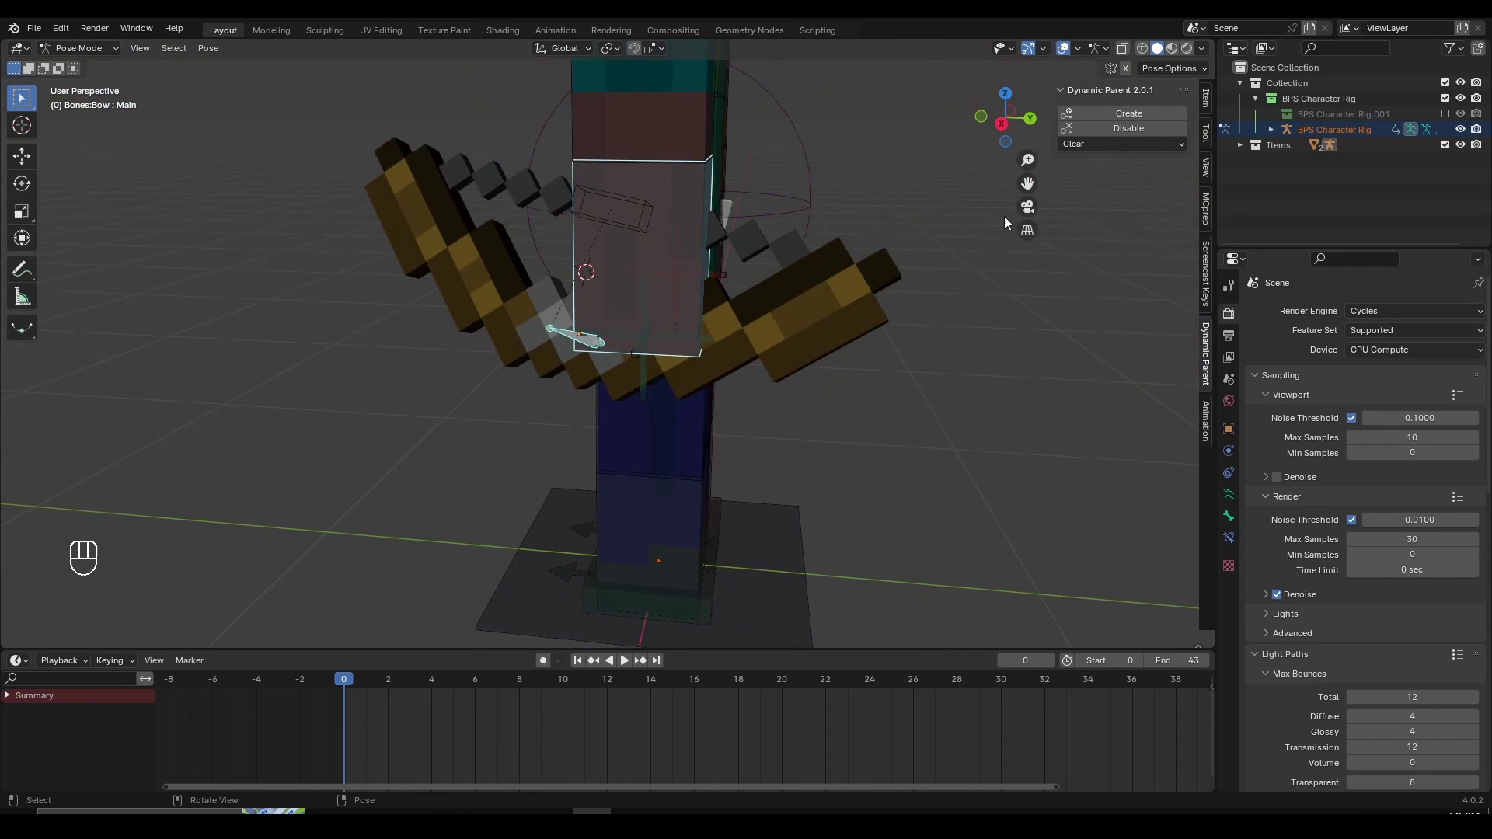
Select the bow's Main bone and rotate the left lower arm toward the bow
left_click(1153, 117)
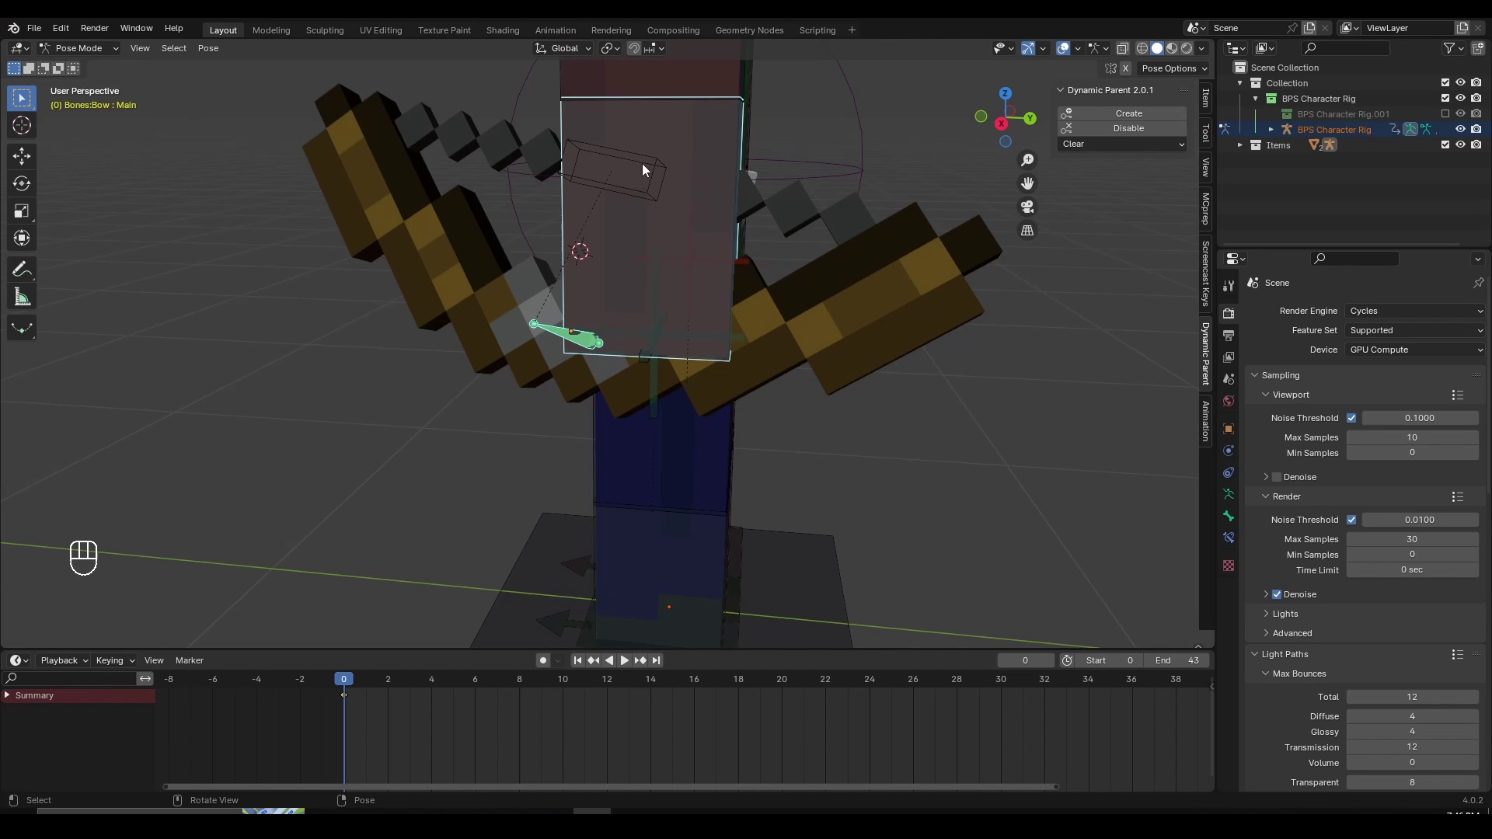
key("r")
middle_click(617, 329)
left_click_drag(790, 293, 595, 297)
key("r")
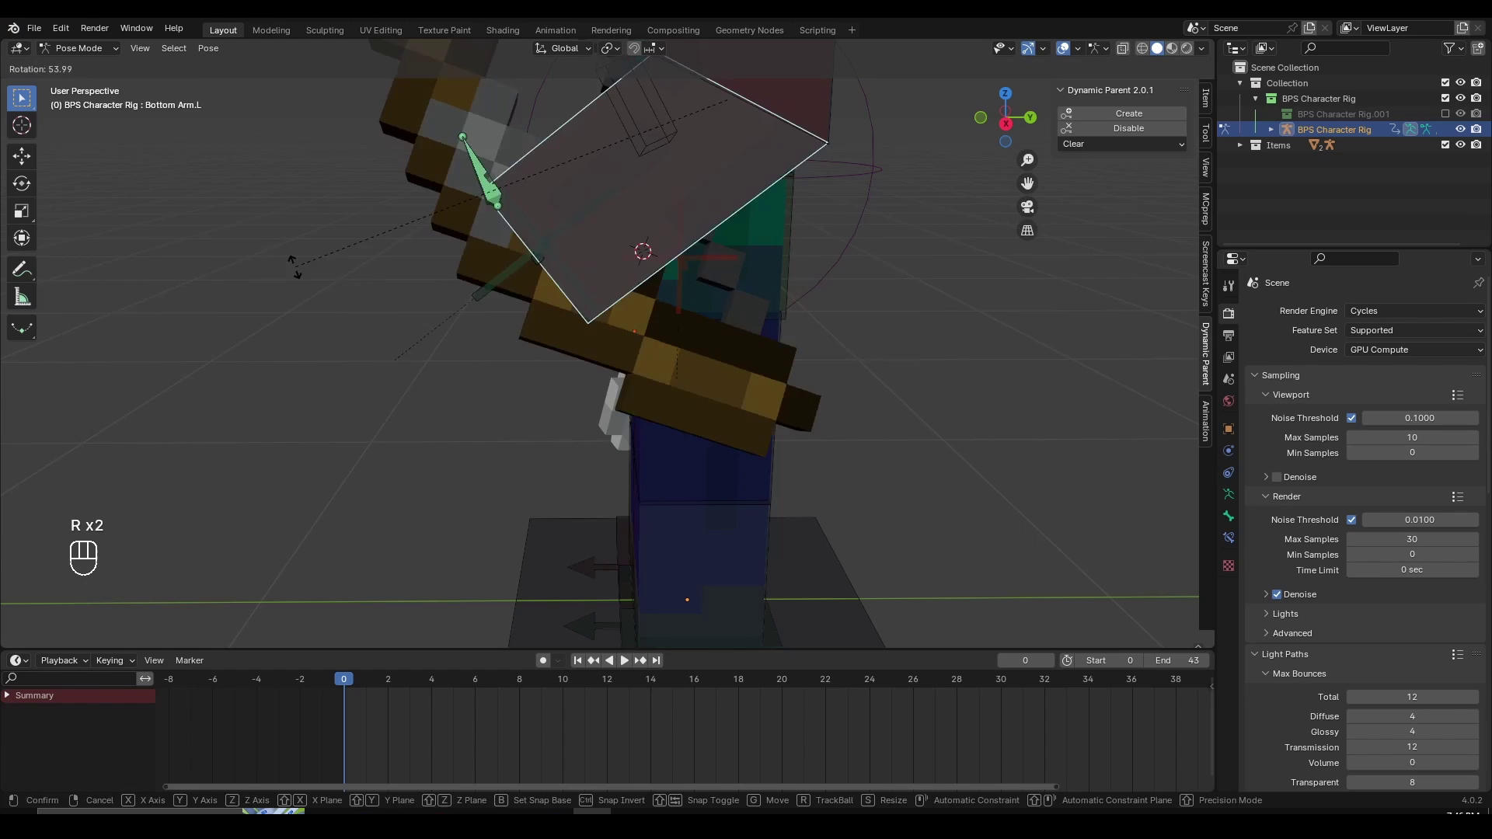
left_click_drag(774, 321, 751, 309)
key("r")
left_click_drag(713, 310, 869, 312)
left_click_drag(681, 250, 657, 280)
middle_click(702, 317)
middle_click(613, 513)
middle_click(685, 523)
Nudge the bones with G and rotate about Z so the hand lines up with the bow
key("r")
key("g")
left_click(703, 471)
left_click(761, 469)
key("g")
key("g")
key("r")
key("z")
left_click_drag(570, 212, 689, 194)
key("r")
key("r")
key("r")
Refine the arm bones with repeated R rotations until the hand grips the bow
left_click(591, 314)
key("r")
left_click(622, 344)
key("r")
left_click_drag(760, 329, 645, 310)
key("r")
key("r")
key("r")
left_click_drag(755, 258, 695, 258)
left_click(655, 289)
left_click(690, 335)
key("r")
key("z")
Select the torso bone, rotate it about Z and turn the view to face Steve
left_click(625, 174)
key("r")
key("z")
left_click_drag(765, 369, 747, 442)
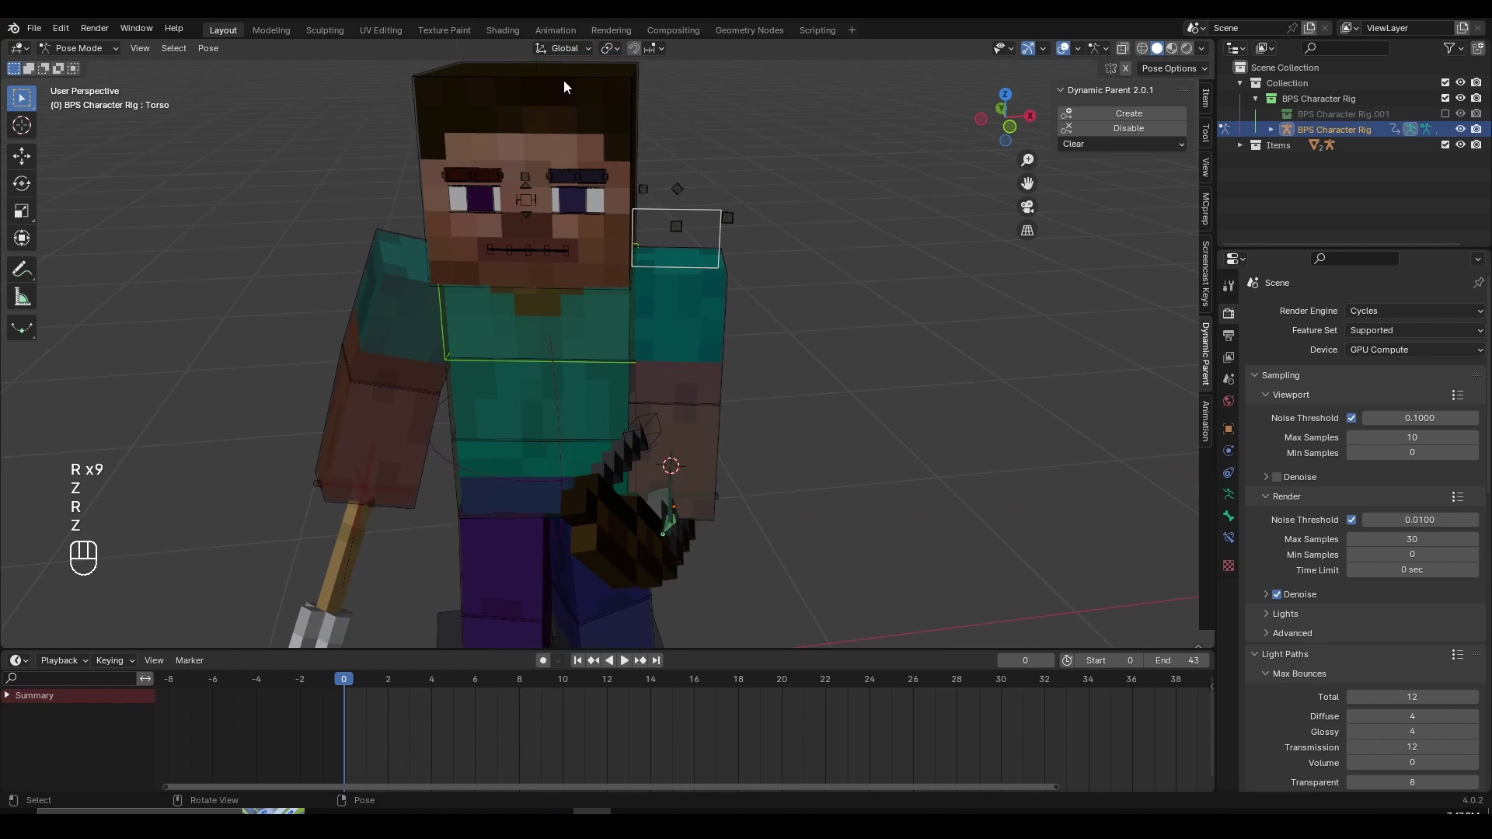
Rotate Bottom Arm.L around Z so the forearm aims toward where the bow will sit
key("r")
key("z")
left_click_drag(751, 418, 668, 426)
key("r")
key("r")
key("r")
key("r")
left_click_drag(665, 527, 605, 556)
left_click_drag(625, 487, 677, 440)
Rotate and move the bow's Main bone so the bow rests in Steve's left hand
left_click(503, 446)
key("r")
key("r")
left_click_drag(614, 453, 967, 416)
key("r")
key("g")
left_click(907, 459)
key("g")
key("r")
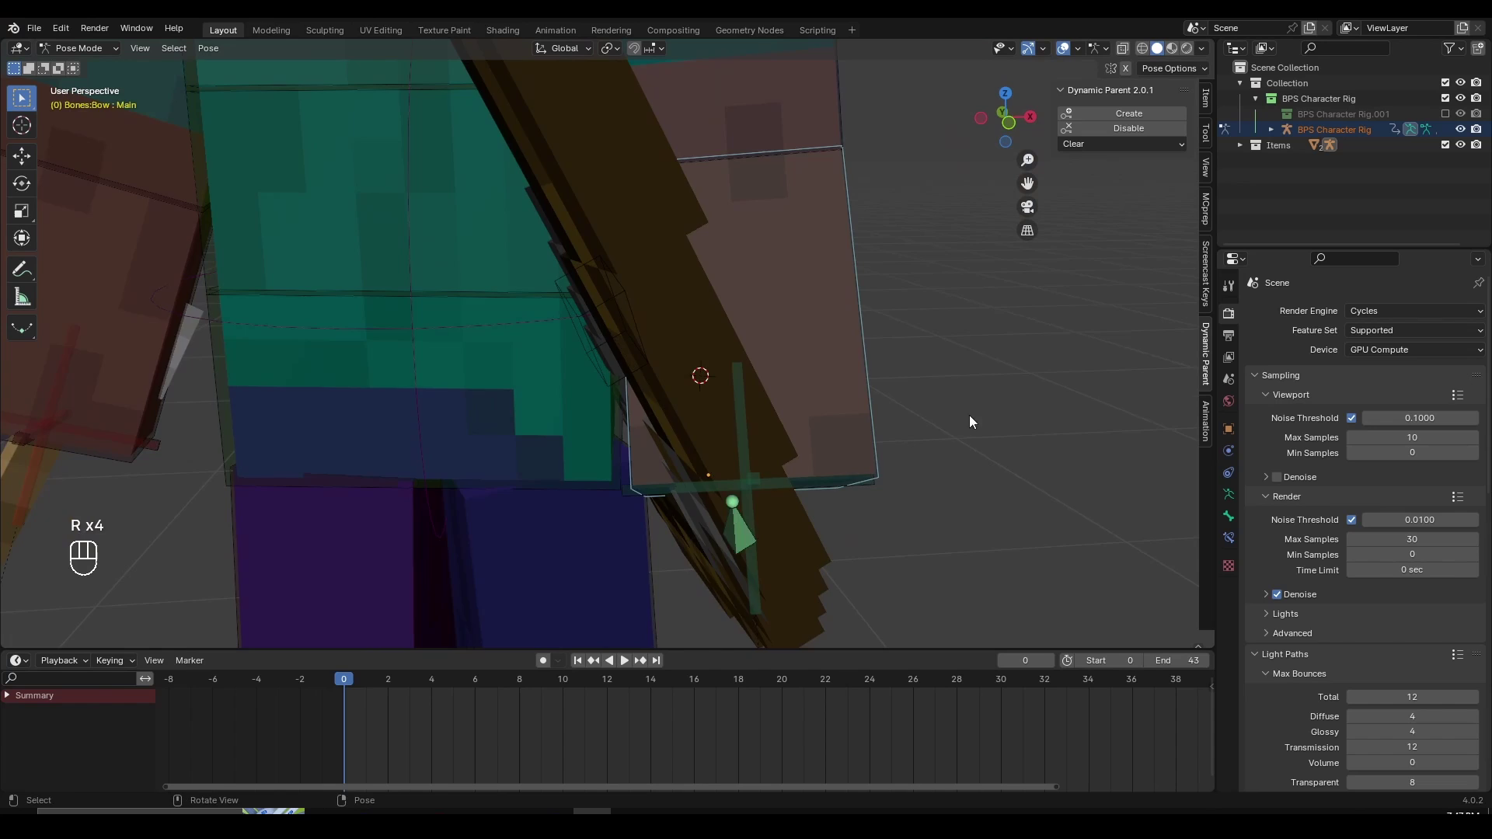
left_click_drag(925, 403, 752, 377)
key("g")
Fine-tune Bottom Arm.L rotation, checking the grip from several orbited views
left_click(744, 367)
key("r")
key("r")
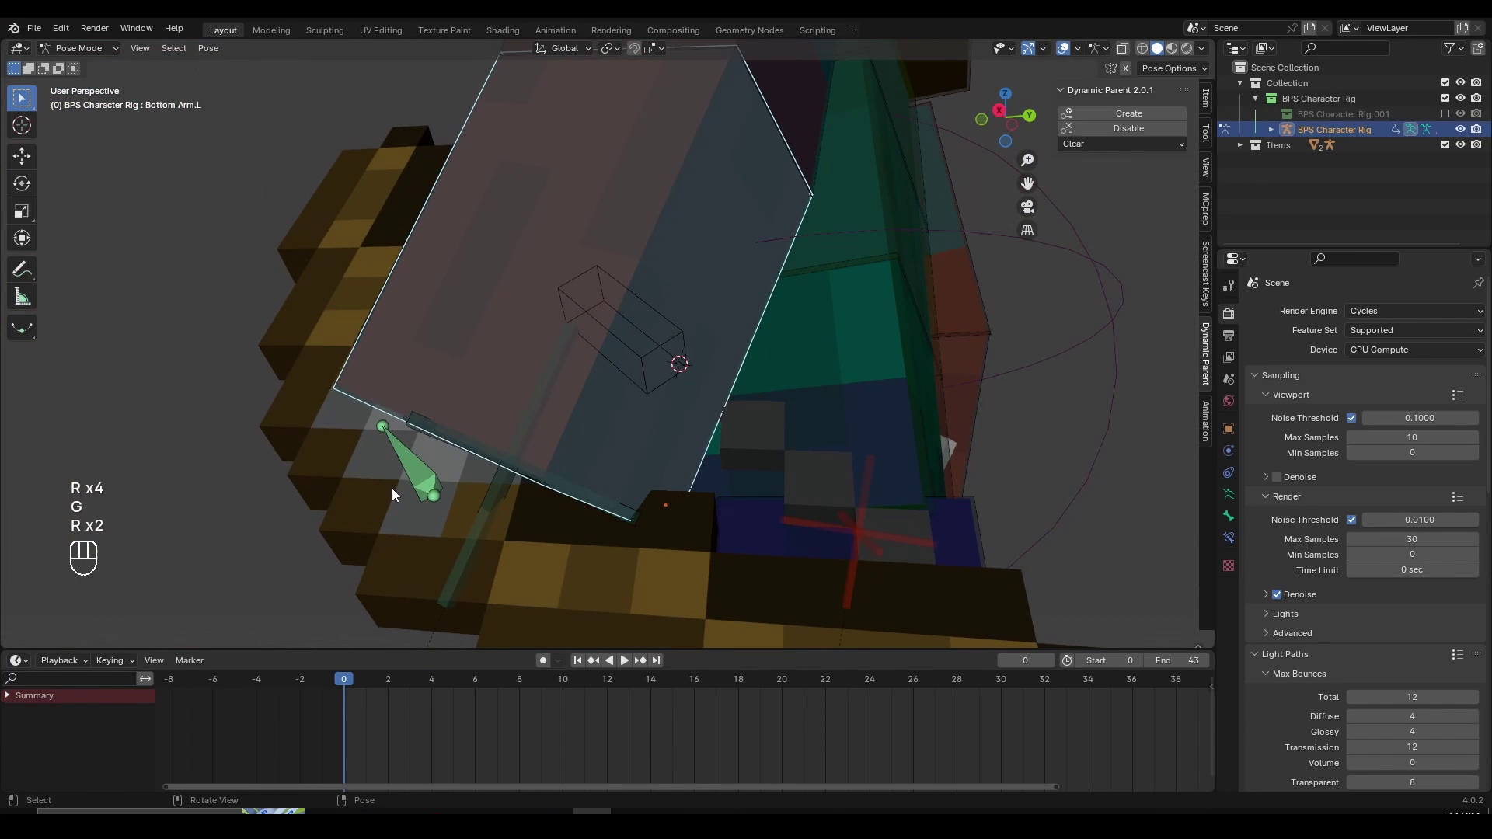
left_click_drag(735, 489, 885, 552)
middle_click(875, 499)
middle_click(891, 524)
middle_click(886, 552)
key("r")
key("r")
left_click_drag(866, 505, 852, 545)
key("r")
middle_click(860, 559)
key("r")
Adjust the arm rotation from the side view so the bow sits in front of the body
left_click(952, 391)
key("r")
key("r")
key("r")
middle_click(860, 371)
left_click_drag(790, 397, 920, 387)
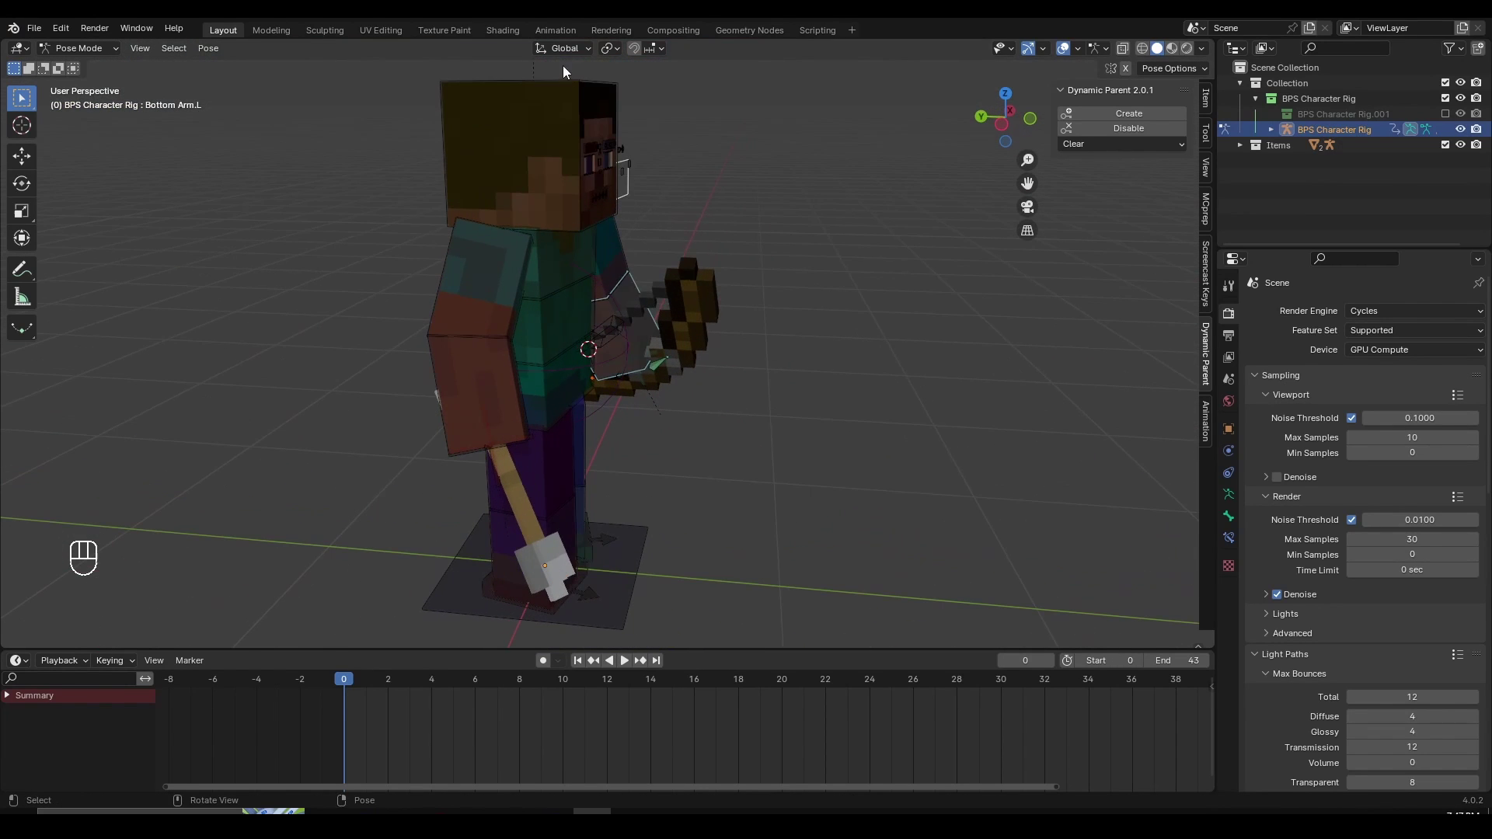
middle_click(570, 87)
left_click_drag(658, 260, 616, 297)
key("r")
key("z")
left_click(599, 279)
key("r")
key("z")
left_click_drag(760, 352, 692, 342)
Select the head bone, turn it around Z, and enable Auto Keying in the Timeline
left_click(594, 114)
left_click(740, 273)
key("r")
key("z")
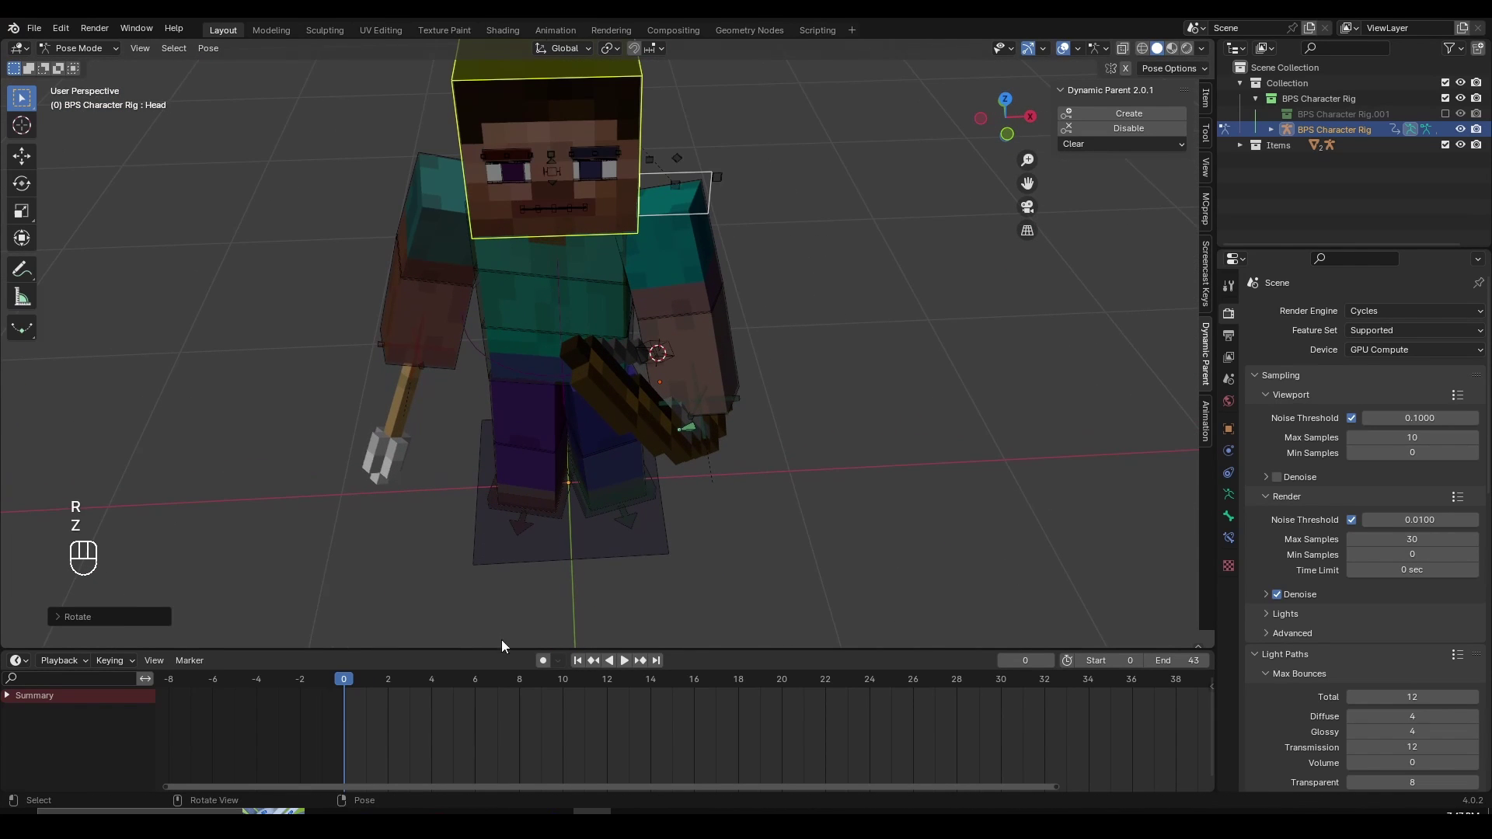
left_click_drag(581, 720, 517, 684)
left_click(547, 667)
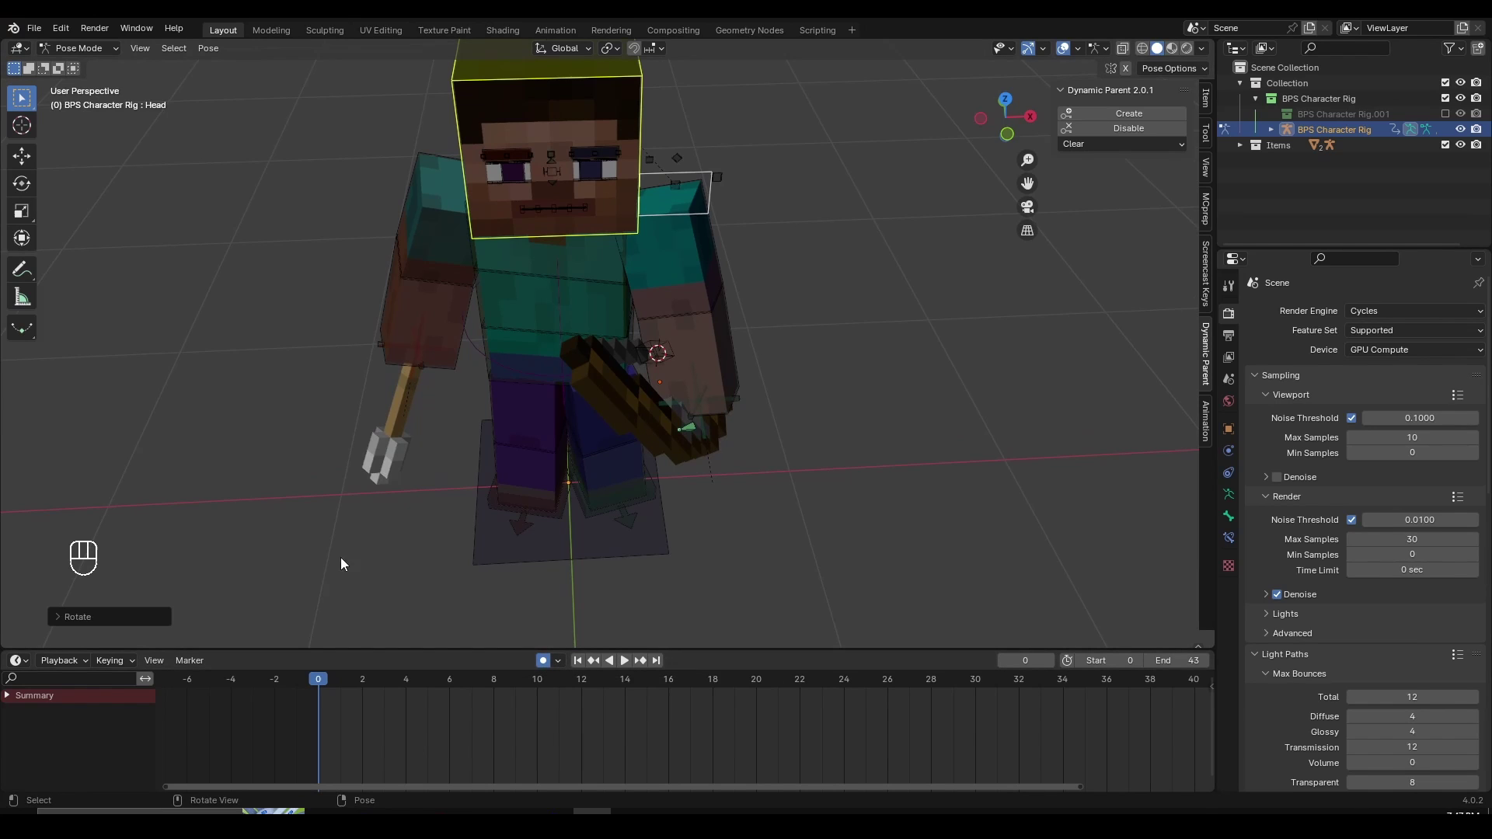
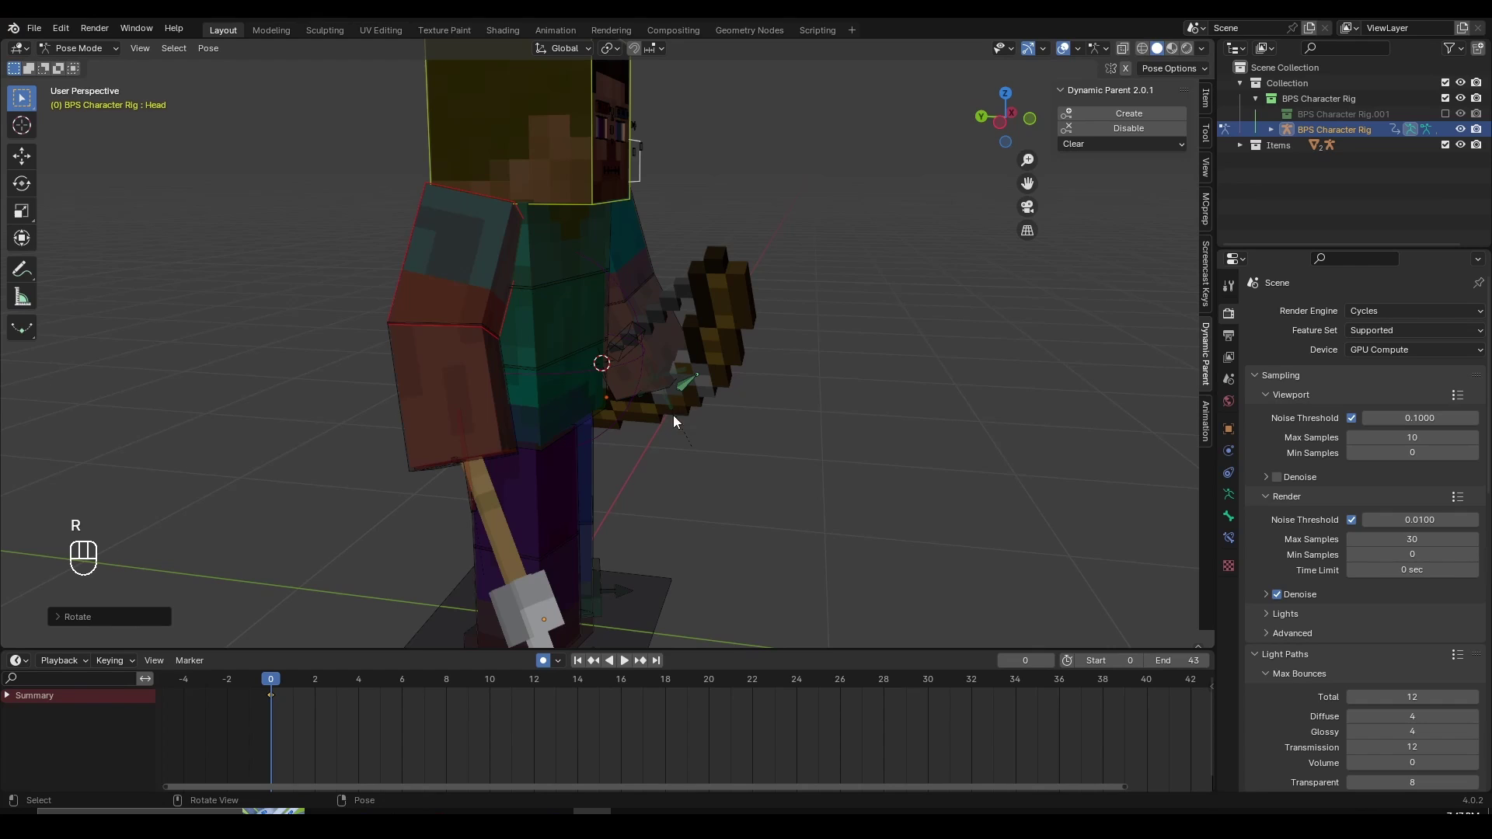
Collapse the Outliner scene collection and hide the N sidebar to enlarge the viewport
key("r")
key("r")
key("r")
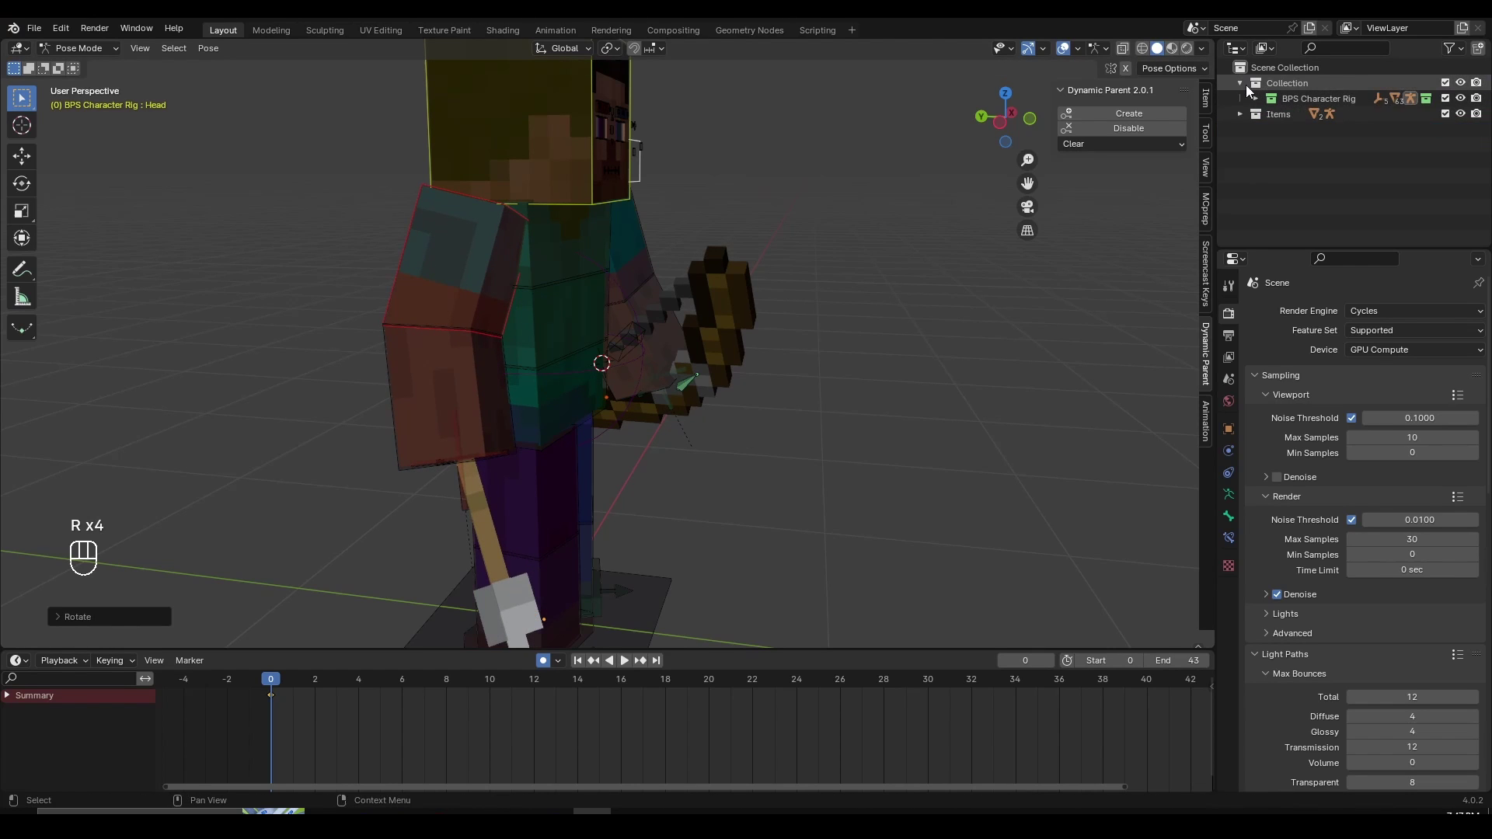
left_click(1087, 222)
key("n")
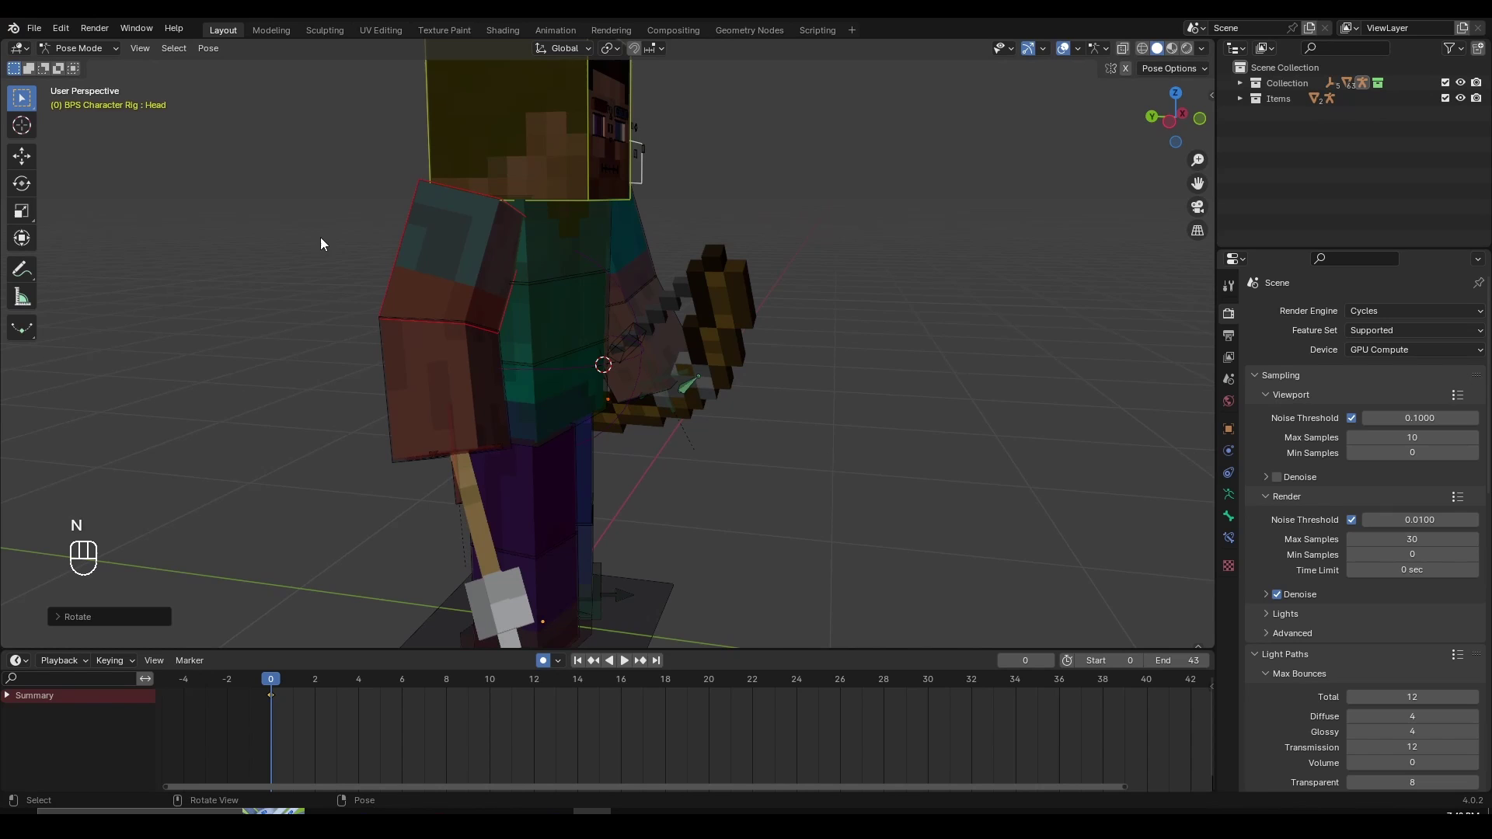
key("t")
Select the Pelvis bone and twist it around Z to turn Steve's torso
left_click(717, 323)
left_click_drag(835, 371, 736, 390)
left_click(736, 391)
left_click(635, 457)
left_click(537, 375)
left_click_drag(720, 442, 705, 453)
key("r")
key("z")
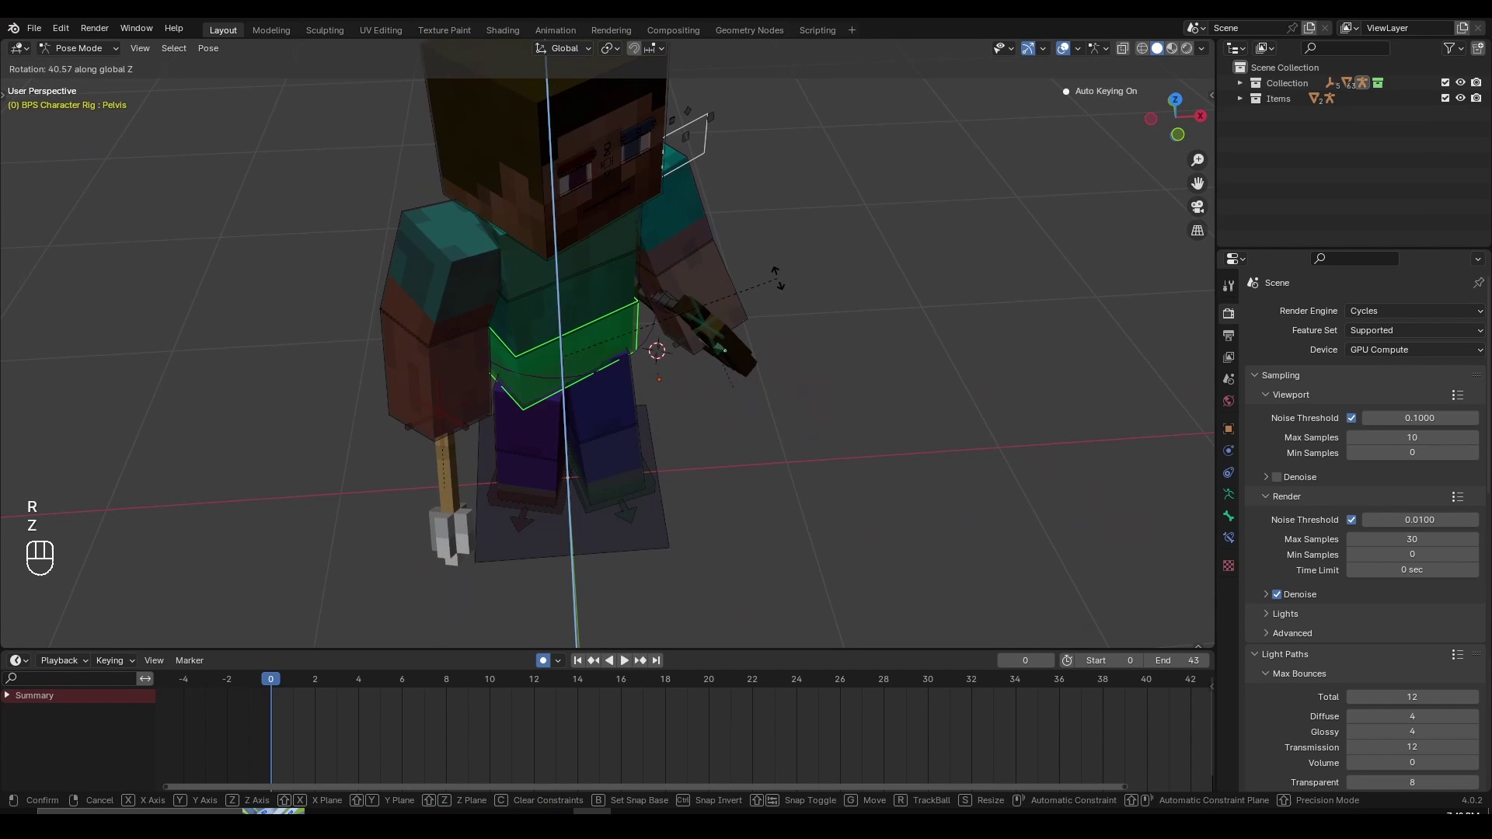
left_click(837, 226)
Try further torso rotations, undo two of them, and settle the lean
key("r")
left_click_drag(939, 363, 942, 415)
key("r")
key("z")
key("r")
key("r")
key("r")
key("r")
left_click(725, 429)
key("ctrl+z")
key("ctrl+z")
left_click(798, 481)
Play and scrub the Timeline to confirm the frame-0 pose is keyed
left_click(628, 727)
key("space")
key("space")
left_click_drag(717, 738, 667, 711)
left_click_drag(479, 685, 375, 691)
key("space")
key("space")
left_click_drag(725, 689, 1327, 391)
Rotate and nudge the selected upper-body bone into the starting pose
left_click(897, 427)
key("r")
key("r")
key("r")
key("r")
key("r")
left_click_drag(918, 342, 896, 325)
key("g")
key("r")
key("r")
left_click_drag(648, 306, 824, 370)
key("r")
Rotate Top Arm.R for the start pose, then move the playhead to frame 12
left_click(835, 348)
left_click_drag(648, 292, 691, 304)
key("r")
key("r")
key("r")
key("r")
left_click_drag(656, 403, 575, 395)
left_click_drag(778, 387, 839, 394)
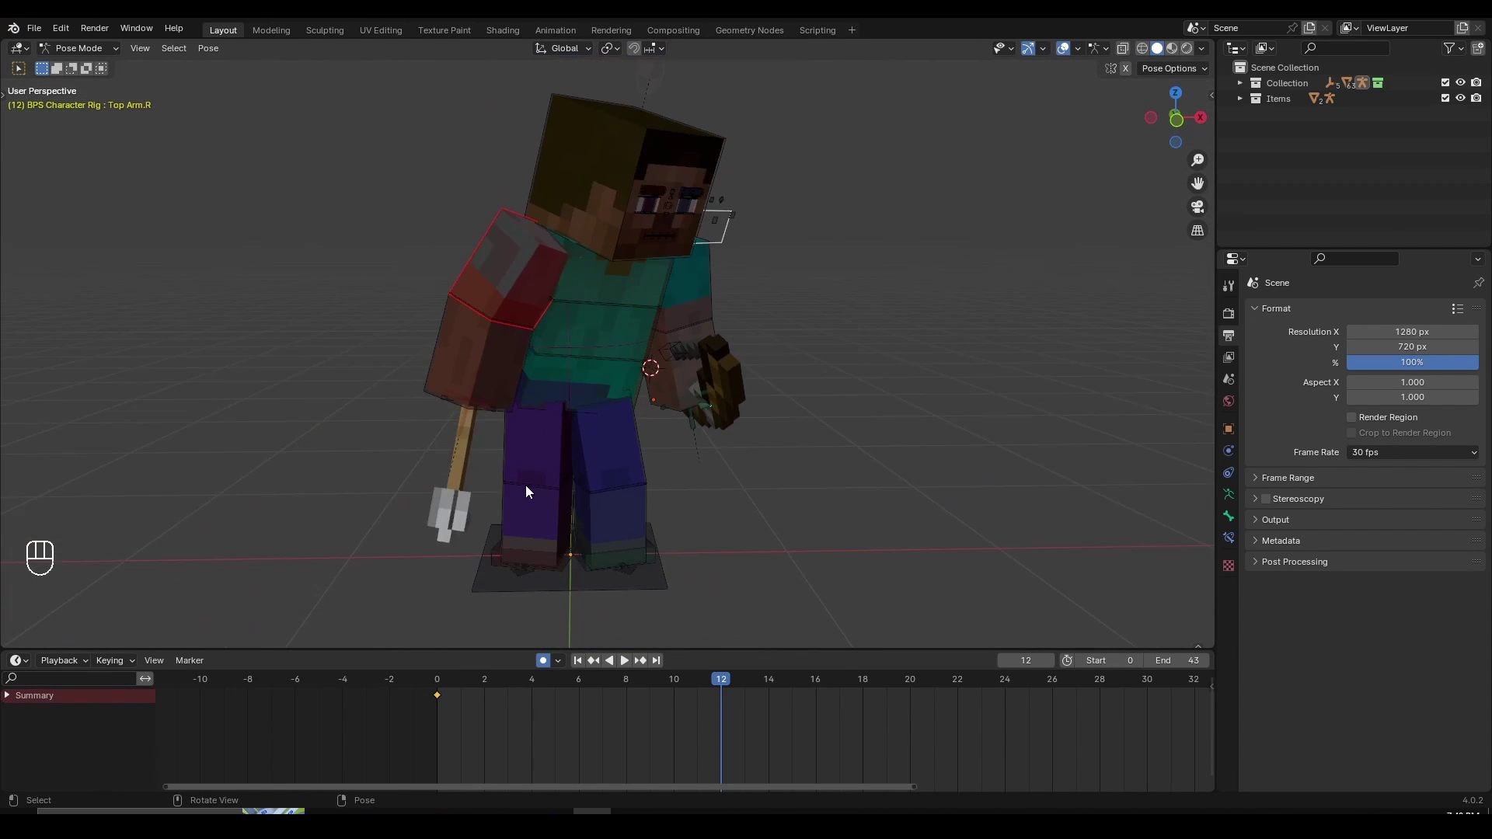
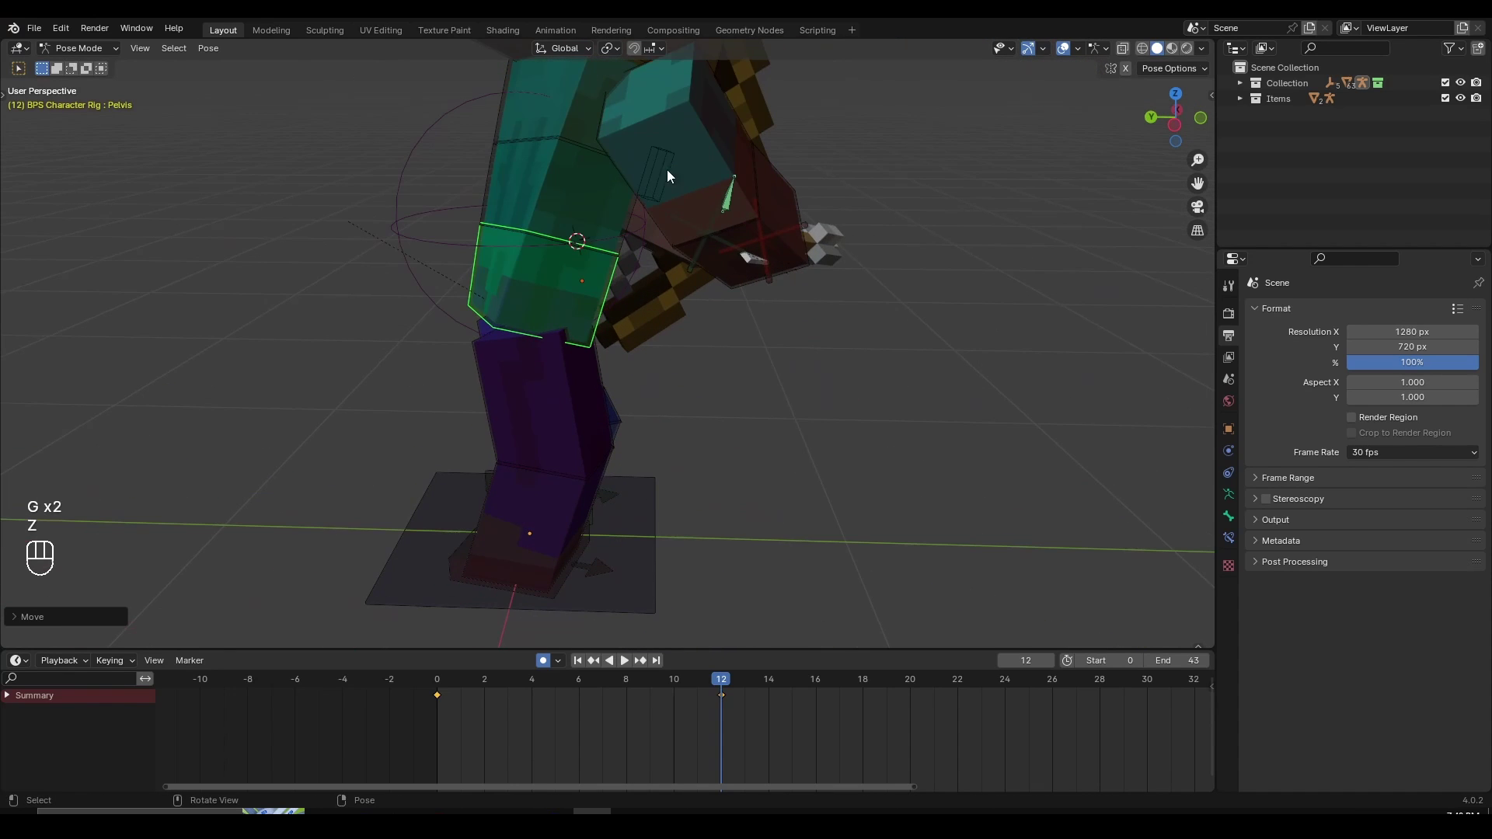
Move Top Arm.R, set Leg IK.R, and rotate Bottom Arm.R to draw the arrow back
key("g")
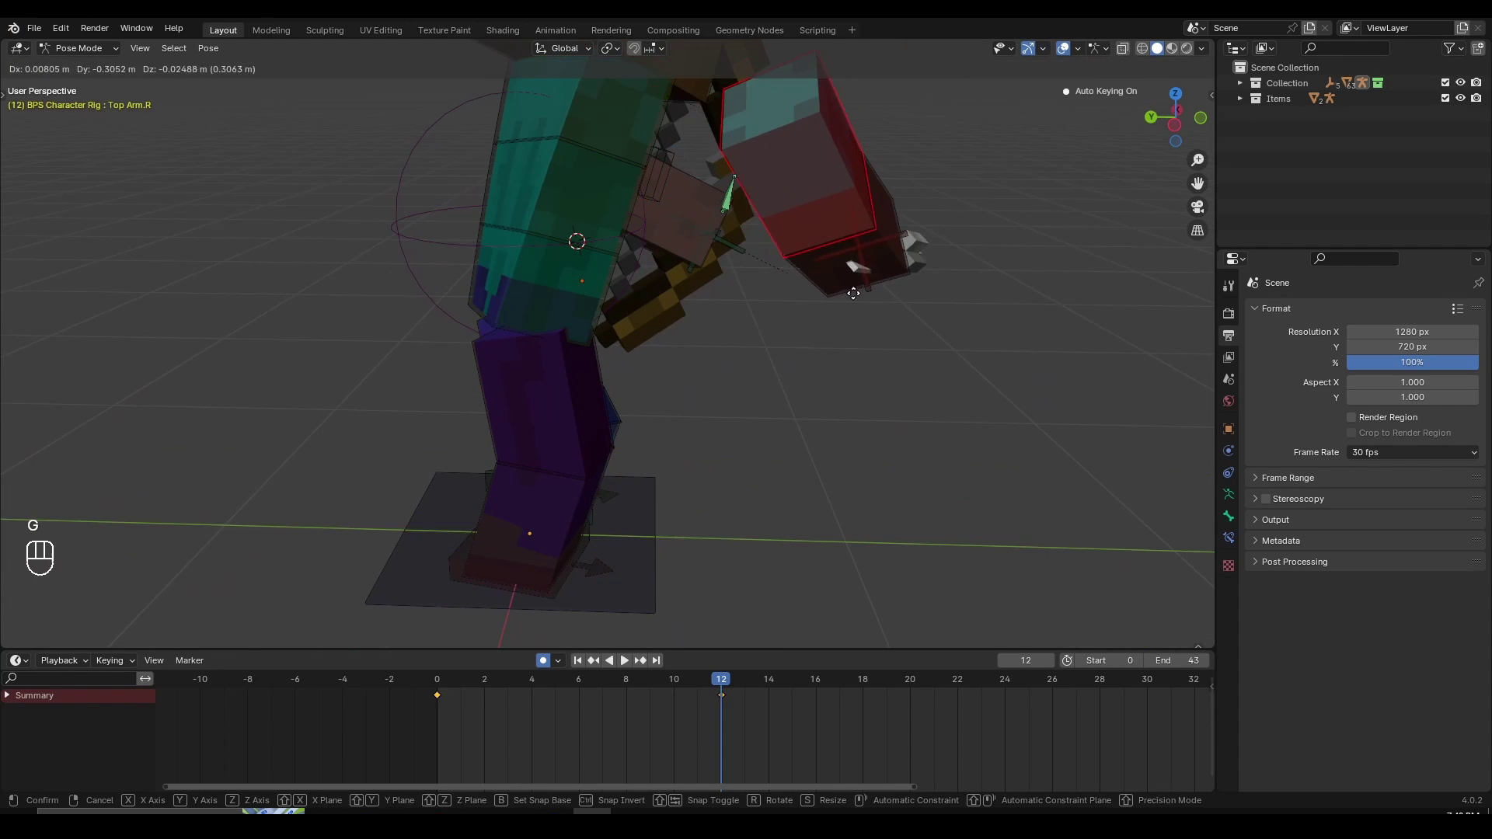
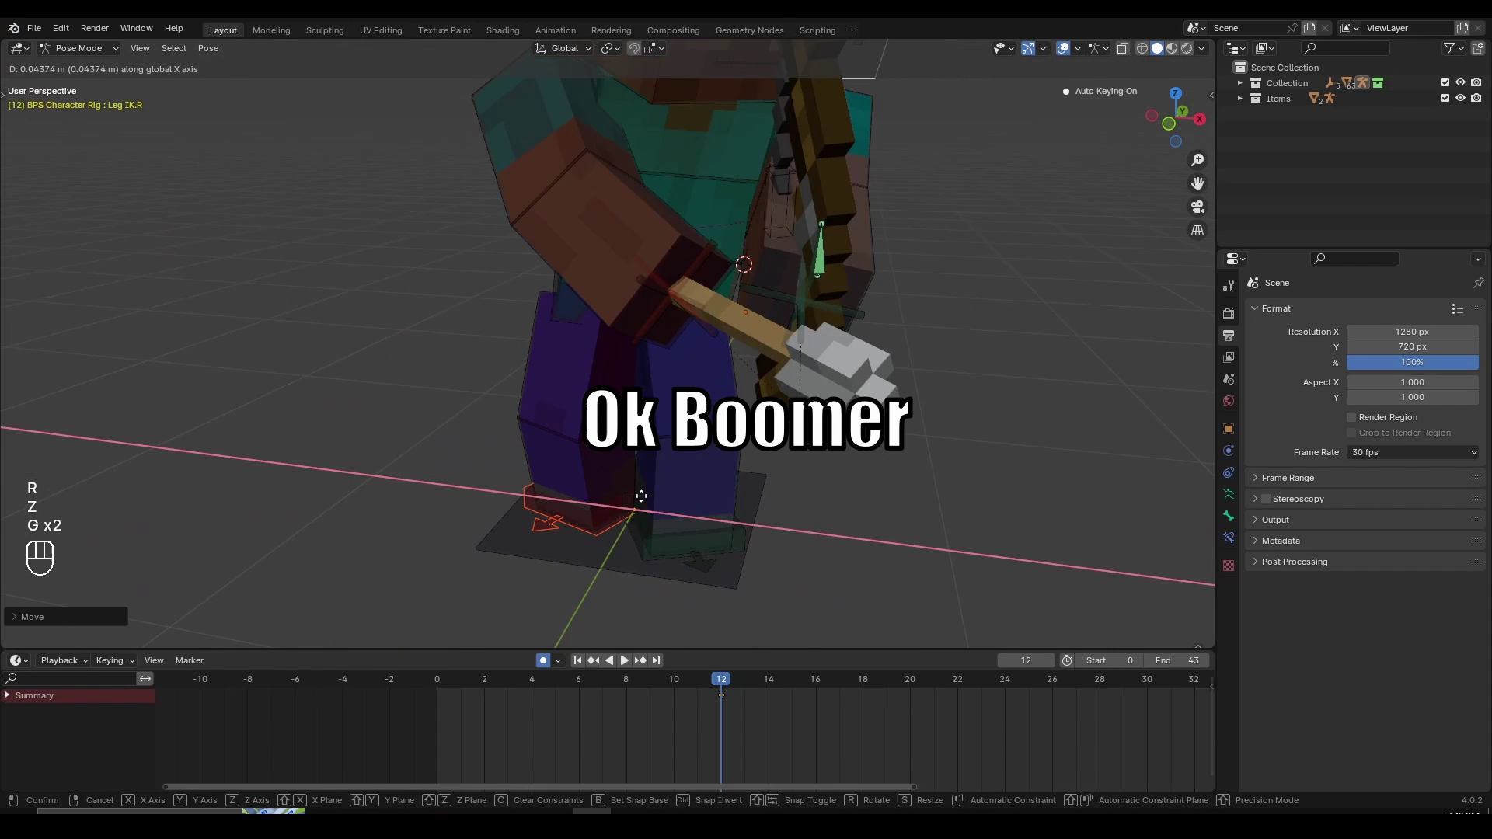
left_click(722, 437)
key("r")
left_click(681, 228)
key("r")
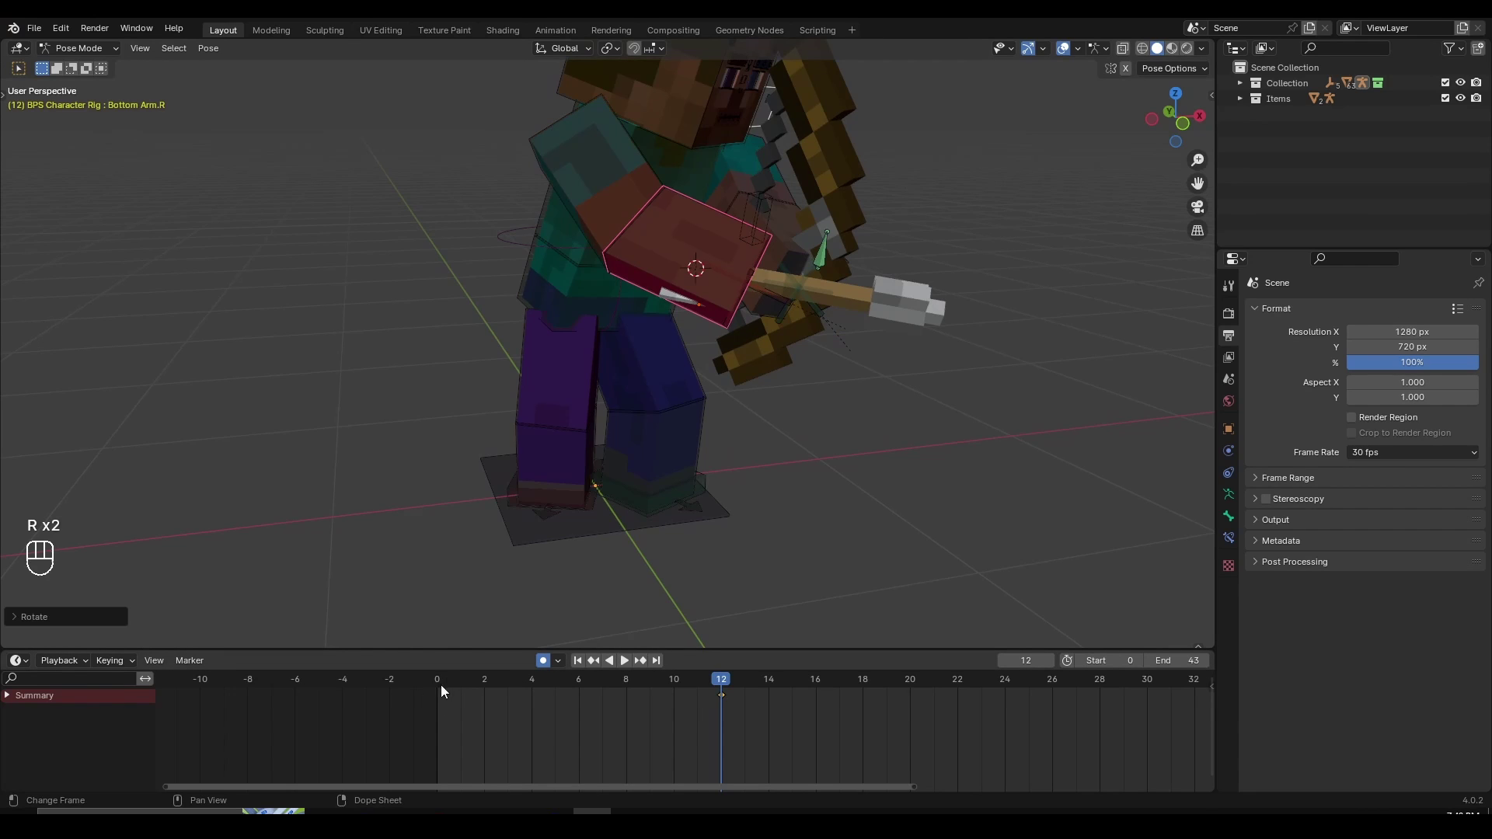
left_click_drag(795, 445, 680, 495)
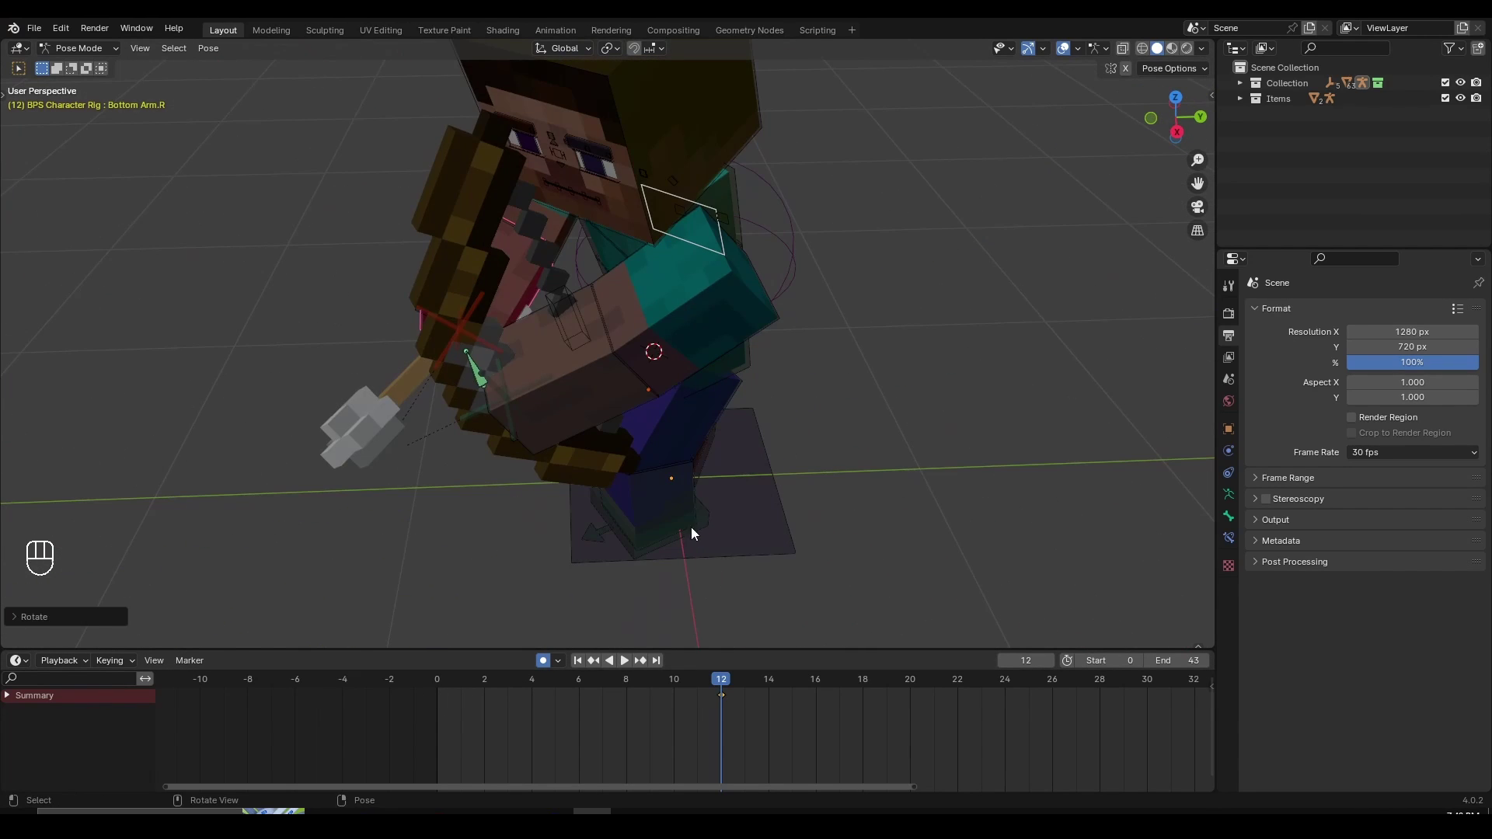
Rotate the Pelvis around Z for the lean-in and adjust from an orbited view
middle_click(864, 544)
key("r")
key("z")
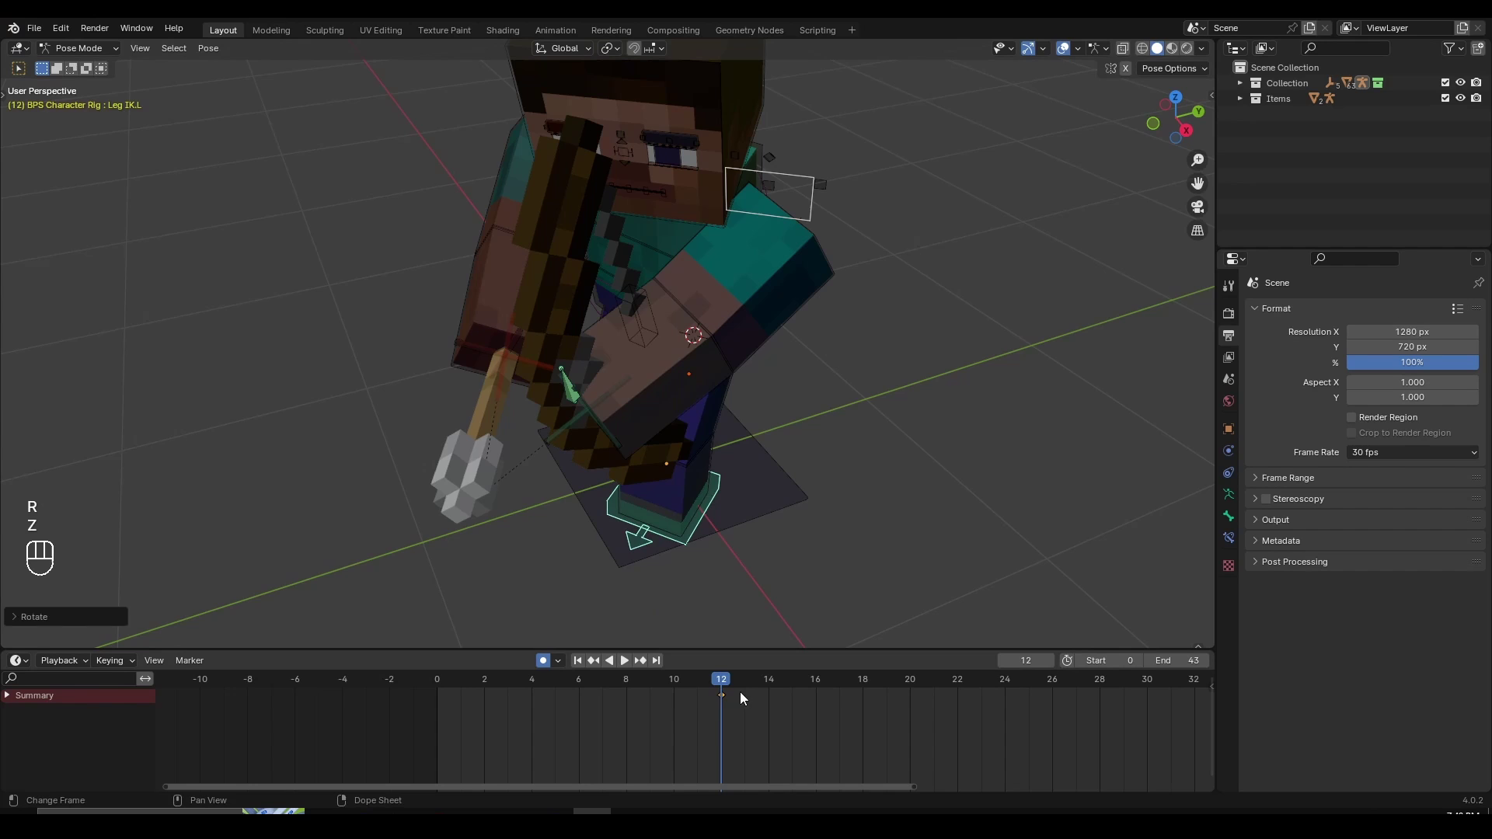
left_click_drag(750, 569, 761, 565)
left_click_drag(712, 686, 283, 677)
left_click_drag(688, 474, 741, 475)
left_click_drag(824, 494, 852, 489)
Position Leg IK.L for the stance, then return the playhead to frame 0
left_click(853, 489)
left_click(815, 502)
left_click(768, 541)
left_click_drag(818, 548, 717, 539)
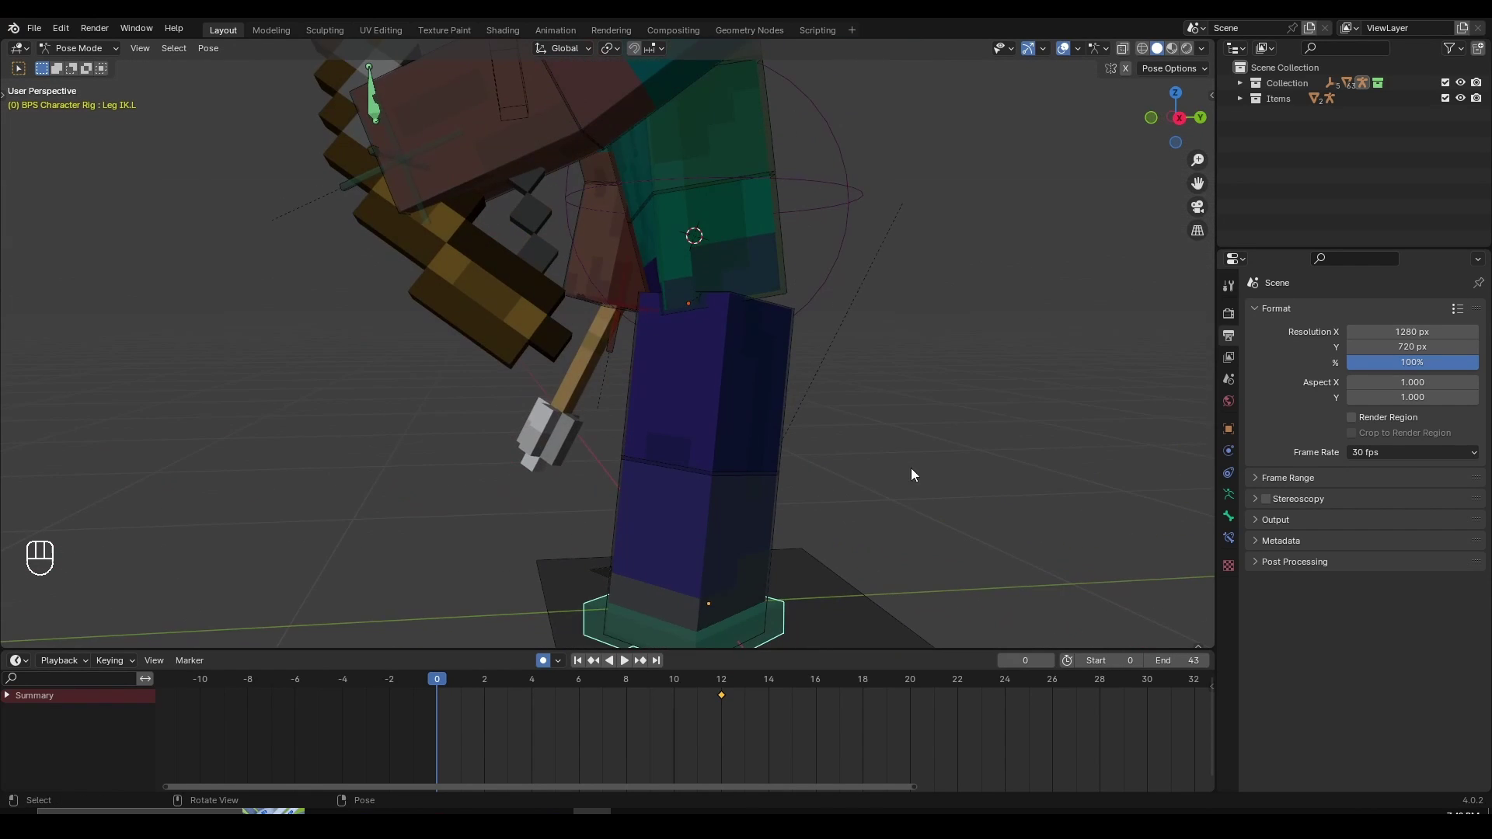
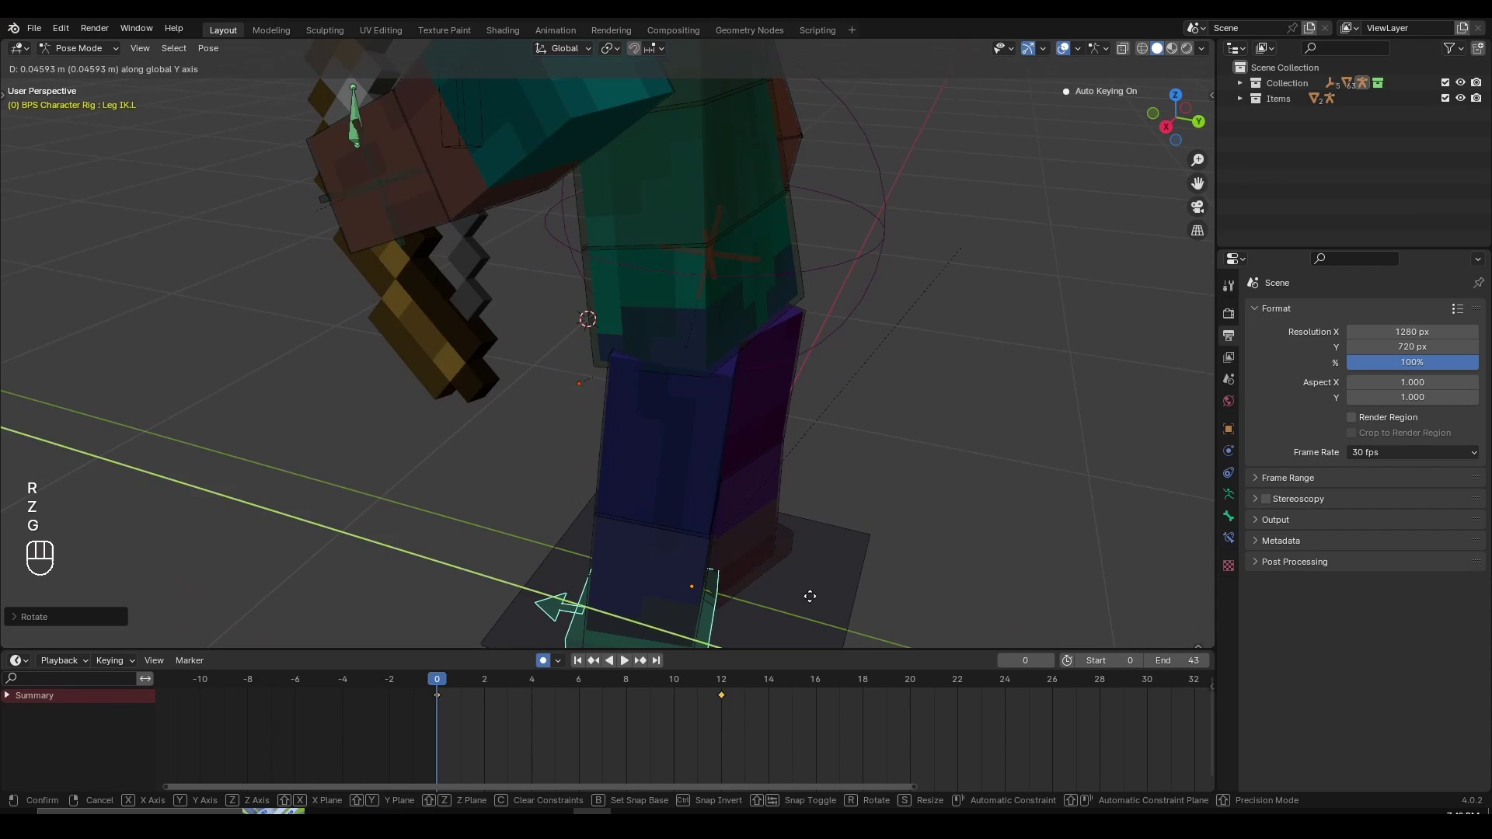
Grab the right foot Leg IK control and slide the foot into place at frame 12
left_click_drag(868, 586, 775, 585)
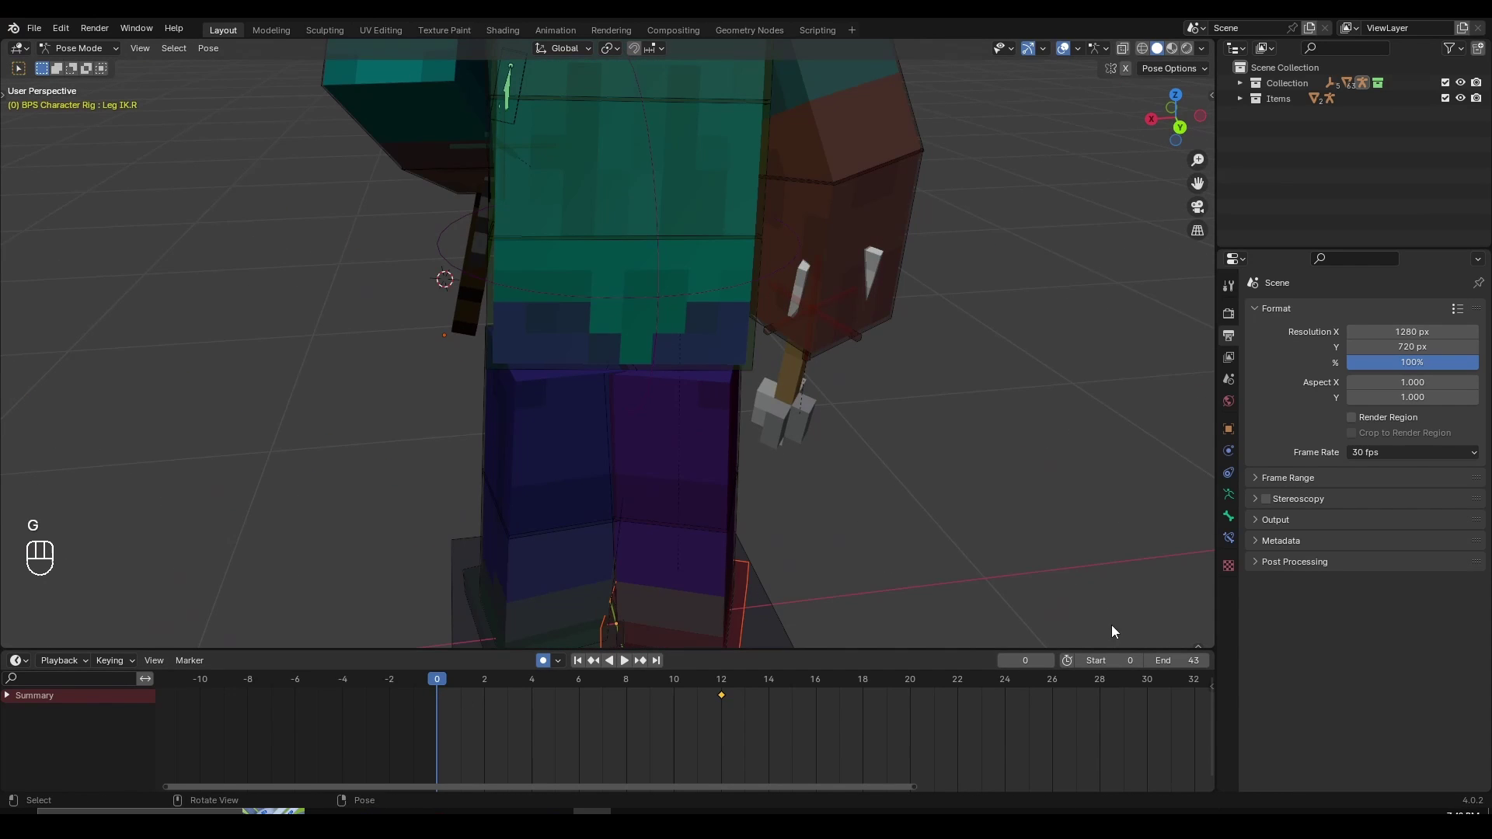
left_click_drag(957, 562, 811, 587)
left_click(700, 614)
key("g")
left_click_drag(853, 559, 778, 556)
left_click_drag(778, 556, 645, 516)
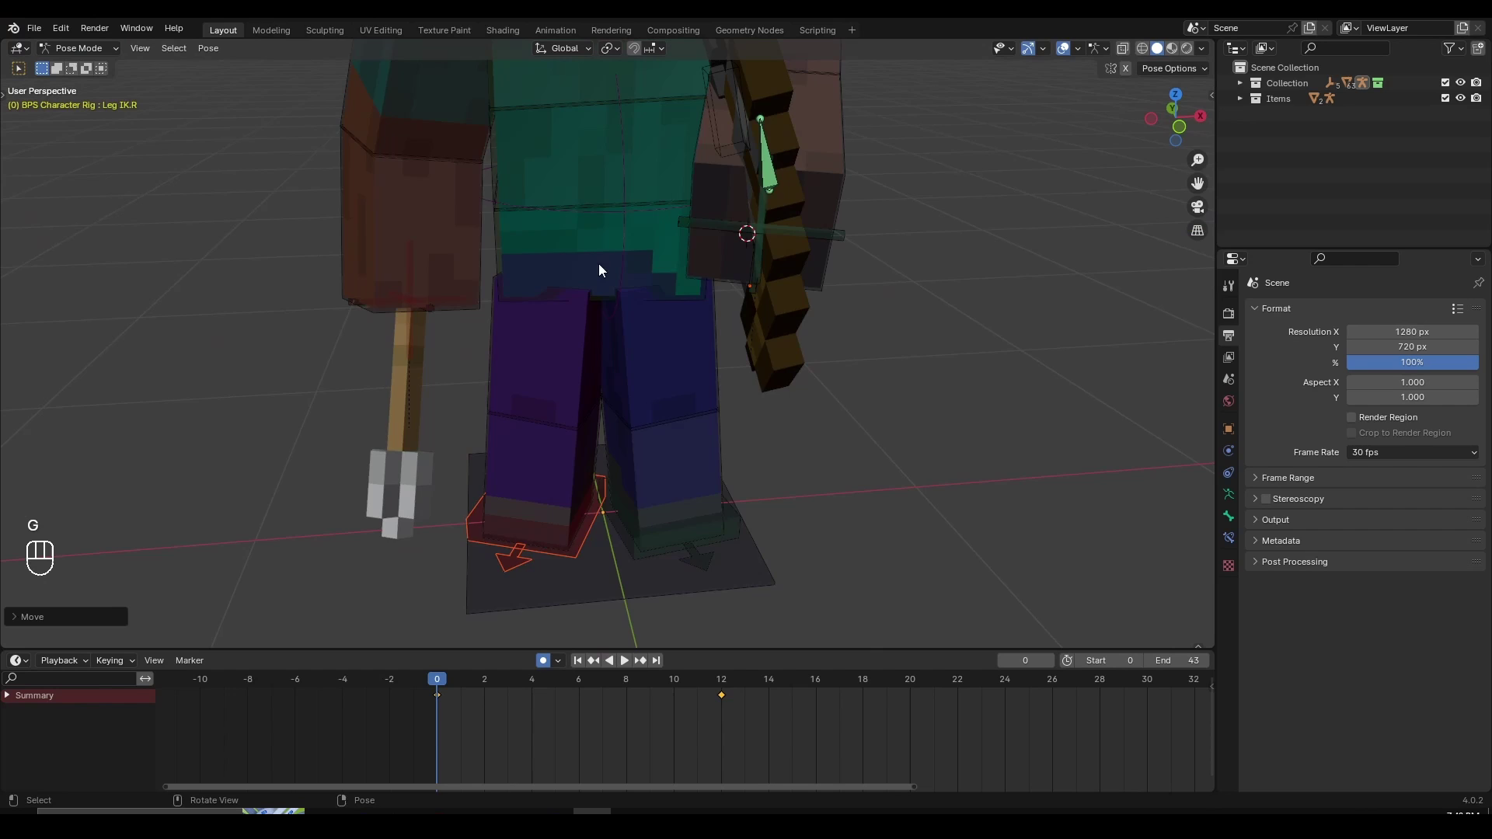
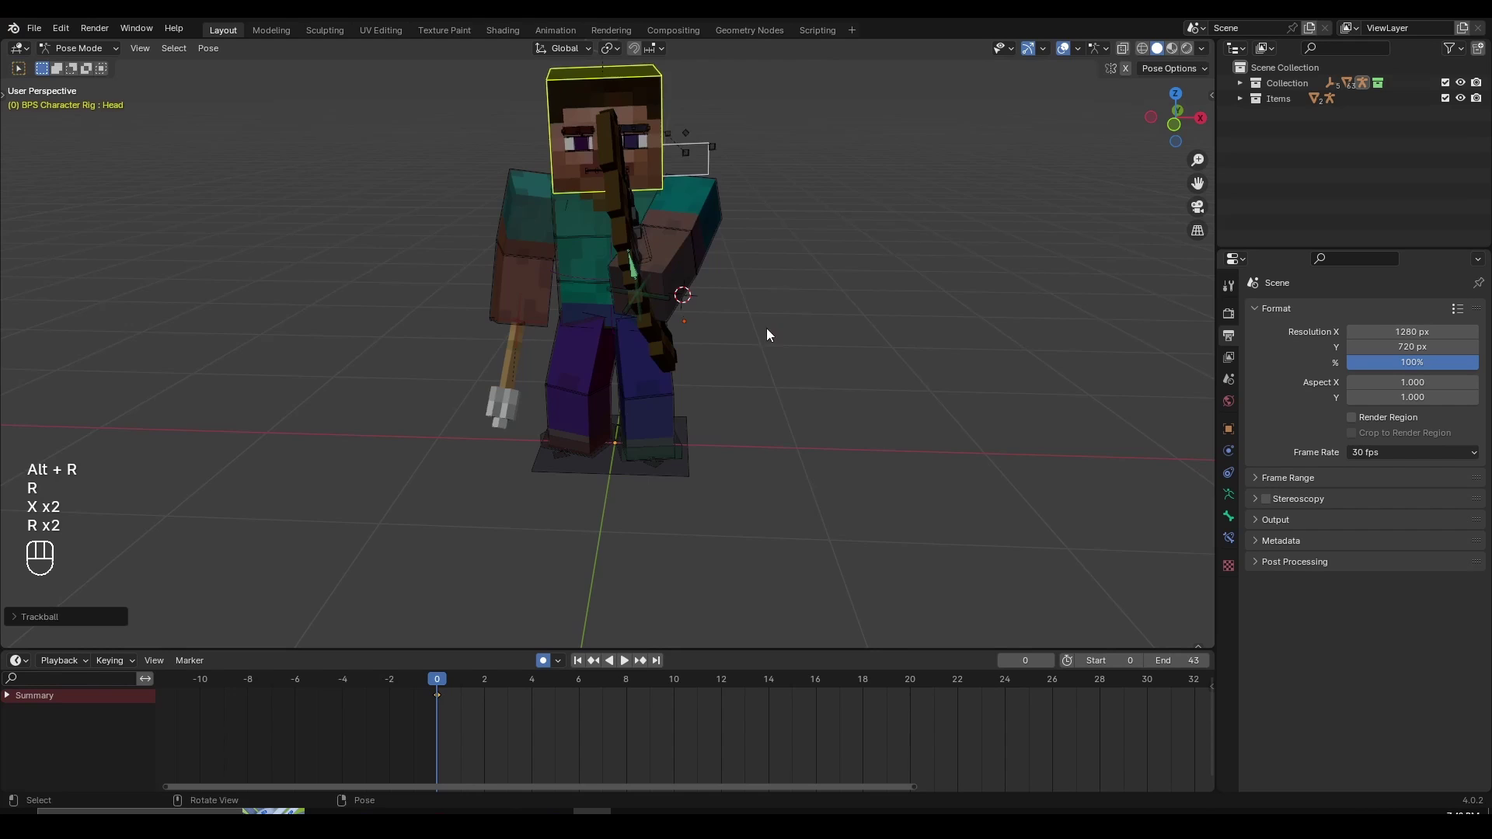
Re-rotate Steve's right upper arm for the frame 12 pose
left_click(690, 214)
key("r")
key("r")
key("r")
key("r")
middle_click(680, 313)
key("r")
key("r")
key("r")
left_click(823, 366)
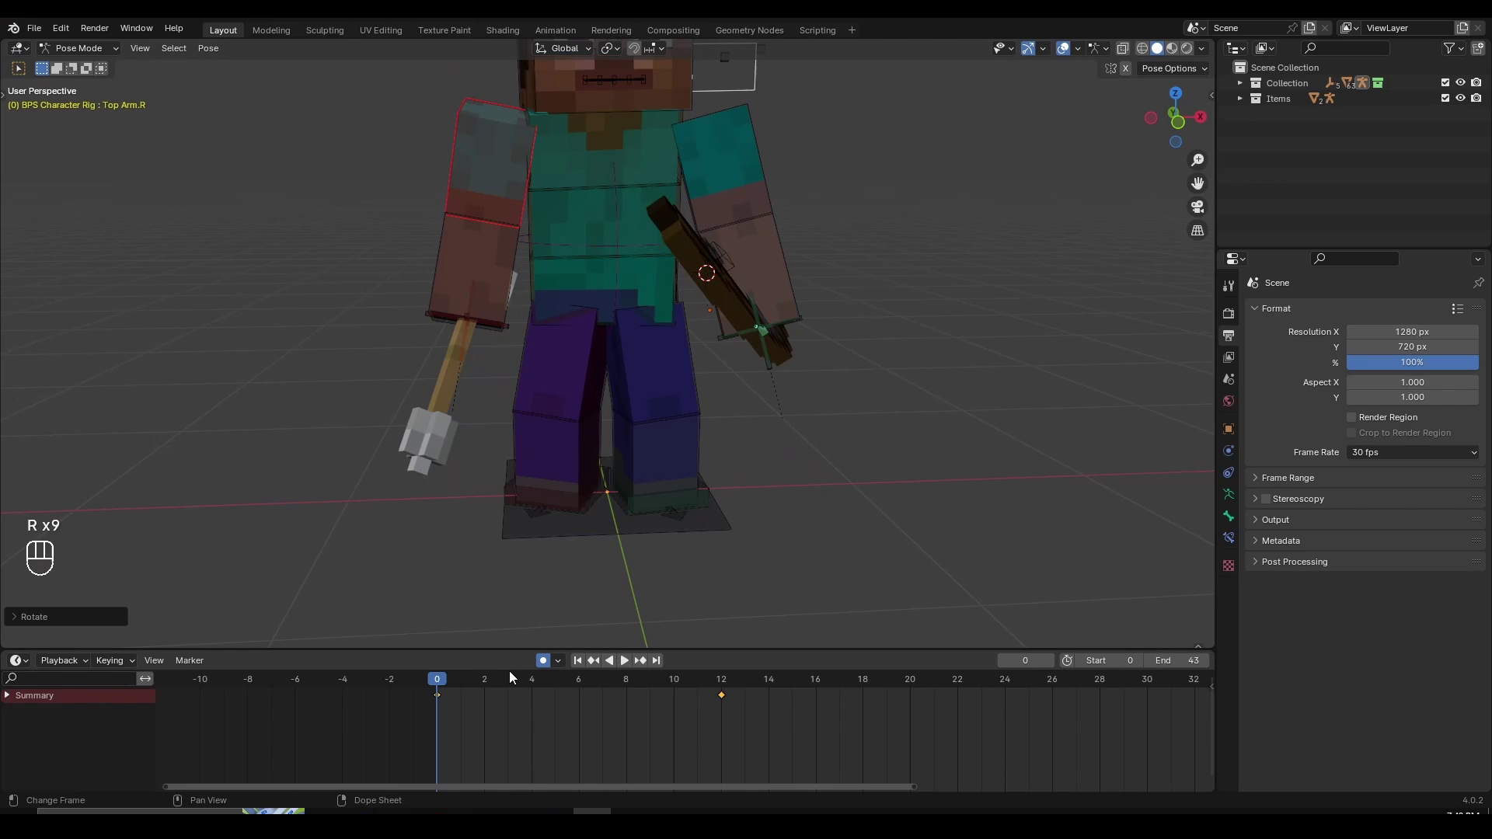
Scrub and play the timeline to review the motion, ending back at frame 0
left_click_drag(494, 682, 370, 624)
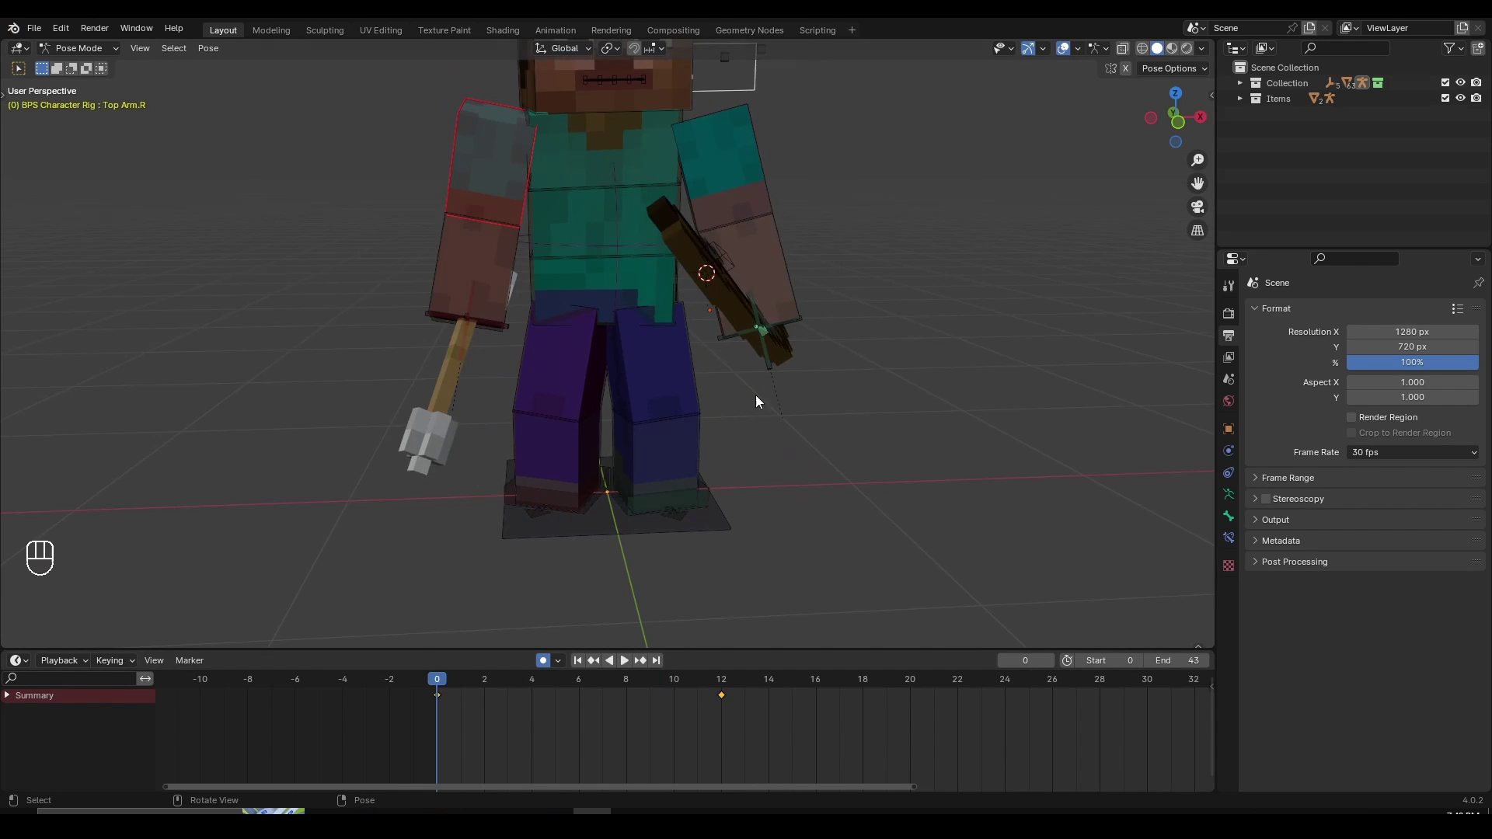
key("space")
key("space")
left_click(434, 689)
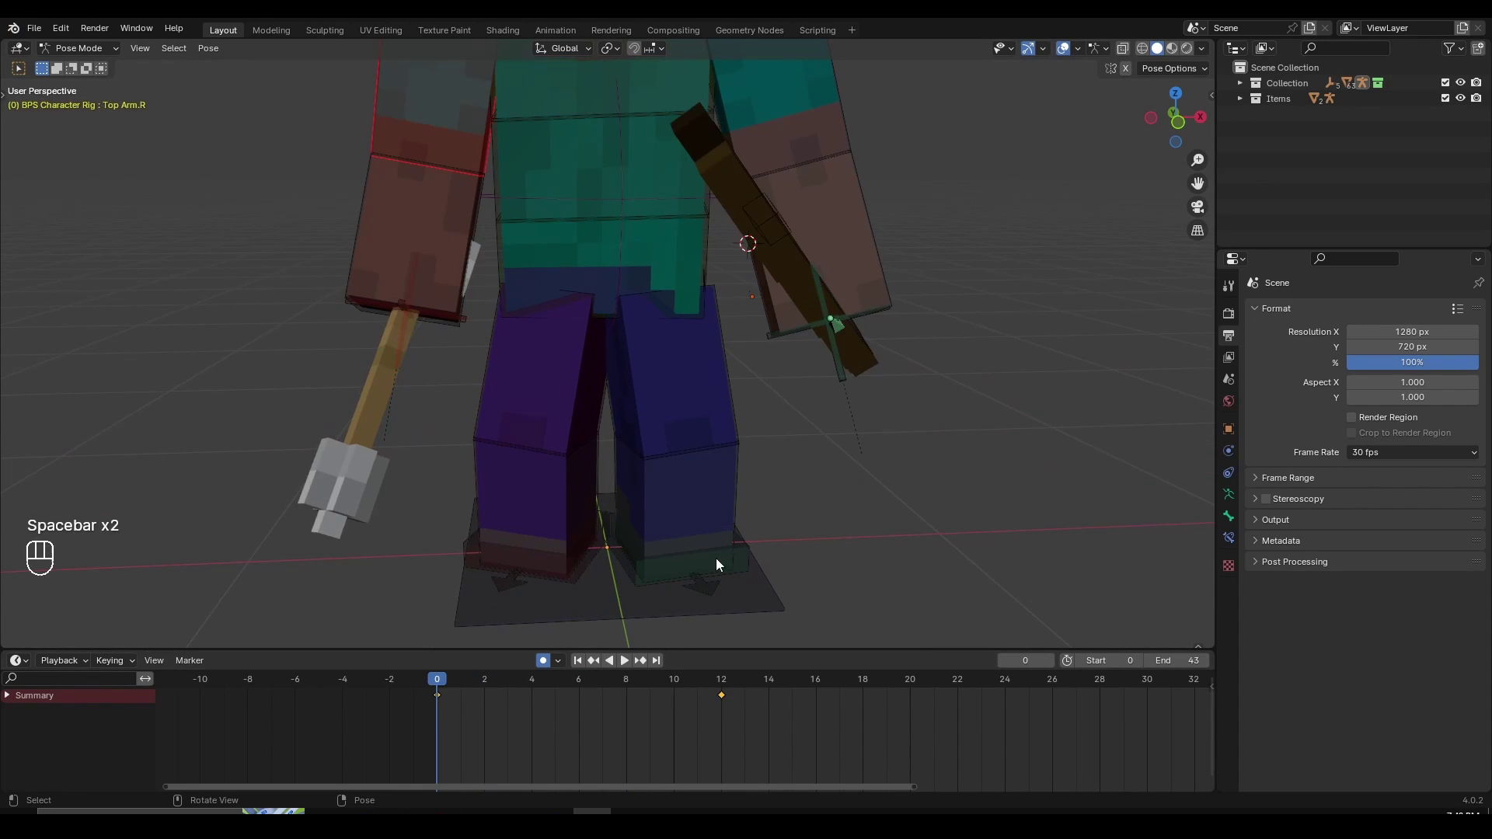
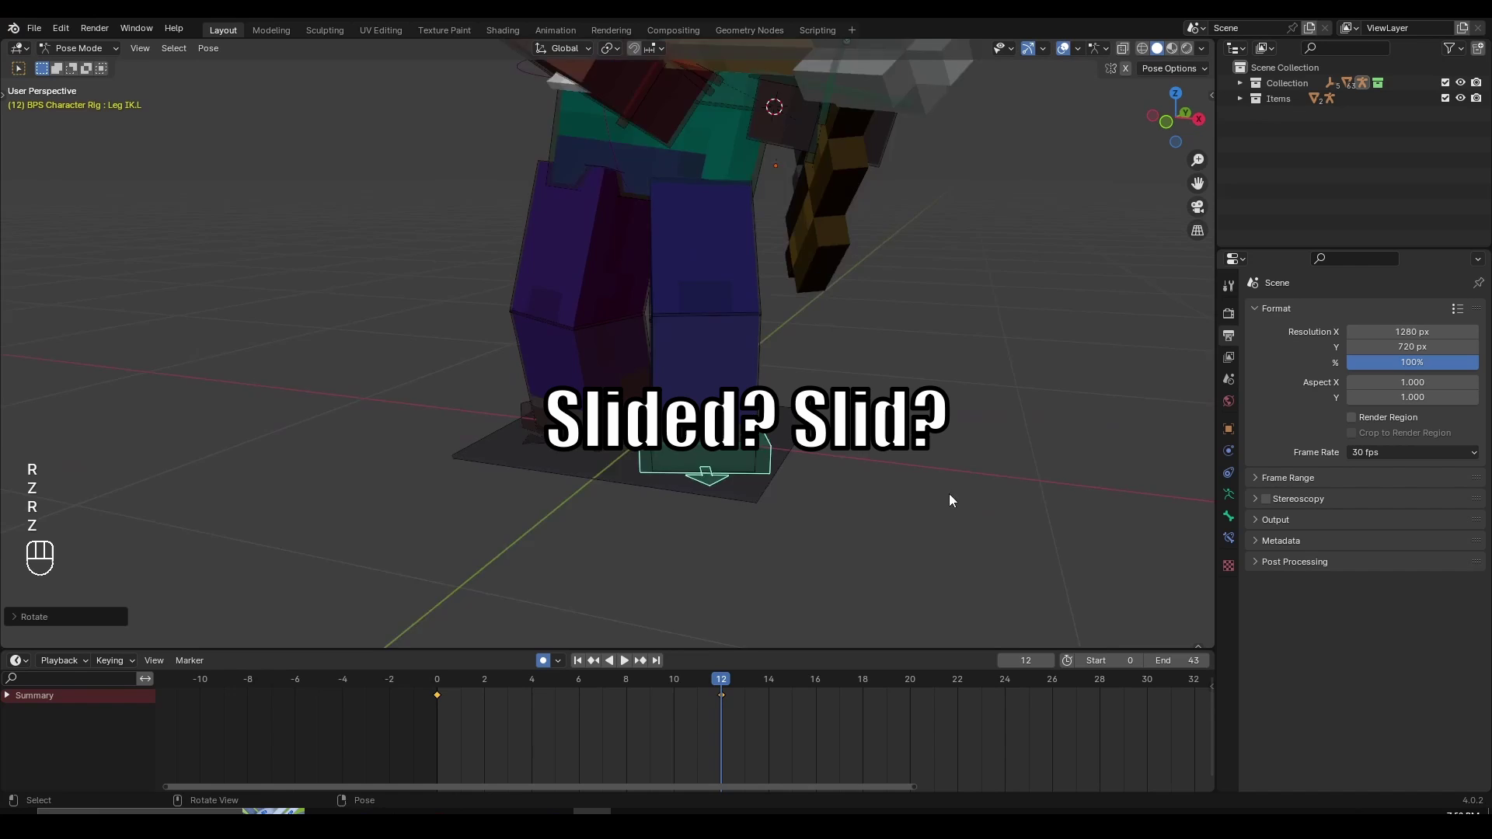
middle_click(840, 376)
Play back the animation briefly and orbit the view around the bow
middle_click(864, 454)
middle_click(431, 693)
key("space")
key("space")
left_click_drag(491, 689, 723, 683)
Select the Bow:Main bone and begin rotating it toward the aiming angle
left_click(564, 165)
key("r")
key("r")
key("r")
left_click_drag(880, 336, 786, 339)
left_click_drag(865, 349, 940, 341)
left_click_drag(938, 331, 837, 367)
left_click_drag(840, 353, 810, 363)
From frame 0 jump to frame 12 and rotate the bow to tilt against the arrow in Steve's hand
middle_click(932, 441)
left_click(919, 415)
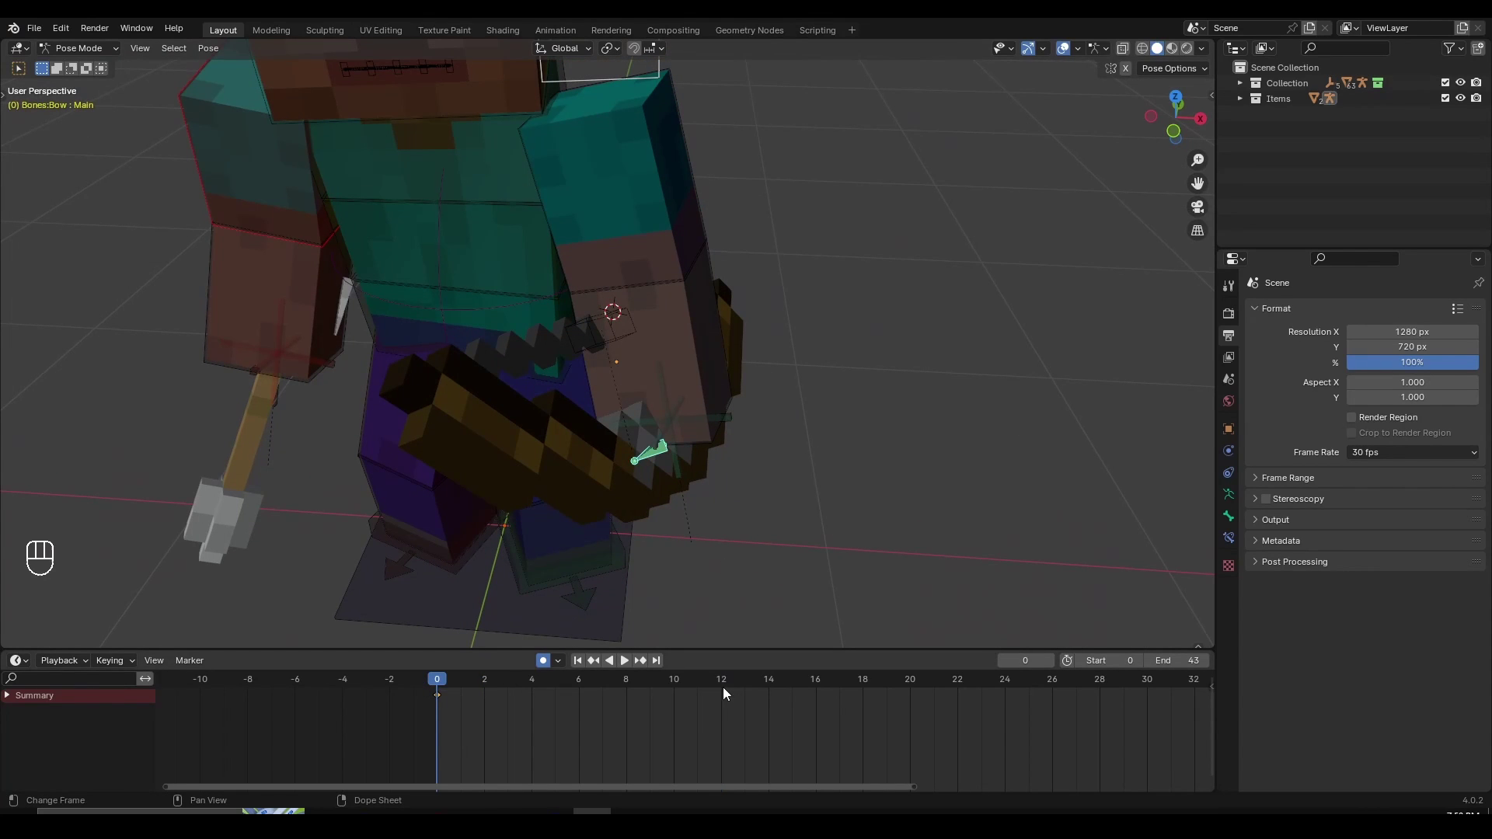
double_click(722, 689)
key("r")
key("r")
key("r")
key("r")
key("r")
key("r")
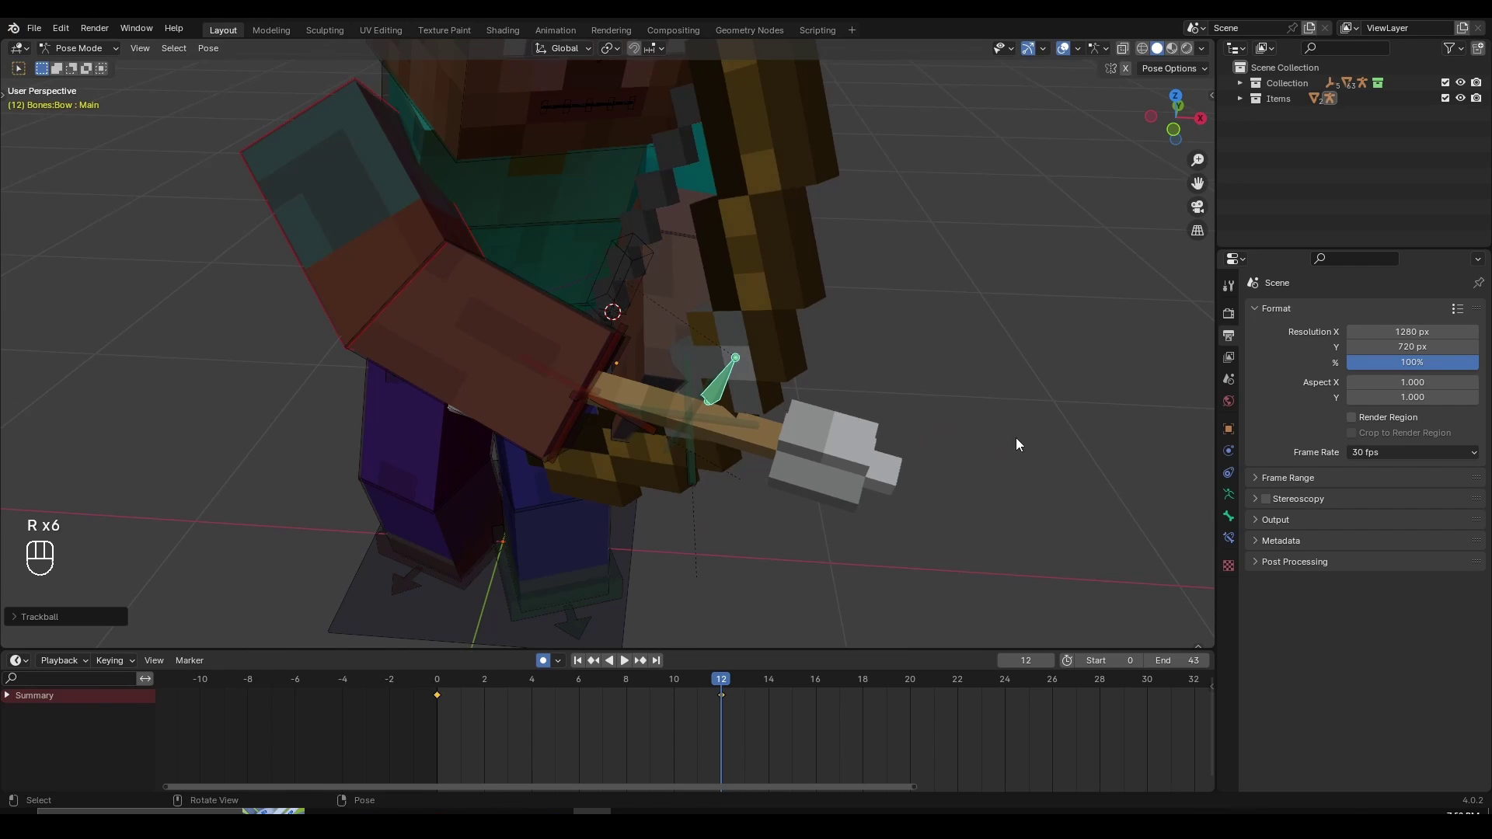
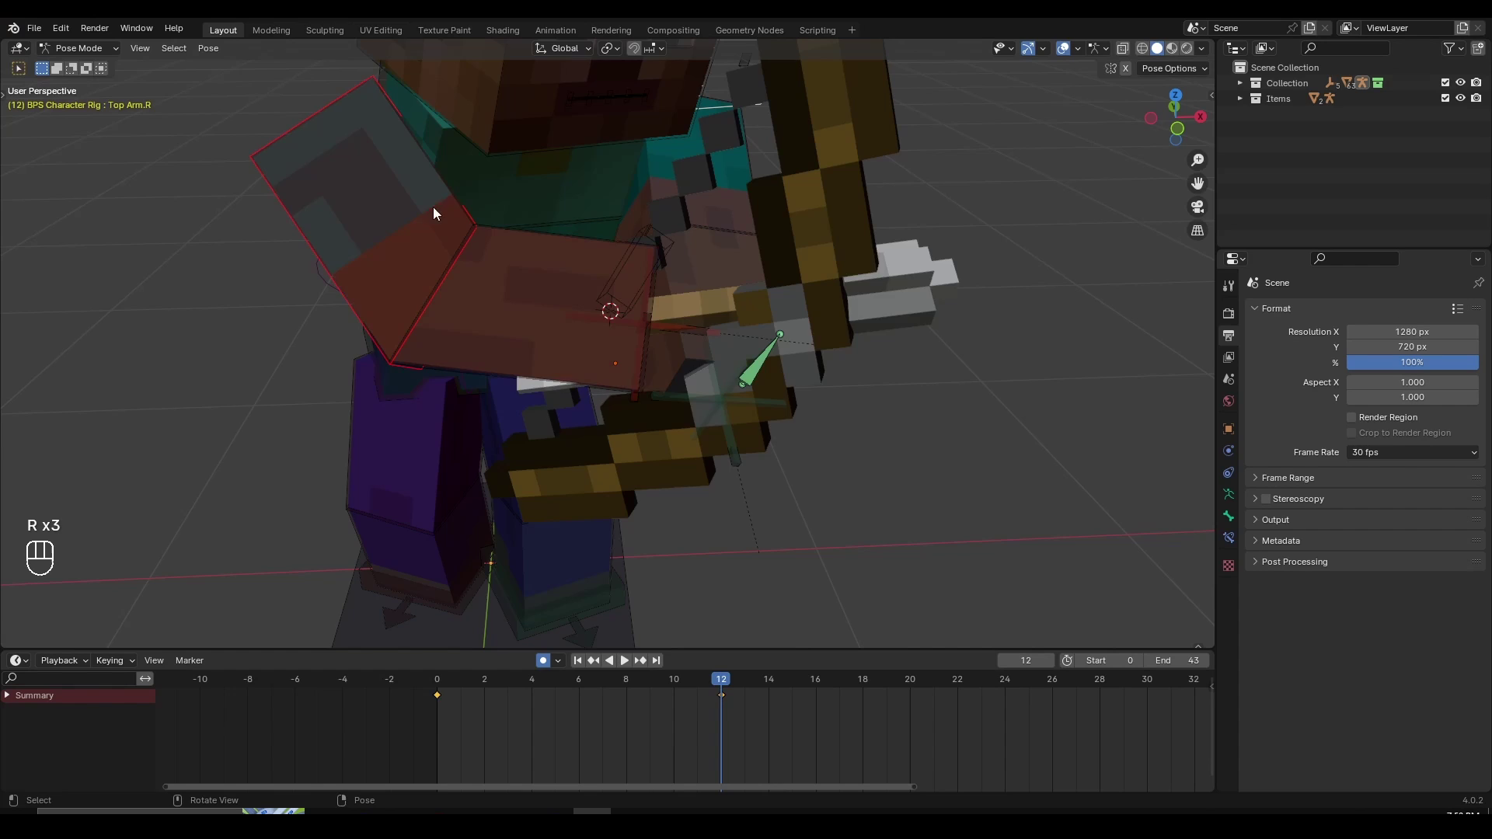
Nudge the right arm with rotate and grab so the hand meets the drawn arrow
key("r")
key("r")
key("r")
key("g")
left_click(644, 362)
key("g")
left_click(583, 359)
left_click_drag(602, 344, 685, 364)
middle_click(685, 363)
Further shift and rotate the arm to sit against the bow
key("g")
left_click(670, 344)
key("r")
key("r")
left_click_drag(685, 347, 638, 326)
left_click(691, 297)
middle_click(662, 300)
Select the hip bone and orbit around Steve's torso to check the pose
left_click(451, 210)
double_click(478, 227)
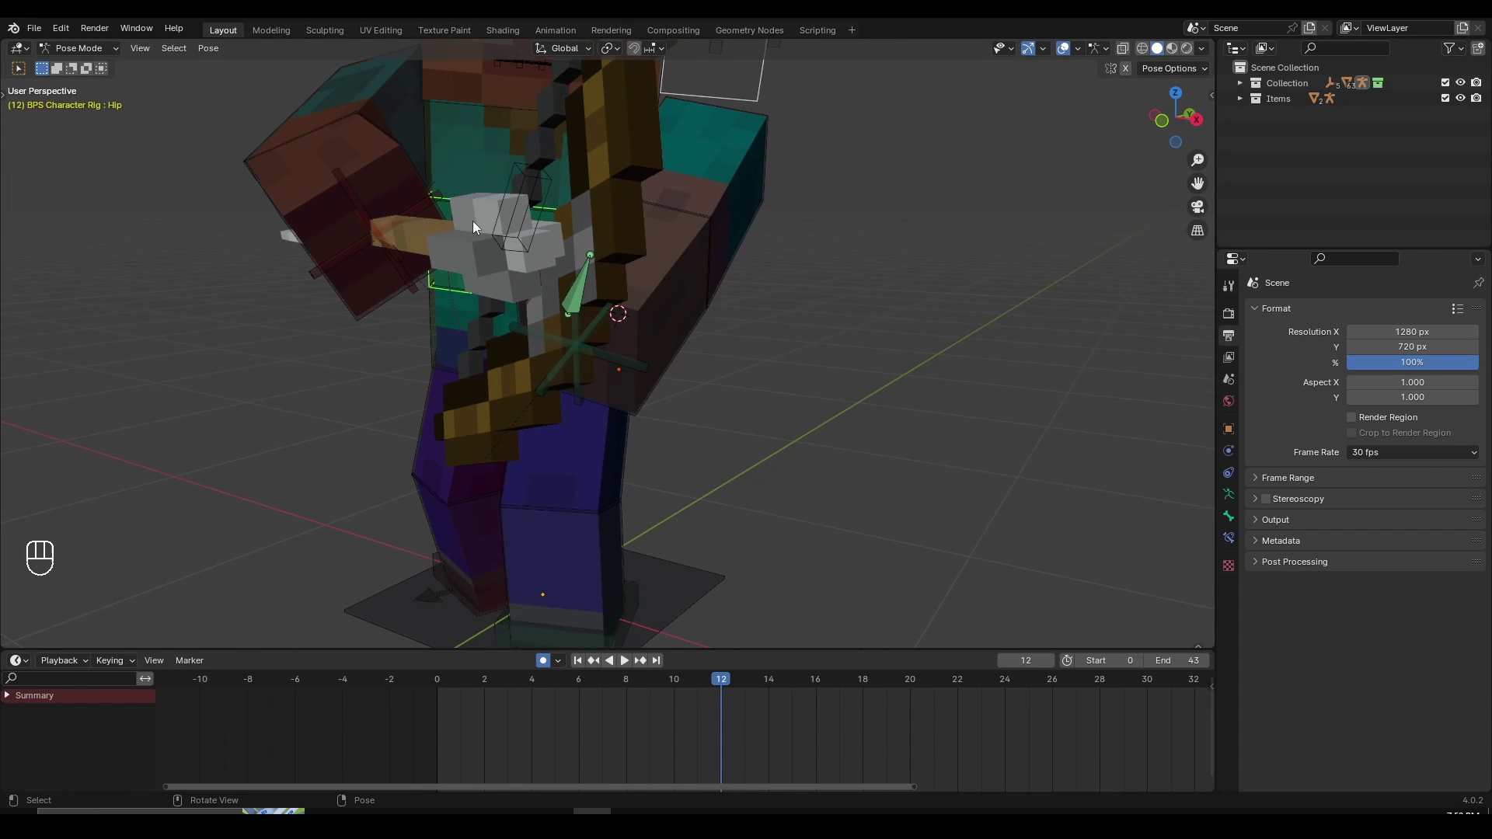
left_click(487, 217)
left_click_drag(533, 228, 634, 224)
left_click_drag(1027, 219, 946, 209)
left_click_drag(946, 210, 1046, 219)
middle_click(994, 218)
left_click_drag(947, 252, 767, 264)
middle_click(652, 367)
Rotate and move the hip bone to settle the torso into the draw stance
key("r")
key("r")
middle_click(639, 371)
key("g")
key("r")
key("r")
middle_click(649, 357)
key("r")
left_click_drag(482, 387, 530, 494)
key("r")
left_click_drag(688, 427, 711, 380)
key("r")
key("r")
left_click(717, 387)
Continue fine-tuning the selected bones' position and rotation for the frame 12 pose
key("g")
left_click(694, 368)
key("r")
key("r")
key("r")
left_click(700, 372)
key("g")
double_click(388, 150)
key("r")
key("r")
key("r")
Trackball-rotate Top Arm.R to swing the right arm back, pulling the arrow against the bow
left_click(659, 222)
key("r")
key("r")
key("r")
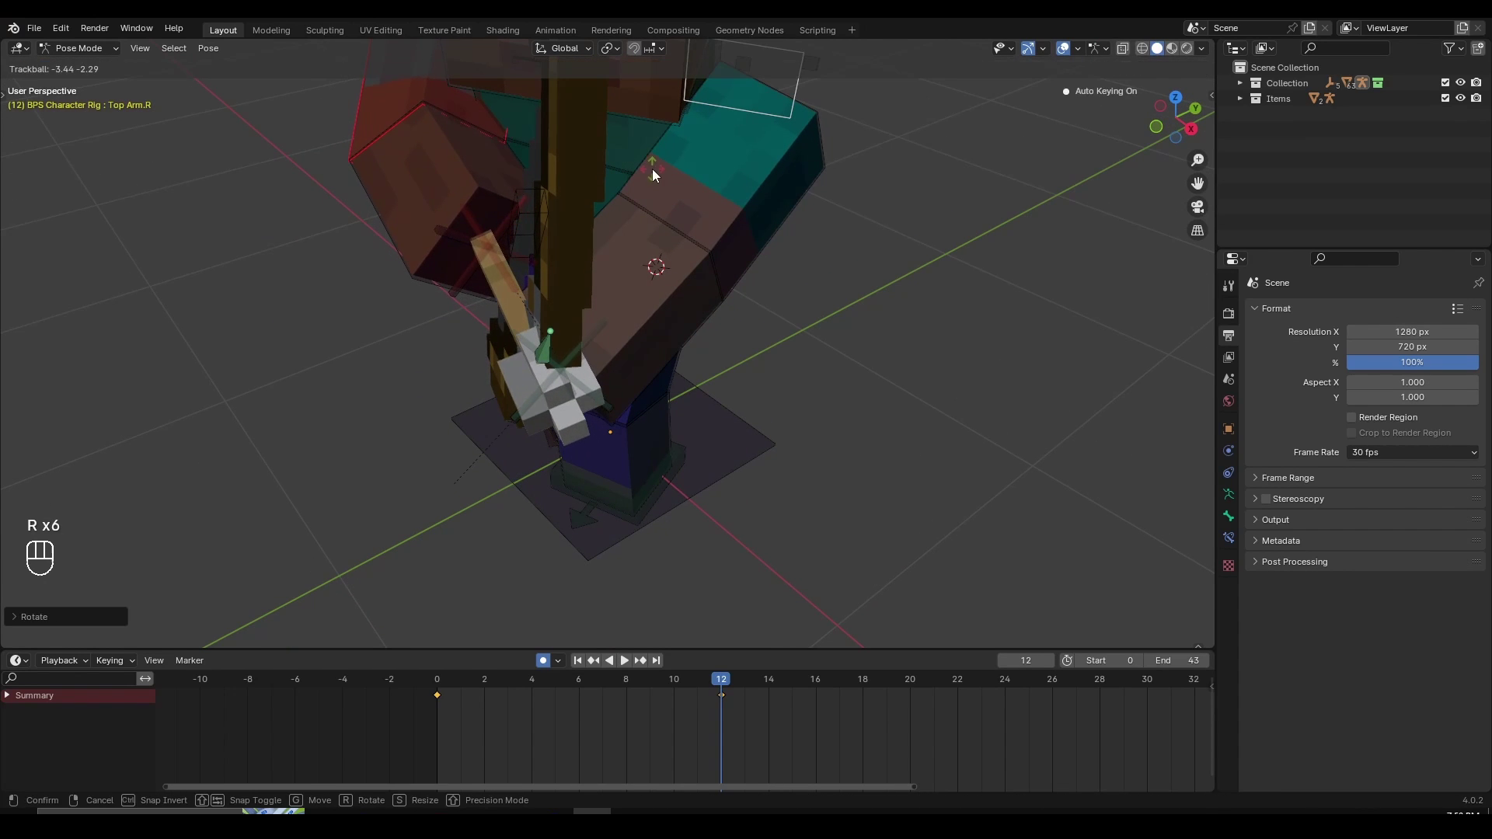
left_click_drag(657, 174, 639, 133)
left_click_drag(680, 201, 801, 163)
middle_click(801, 164)
key("r")
key("r")
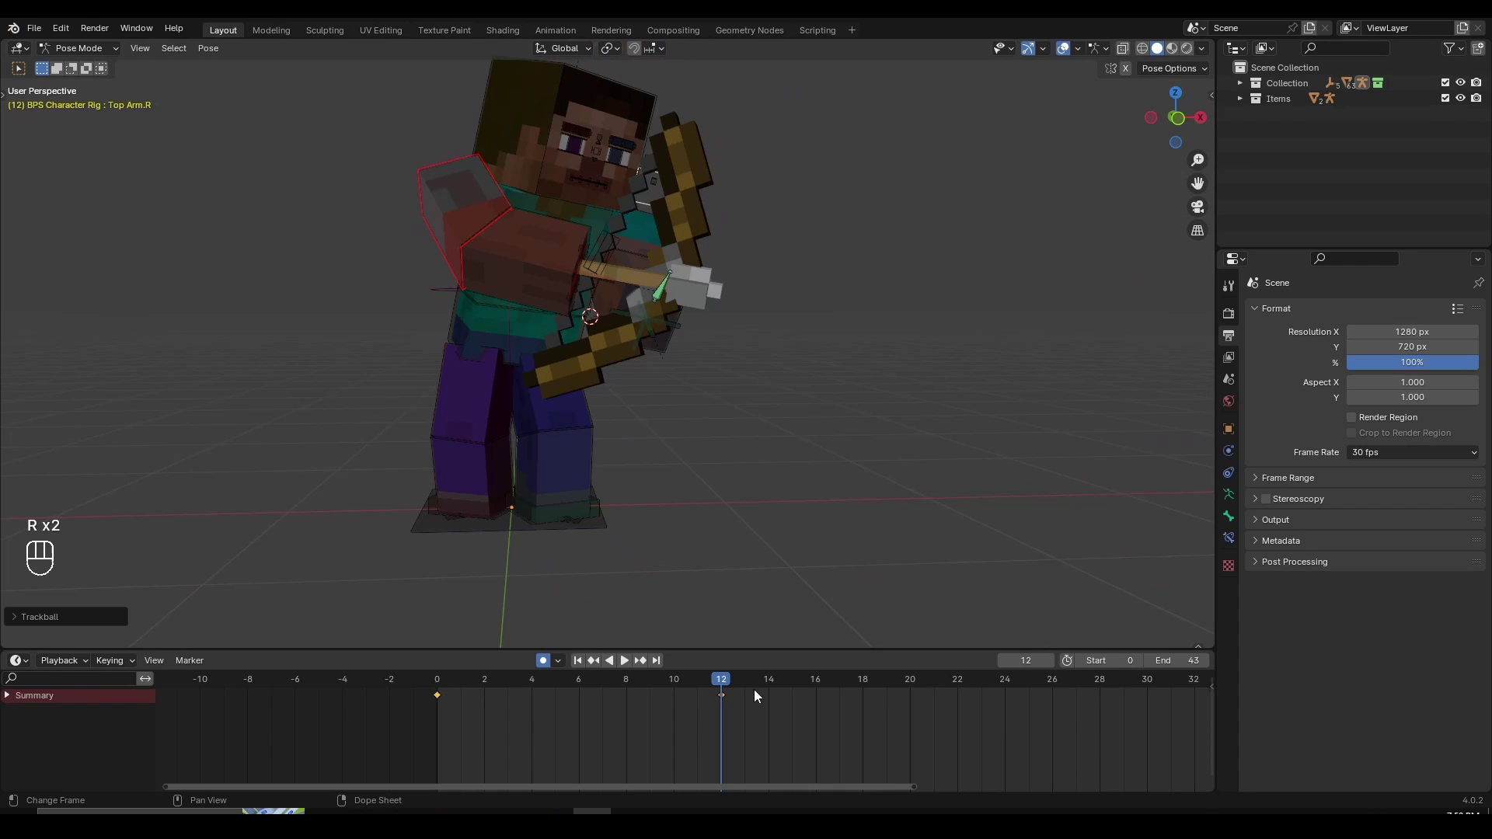
Rescale the timeline to frames 0–40, then orbit to the feet and select the left foot control
middle_click(830, 730)
left_click_drag(845, 292, 840, 298)
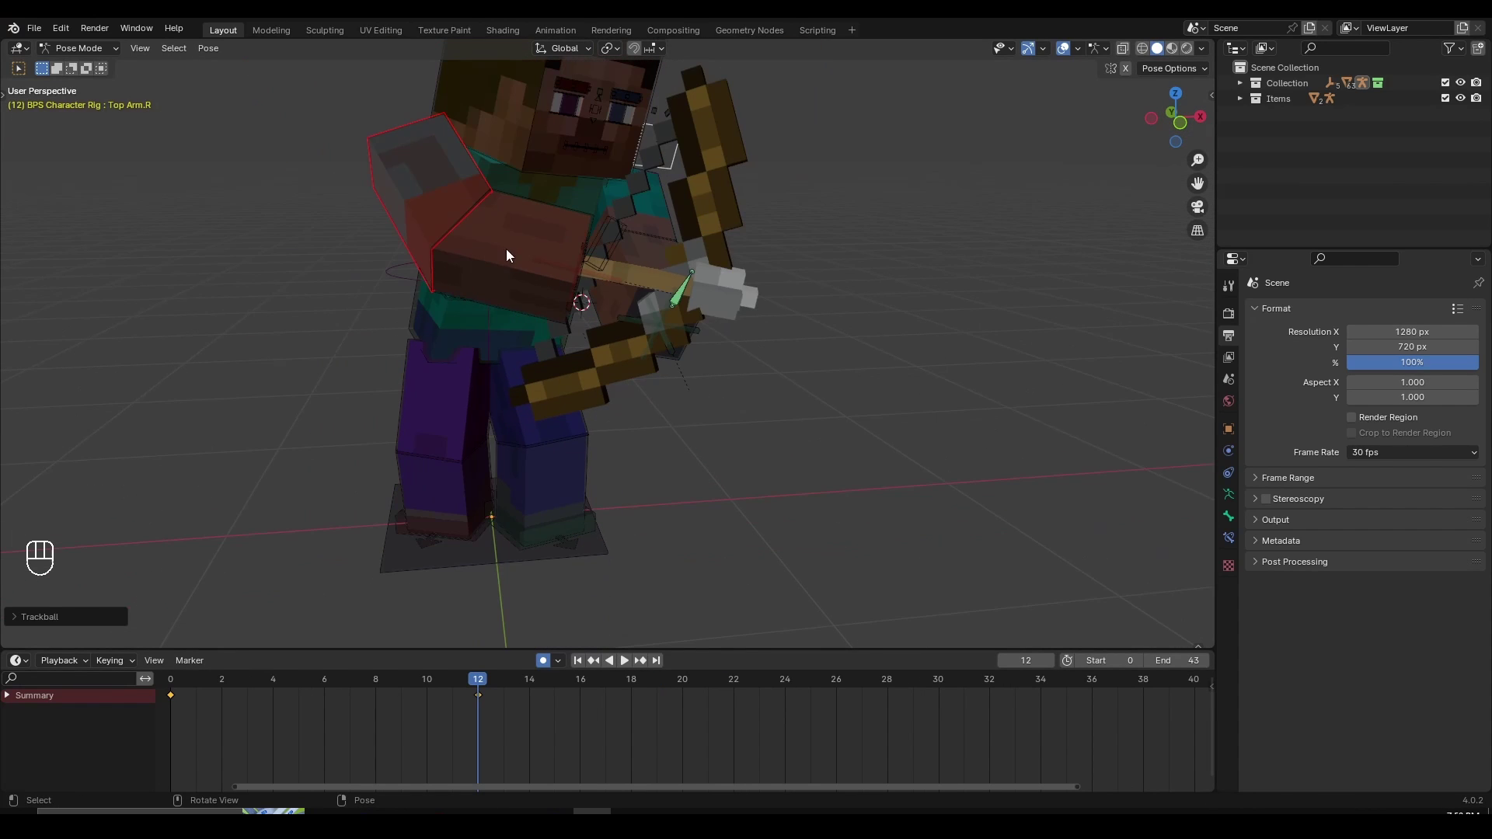
left_click_drag(717, 328, 600, 319)
left_click(655, 272)
left_click_drag(778, 322, 523, 320)
left_click(709, 307)
left_click(678, 168)
left_click_drag(751, 393, 677, 415)
left_click_drag(594, 515, 607, 383)
Key the current pose, then scrub the timeline through frames 6 and 12 to frame 24
left_click(549, 469)
left_click(595, 434)
left_click_drag(728, 450, 690, 450)
key("i")
left_click_drag(642, 447, 568, 461)
left_click_drag(645, 311, 704, 410)
middle_click(396, 708)
left_click_drag(302, 682, 431, 697)
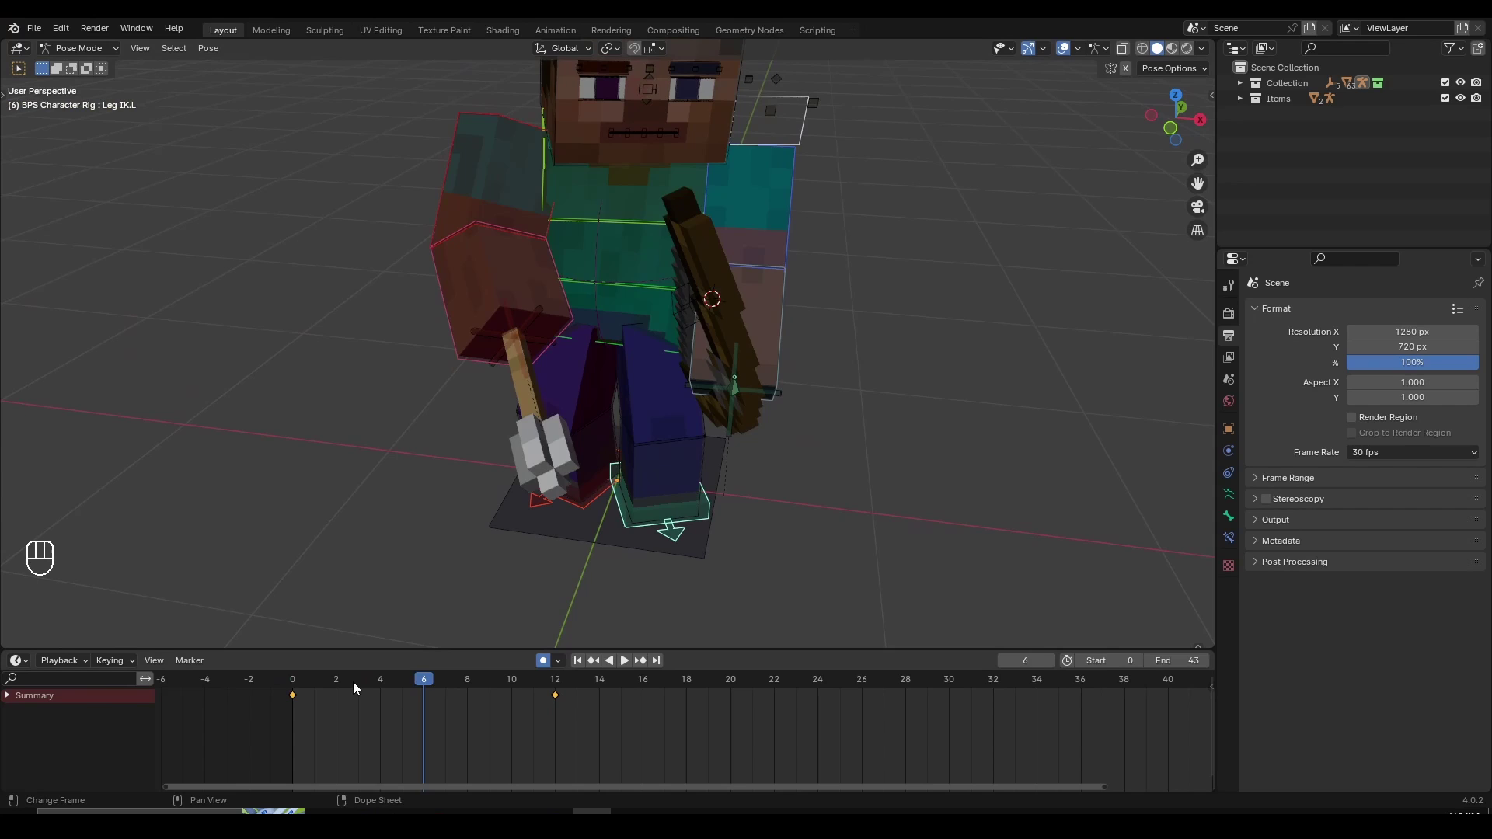
left_click_drag(350, 686, 299, 712)
left_click_drag(305, 685, 567, 716)
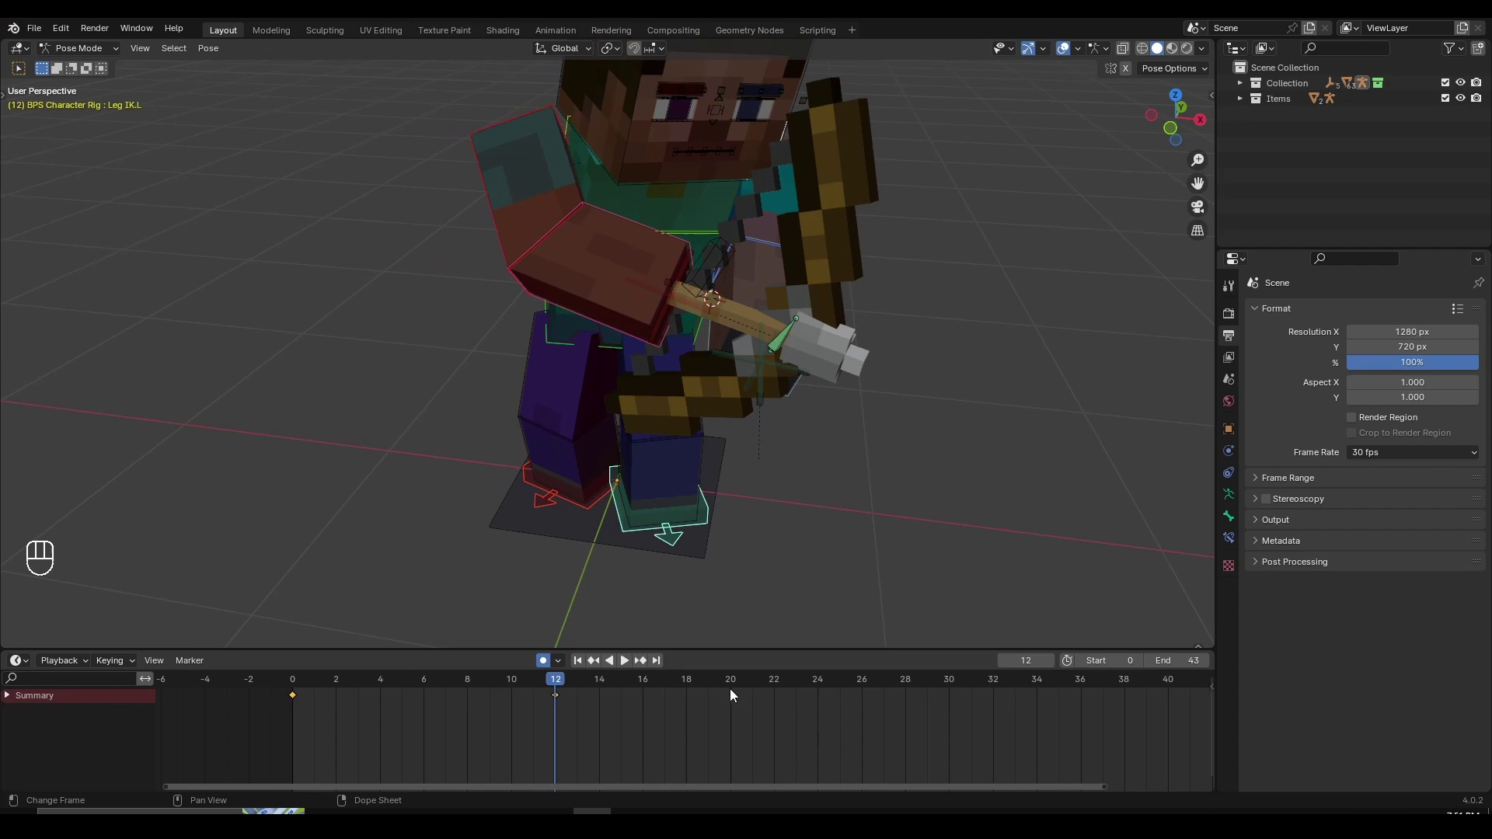
left_click_drag(792, 692, 816, 691)
Turn Steve's Pelvis bone around the vertical Z axis at frame 24
middle_click(693, 460)
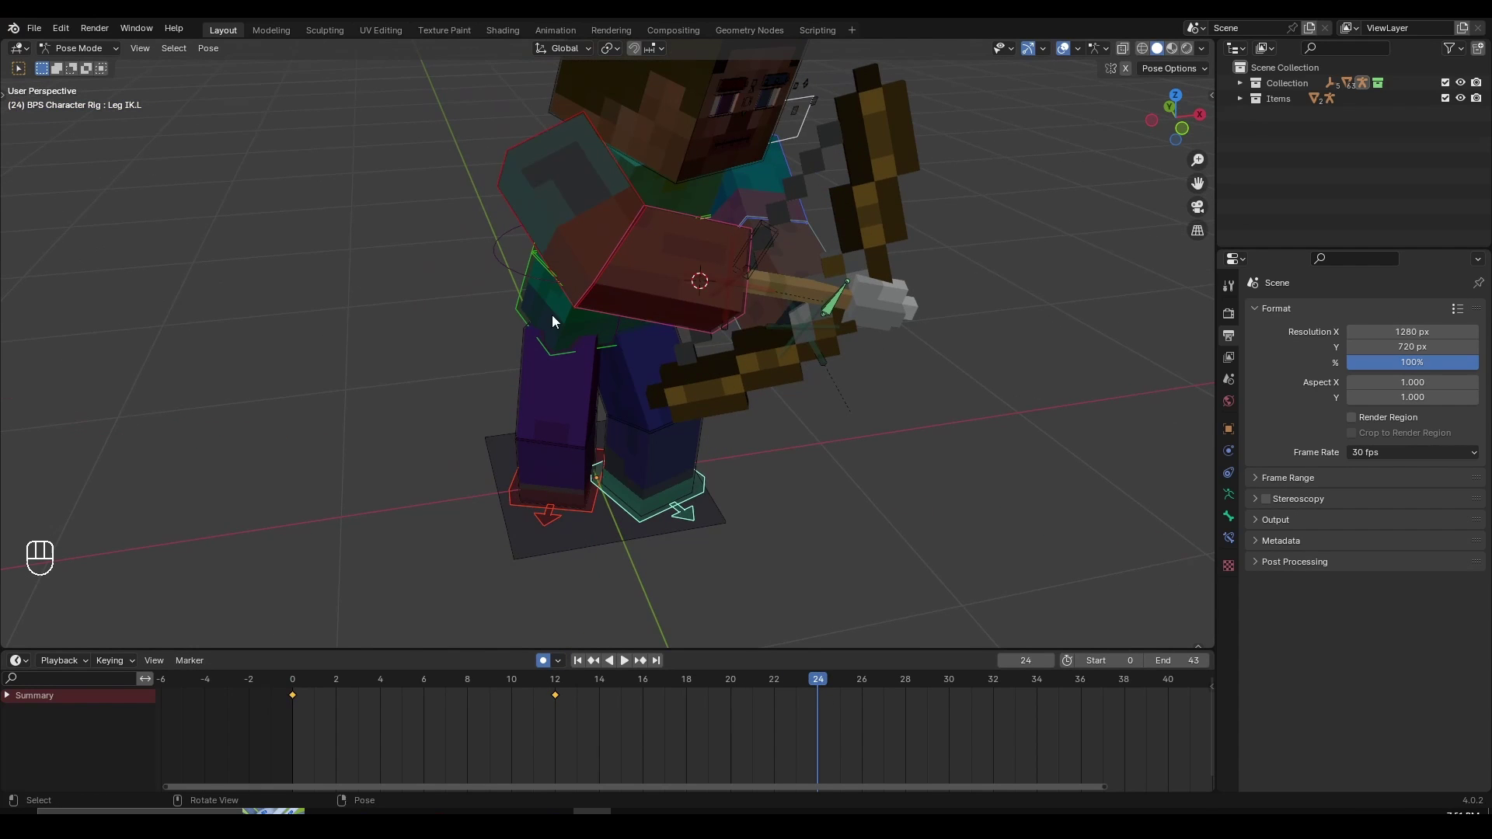
middle_click(552, 318)
left_click_drag(662, 365, 705, 363)
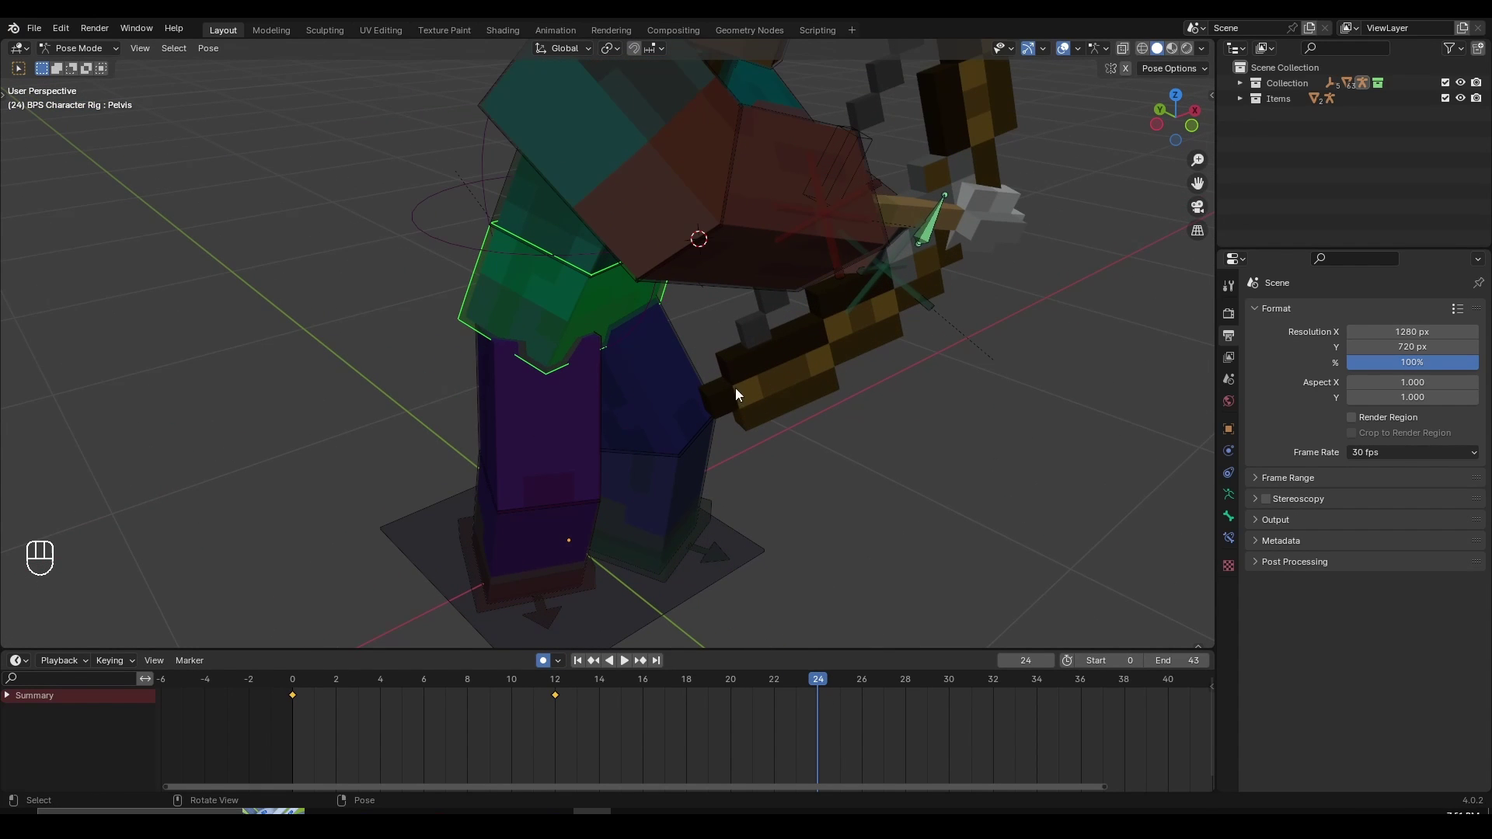
key("alt+r")
left_click_drag(792, 373, 714, 412)
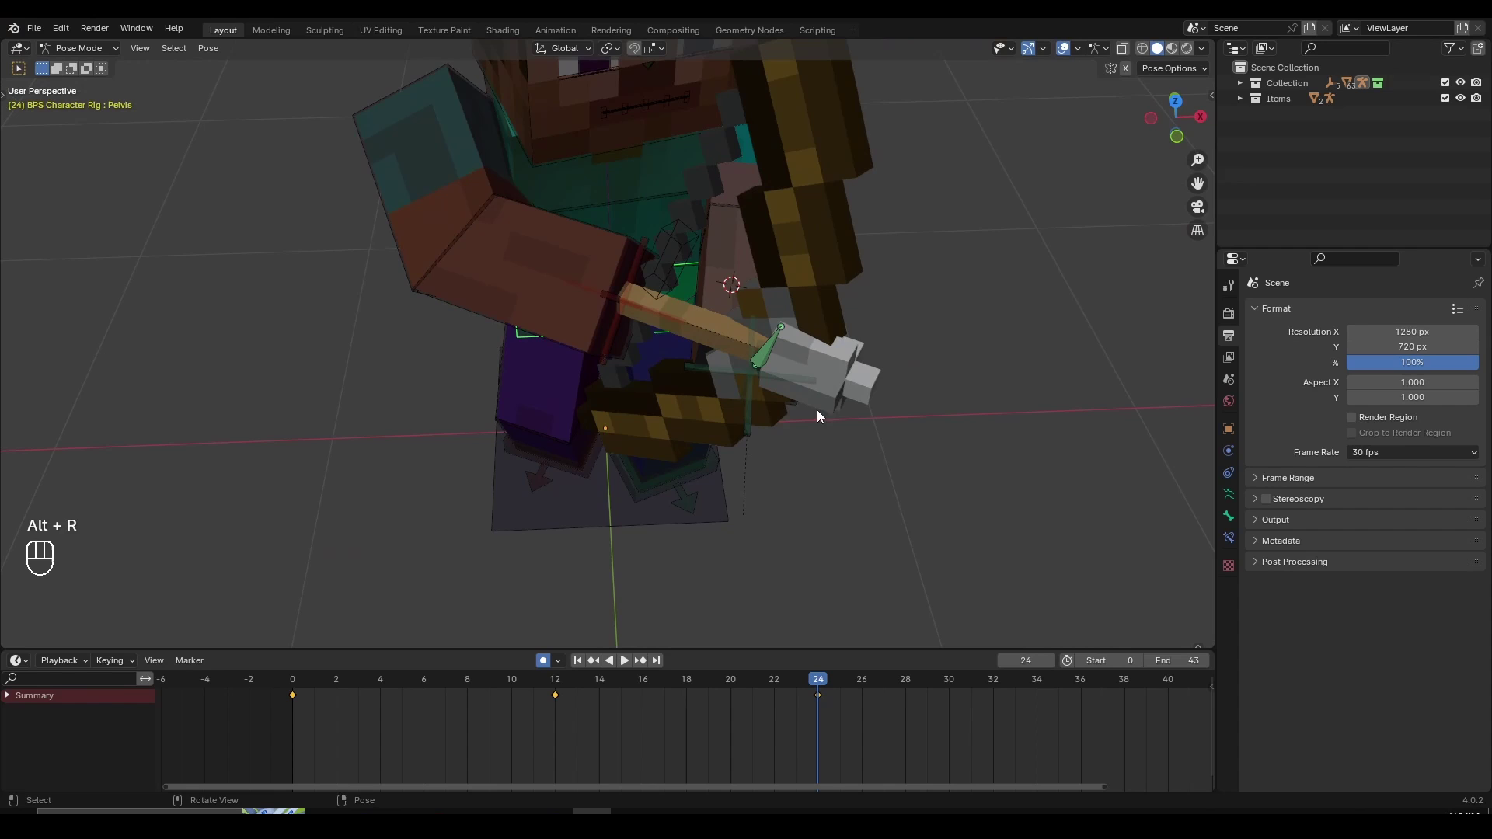
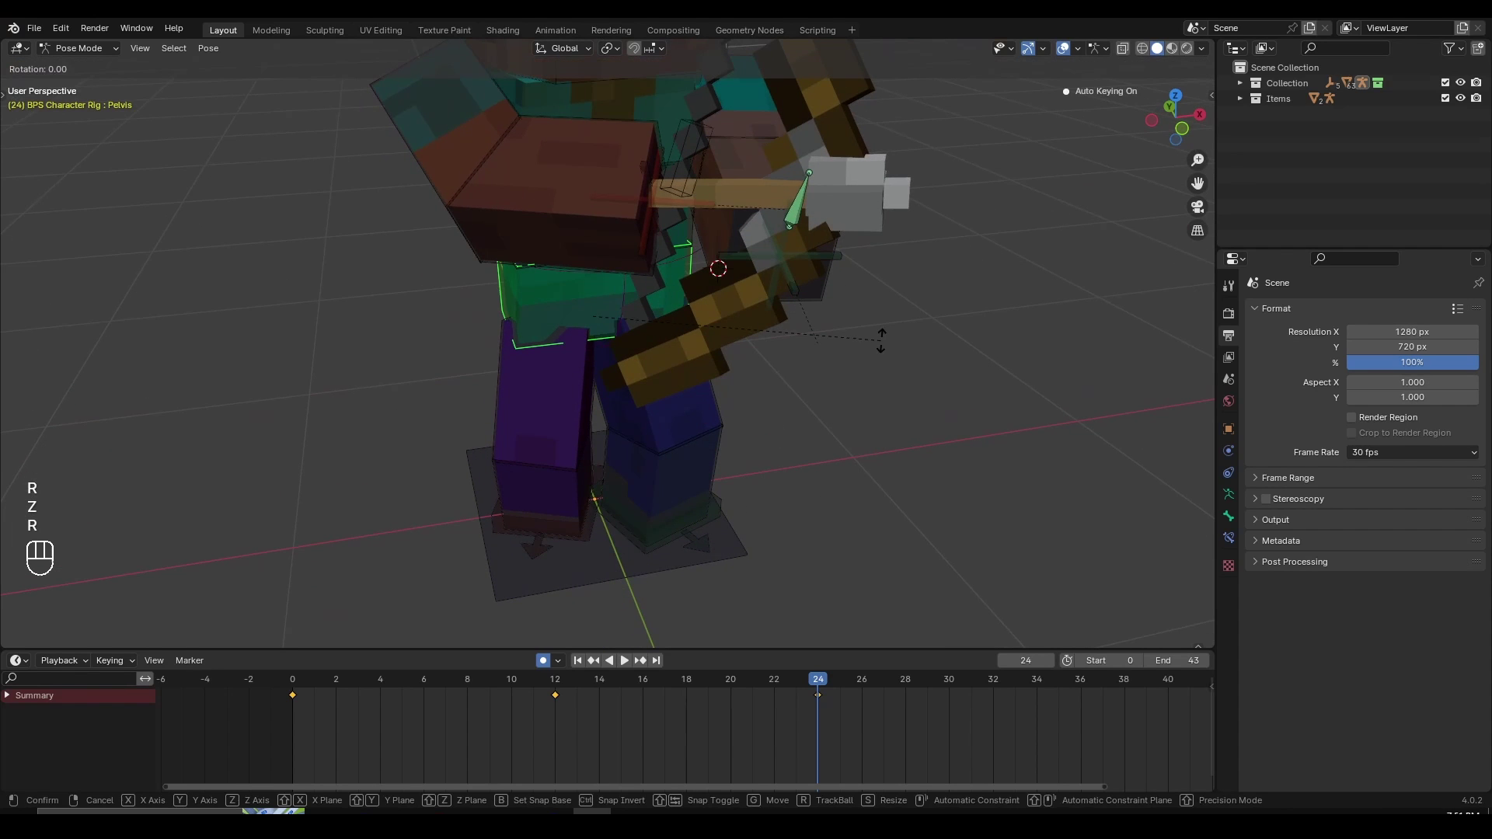
key("z")
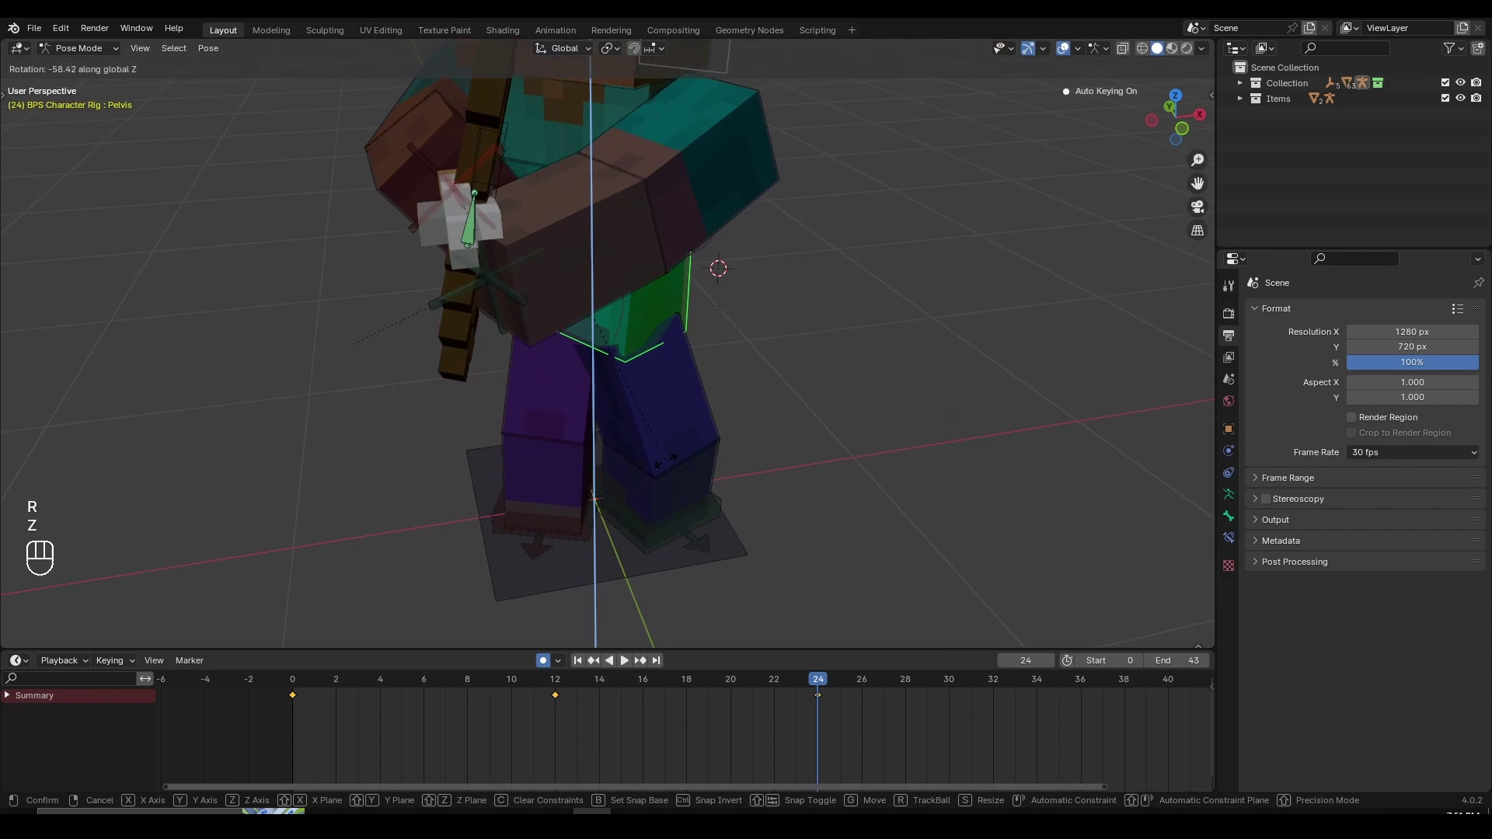
left_click_drag(731, 397, 579, 396)
left_click(579, 395)
left_click_drag(575, 395, 940, 381)
Shift the Leg IK.R foot control along Y, then pick the left leg control
middle_click(689, 478)
middle_click(622, 500)
left_click_drag(675, 416, 635, 377)
middle_click(672, 459)
key("g")
key("y")
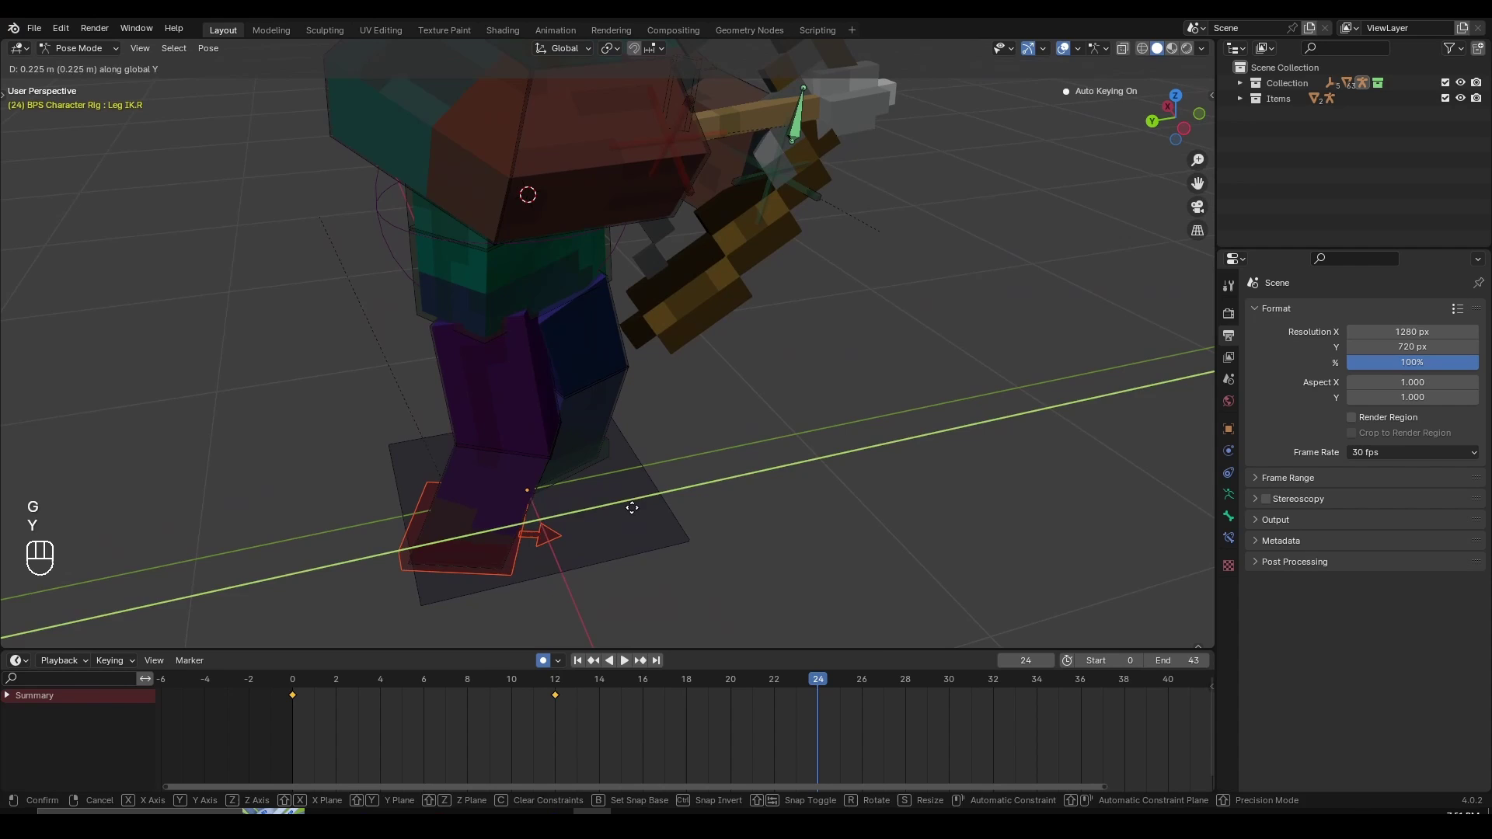
key("r")
key("z")
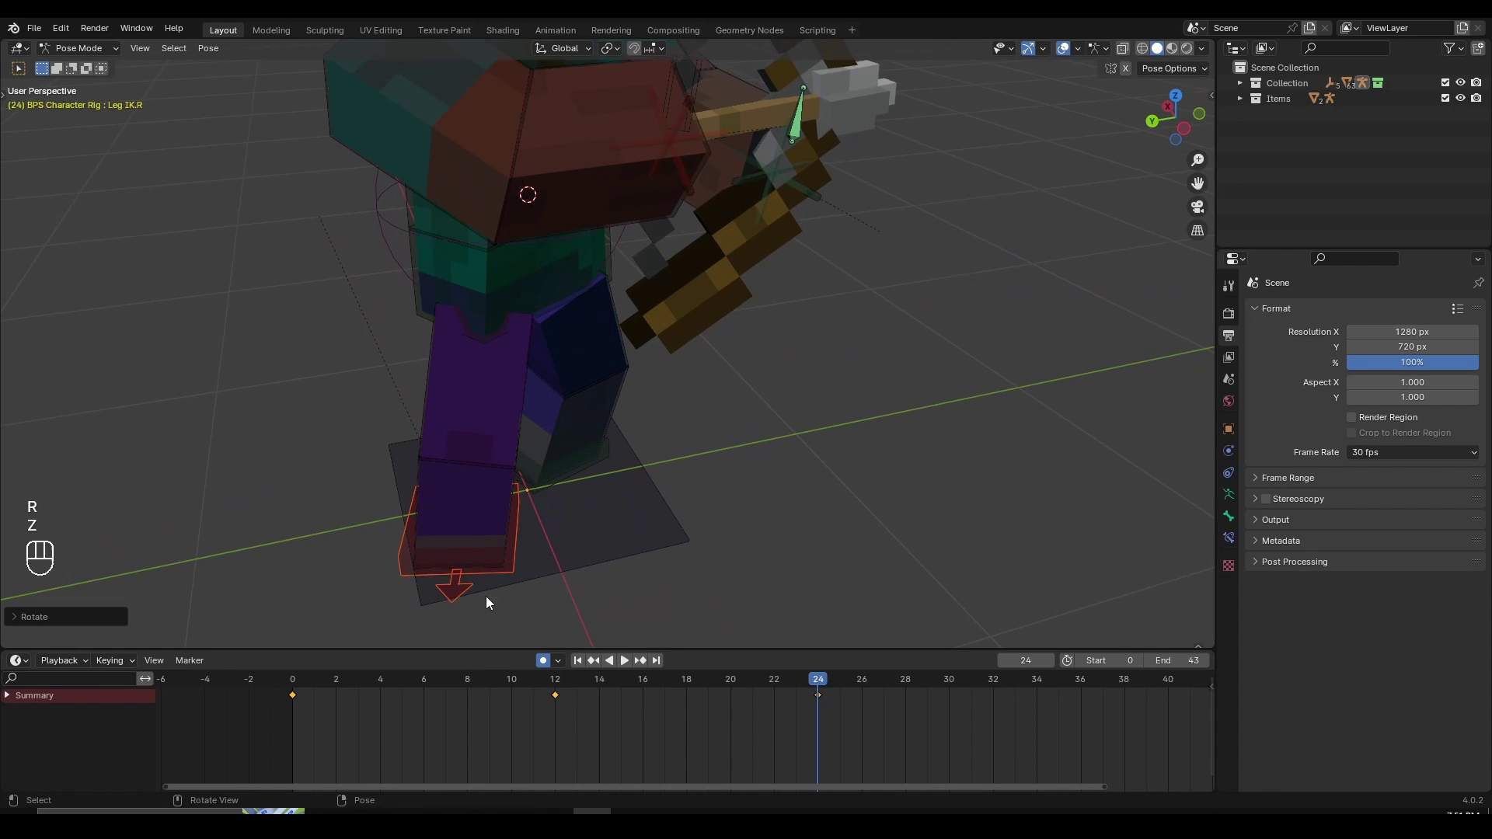
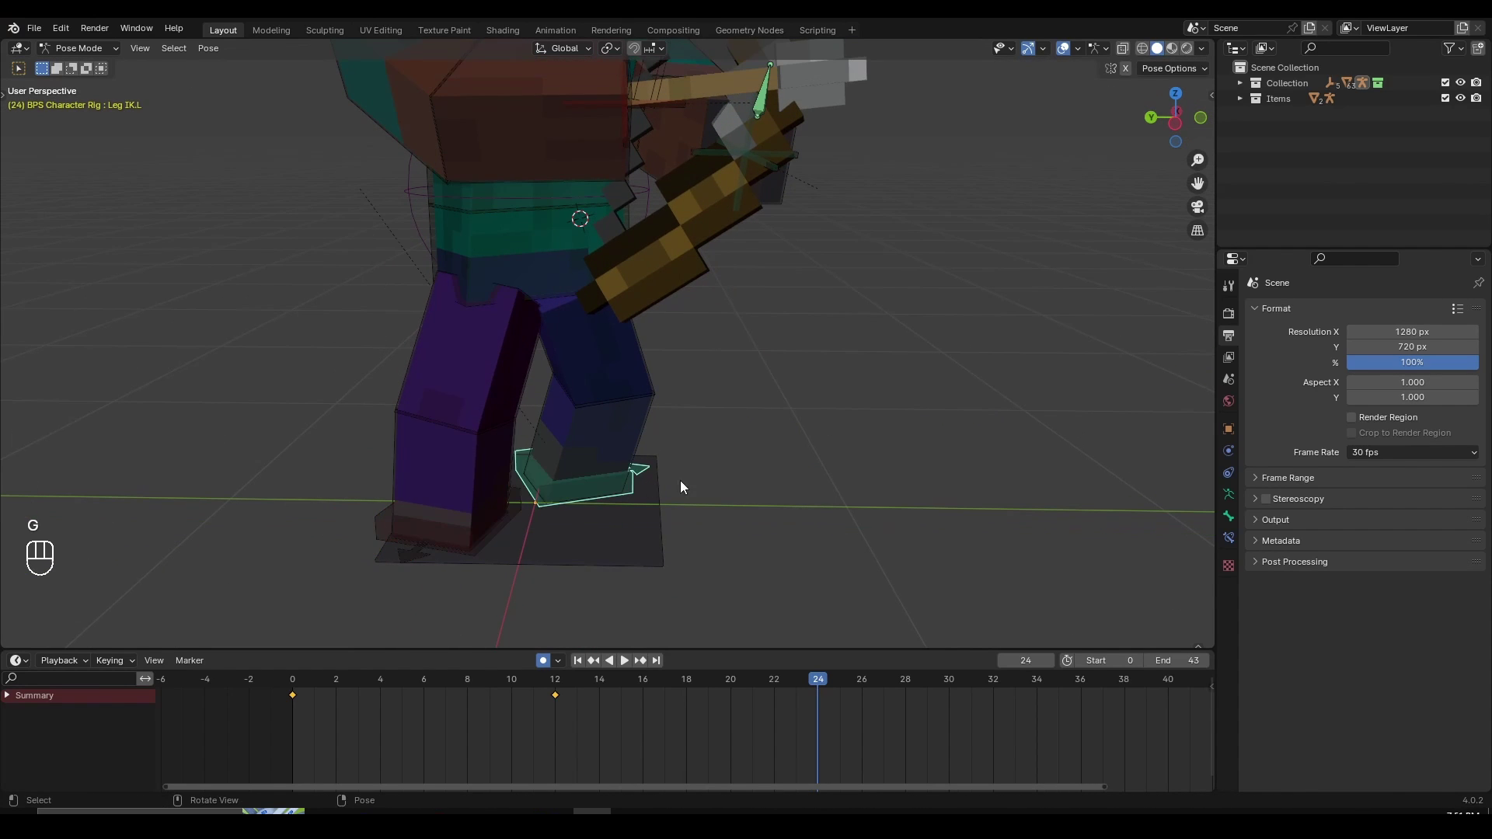
left_click_drag(750, 471, 540, 481)
left_click(747, 517)
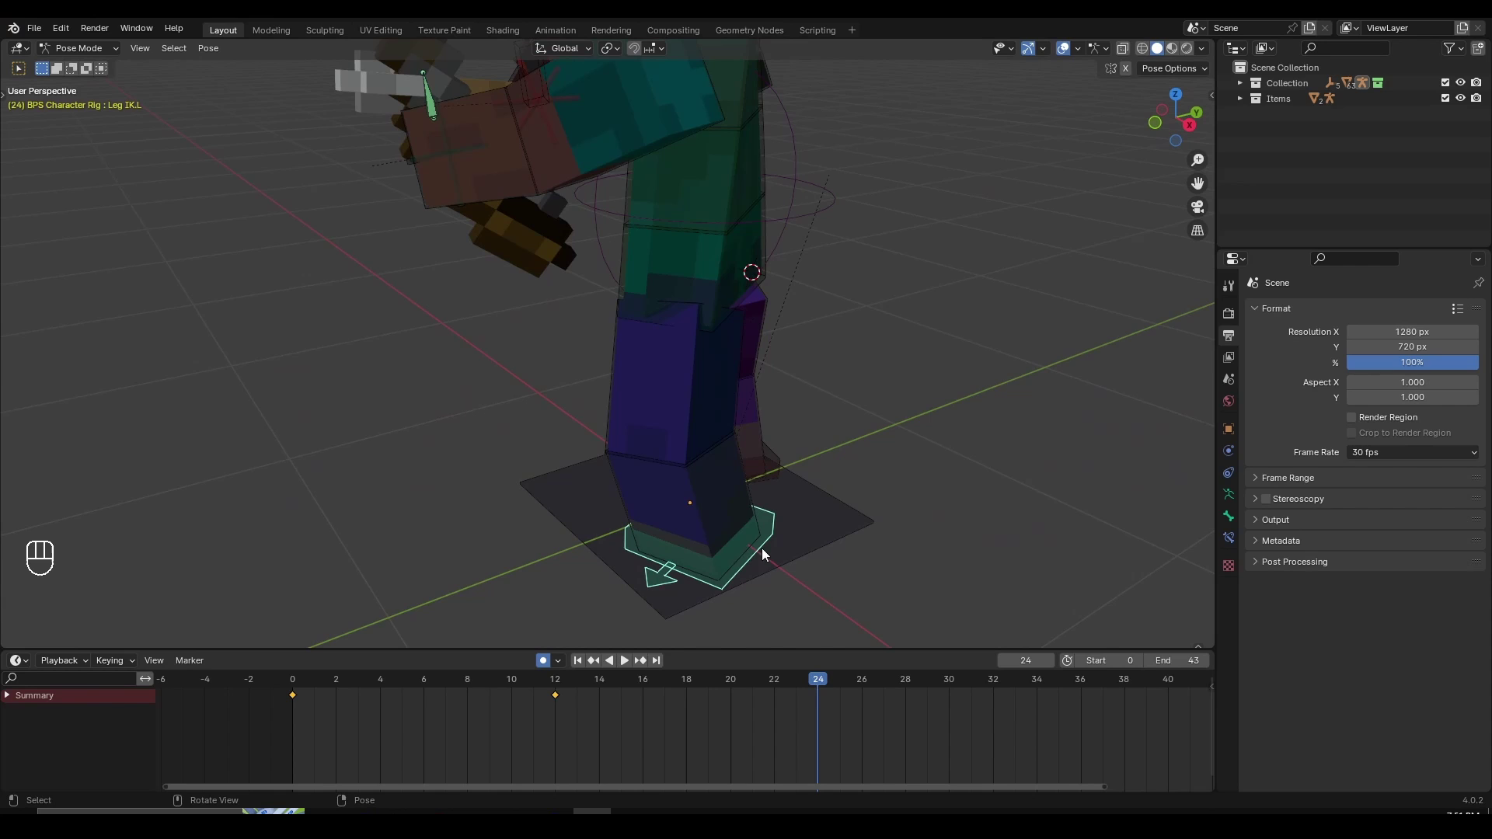
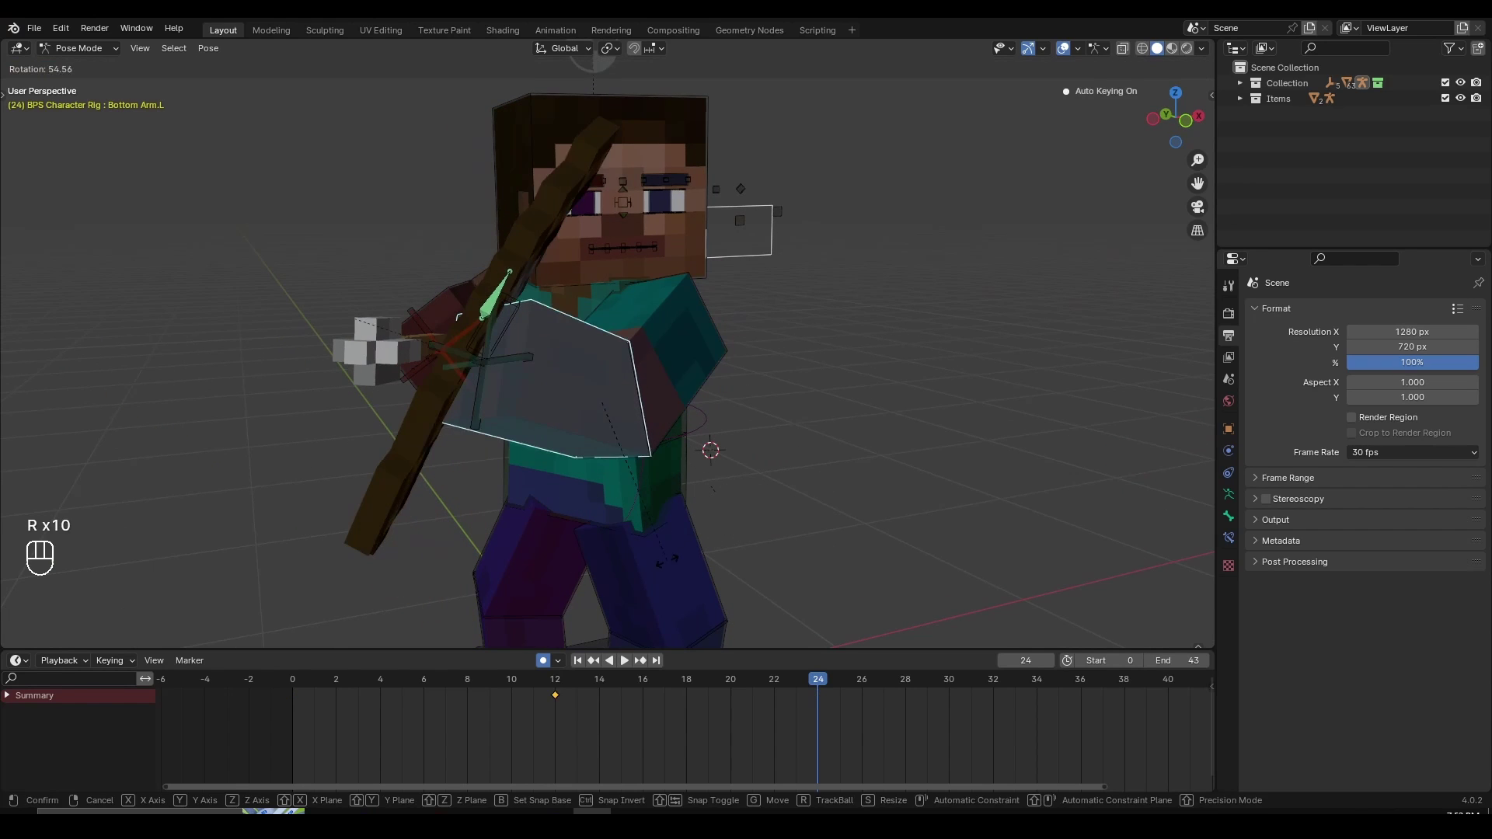
Finish the left forearm rotation and trackball-rotate the left upper arm
left_click(702, 396)
key("r")
key("r")
key("r")
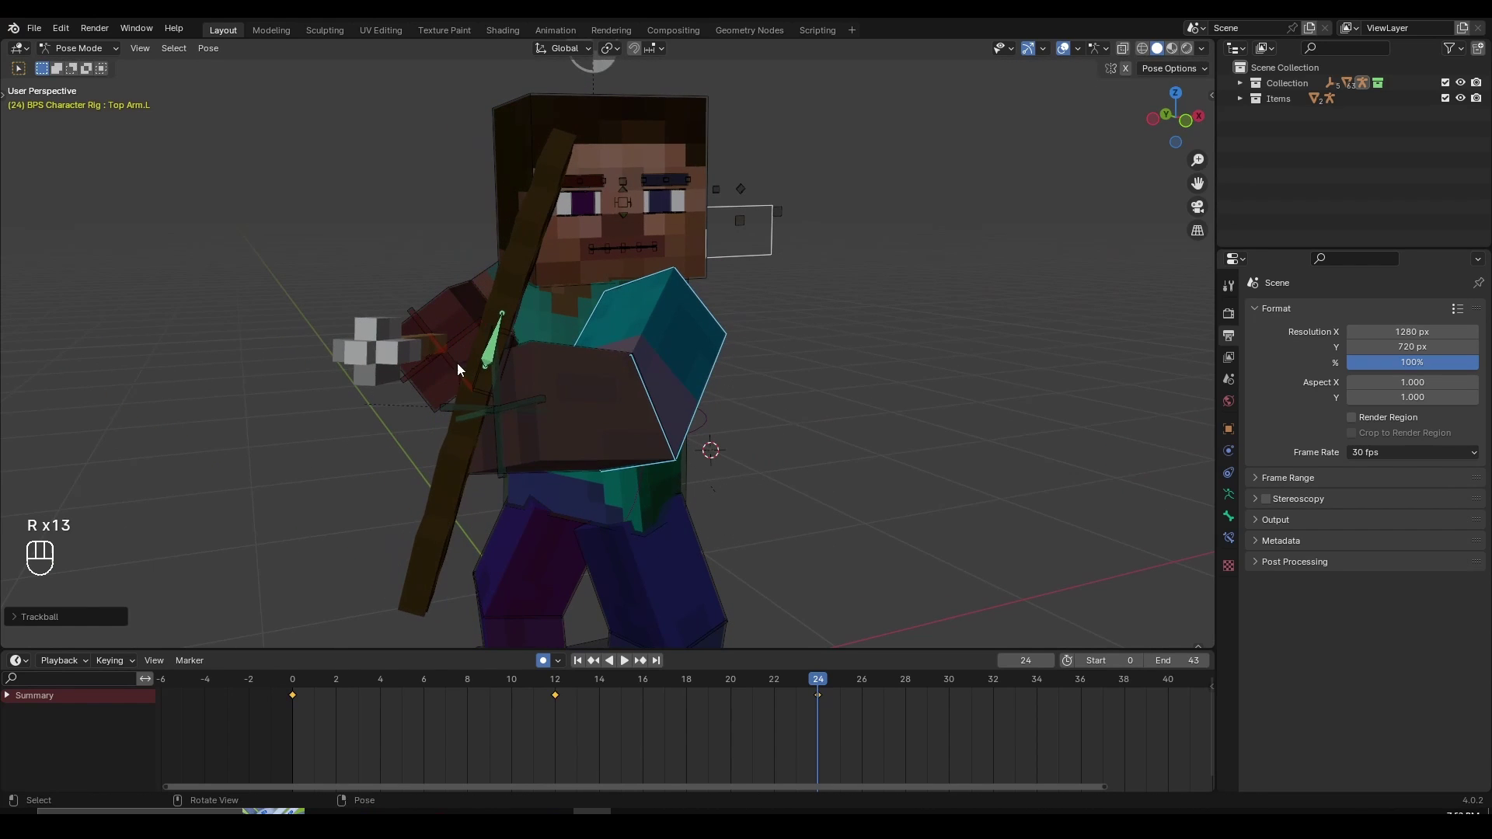
left_click(550, 402)
key("r")
key("r")
left_click(414, 287)
key("r")
key("r")
key("r")
left_click(654, 317)
key("r")
Swing Top Arm.R with trackball rotation so the right arm draws the arrow
left_click(680, 306)
key("g")
left_click_drag(680, 387, 748, 398)
key("g")
left_click_drag(749, 403, 569, 290)
key("r")
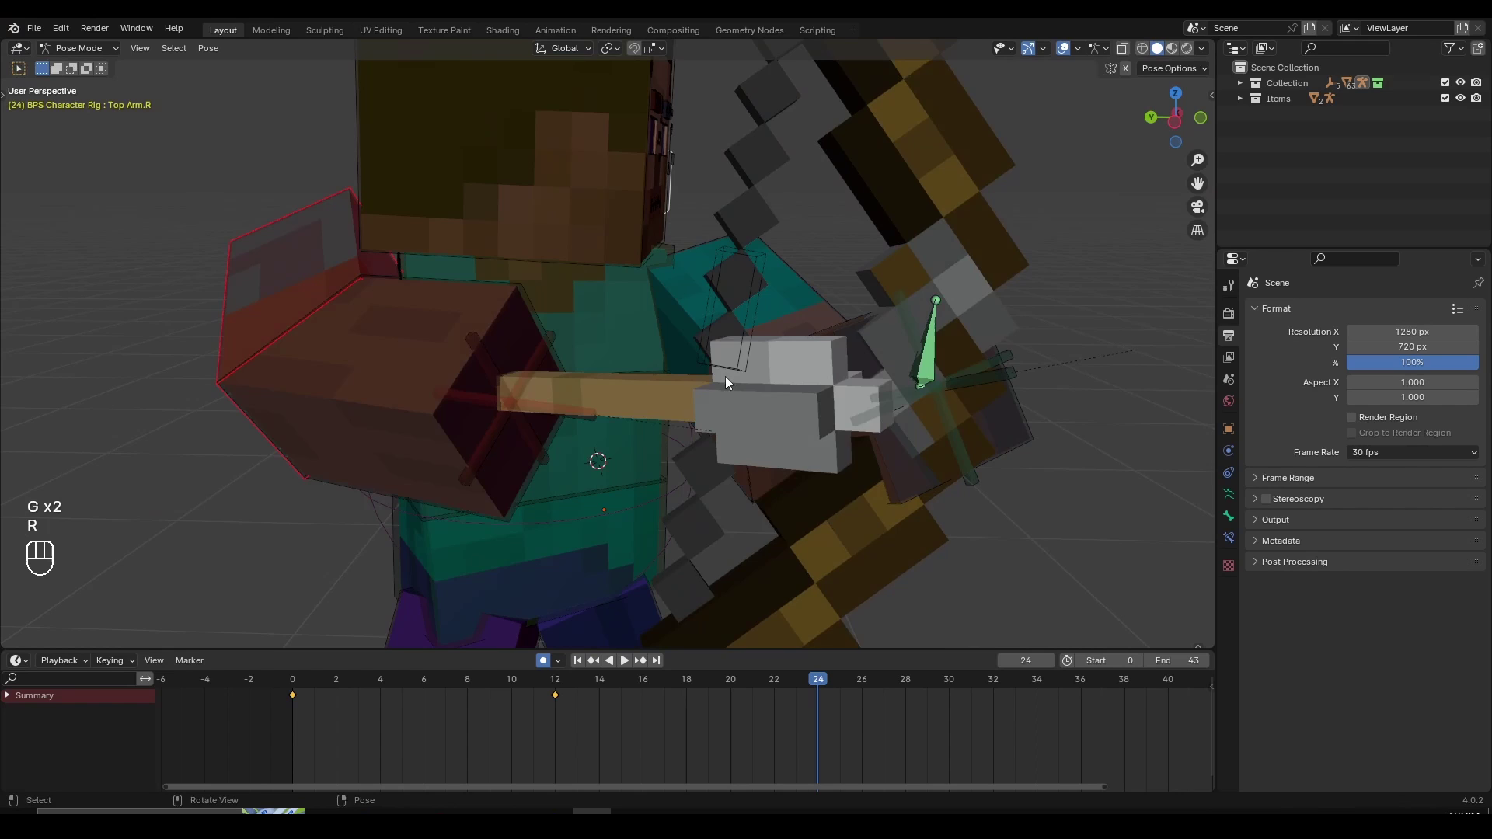
key("r")
key("r")
key("r")
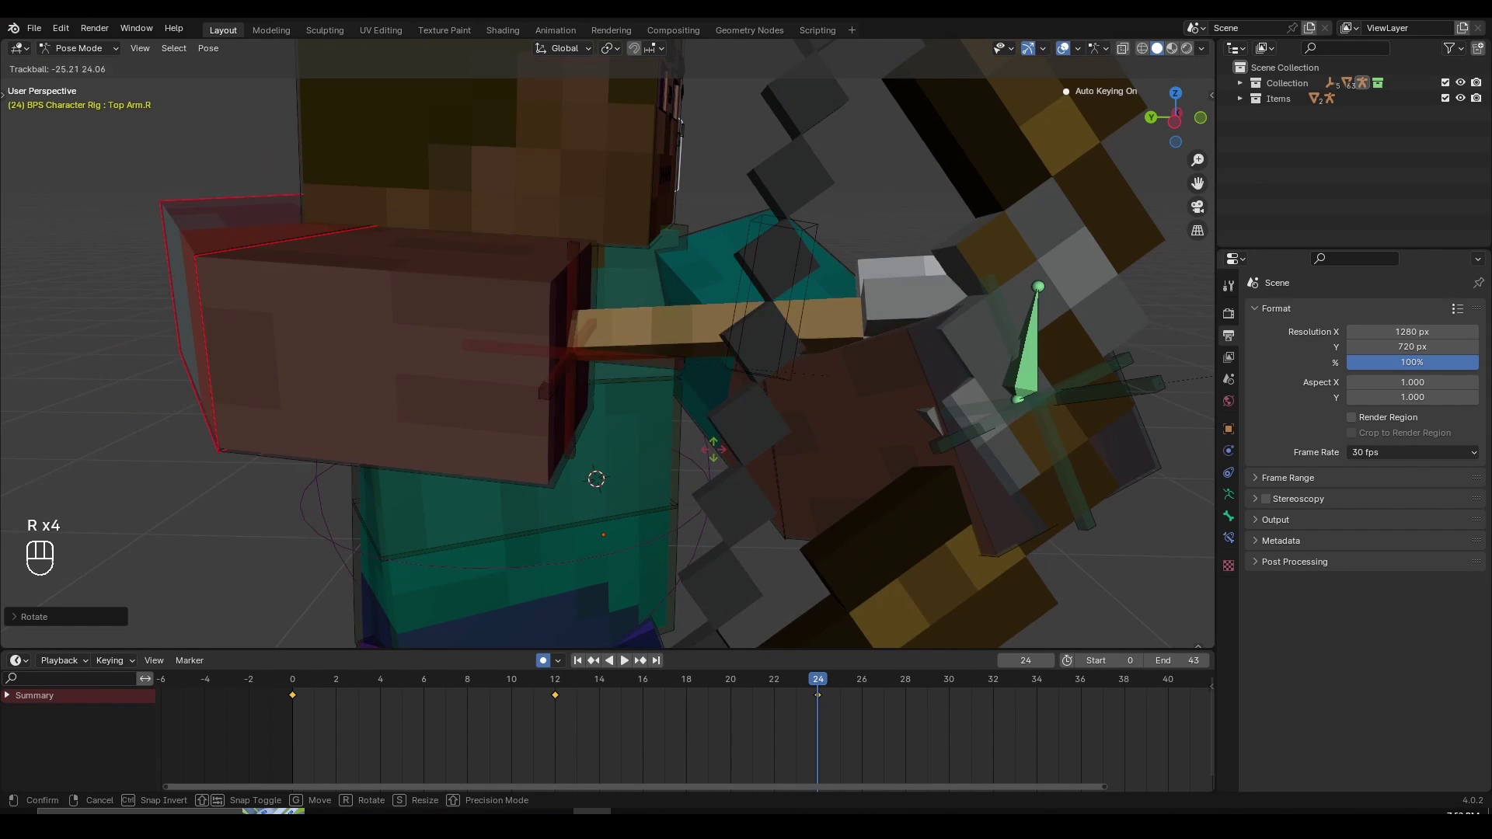
key("r")
key("r")
left_click_drag(636, 468, 803, 469)
middle_click(803, 470)
middle_click(784, 467)
Bend Bottom Arm.R to fold the right forearm toward the bowstring
key("g")
key("g")
left_click_drag(911, 508, 812, 528)
key("g")
left_click(836, 530)
left_click_drag(815, 527, 739, 500)
key("r")
key("r")
left_click_drag(629, 444, 535, 461)
left_click_drag(535, 461, 505, 468)
left_click_drag(505, 467, 618, 464)
left_click_drag(614, 406, 547, 430)
key("r")
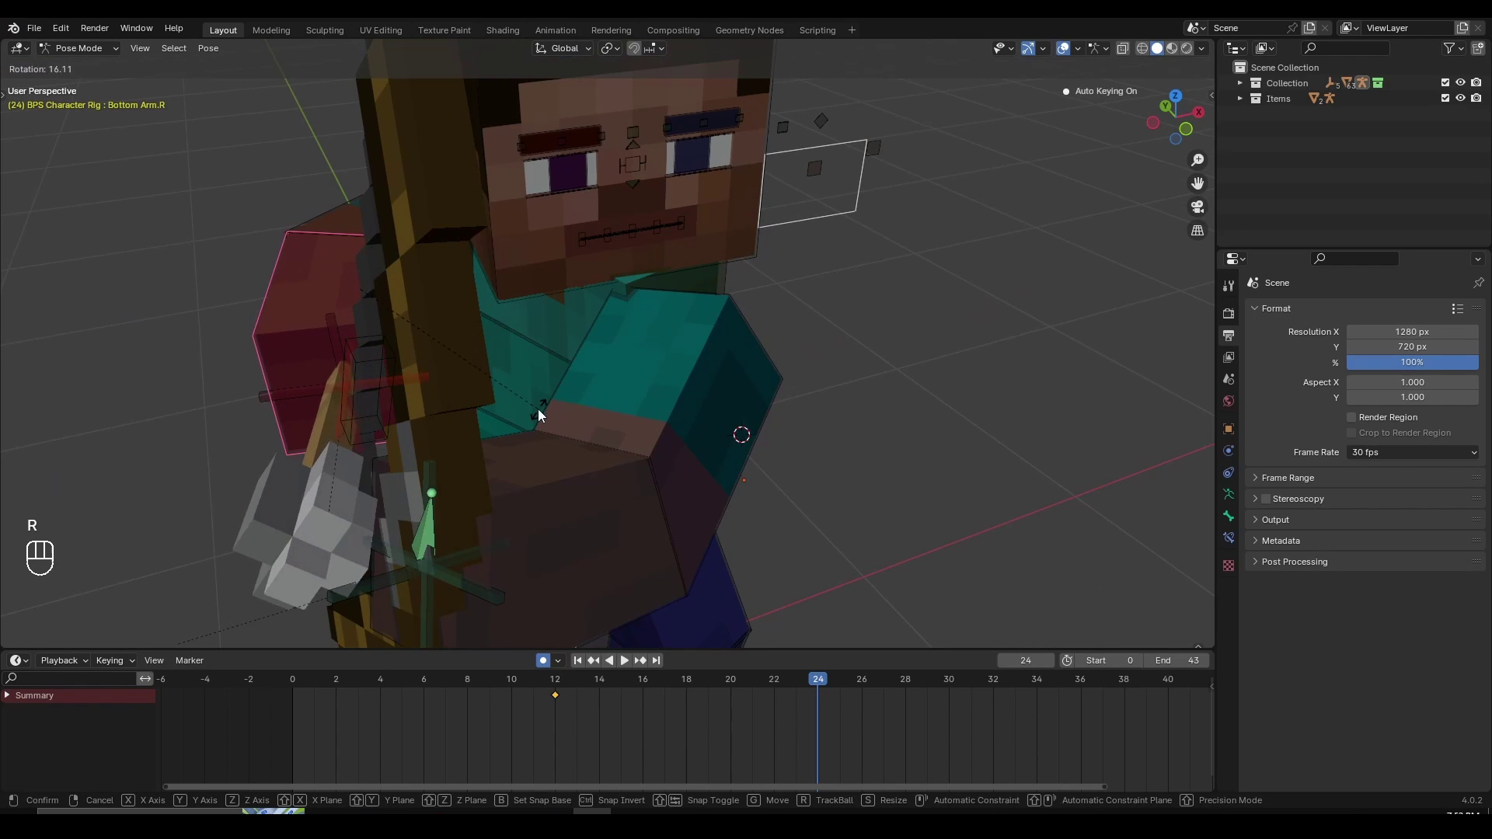
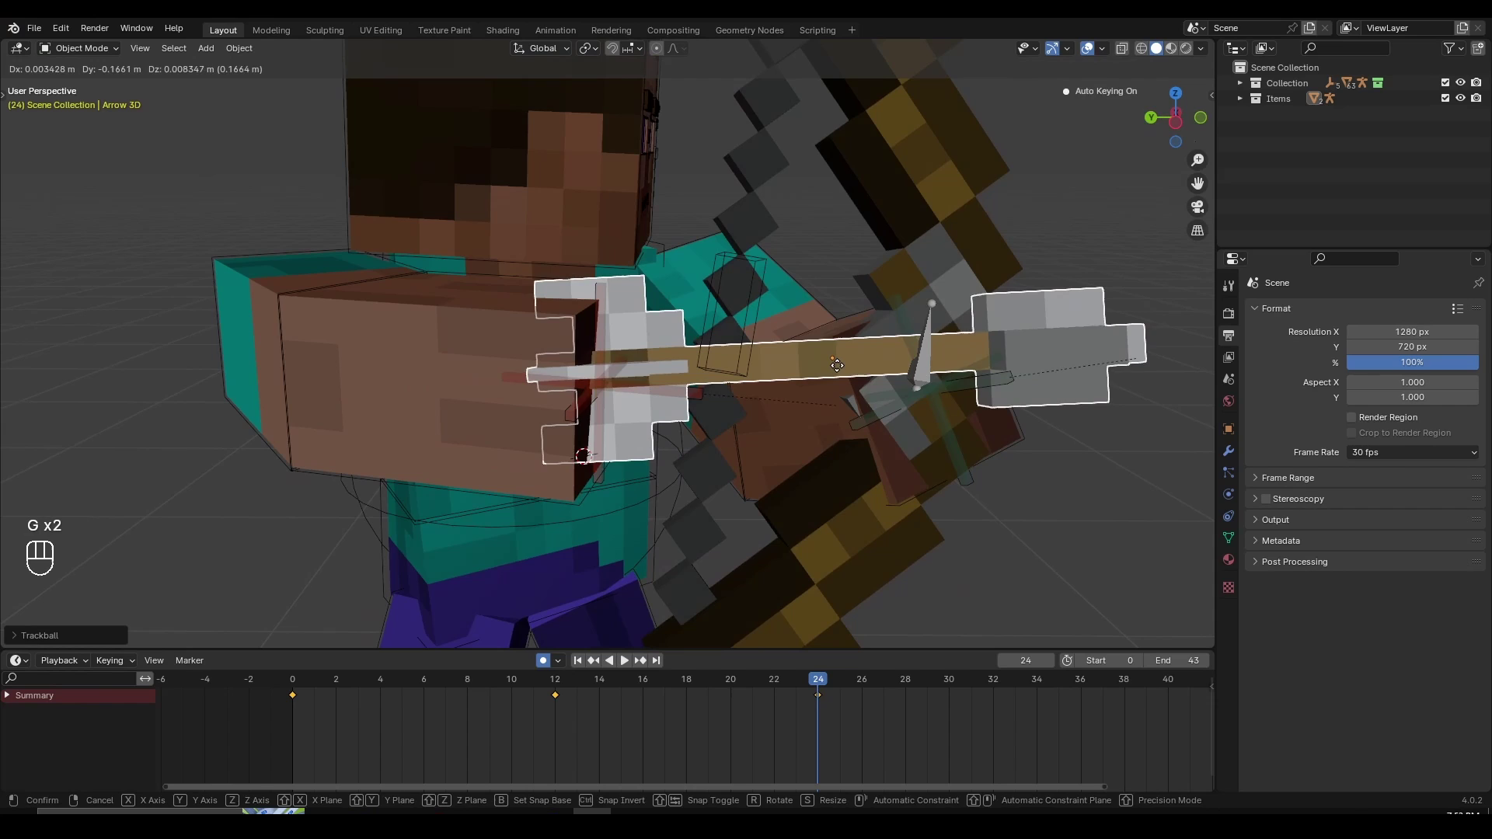
Slide the arrow along the bow into the drawn position with repeated moves
left_click_drag(842, 371, 812, 400)
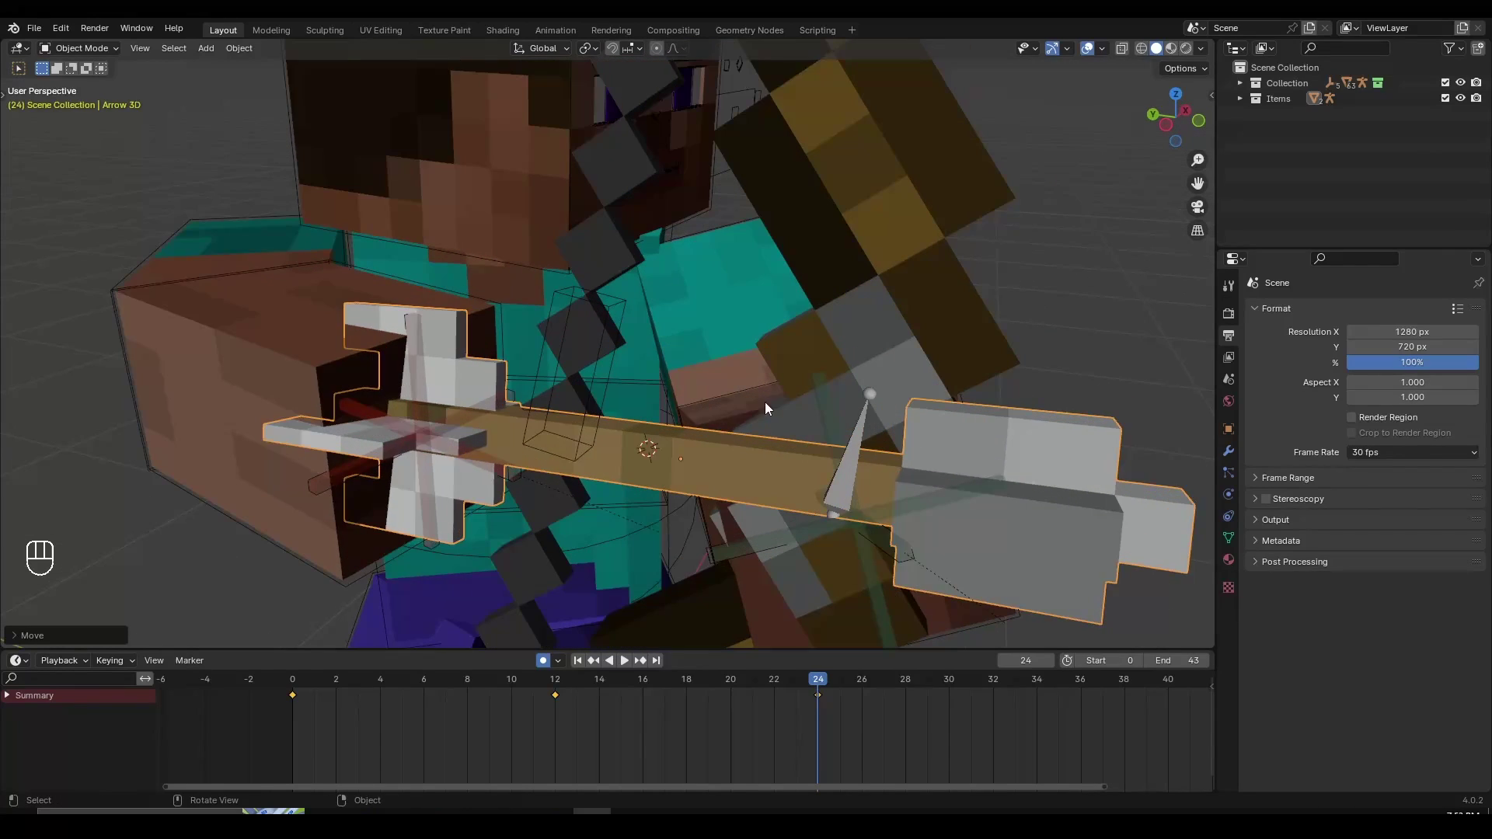
key("g")
left_click_drag(765, 424, 806, 420)
left_click(805, 415)
key("g")
left_click_drag(757, 426, 844, 434)
key("g")
left_click(848, 436)
key("g")
left_click_drag(822, 428, 680, 262)
left_click(865, 345)
Fine-tune the arrow's placement and angle against the bow
key("g")
left_click_drag(1018, 405, 984, 398)
key("r")
left_click(898, 418)
left_click(671, 382)
left_click_drag(687, 389, 617, 309)
left_click(617, 310)
left_click_drag(618, 310, 306, 295)
key("g")
left_click_drag(306, 296, 493, 339)
middle_click(492, 338)
middle_click(647, 381)
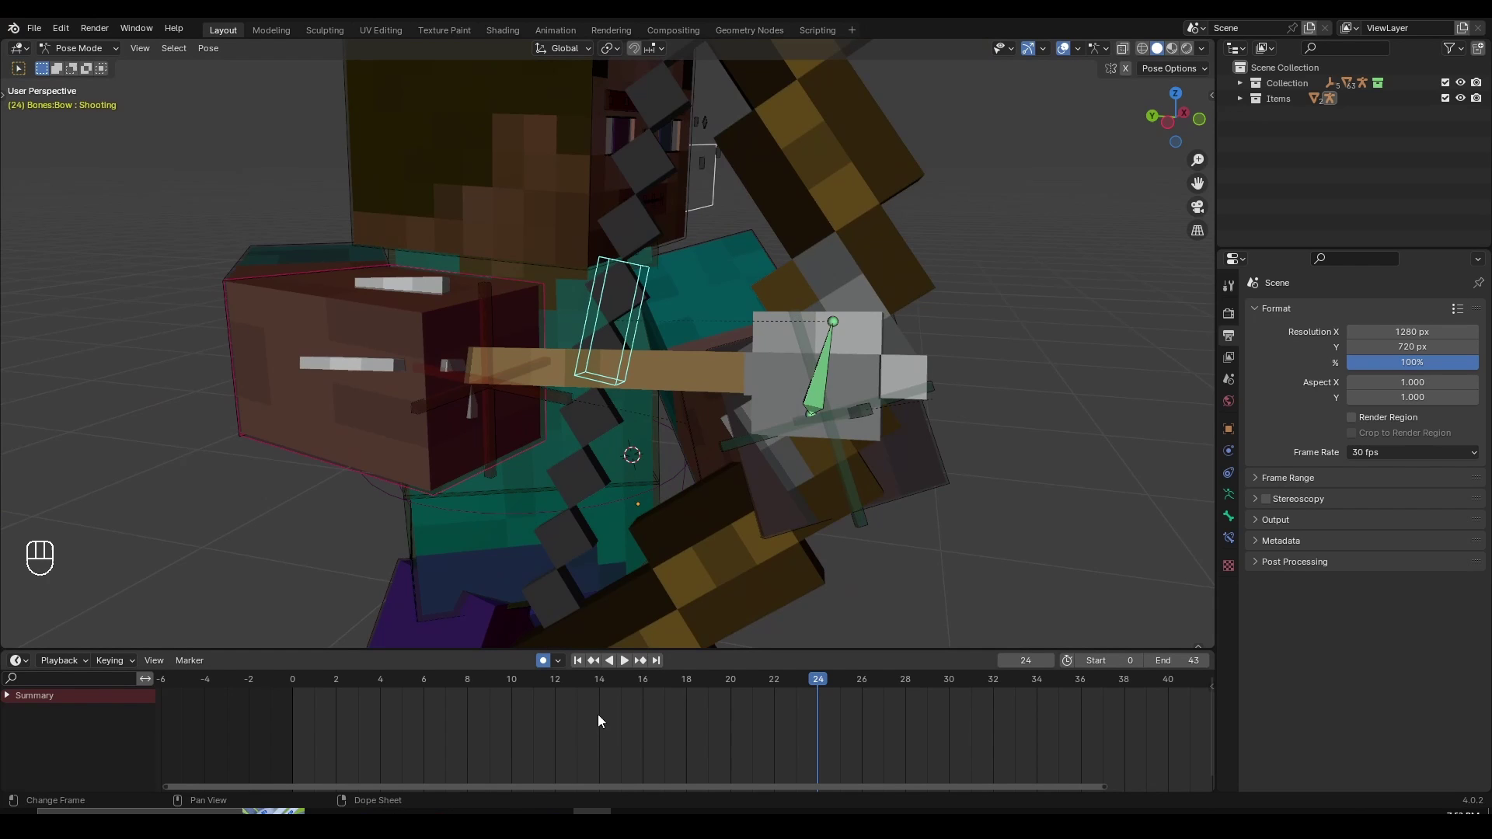
At frame 12, keyframe Location & Rotation on the Bow Shooting bone with the string drawn
left_click(554, 685)
left_click_drag(765, 531, 726, 523)
left_click(726, 522)
left_click_drag(698, 520, 645, 513)
left_click_drag(645, 513, 609, 509)
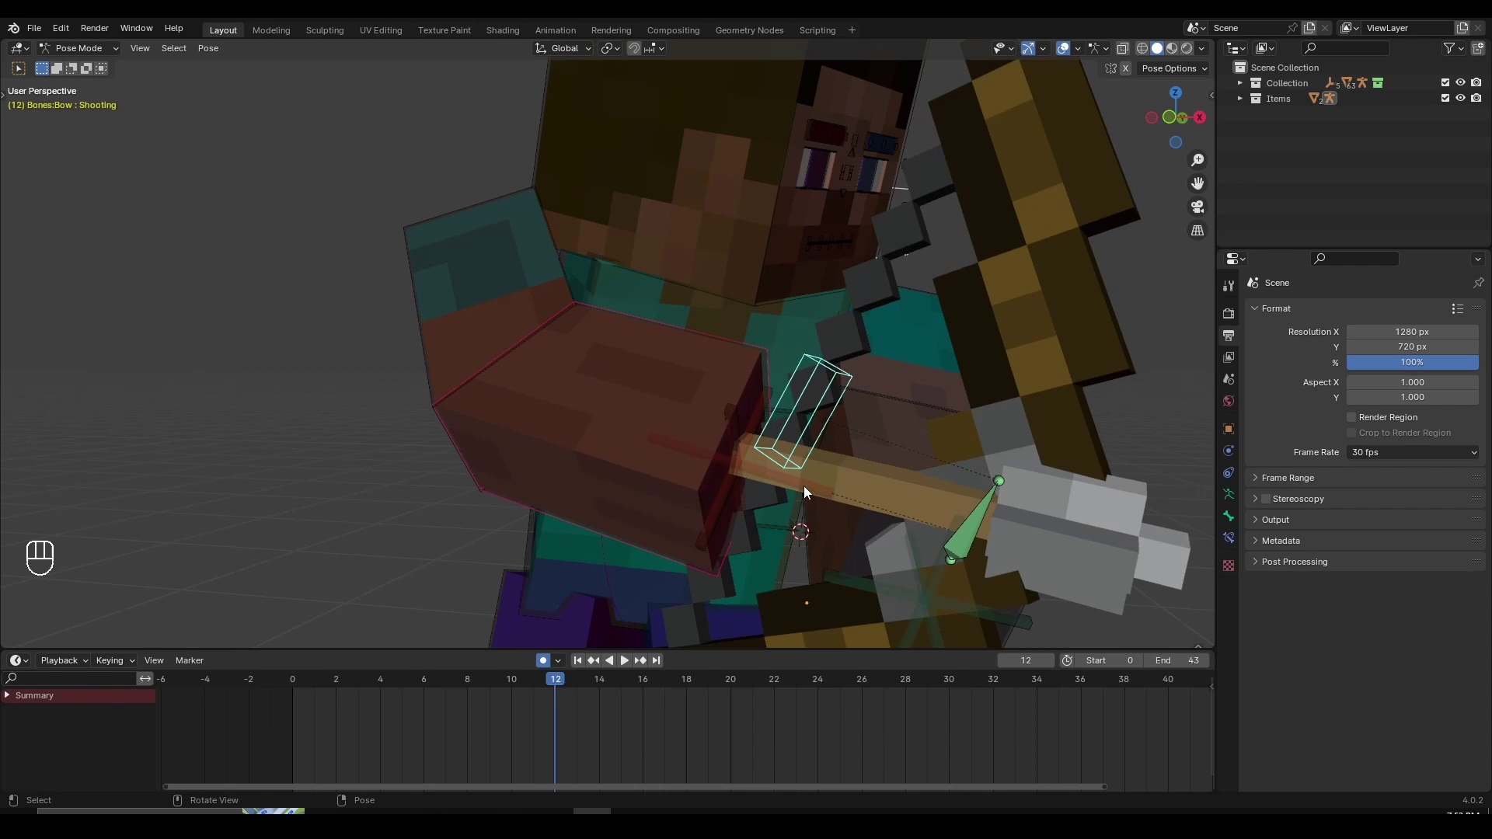
key("i")
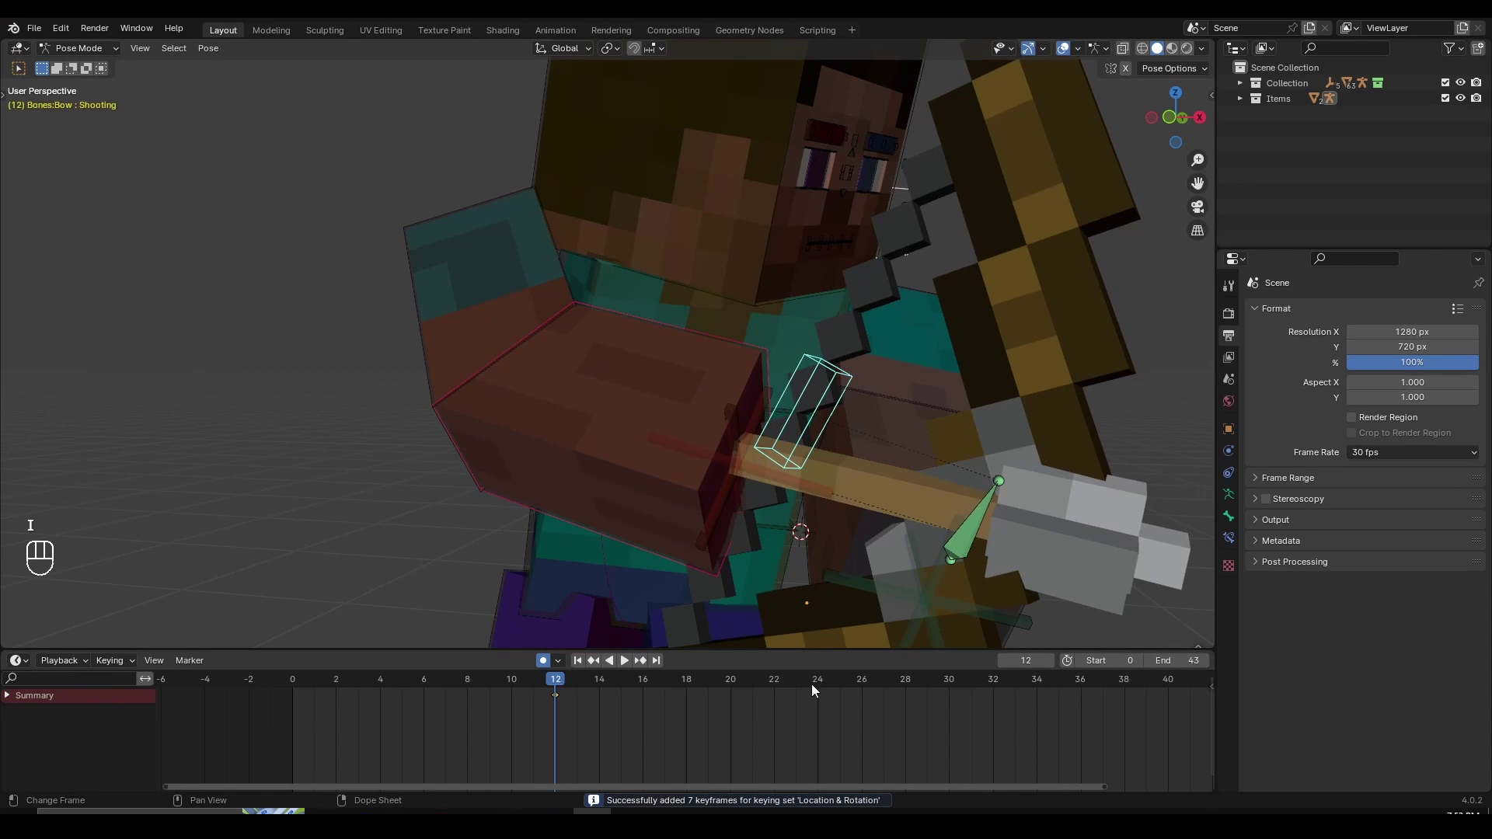
Move on to frame 24 and start bringing the bowstring forward for the release
middle_click(815, 691)
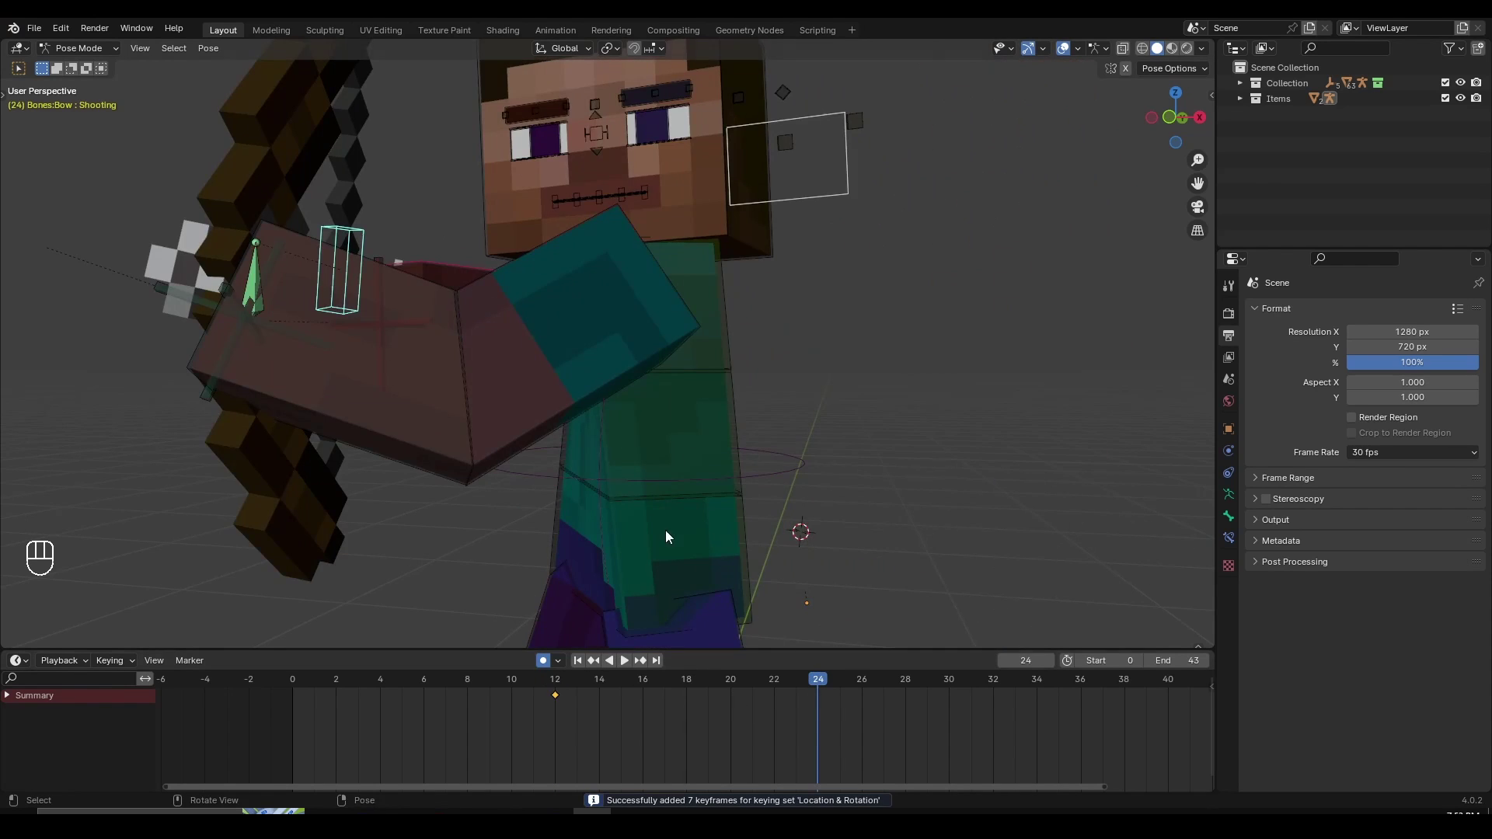
left_click_drag(430, 440, 600, 464)
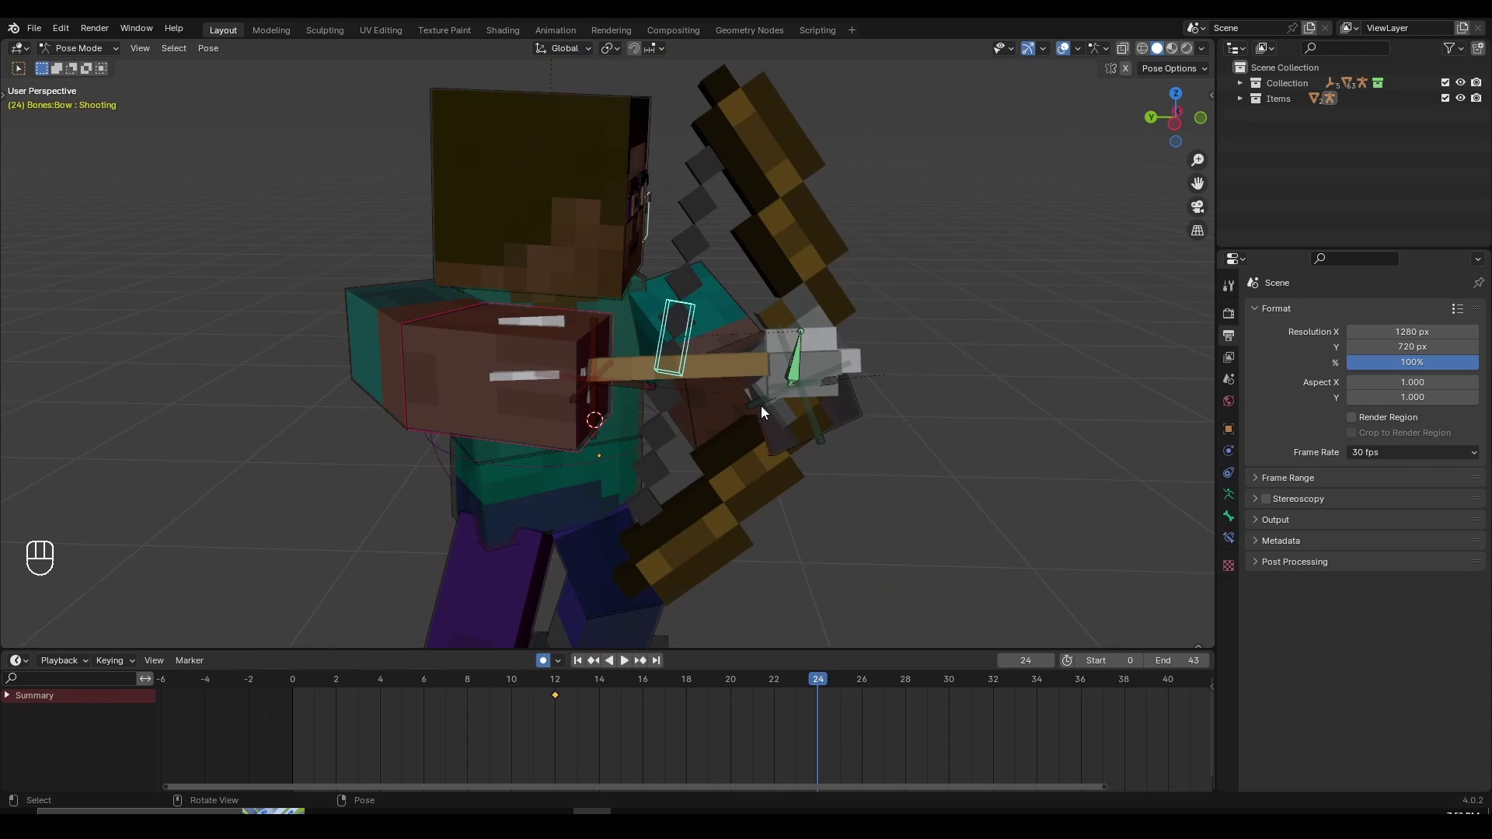
key("g")
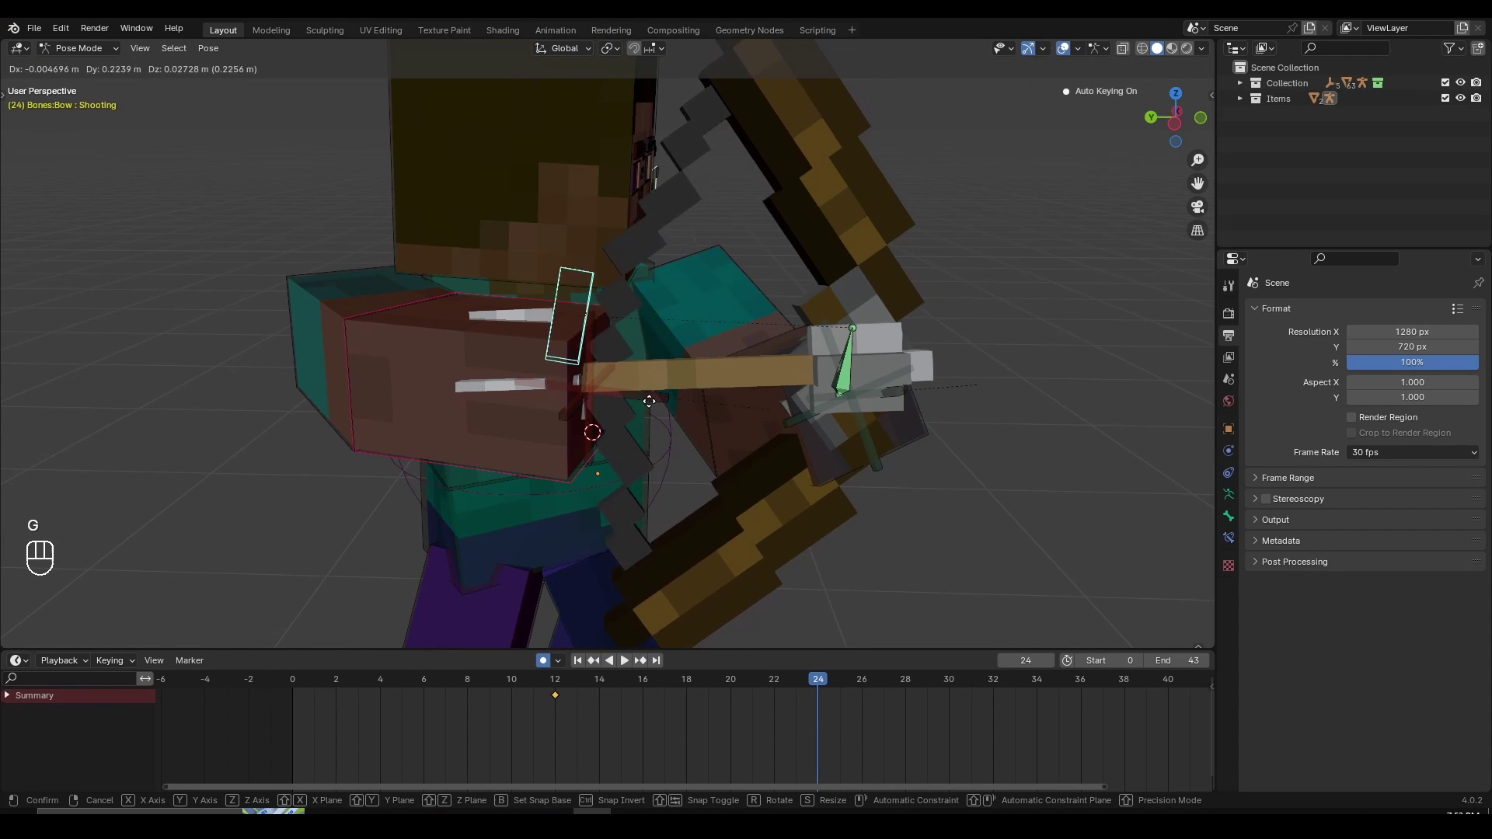
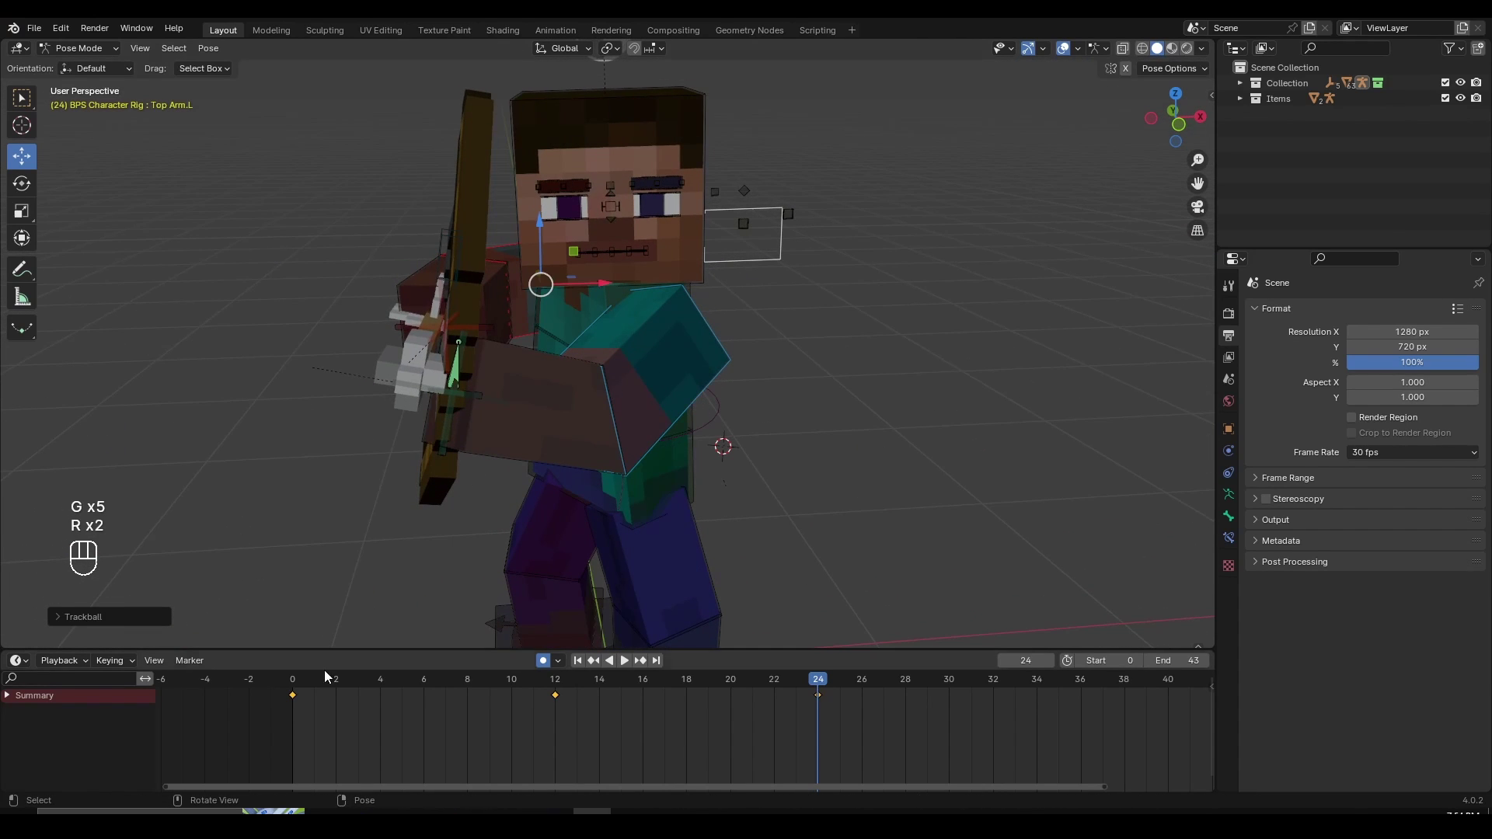
Orbit and zoom the view in on Steve's bow hand
left_click_drag(314, 687, 498, 704)
left_click_drag(498, 704, 787, 720)
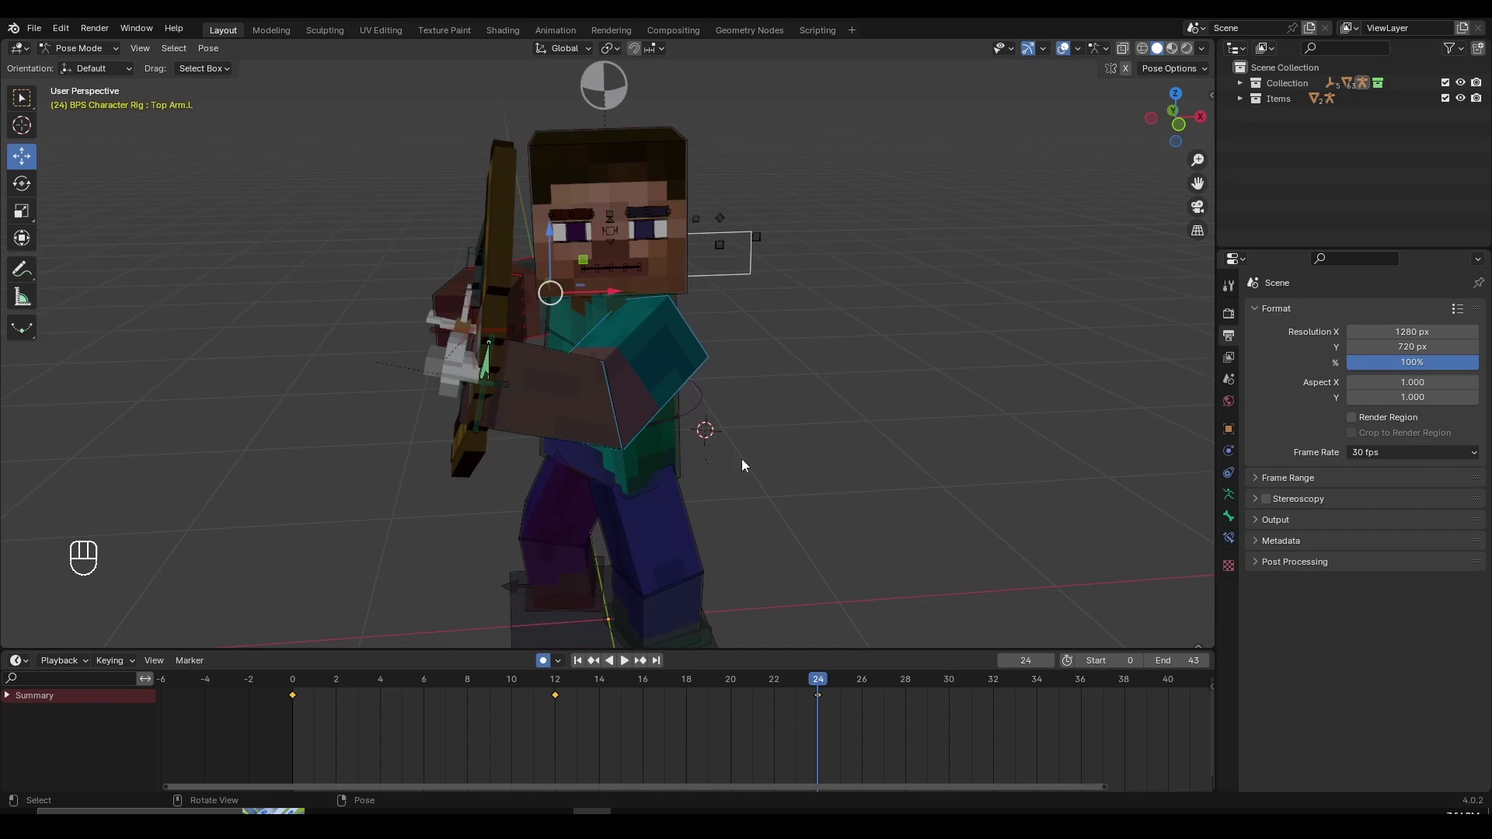
left_click_drag(760, 479, 862, 465)
left_click(590, 403)
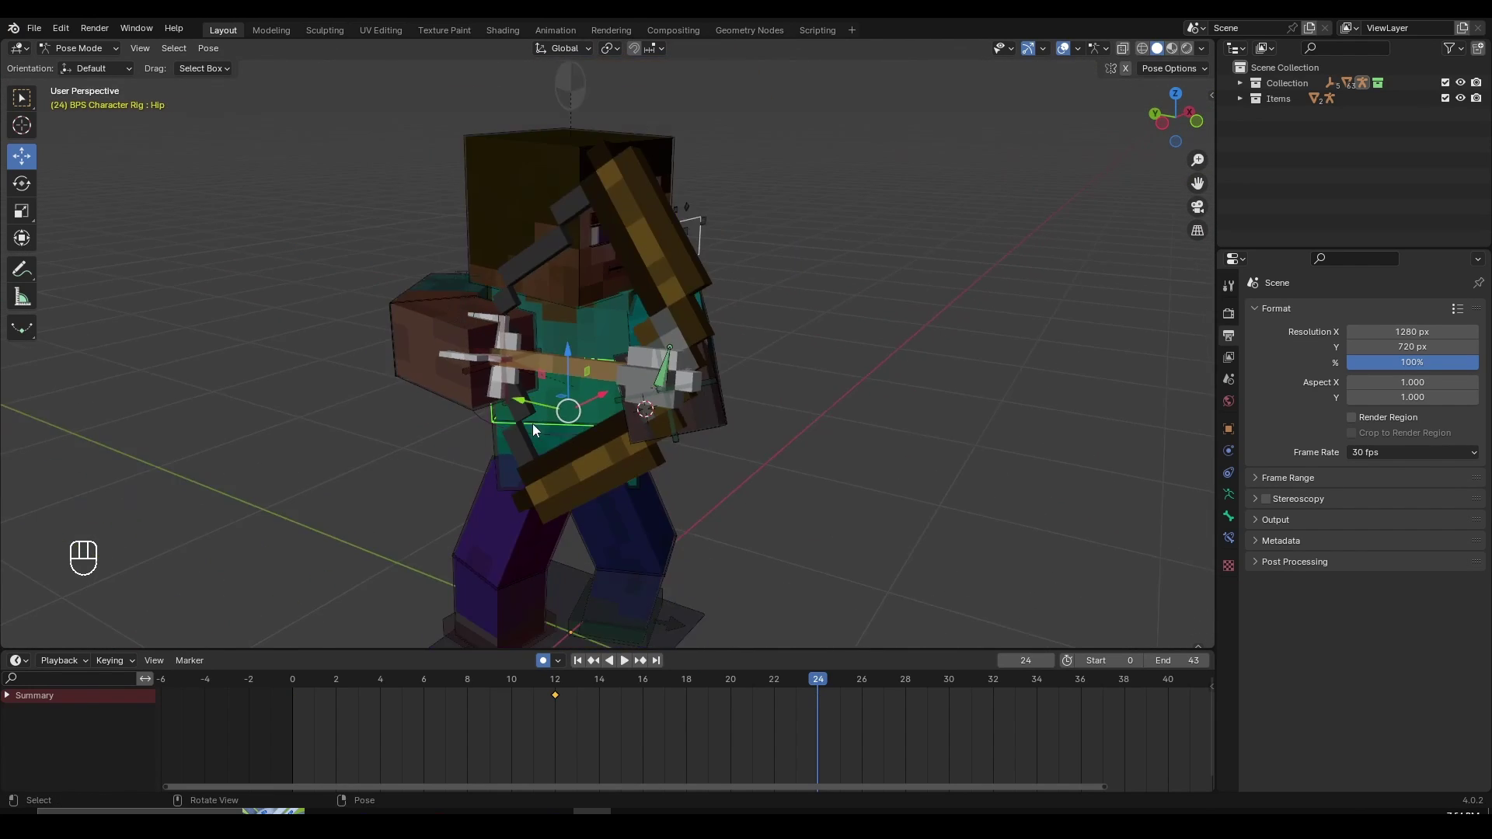
left_click_drag(584, 427, 473, 472)
left_click_drag(321, 677, 676, 568)
left_click_drag(917, 385, 912, 337)
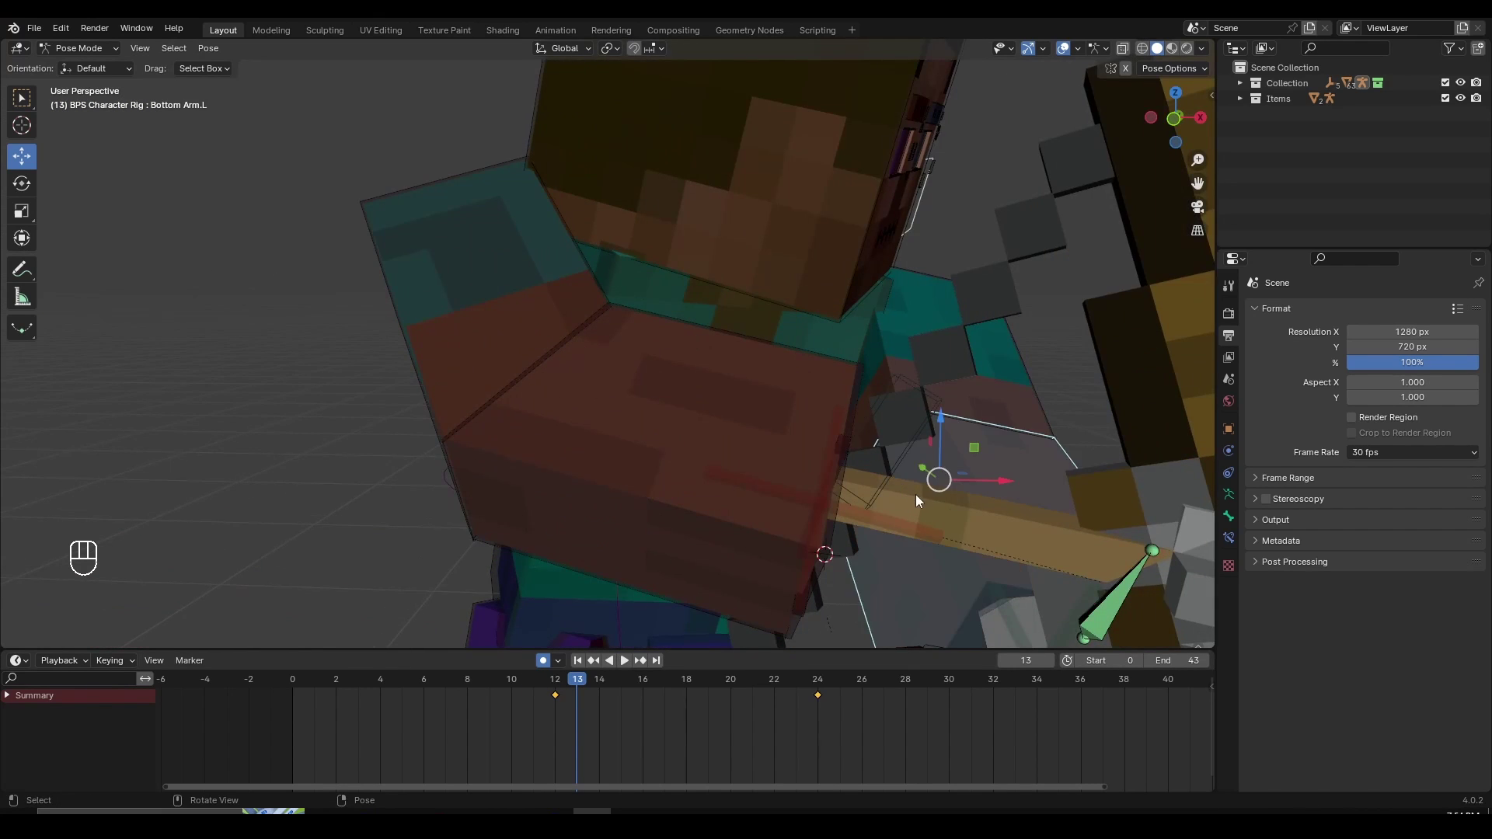
left_click_drag(931, 503, 787, 418)
Switch to Object Mode and select the Arrow 3D object
left_click(678, 354)
left_click(815, 378)
left_click(1032, 373)
left_click(1088, 389)
left_click(1109, 371)
middle_click(1111, 369)
left_click_drag(1088, 373, 1011, 364)
middle_click(1023, 366)
key("ctrl+Tab")
left_click(986, 328)
left_click_drag(934, 387, 842, 394)
left_click(846, 442)
left_click(729, 485)
Rotate and position the Arrow 3D into place at frame 13
key("r")
key("r")
left_click(703, 482)
key("g")
key("r")
key("g")
left_click_drag(727, 502, 770, 501)
left_click(770, 502)
At frame 17, rotate the arrow into line with the bow
left_click_drag(603, 685, 669, 688)
left_click(657, 385)
key("r")
left_click_drag(664, 439, 699, 438)
Select the bow rig and move the Bow Shooting bone to reposition the bowstring at frame 17
key("g")
key("r")
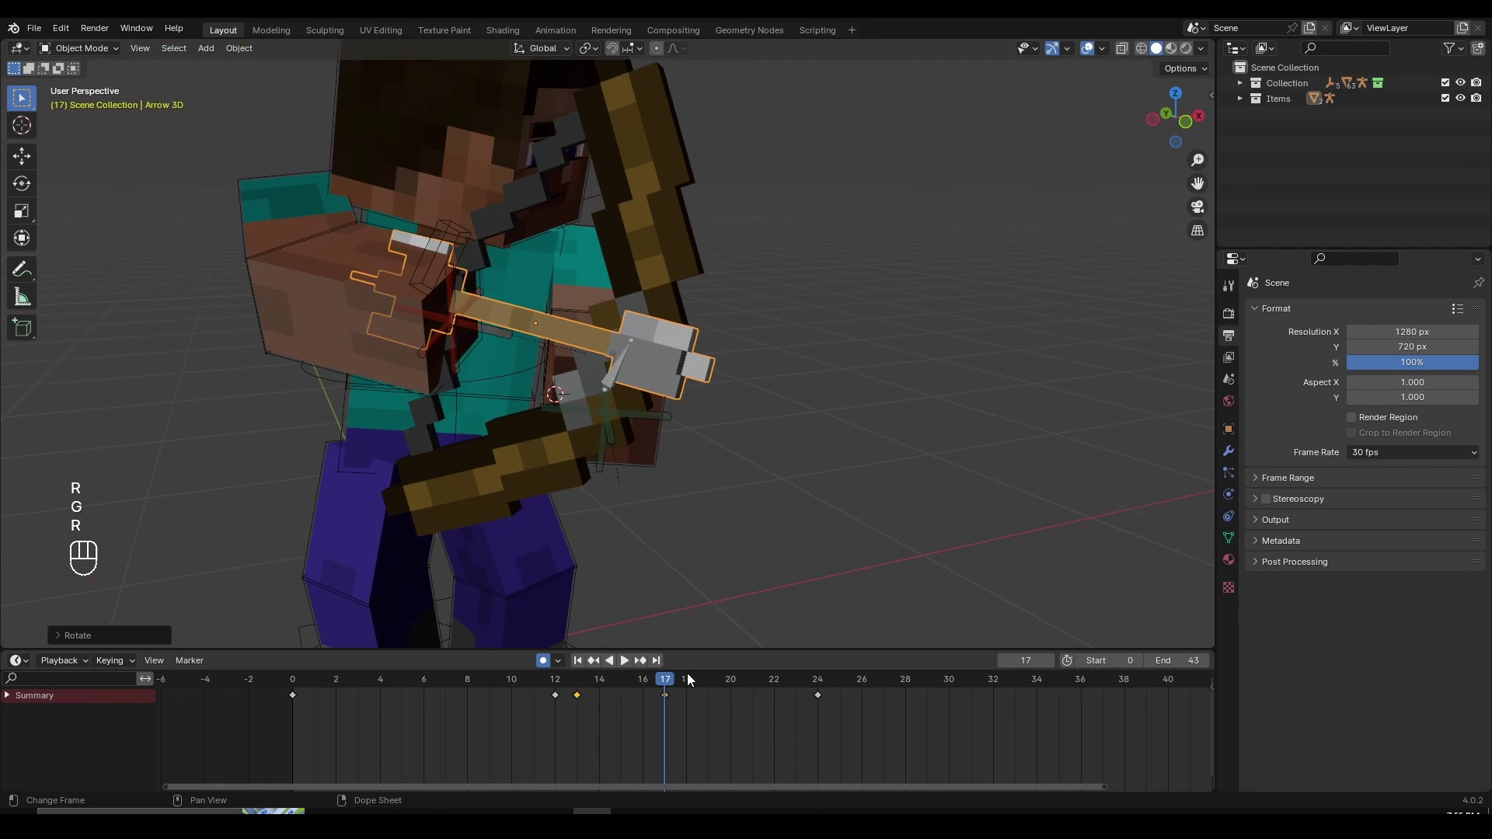
left_click_drag(670, 678, 660, 650)
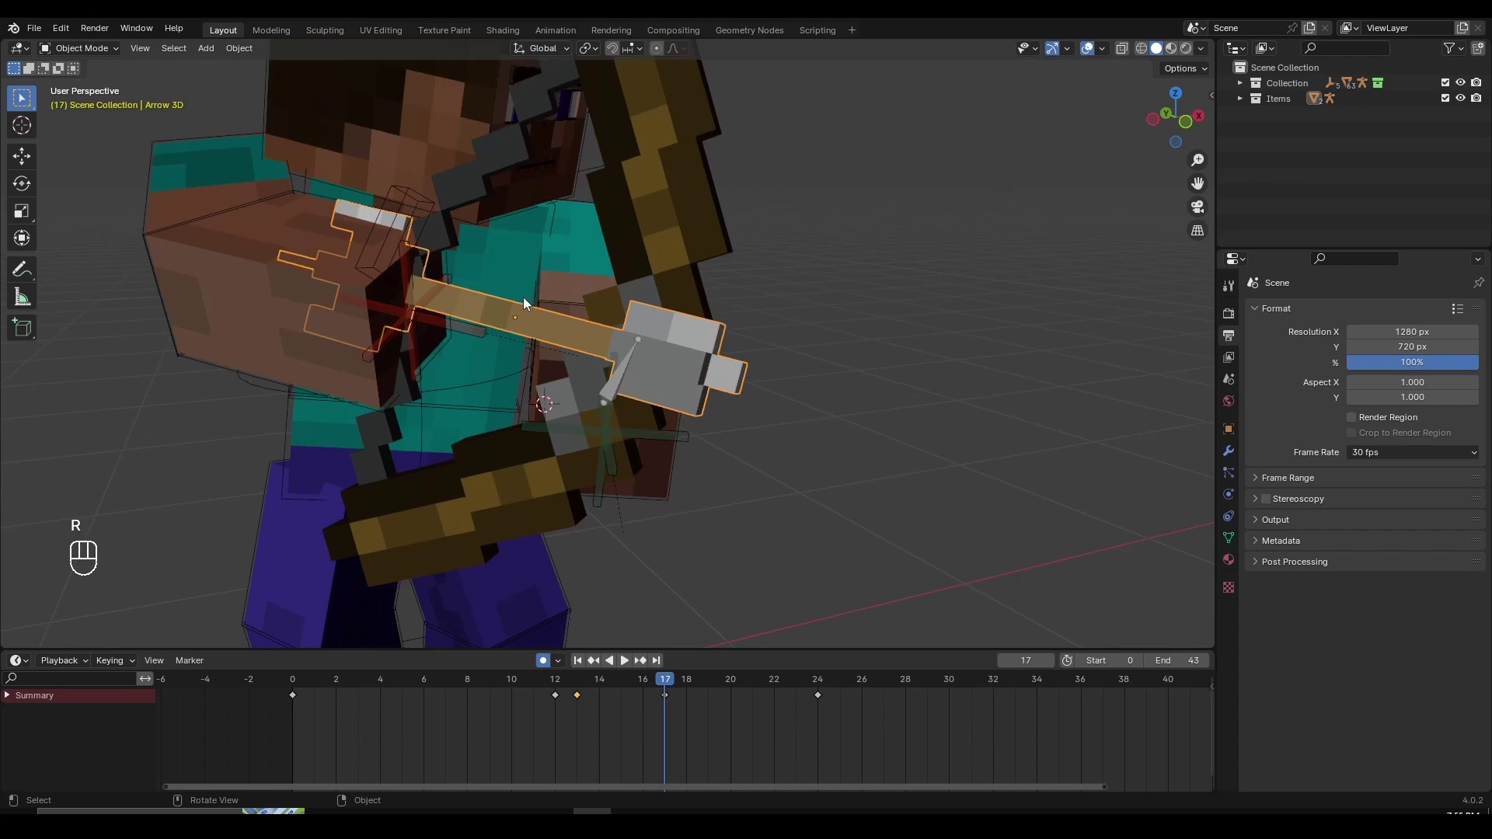
left_click(458, 320)
key("g")
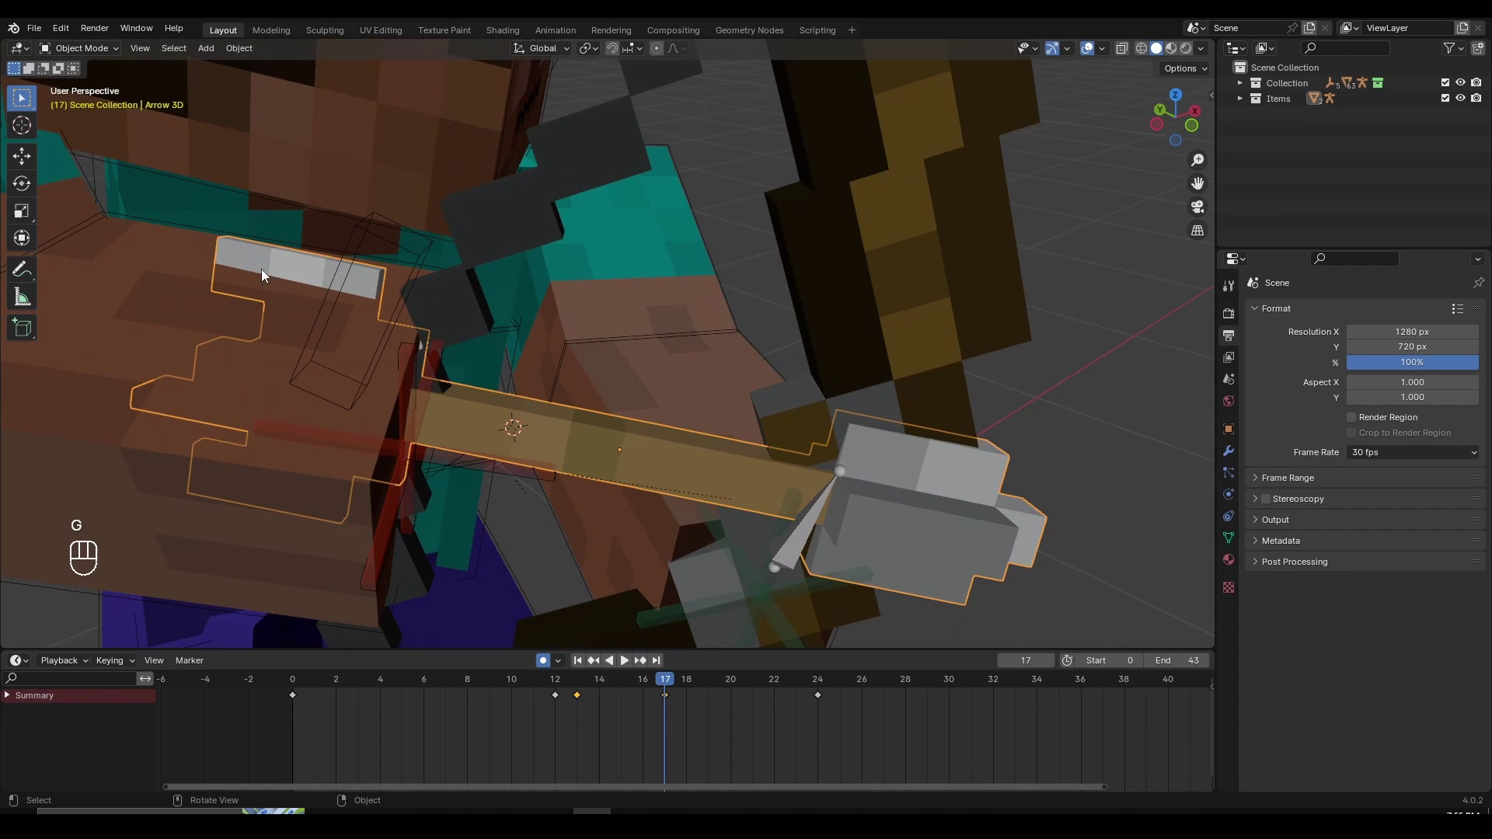
key("g")
left_click(340, 309)
left_click(414, 259)
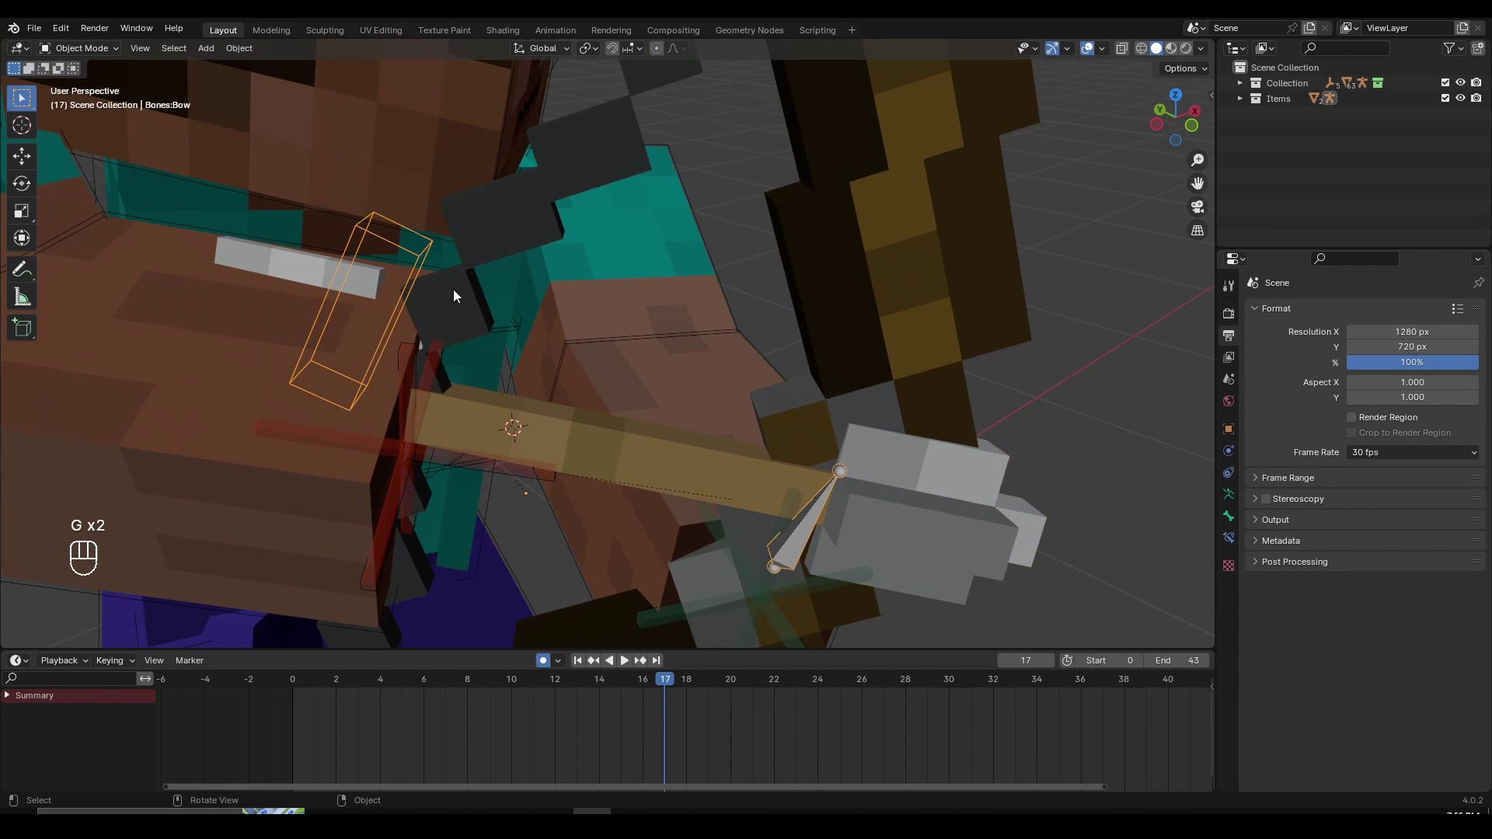
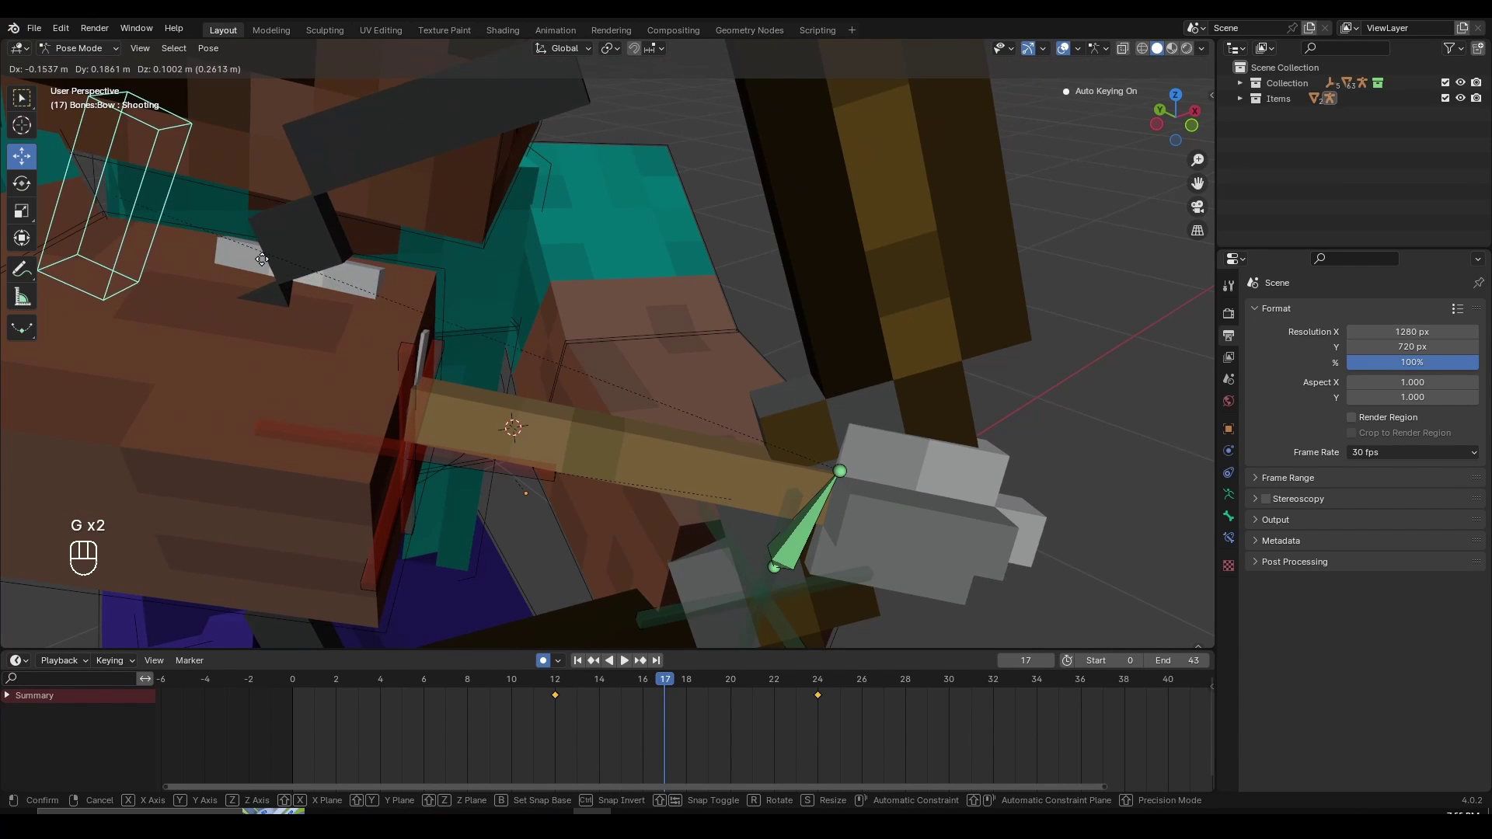
left_click_drag(357, 300, 425, 347)
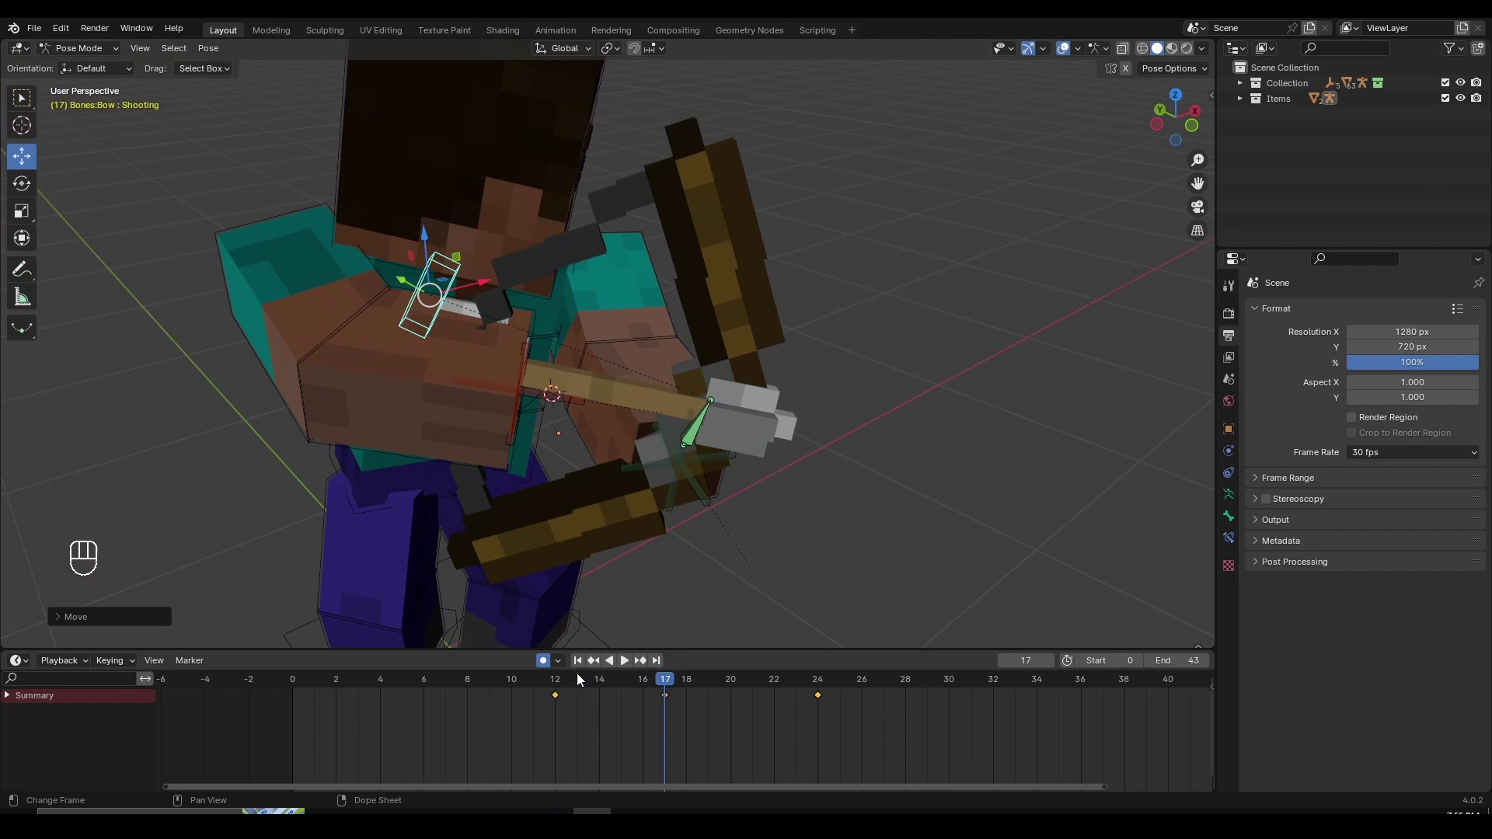
Back at frame 12, grab and rotate the arrow so it sits on the drawn bowstring
left_click(562, 678)
left_click_drag(602, 417, 529, 385)
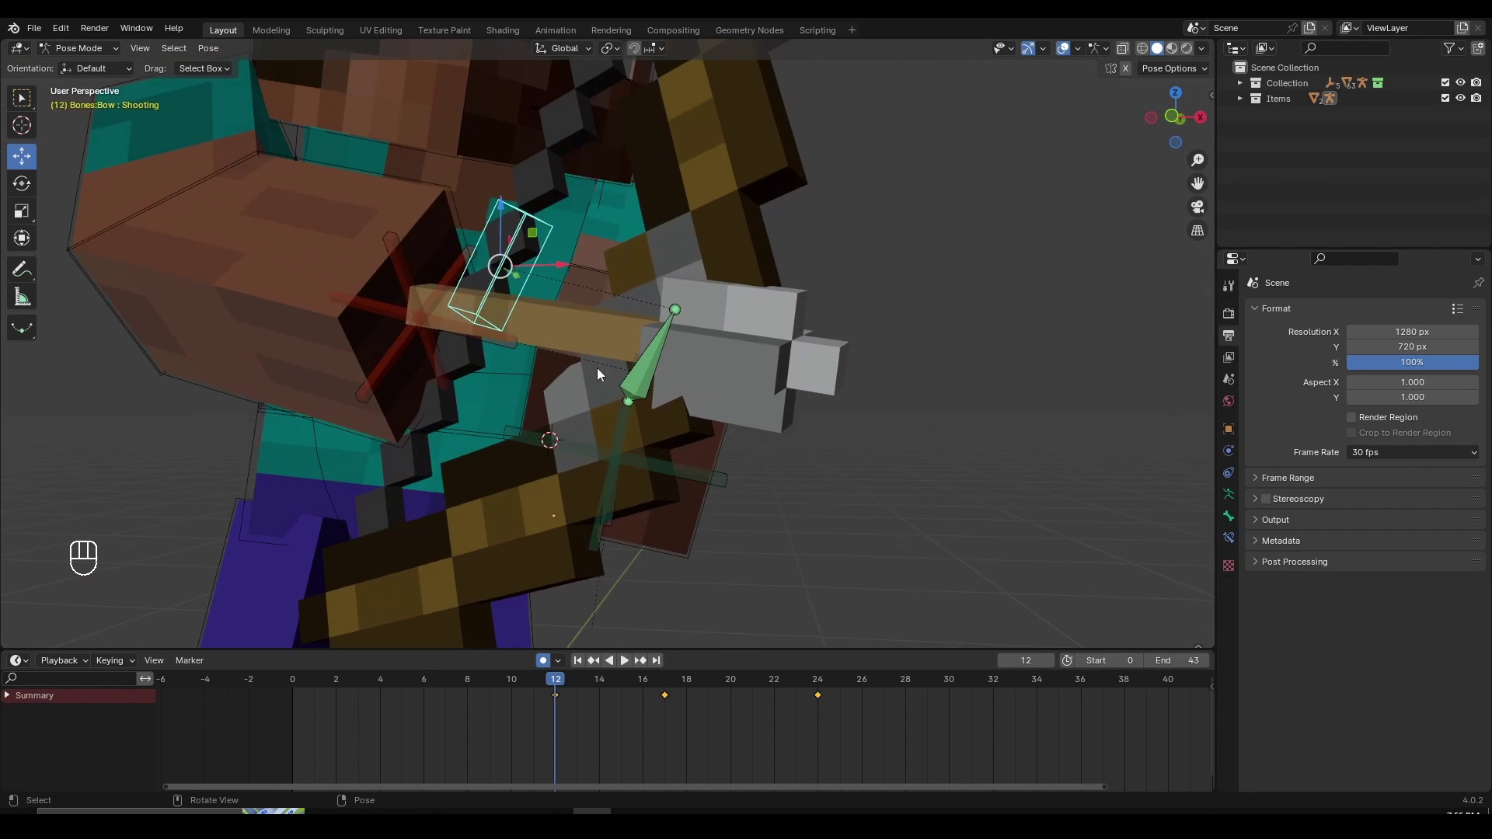
middle_click(778, 358)
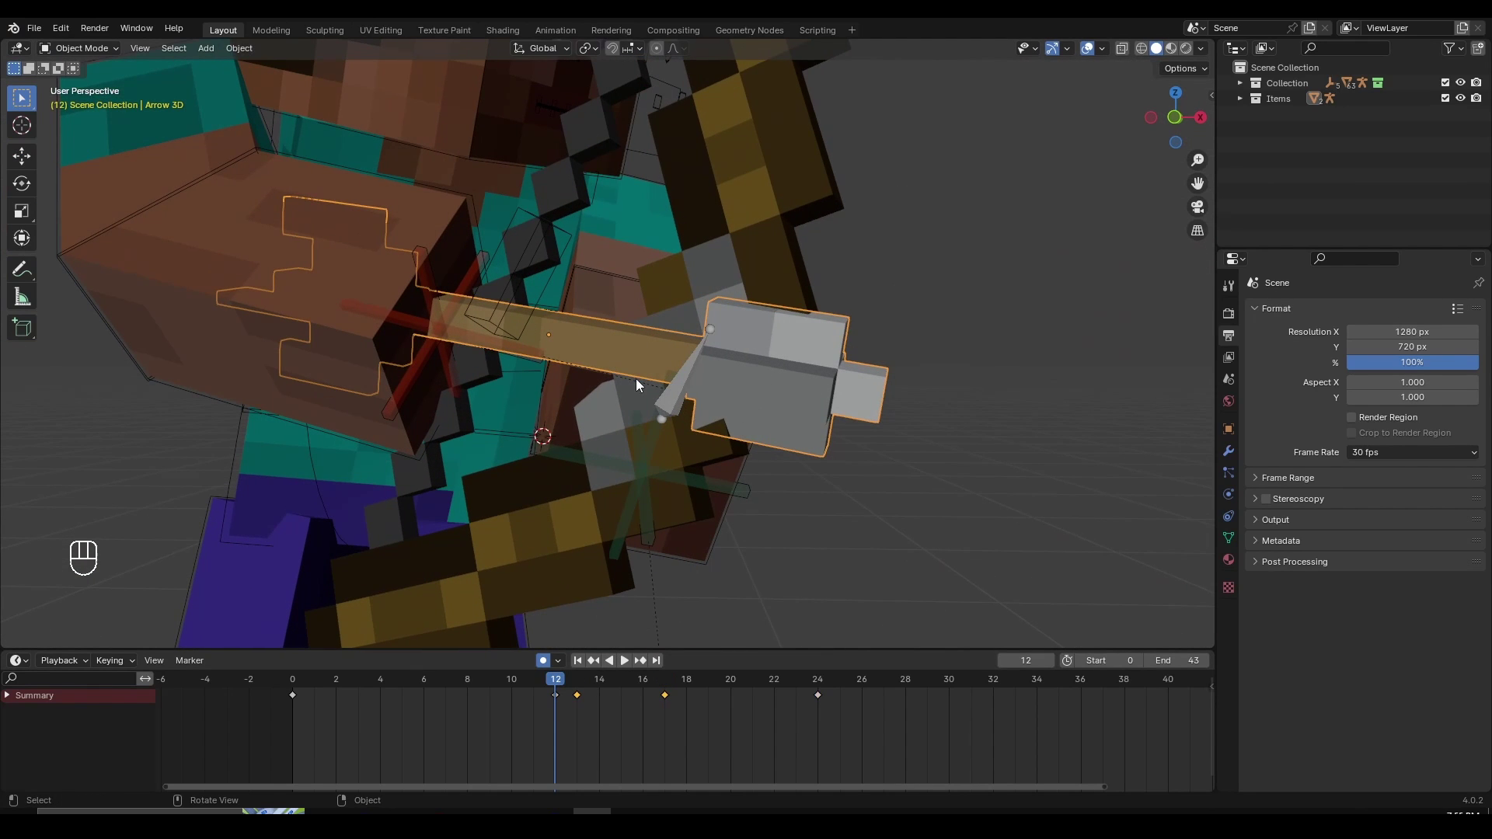
key("g")
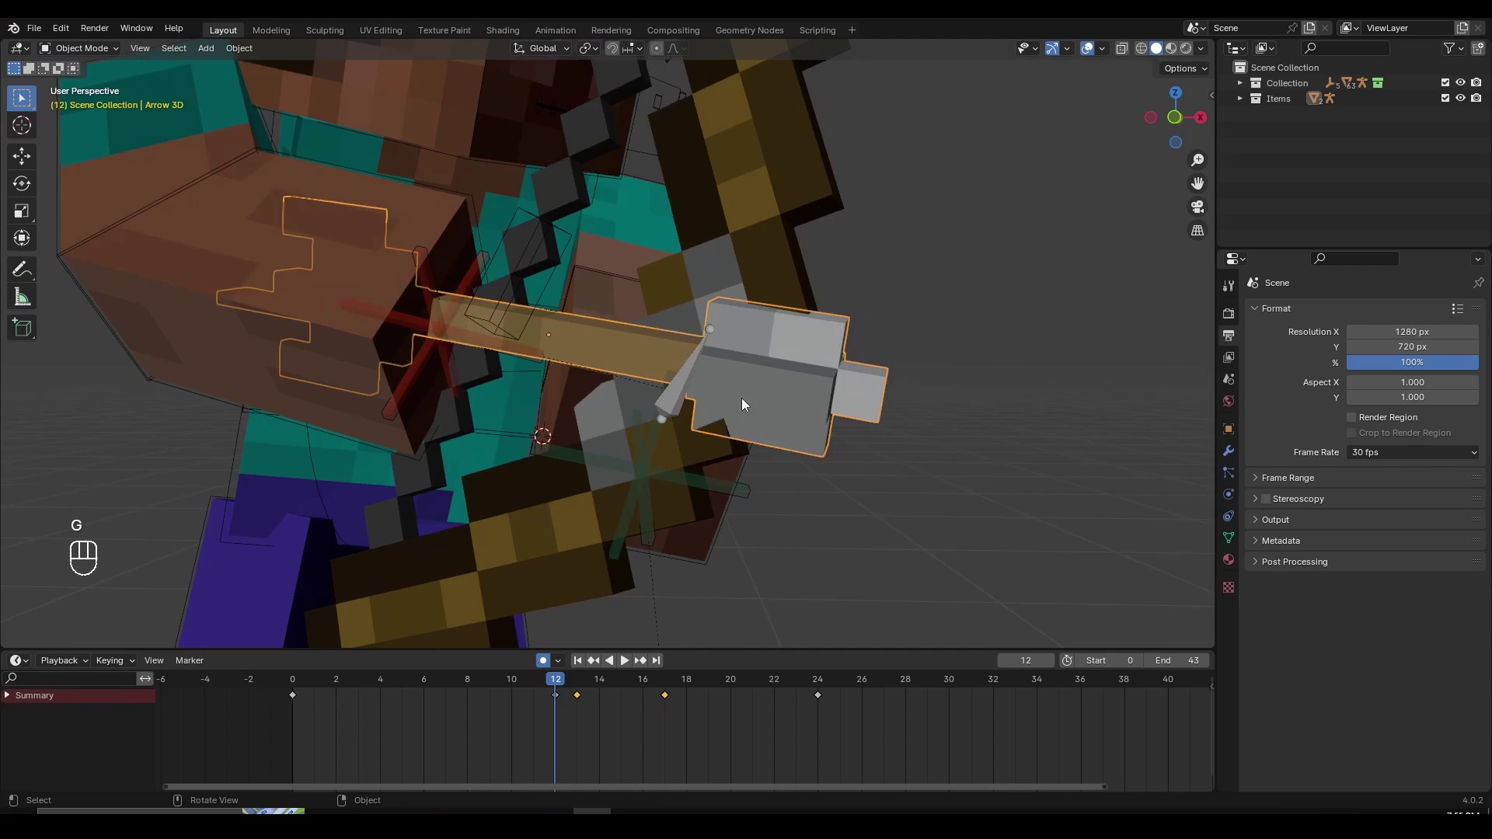
left_click_drag(757, 410, 786, 417)
left_click(785, 417)
key("g")
left_click(876, 432)
left_click_drag(697, 315, 636, 180)
left_click_drag(715, 260, 746, 320)
left_click(746, 320)
key("r")
left_click(821, 373)
key("r")
left_click(908, 425)
Fine-tune the arrow's position and rotation with further small grab and rotate nudges
key("g")
left_click_drag(804, 394, 805, 407)
key("r")
key("r")
left_click(802, 395)
key("g")
left_click_drag(828, 431, 787, 434)
key("g")
key("g")
left_click(776, 432)
left_click(639, 380)
key("g")
key("r")
left_click(660, 367)
Switch modes and re-seat Arrow 3D with another round of grab and rotate adjustments for the release
key("ctrl+Tab")
left_click(224, 185)
left_click_drag(478, 263, 530, 261)
left_click_drag(530, 261, 534, 259)
key("g")
left_click_drag(666, 327, 595, 324)
key("g")
left_click(609, 324)
key("r")
key("r")
left_click(595, 334)
key("r")
key("r")
left_click(657, 407)
Select the arrow's timeline keys and remove the stray key at frame 13, leaving 0, 12, 17 and 24
left_click_drag(315, 692, 576, 711)
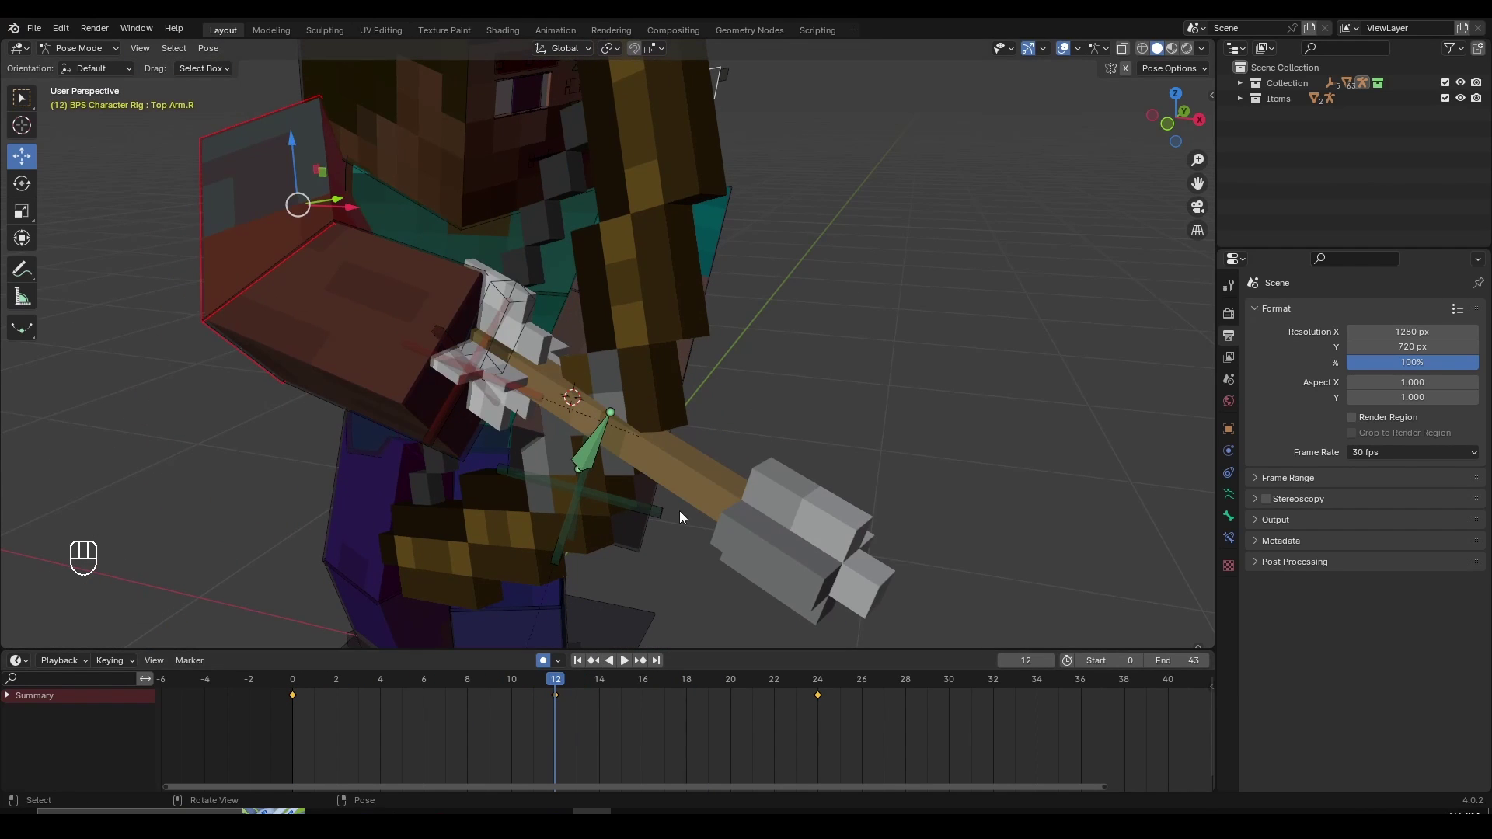
left_click_drag(722, 496, 559, 702)
left_click(571, 686)
left_click(581, 705)
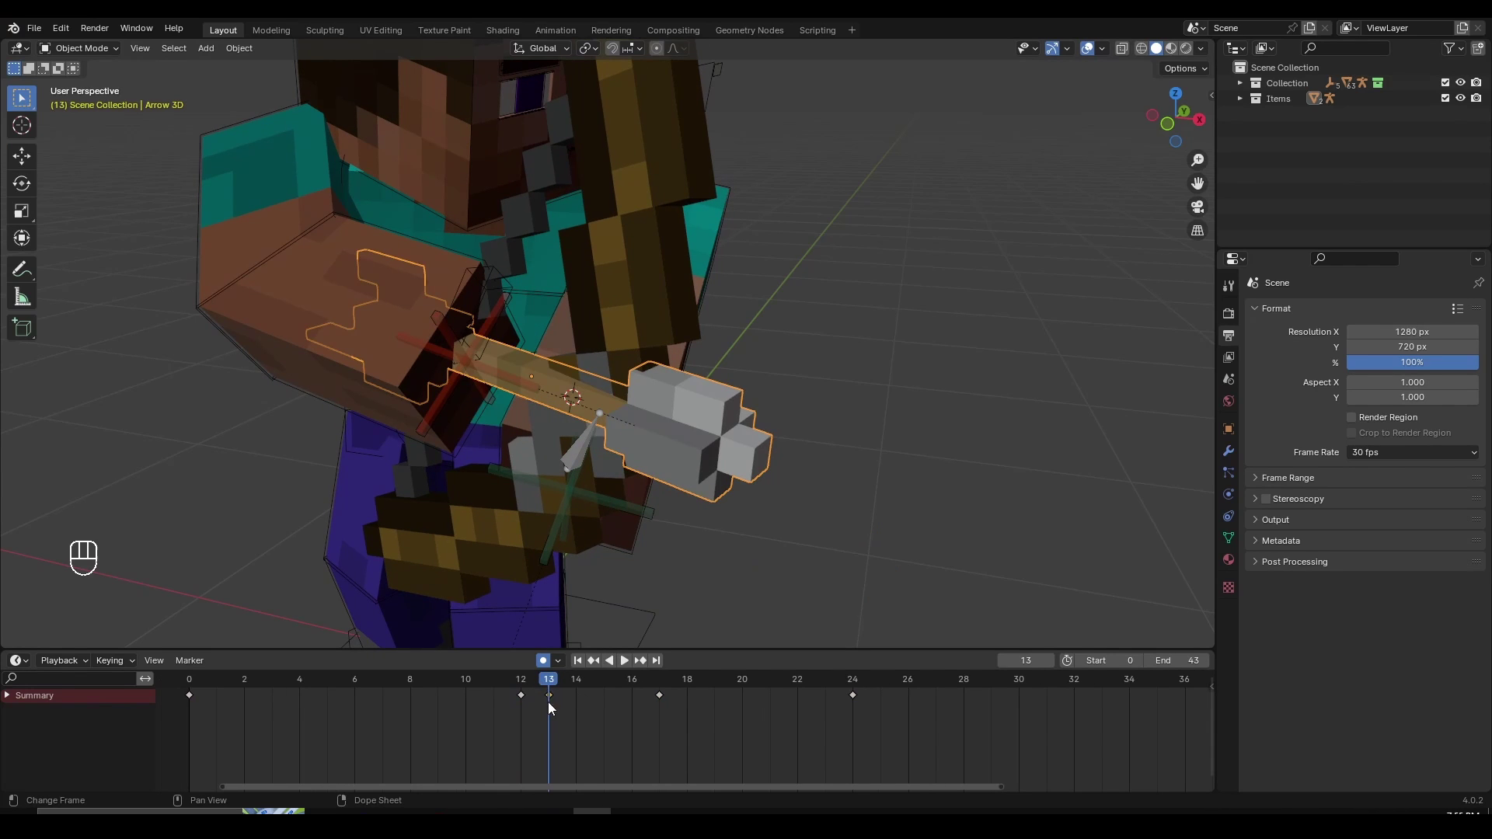
left_click(649, 721)
key("x")
left_click_drag(500, 690, 442, 710)
left_click_drag(442, 710, 603, 709)
left_click_drag(711, 498, 815, 511)
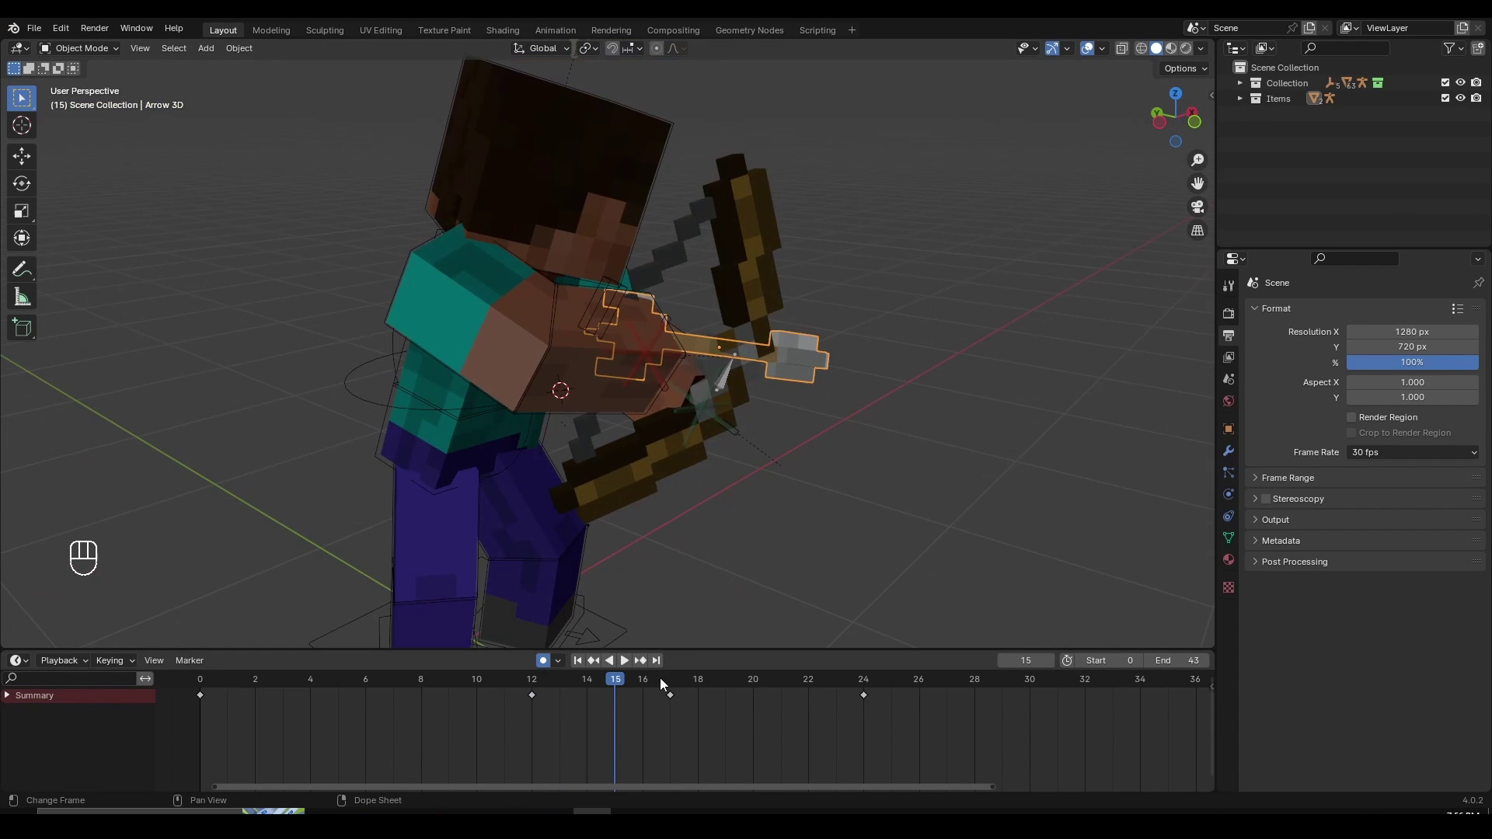
left_click_drag(635, 689, 829, 496)
left_click_drag(769, 426, 676, 423)
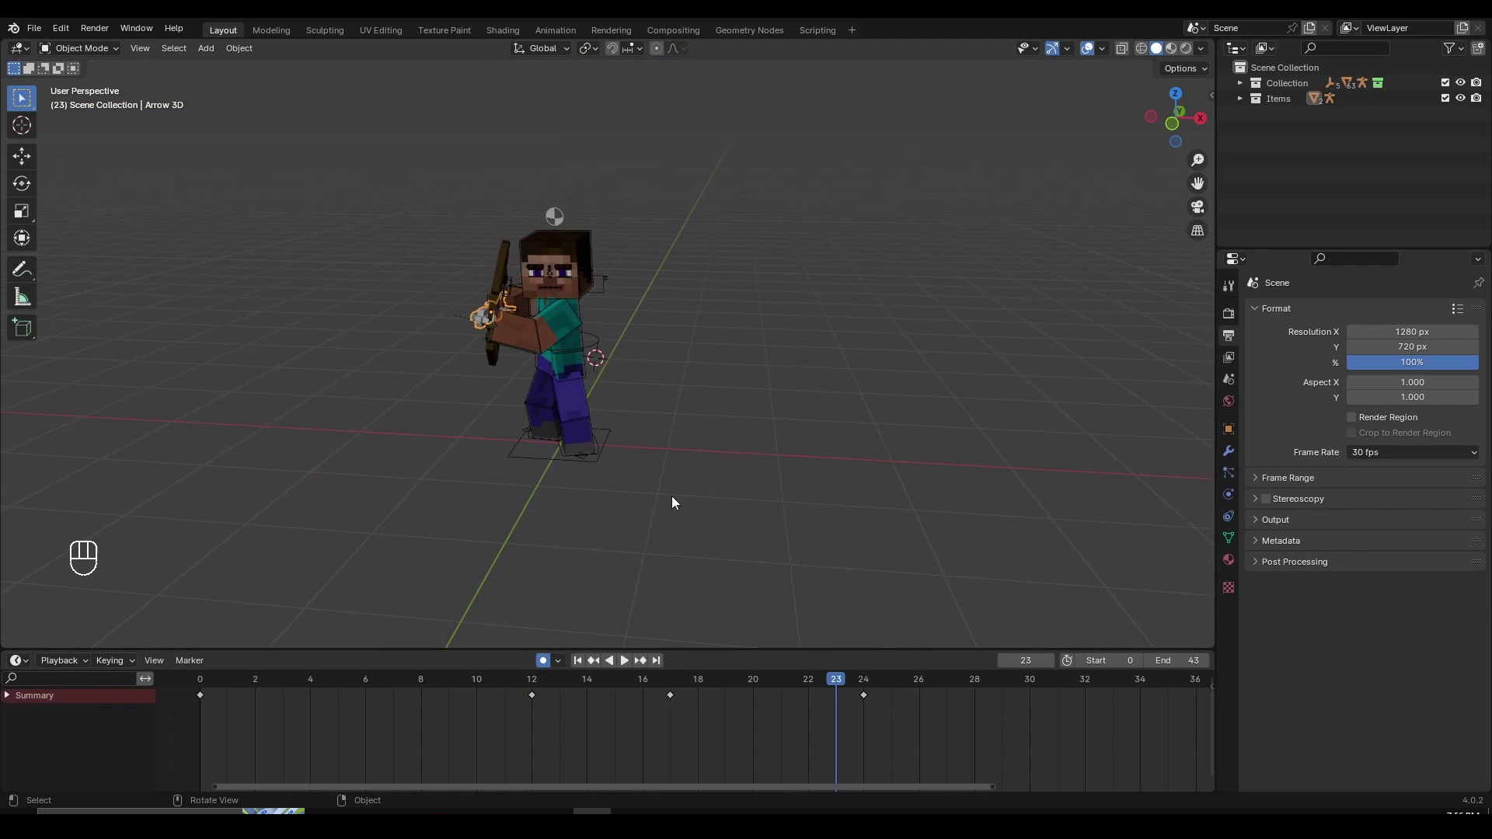
left_click_drag(466, 686, 401, 628)
left_click_drag(612, 498, 645, 495)
key("space")
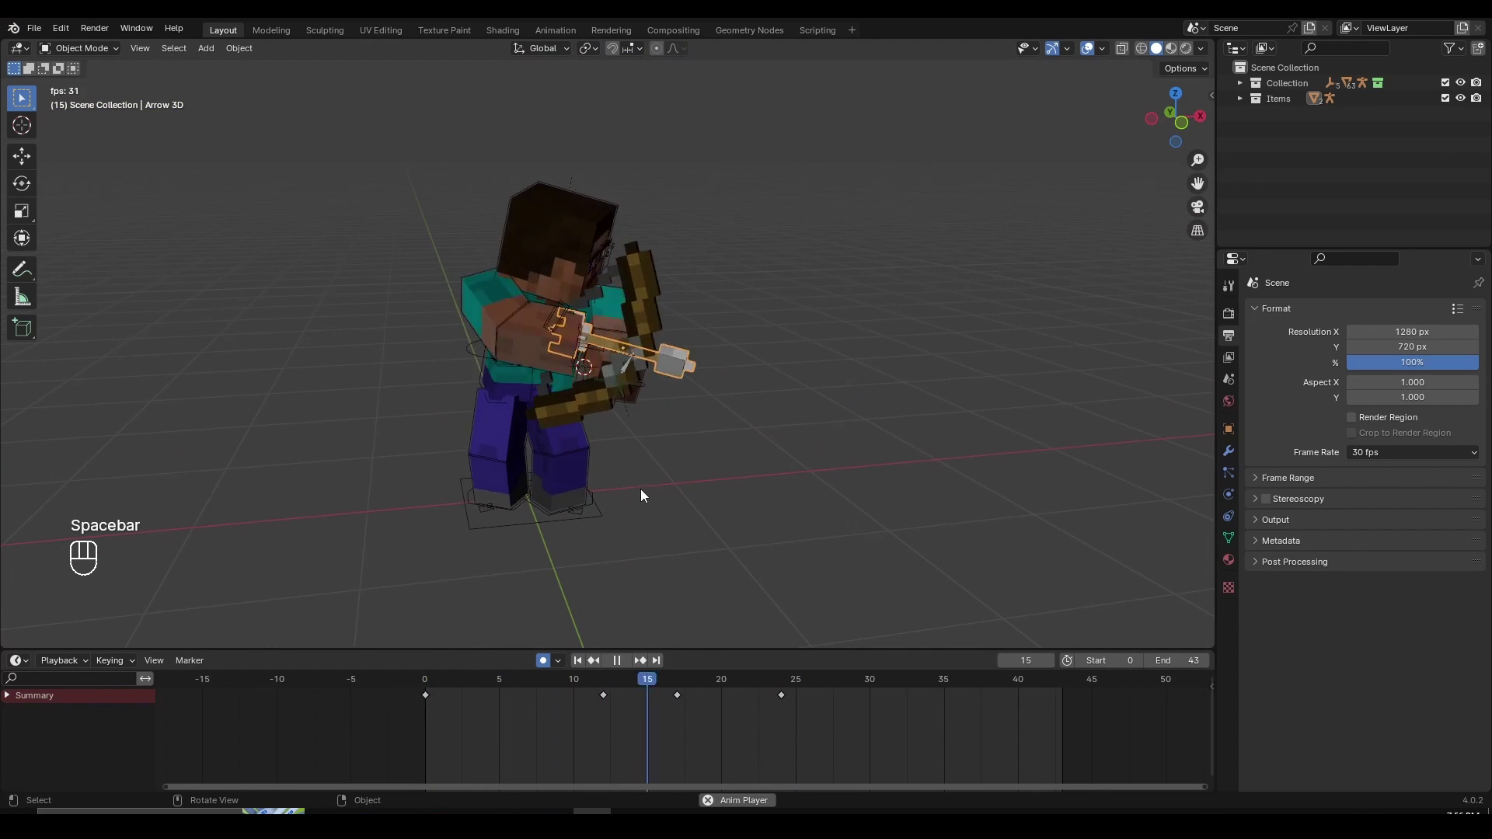
key("space")
left_click_drag(481, 685, 772, 691)
left_click_drag(619, 506, 776, 506)
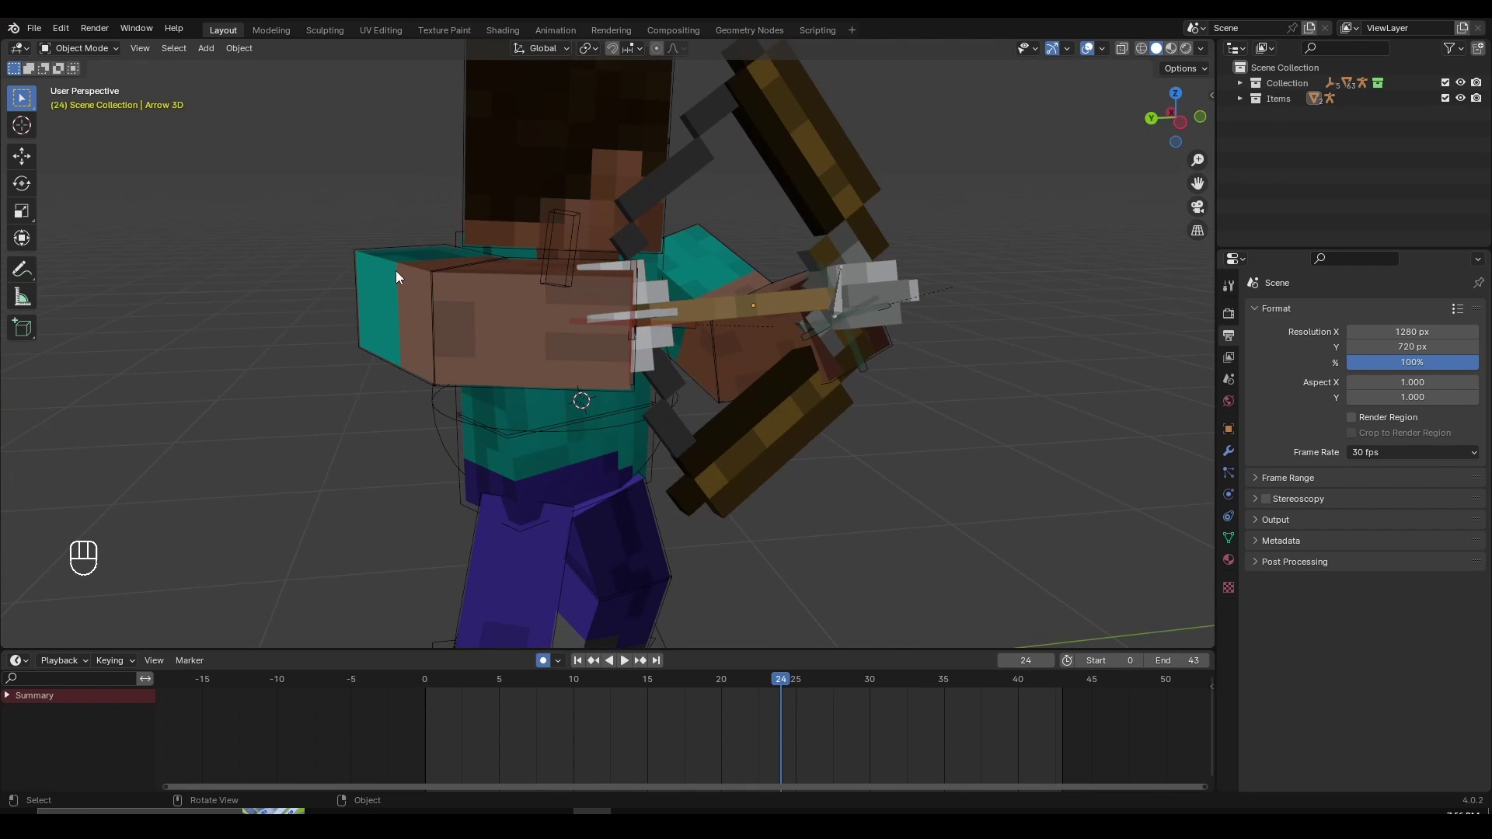
Select the right arm bones, preview the motion, and rotate the arm at frame 30
left_click(432, 281)
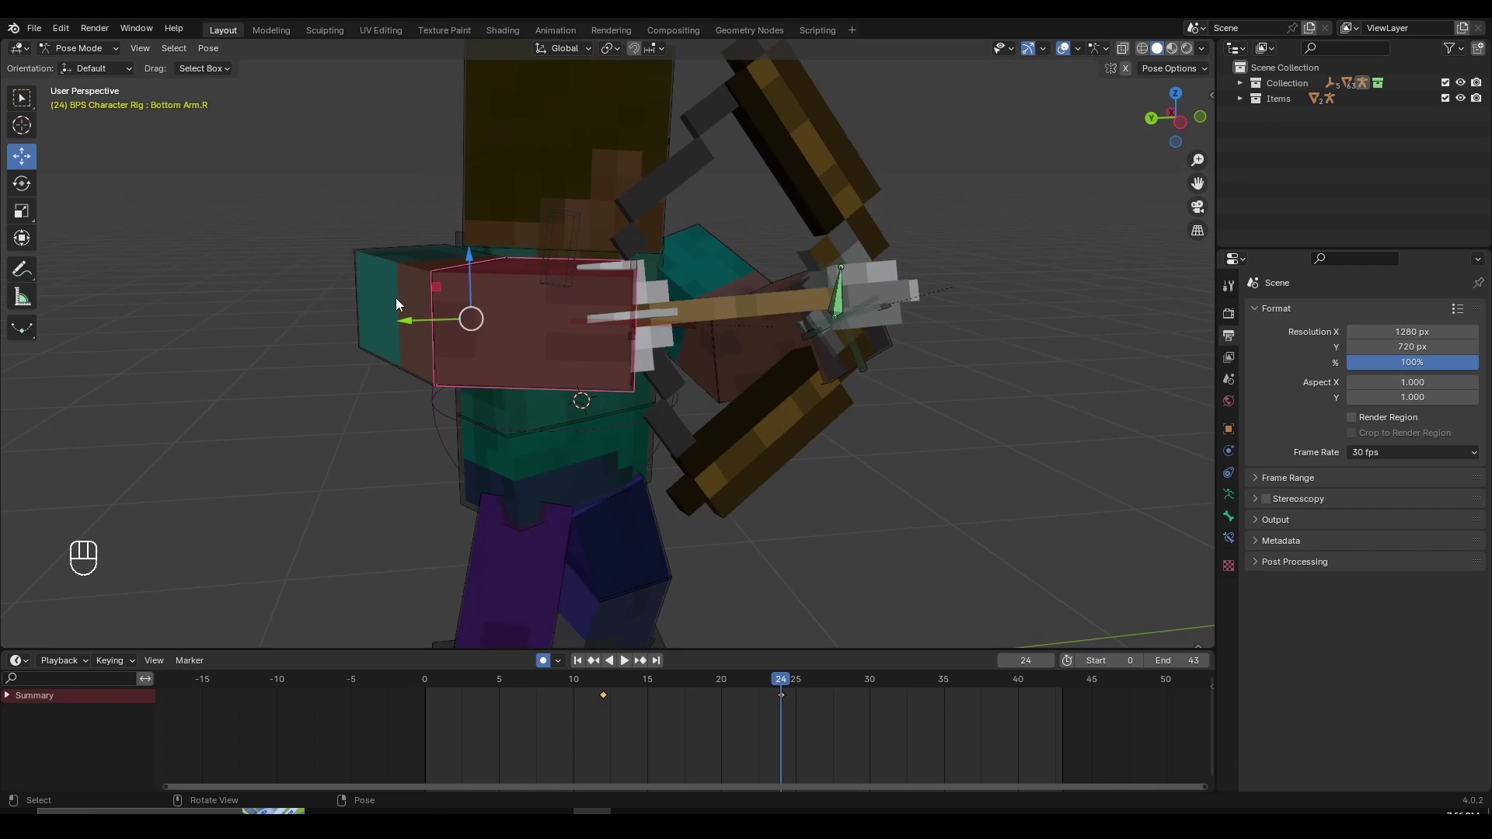
left_click(630, 734)
key("space")
key("space")
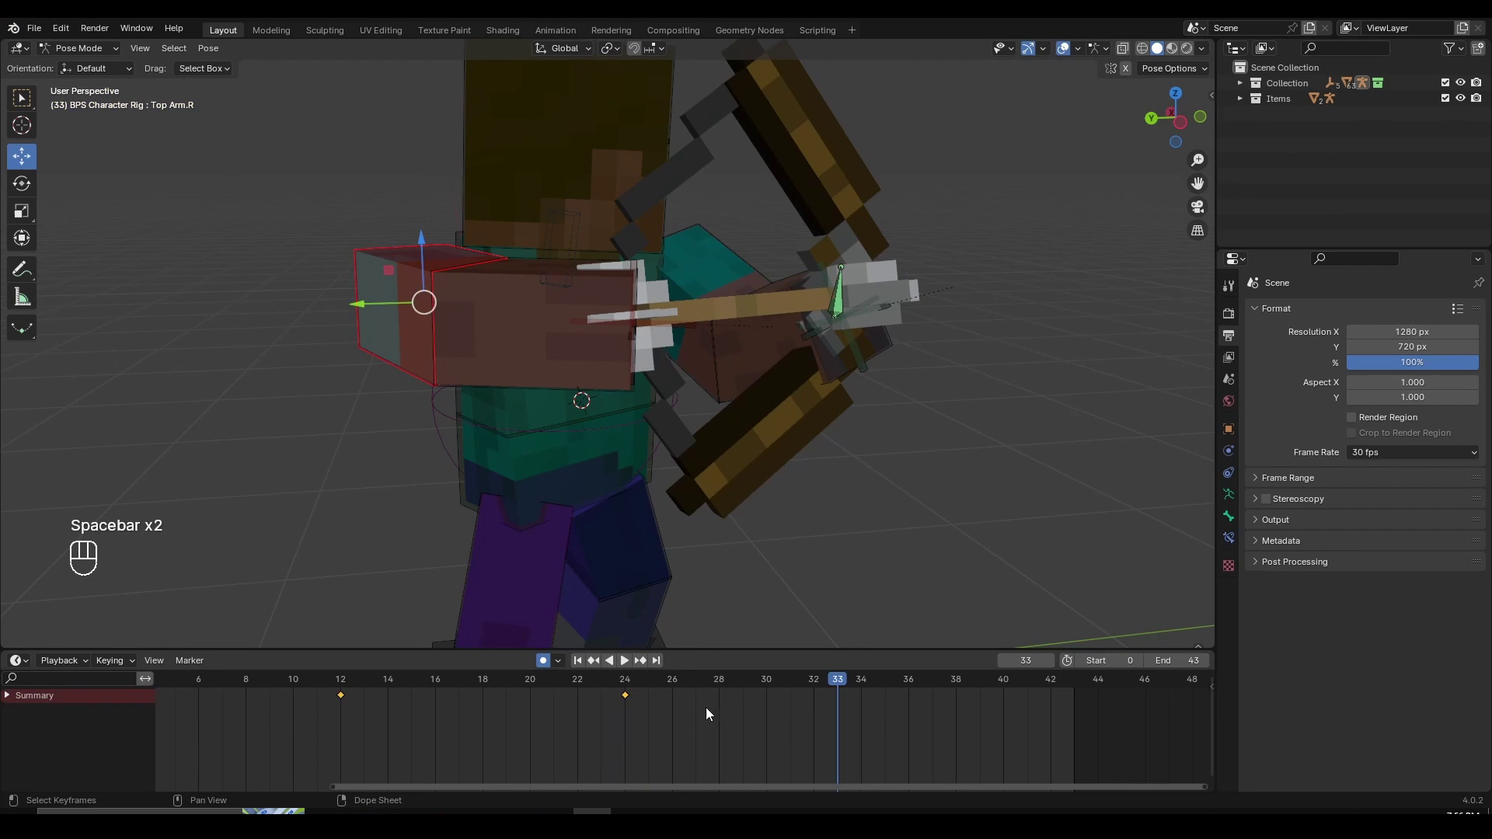
left_click_drag(635, 688, 763, 707)
left_click(808, 451)
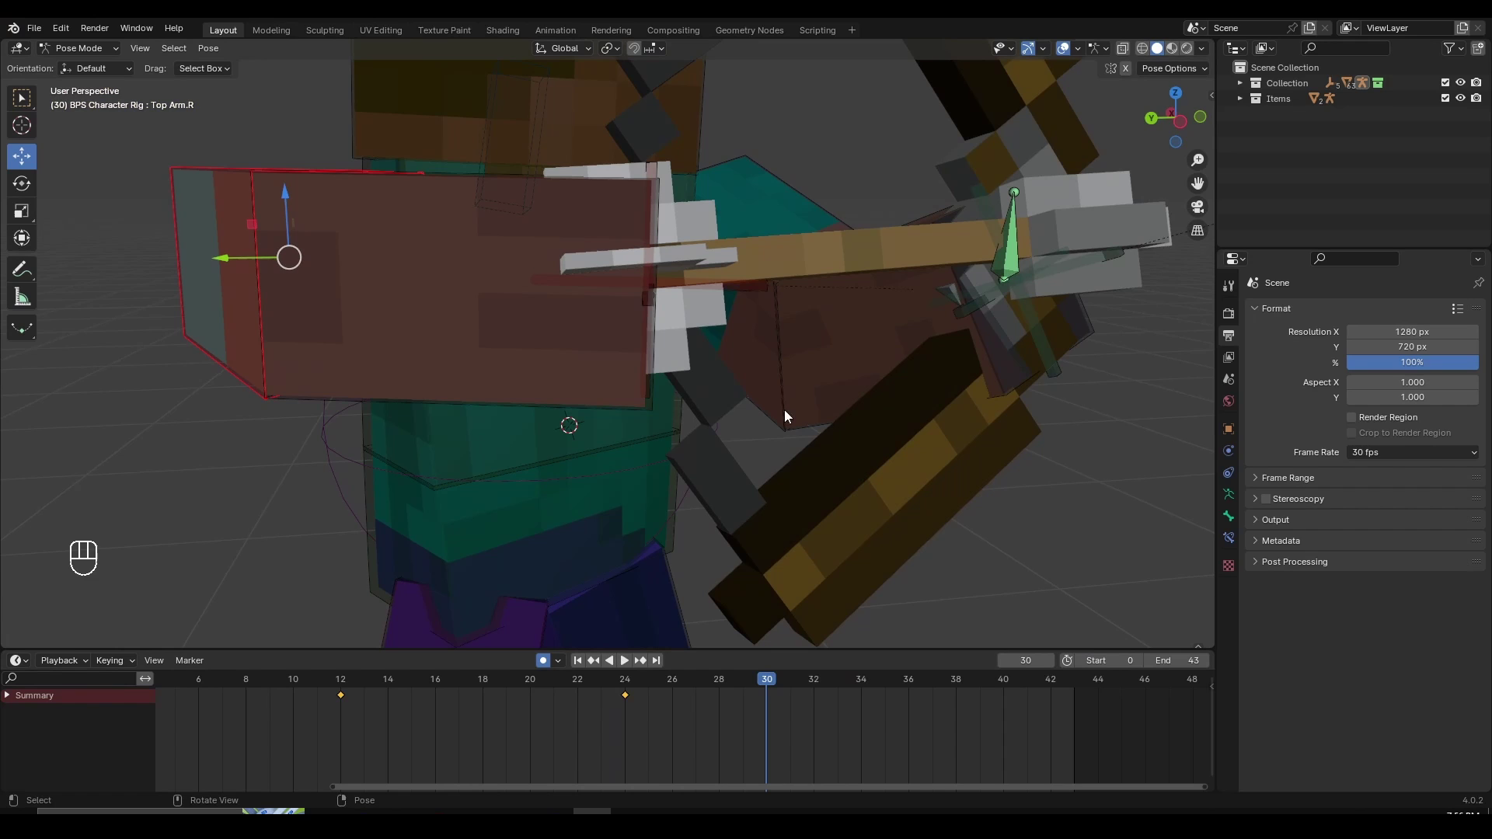
key("r")
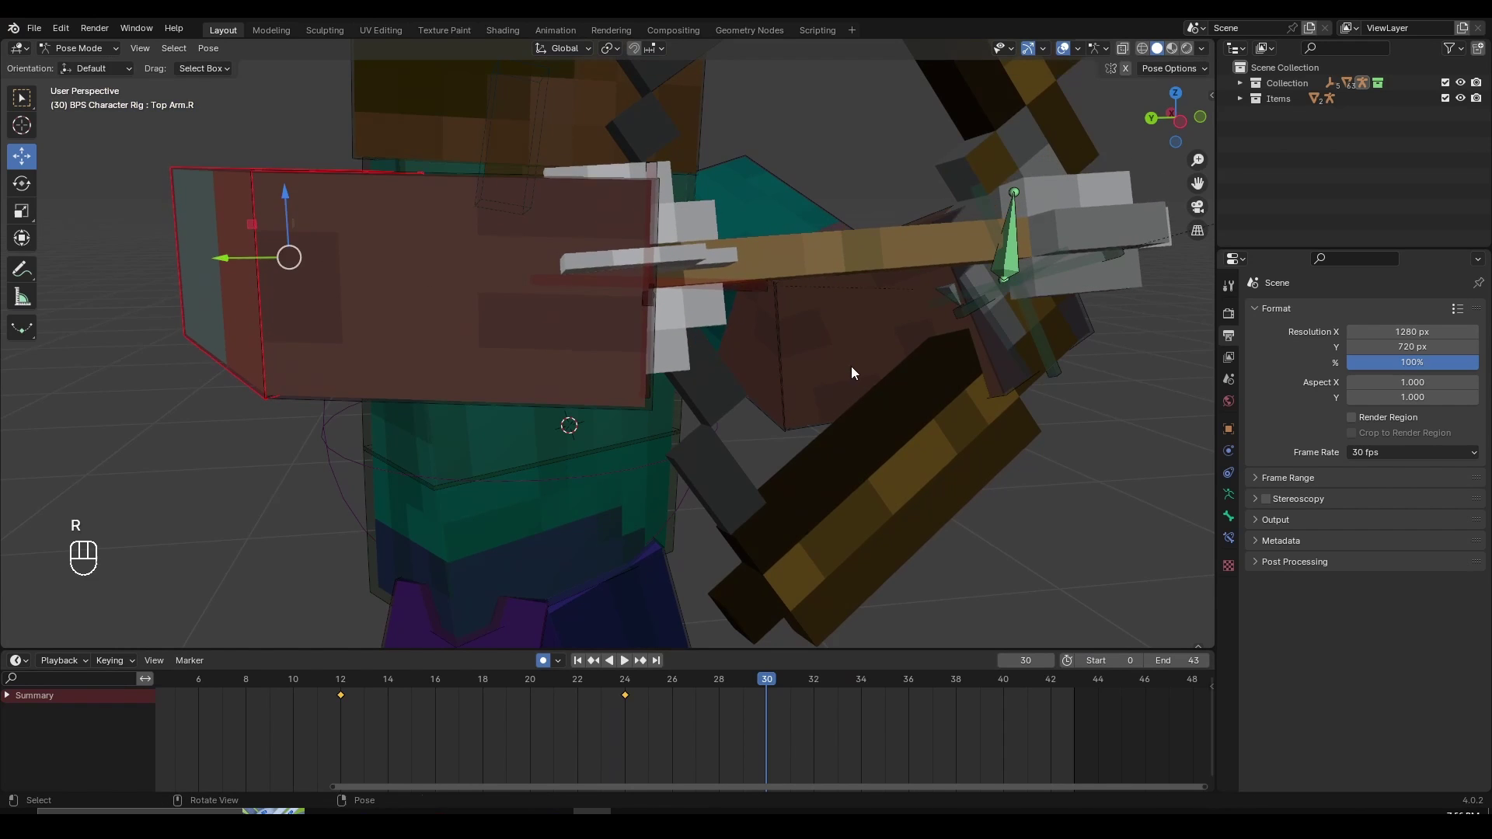
key("r")
Rotate the right forearm bone from below and replay to check the release motion
left_click(667, 345)
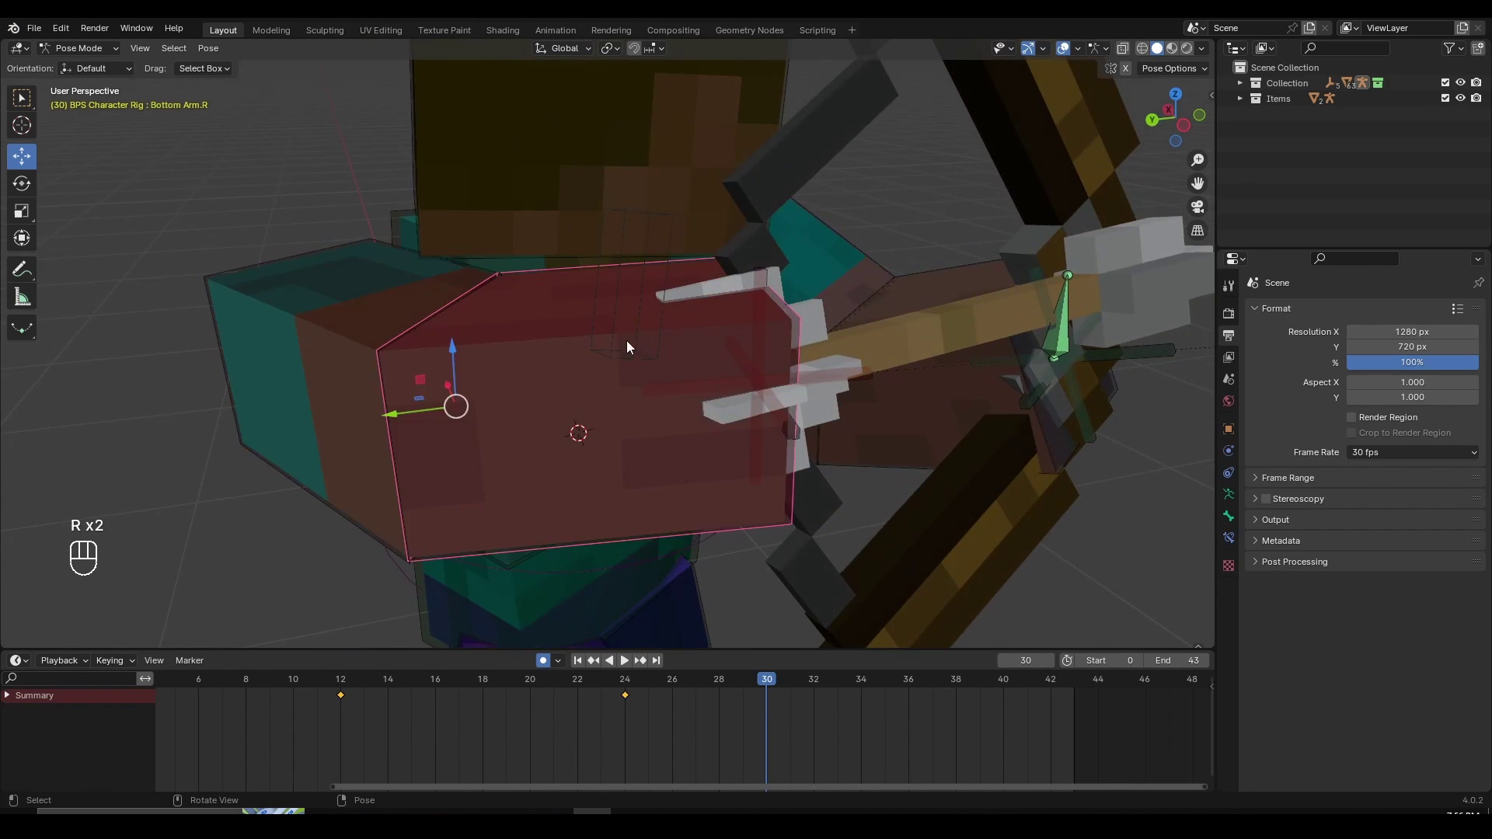
left_click_drag(681, 395, 770, 416)
key("r")
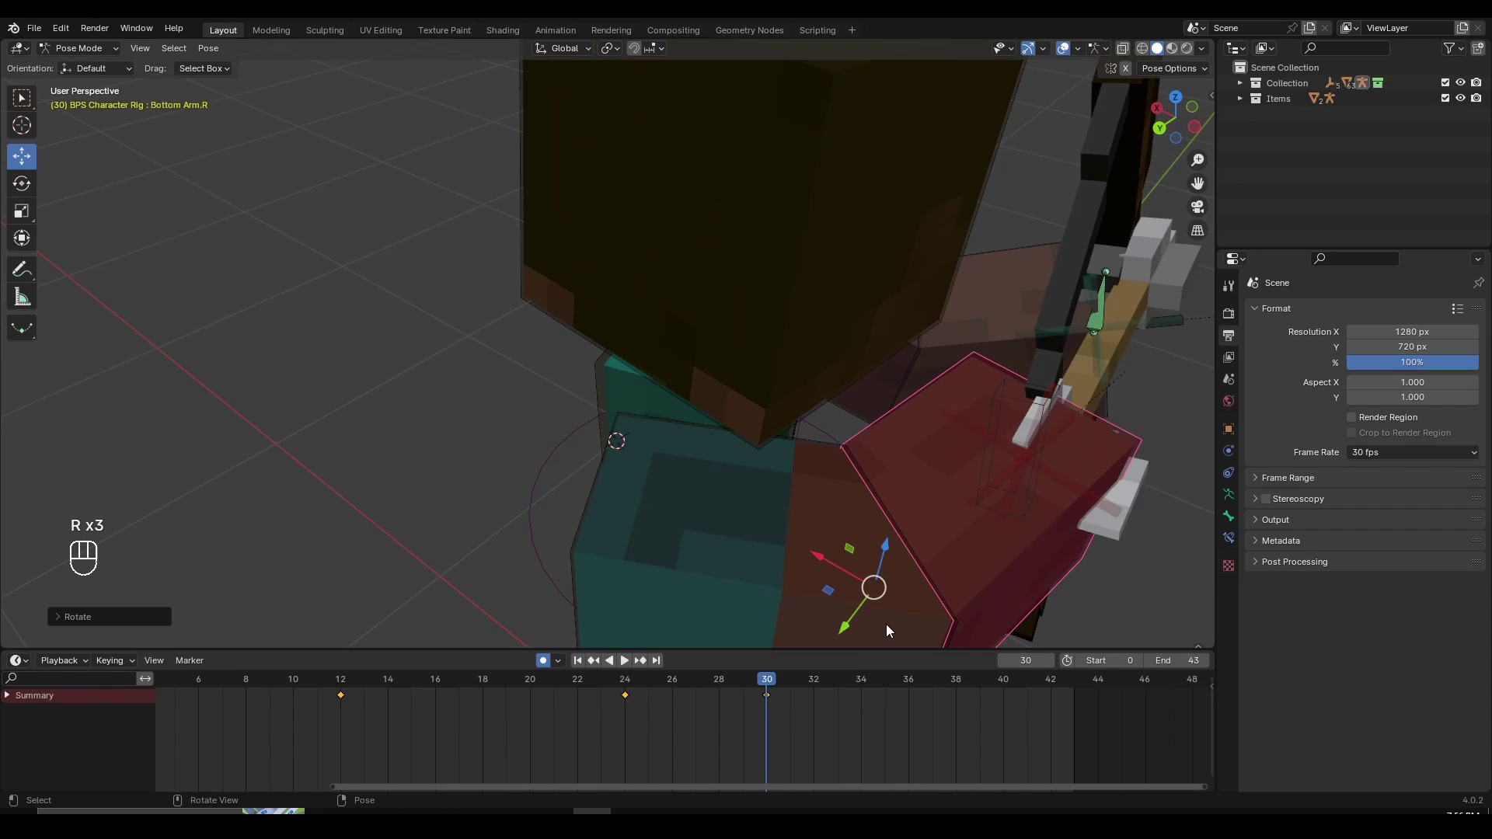
left_click(629, 685)
left_click_drag(841, 560, 710, 517)
key("space")
key("space")
left_click_drag(618, 686, 660, 711)
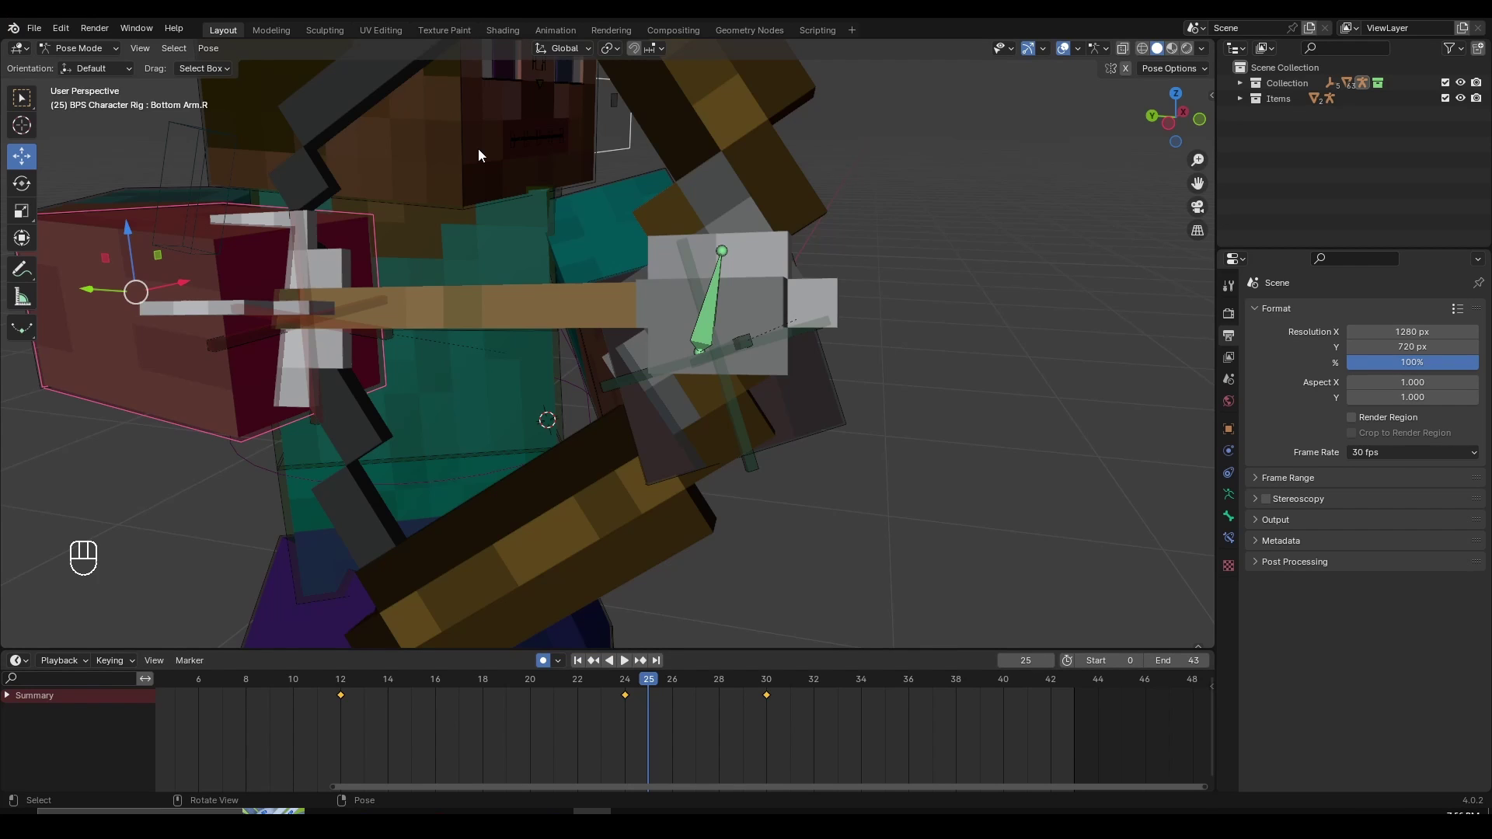
middle_click(462, 381)
left_click(473, 385)
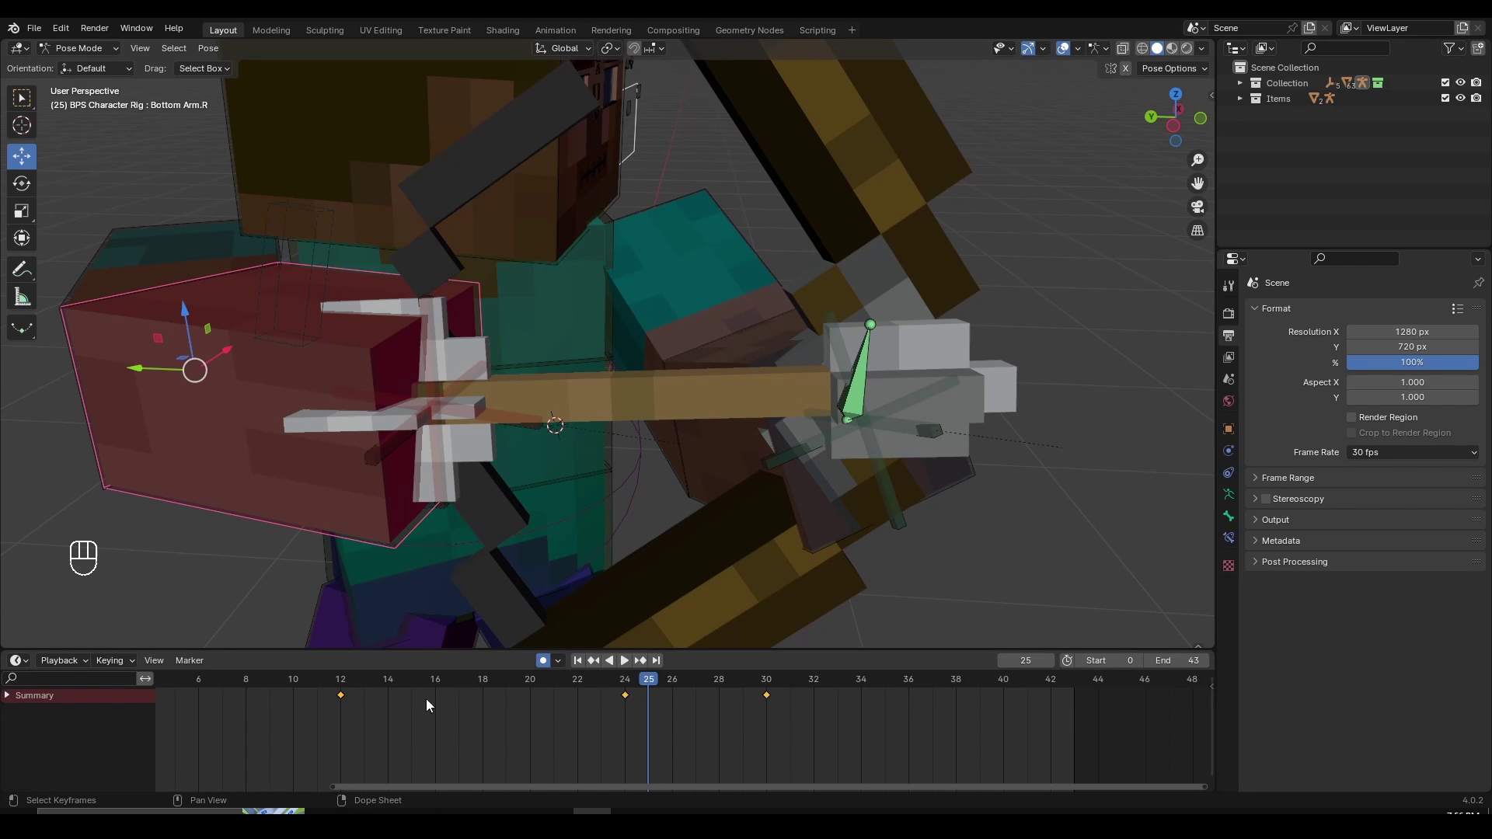
Scrub frames 24–30, reposition the Bottom Arm.R bone at the release, and step back to frame 24
left_click_drag(571, 687, 634, 726)
key("space")
key("space")
left_click_drag(653, 693, 740, 698)
left_click(766, 368)
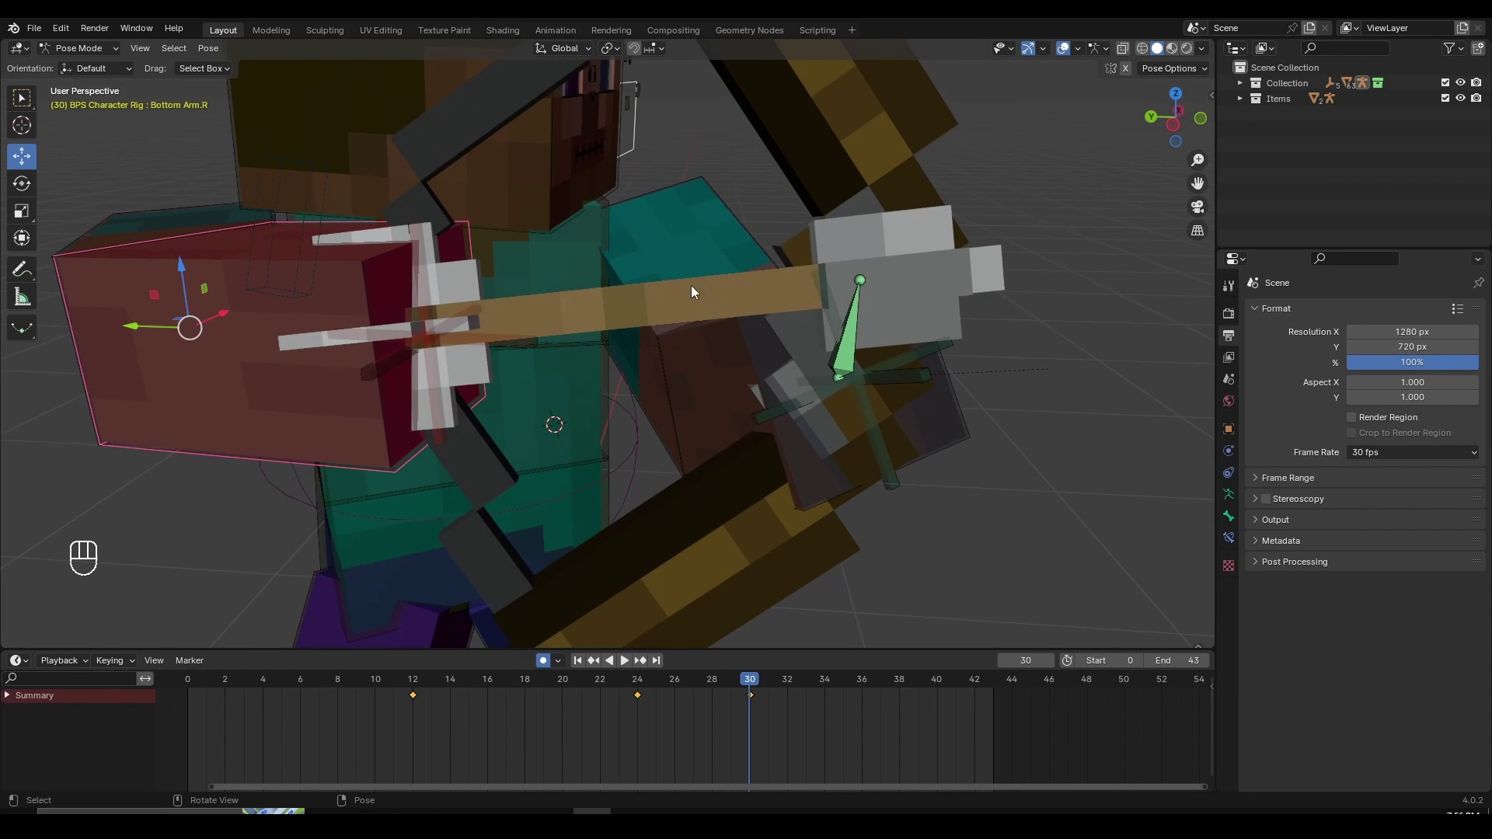
left_click_drag(653, 689, 651, 700)
left_click_drag(651, 700, 682, 713)
left_click_drag(682, 713, 645, 688)
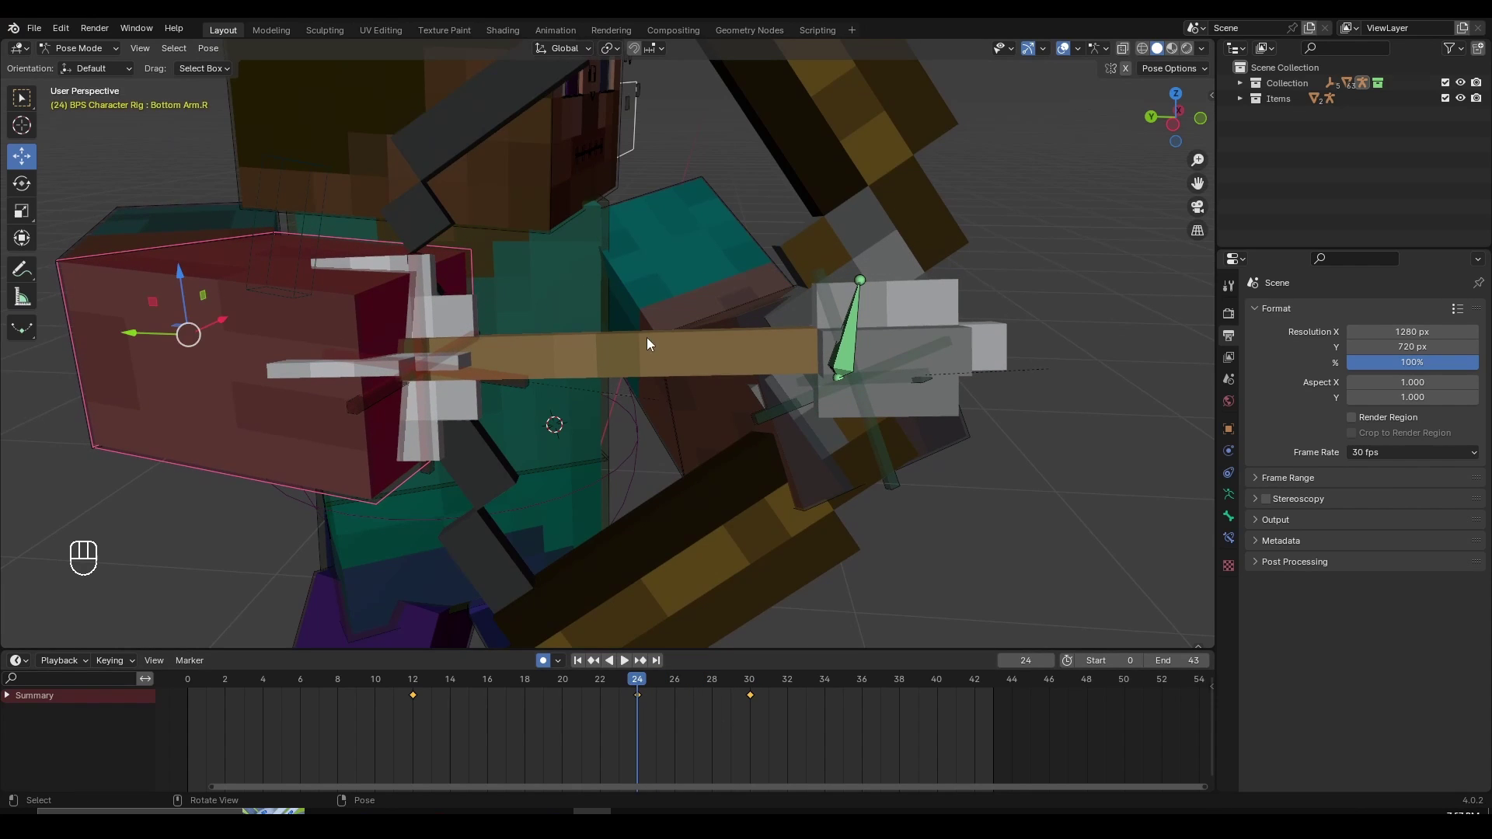
Select Arrow 3D in Object Mode and bring up its Dynamic Parent sidebar tab
left_click(605, 340)
key("ctrl+Tab")
left_click(597, 345)
With Arrow 3D selected at frame 24, disable its dynamic parent so it detaches from the hand
key("g")
left_click_drag(680, 400, 970, 299)
key("n")
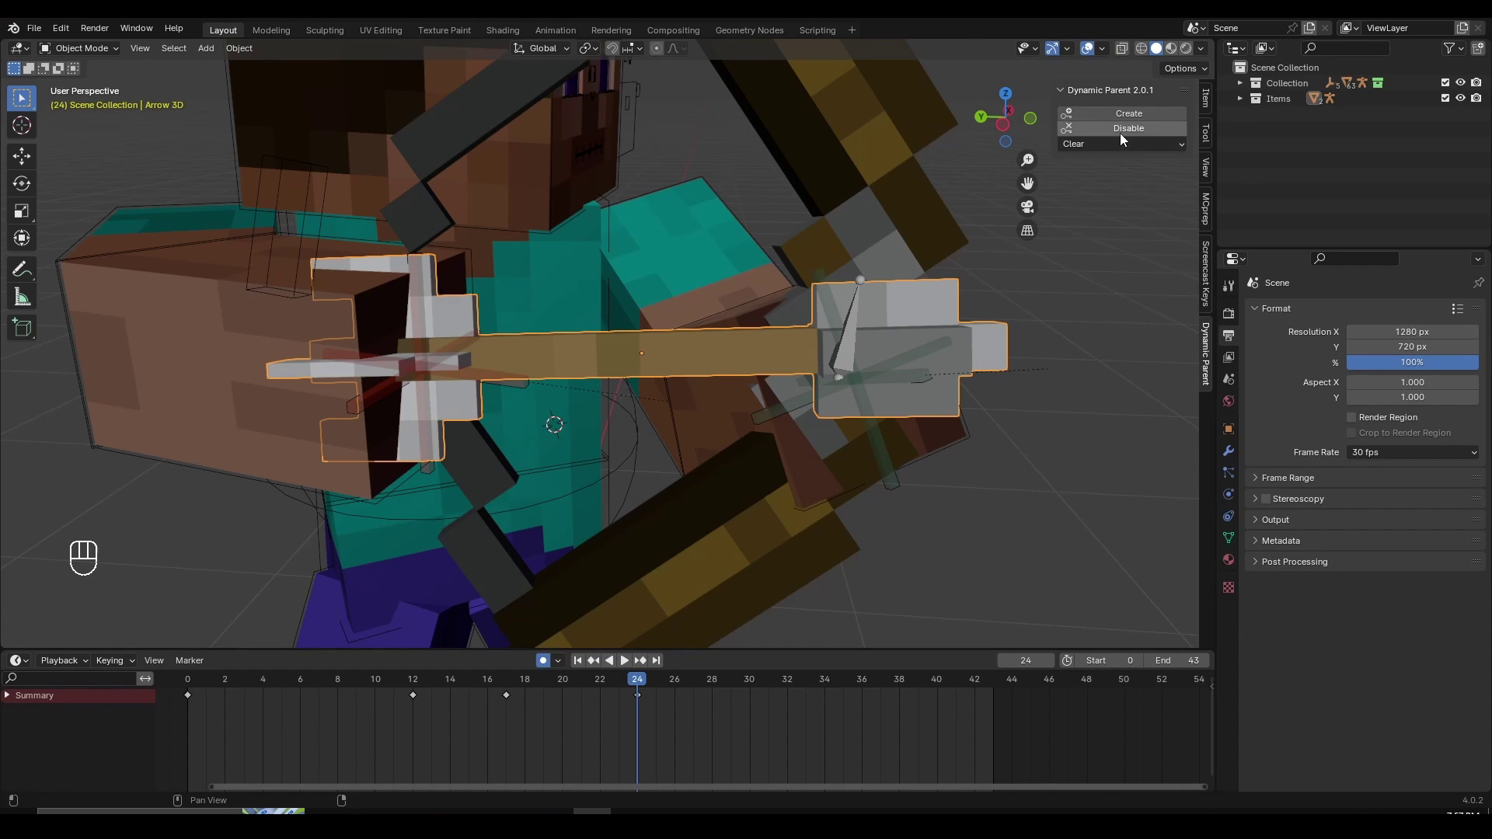
left_click_drag(1125, 139, 623, 692)
left_click(203, 291)
Check the arrow's keys in the Dope Sheet around frame 23
key("ctrl+Tab")
left_click(210, 303)
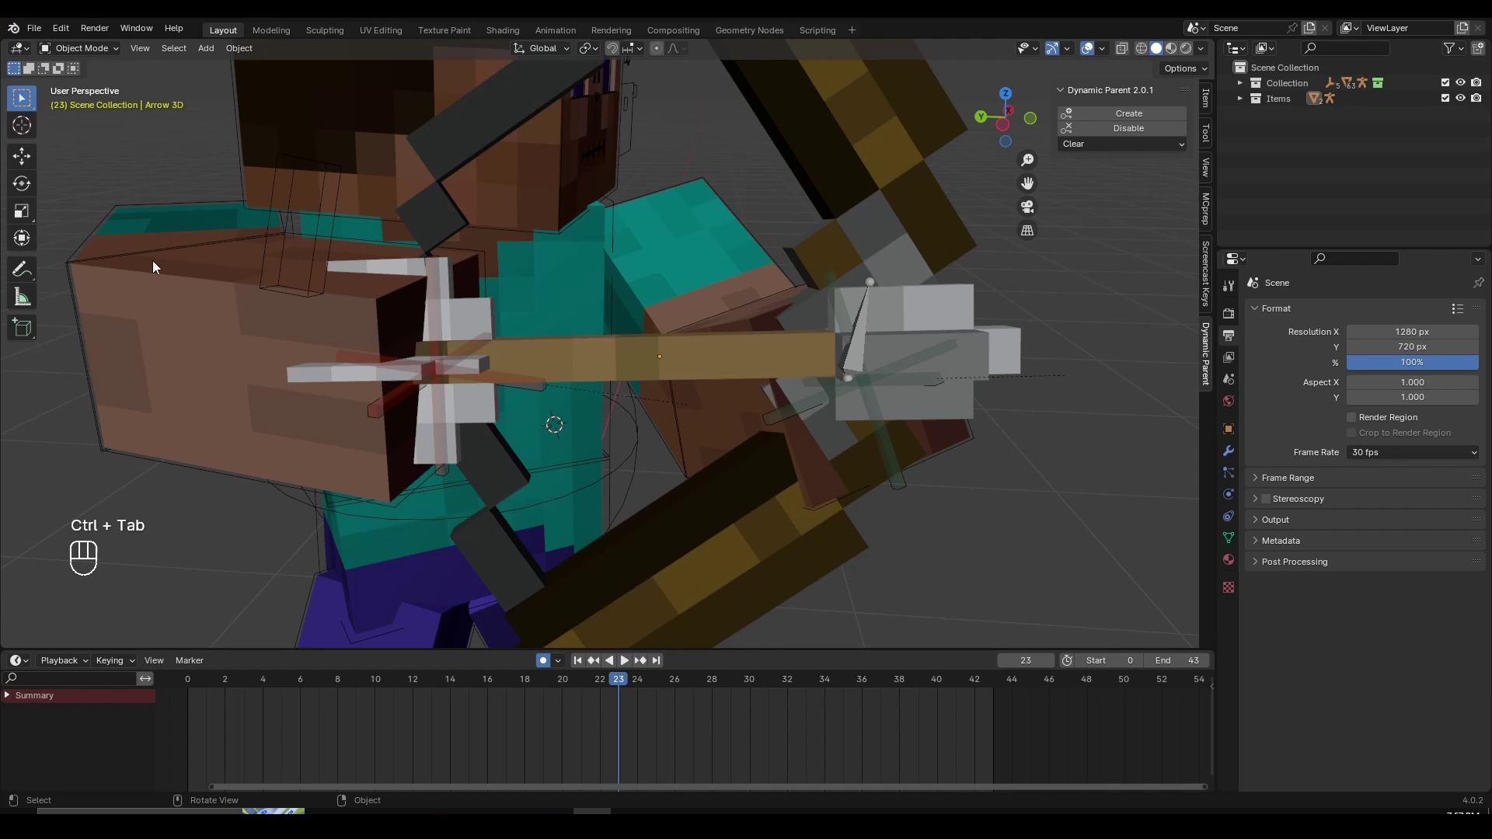
left_click(154, 260)
left_click_drag(326, 311, 430, 349)
key("ctrl+Tab")
left_click(433, 351)
Tweak the arrow's rotation and return to frame 24 in object mode
key("r")
middle_click(642, 691)
key("r")
key("ctrl+Tab")
left_click(623, 363)
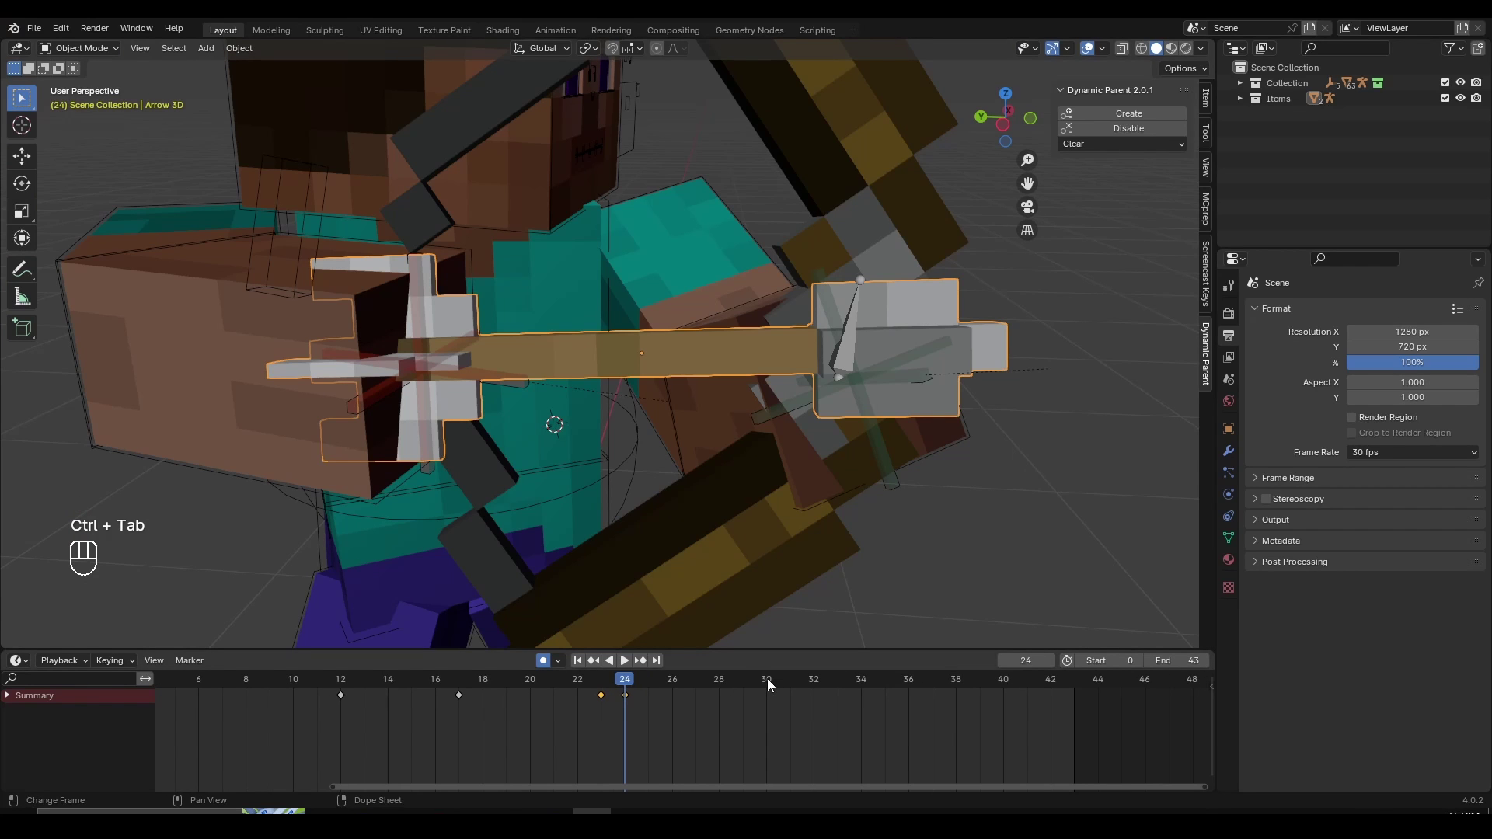
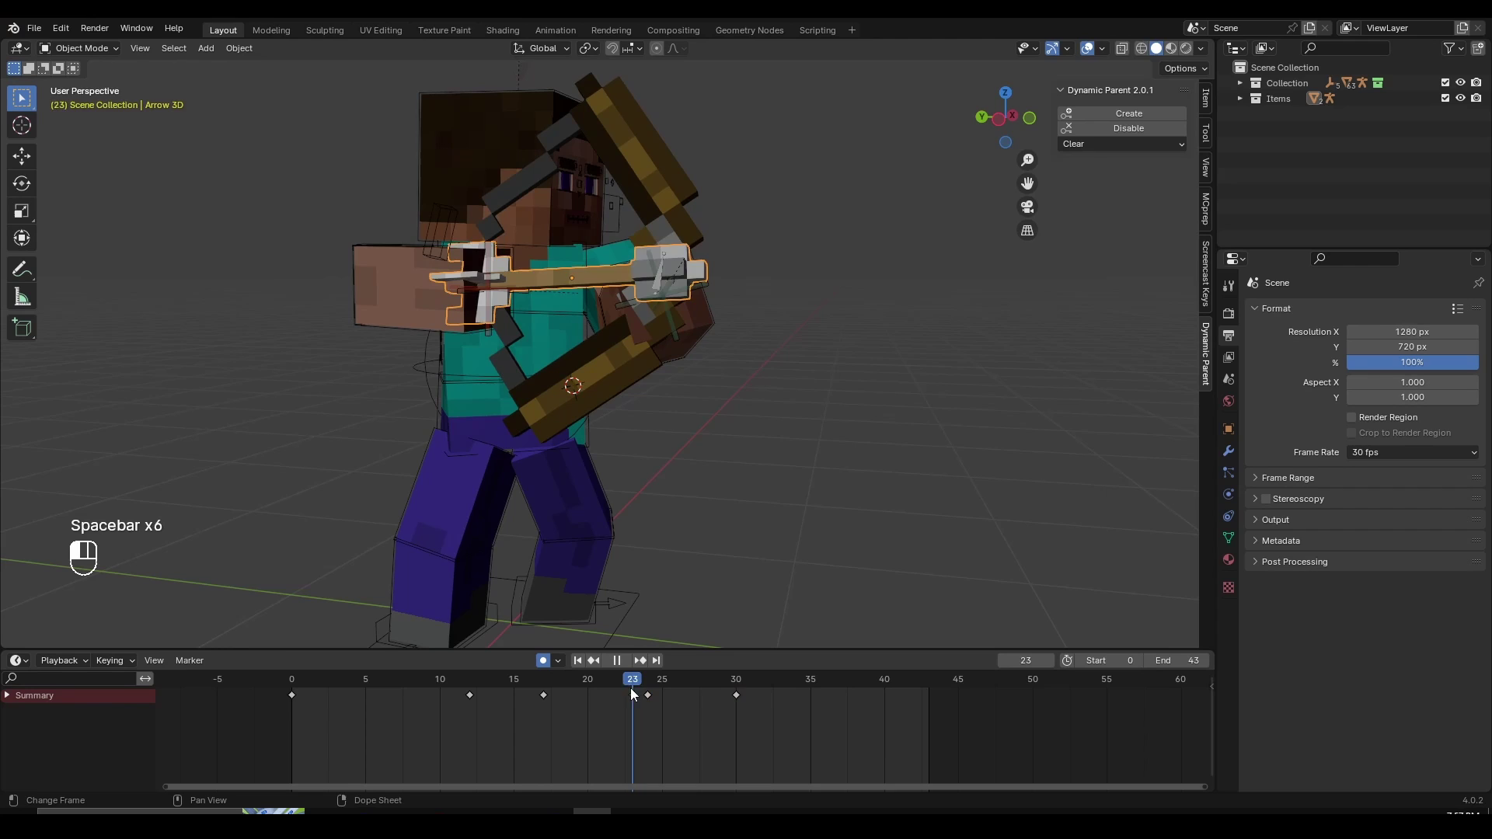
Retime the arrow's last Dope Sheet key to frame 32 and change its interpolation
key("space")
key("space")
left_click(644, 696)
left_click_drag(655, 693, 730, 712)
left_click(743, 704)
key("g")
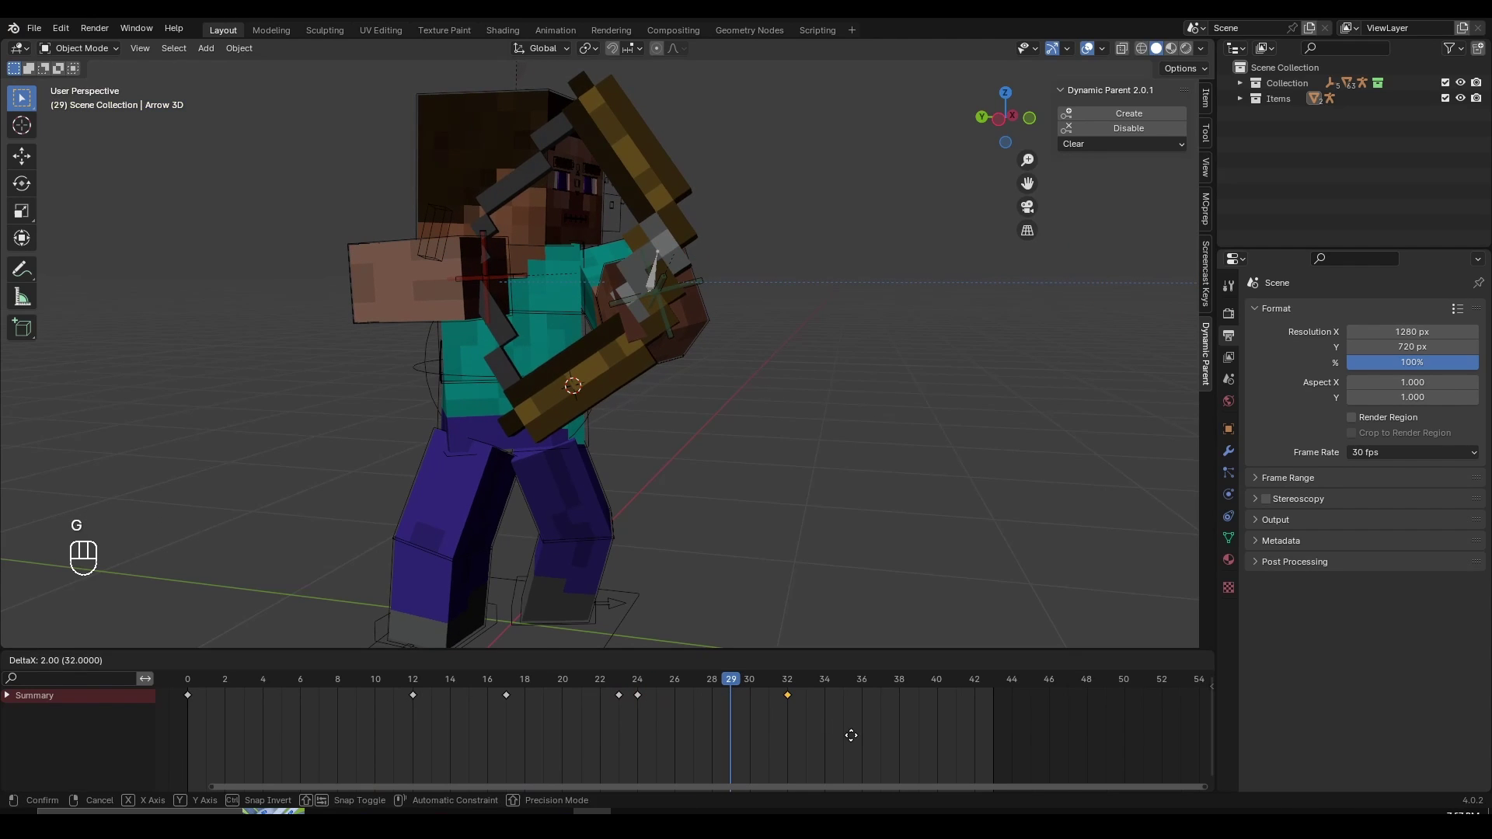
left_click_drag(857, 741, 640, 694)
left_click(656, 686)
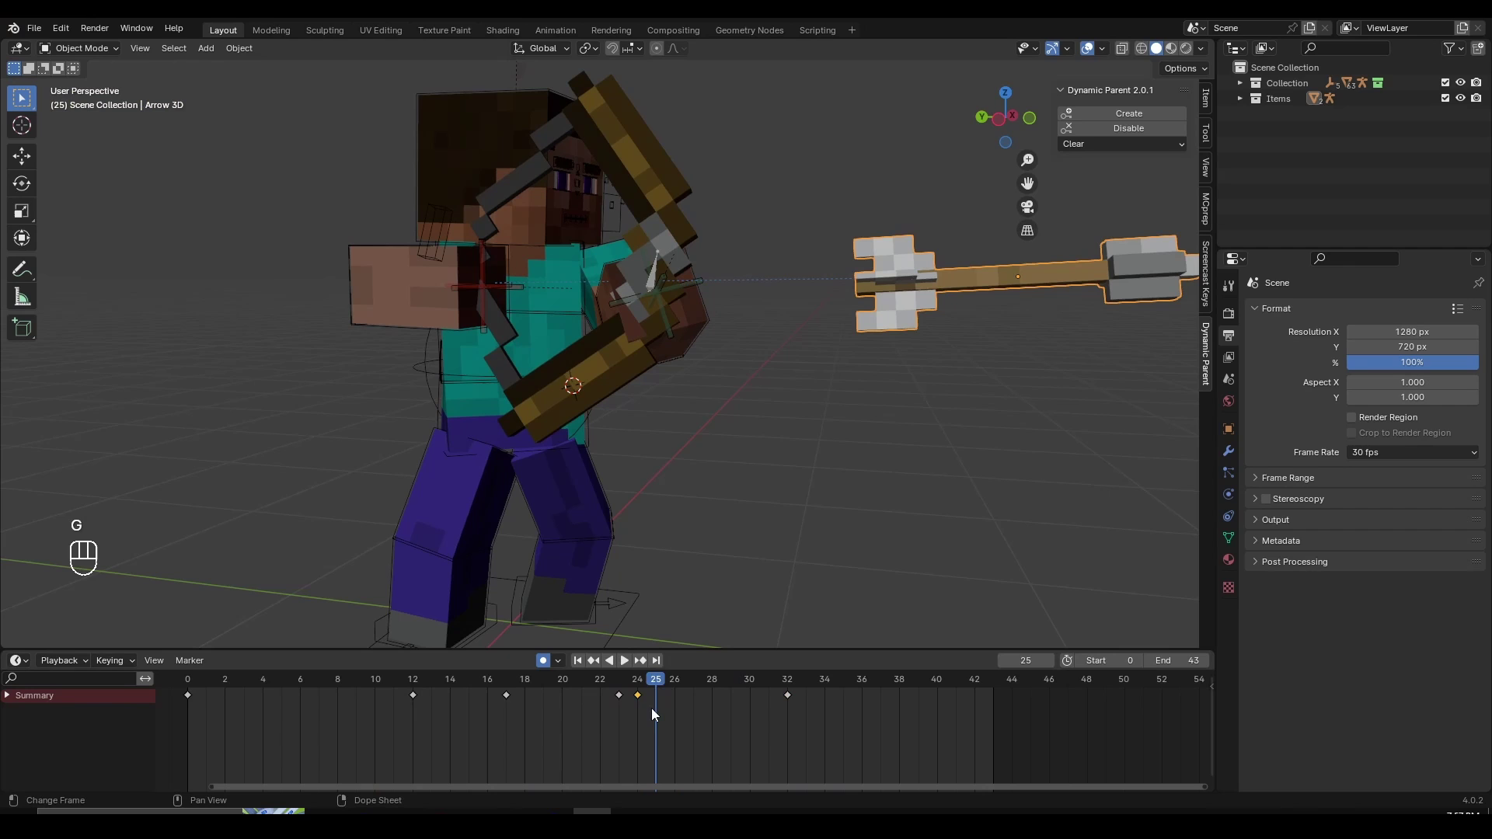
left_click(642, 700)
left_click(646, 685)
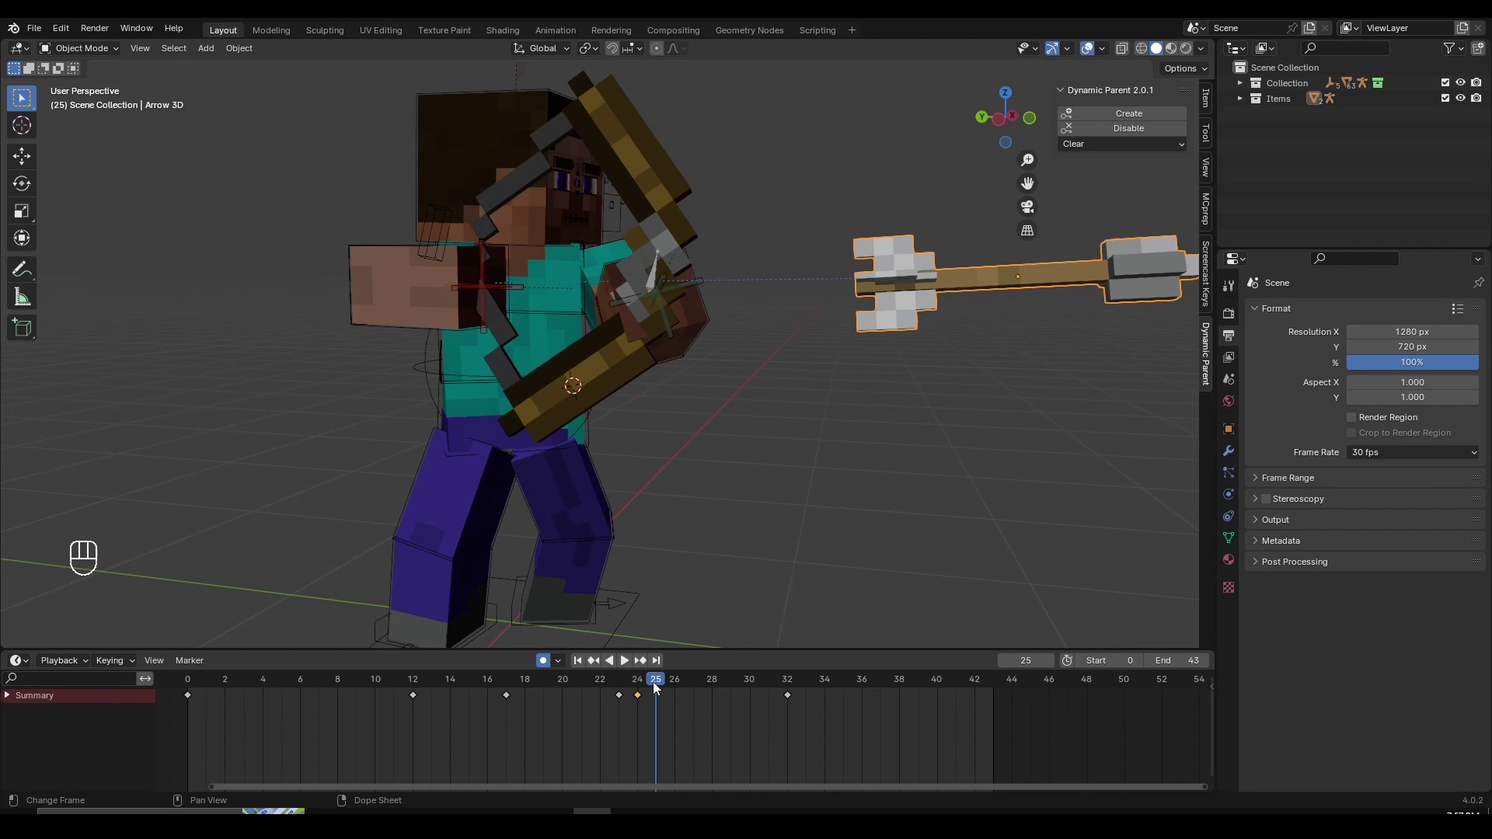
key("t")
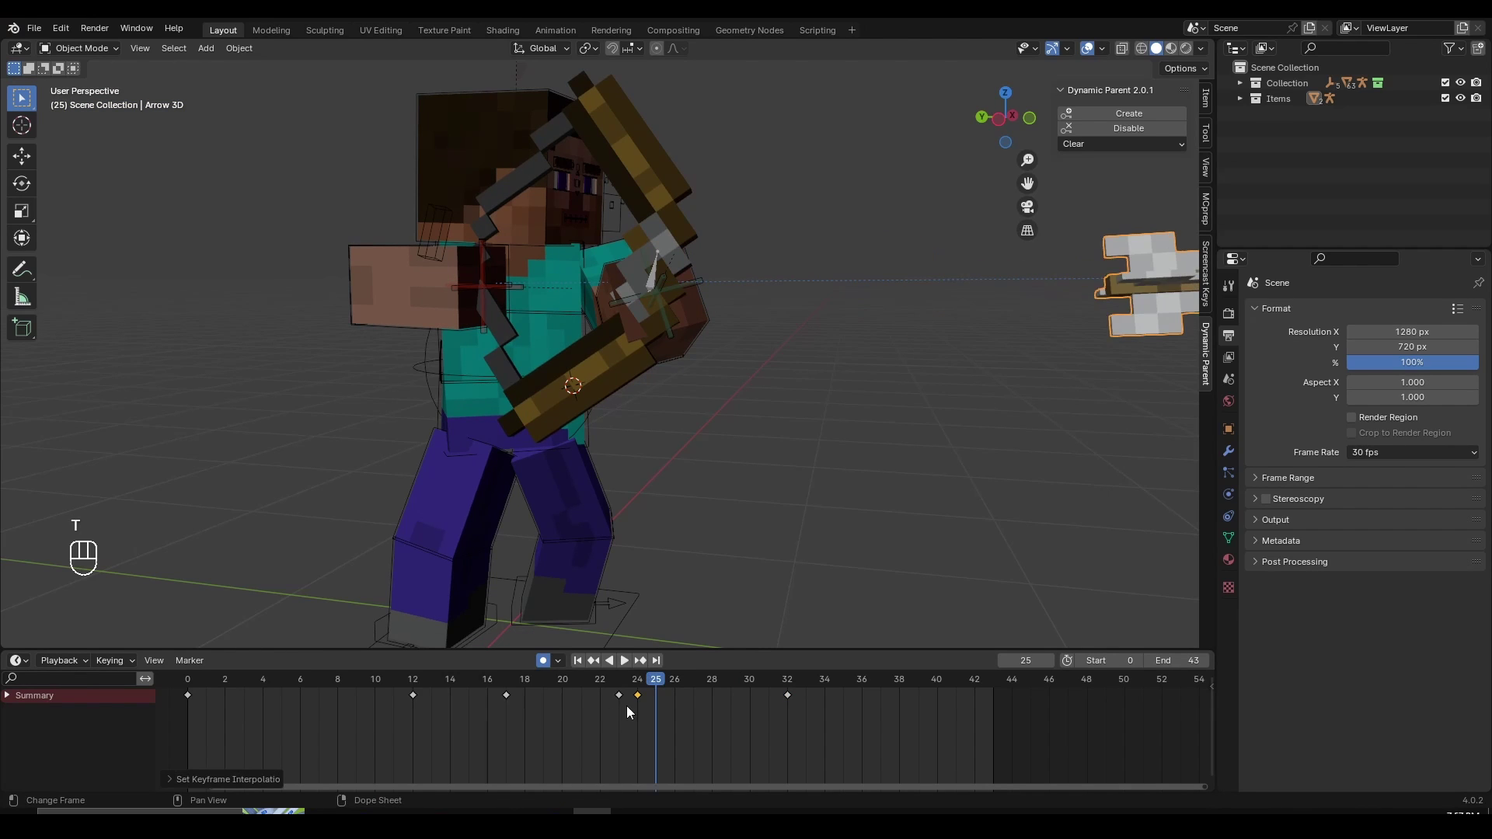
left_click(580, 686)
Move the arrow's end key later so its flight finishes at frame 36
key("space")
key("space")
left_click_drag(607, 692, 719, 721)
left_click(792, 703)
key("g")
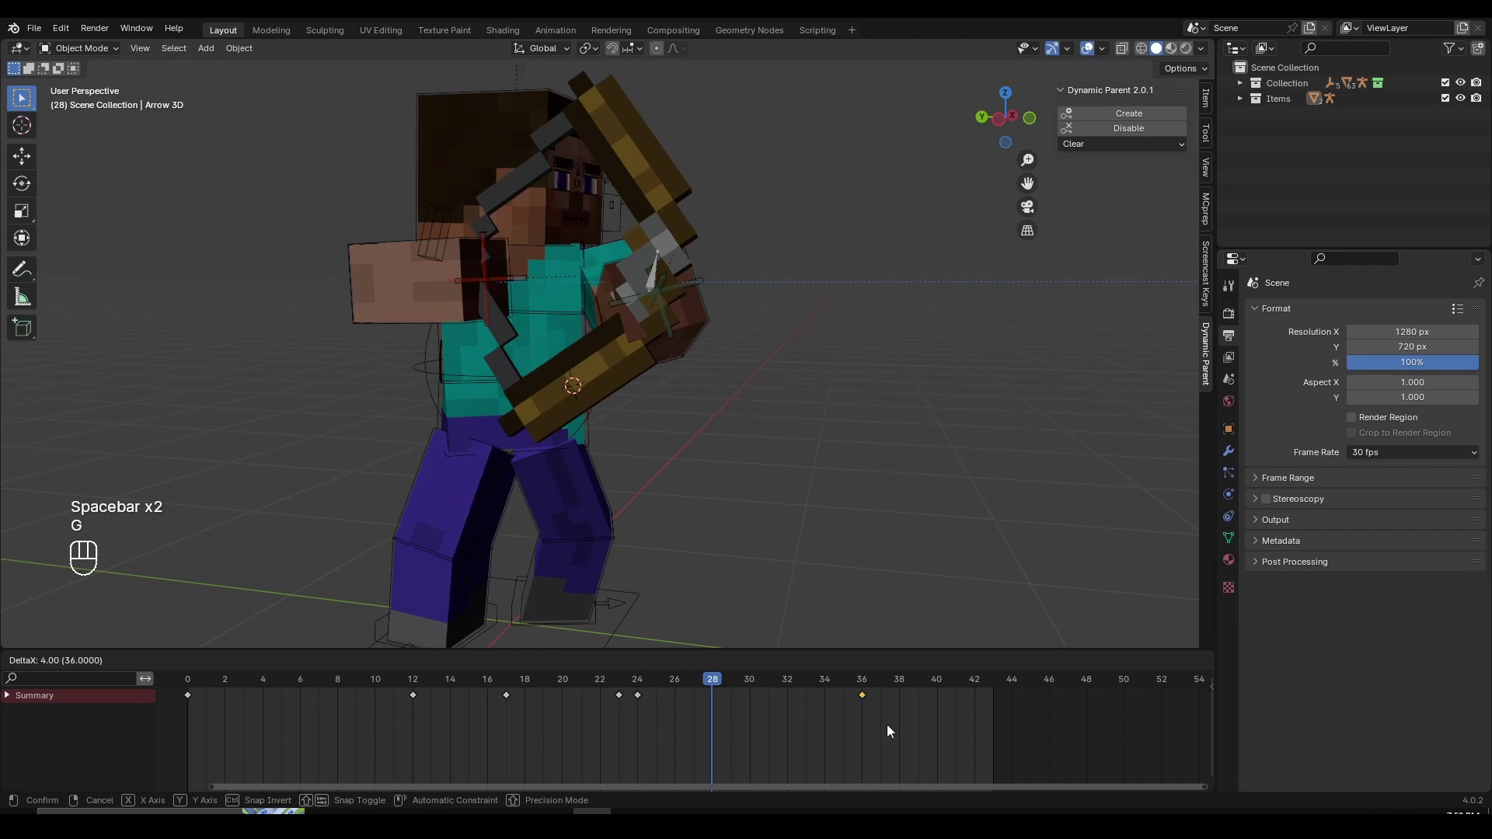
key("g")
left_click(896, 684)
middle_click(805, 463)
left_click_drag(857, 464, 714, 475)
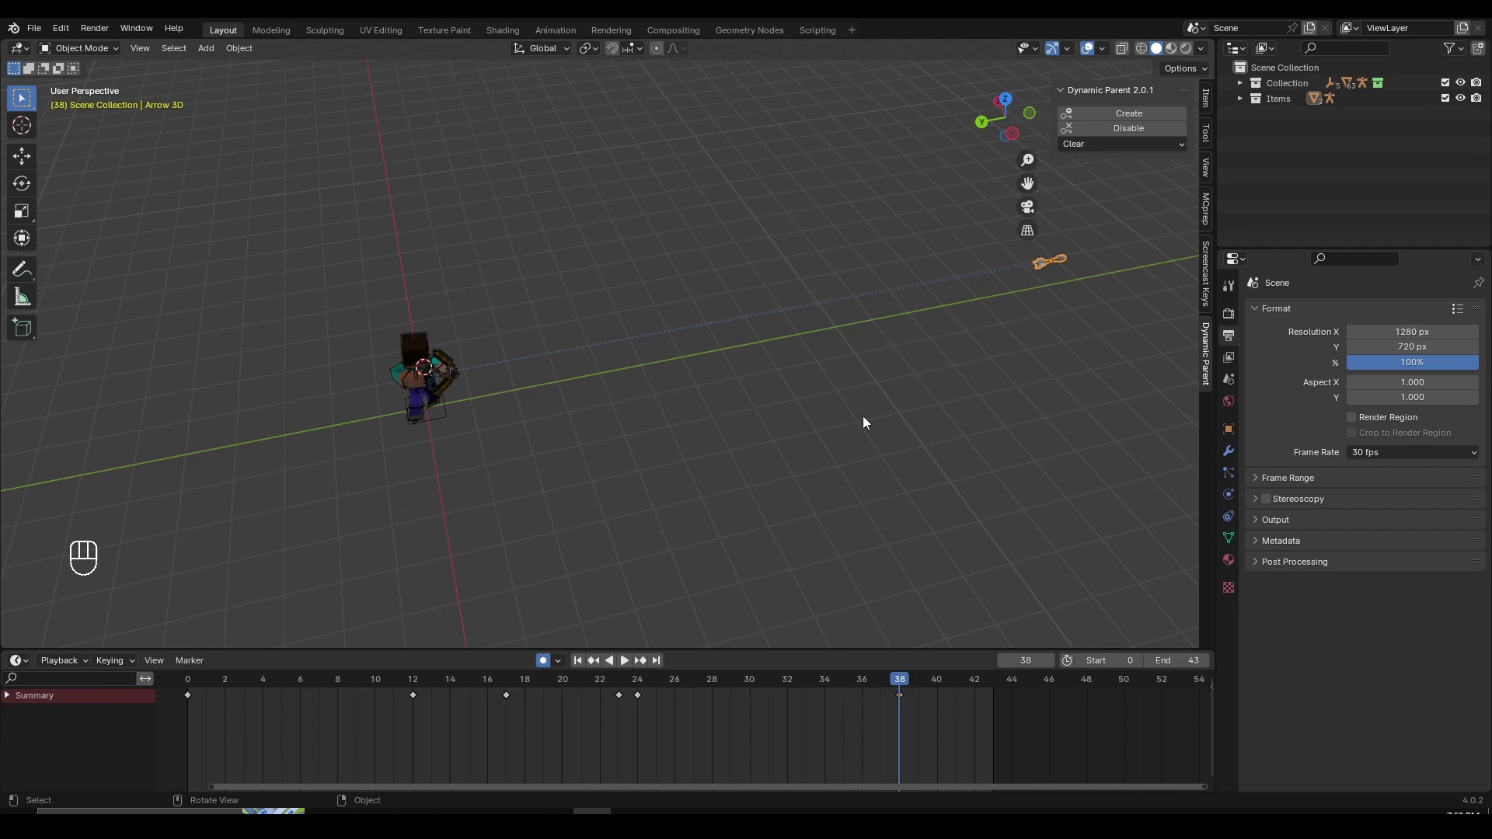
With Auto Keying, slide the arrow far away along Y at the end of its flight
key("g")
key("y")
left_click_drag(572, 473, 612, 692)
key("space")
left_click(561, 685)
left_click(510, 500)
key("space")
left_click(908, 696)
left_click(907, 687)
key("g")
key("y")
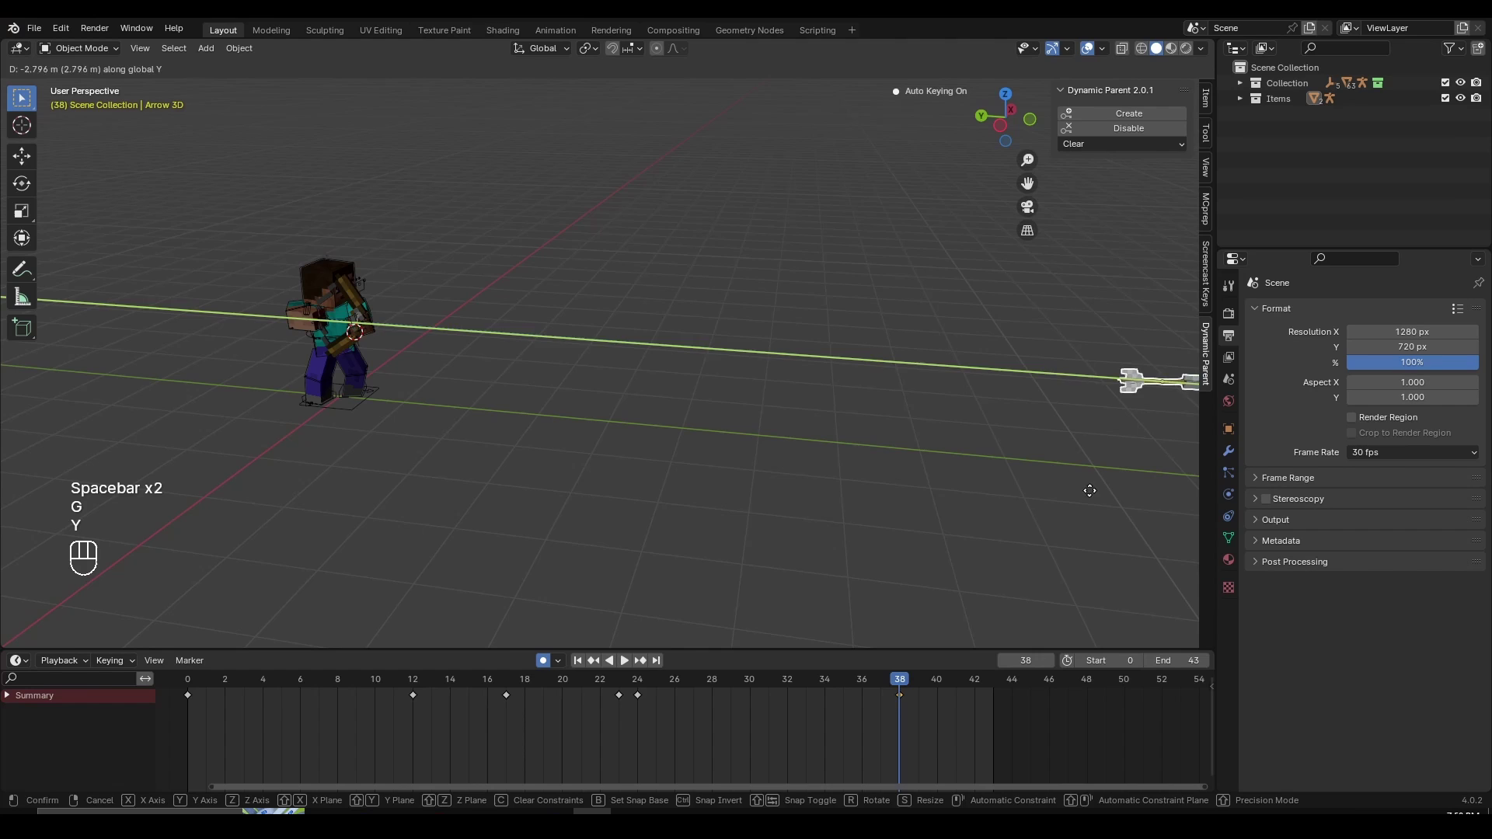
left_click(615, 686)
Play back and frame the view to check the arrow flying off after release
key("space")
key("space")
left_click(612, 686)
middle_click(353, 313)
key("f")
key("space")
left_click(825, 474)
key("space")
key("space")
key("space")
left_click(649, 688)
left_click(417, 497)
left_click_drag(292, 434, 788, 441)
Adjust the arrow's key interpolation again and scrub through the release to verify it
key("space")
left_click(733, 516)
left_click(669, 681)
left_click(644, 702)
key("t")
left_click(592, 679)
key("space")
key("space")
left_click_drag(622, 690, 658, 702)
key("space")
left_click(509, 698)
key("space")
left_click_drag(611, 692, 731, 706)
Review the flight once more, then select the bow's Shooting bone and enter Pose Mode at frame 24
left_click_drag(853, 545, 771, 542)
left_click_drag(682, 497, 718, 502)
key("space")
key("space")
middle_click(639, 687)
left_click(661, 439)
middle_click(686, 440)
left_click(710, 443)
left_click(672, 368)
left_click(432, 209)
key("g")
left_click(541, 231)
key("ctrl+Tab")
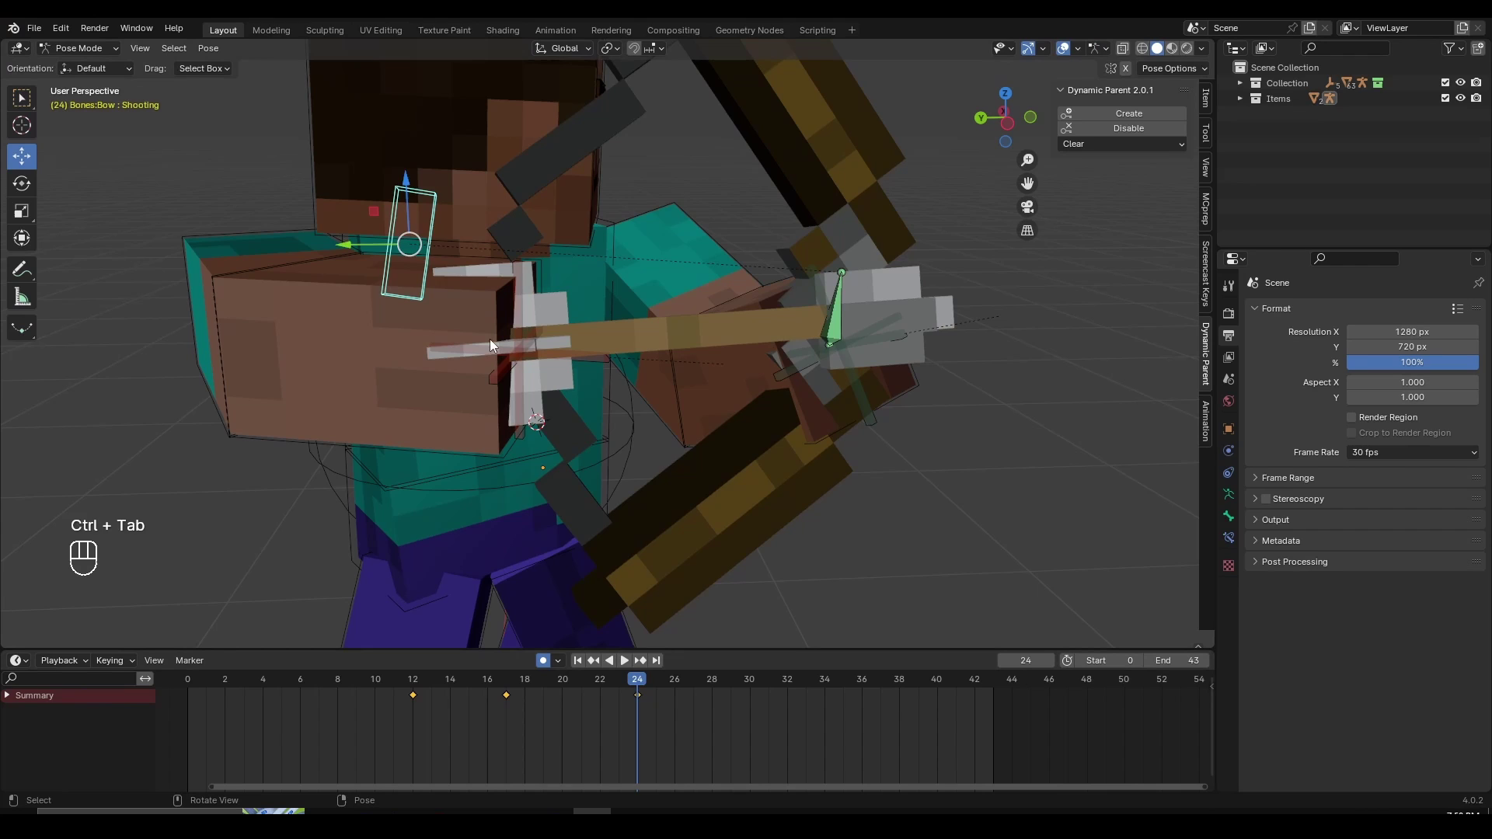
Insert Location & Rotation keys on the bow shooting bones, then step ahead to frame 30
key("g")
left_click_drag(590, 398, 655, 431)
key("i")
middle_click(670, 455)
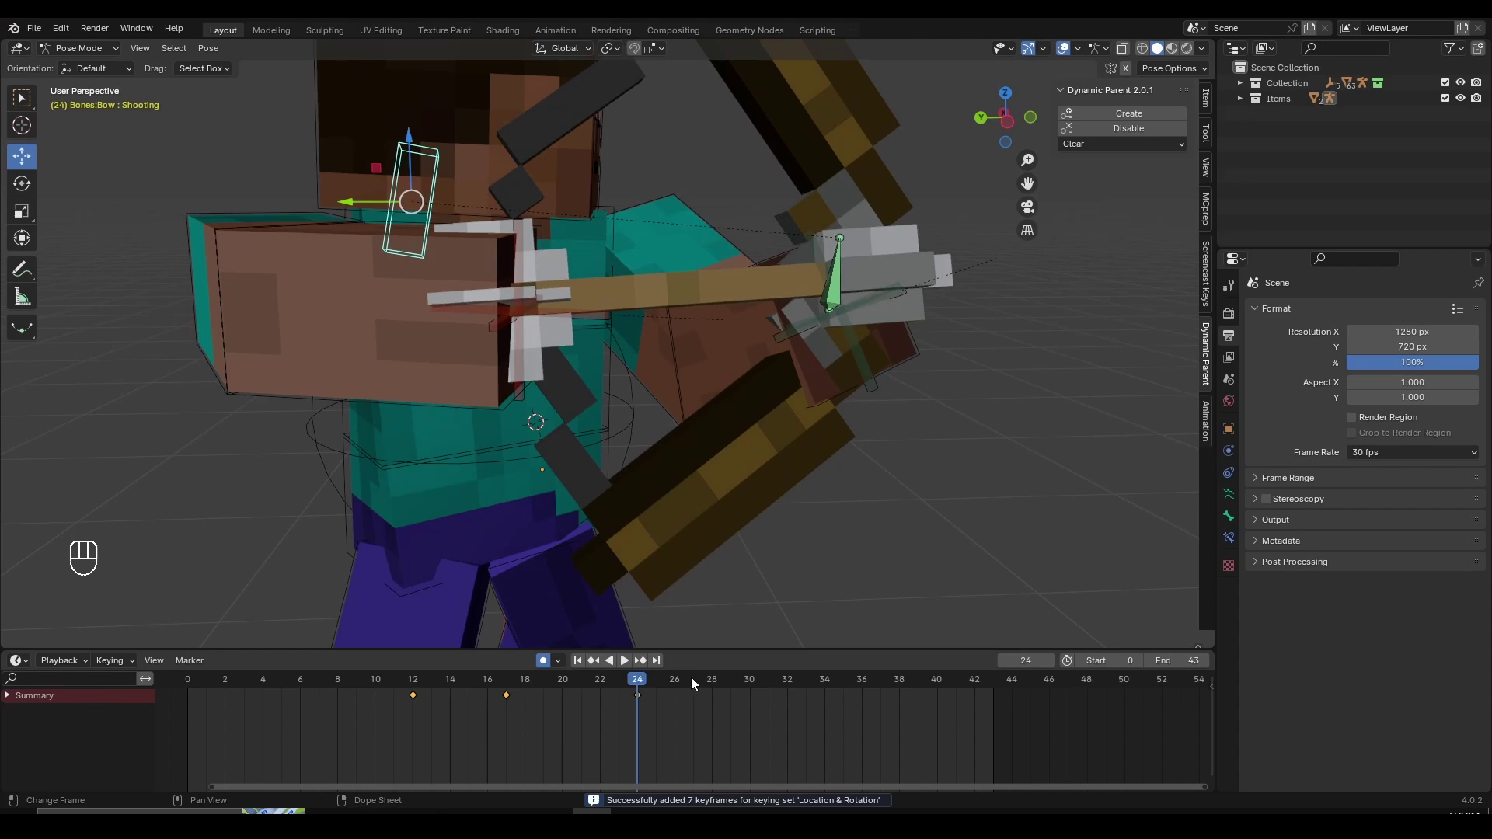
left_click_drag(711, 686, 745, 685)
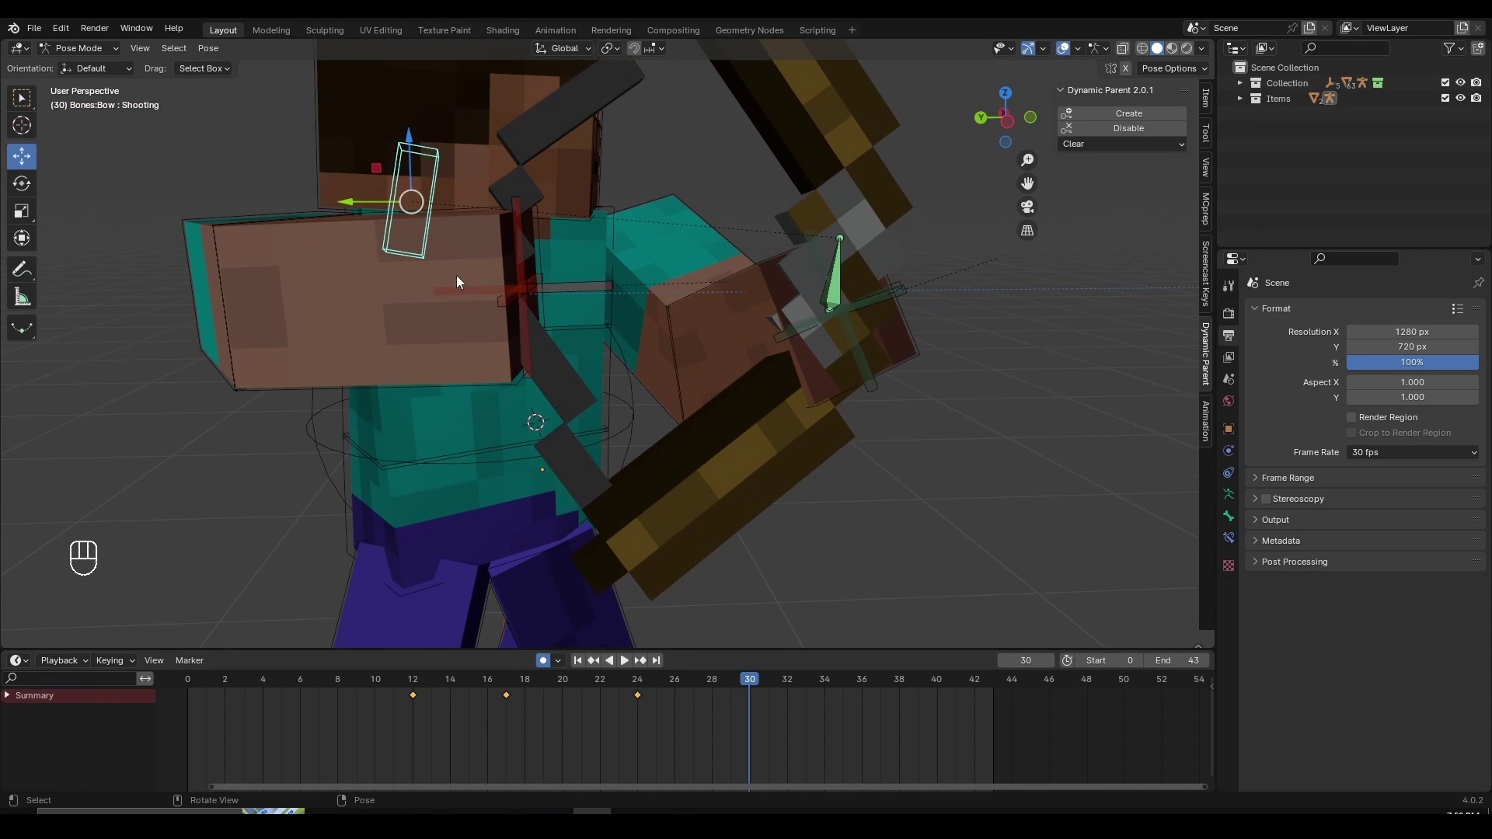
Pose and reset the arm recoil just after release, playing it back from the side
key("g")
left_click_drag(835, 320, 761, 323)
key("alt+g")
left_click(708, 398)
left_click_drag(579, 690, 518, 689)
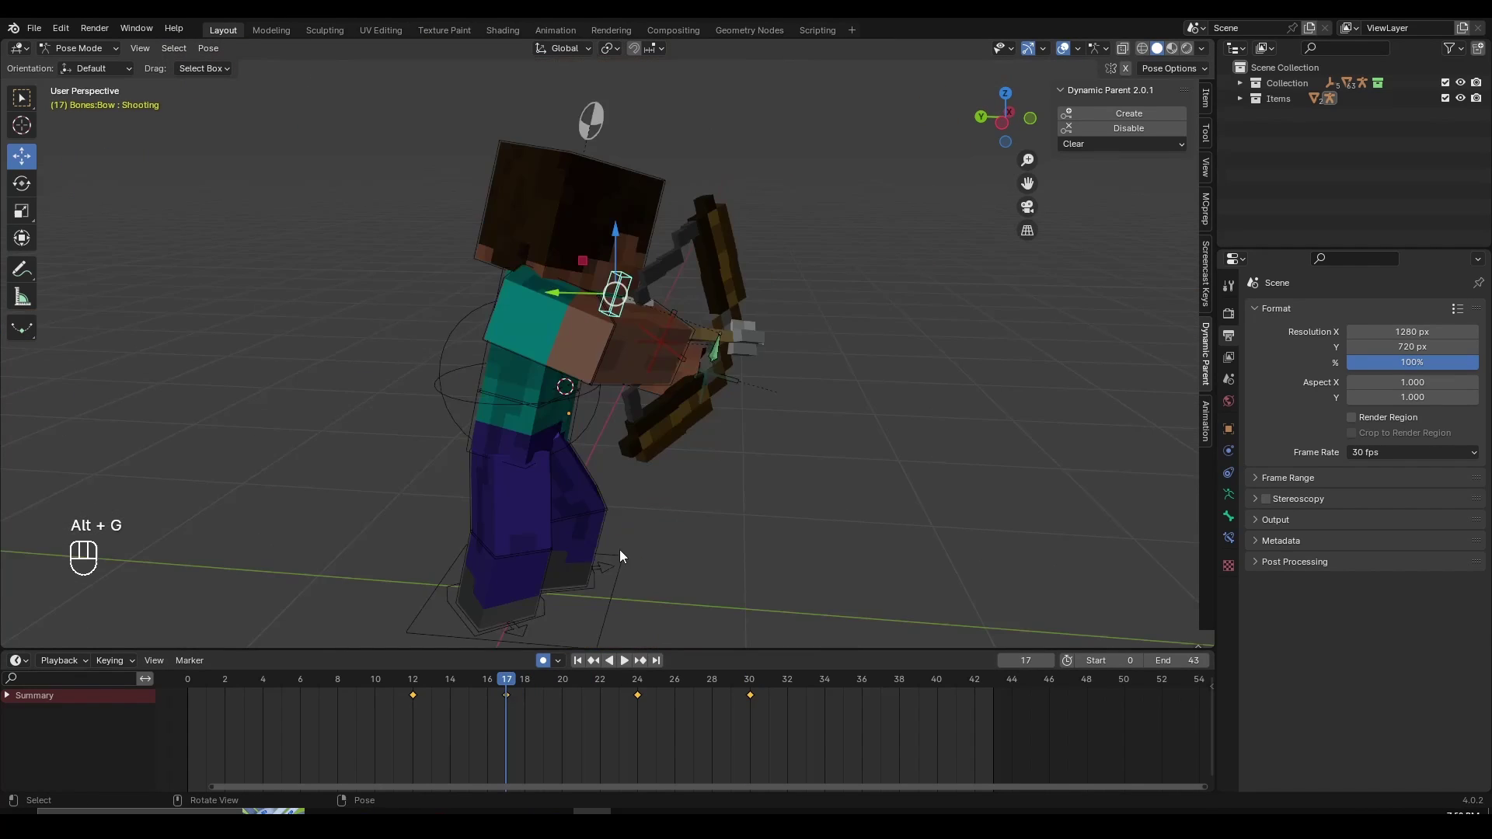
key("space")
key("space")
left_click(622, 680)
key("space")
key("space")
left_click_drag(633, 688, 710, 695)
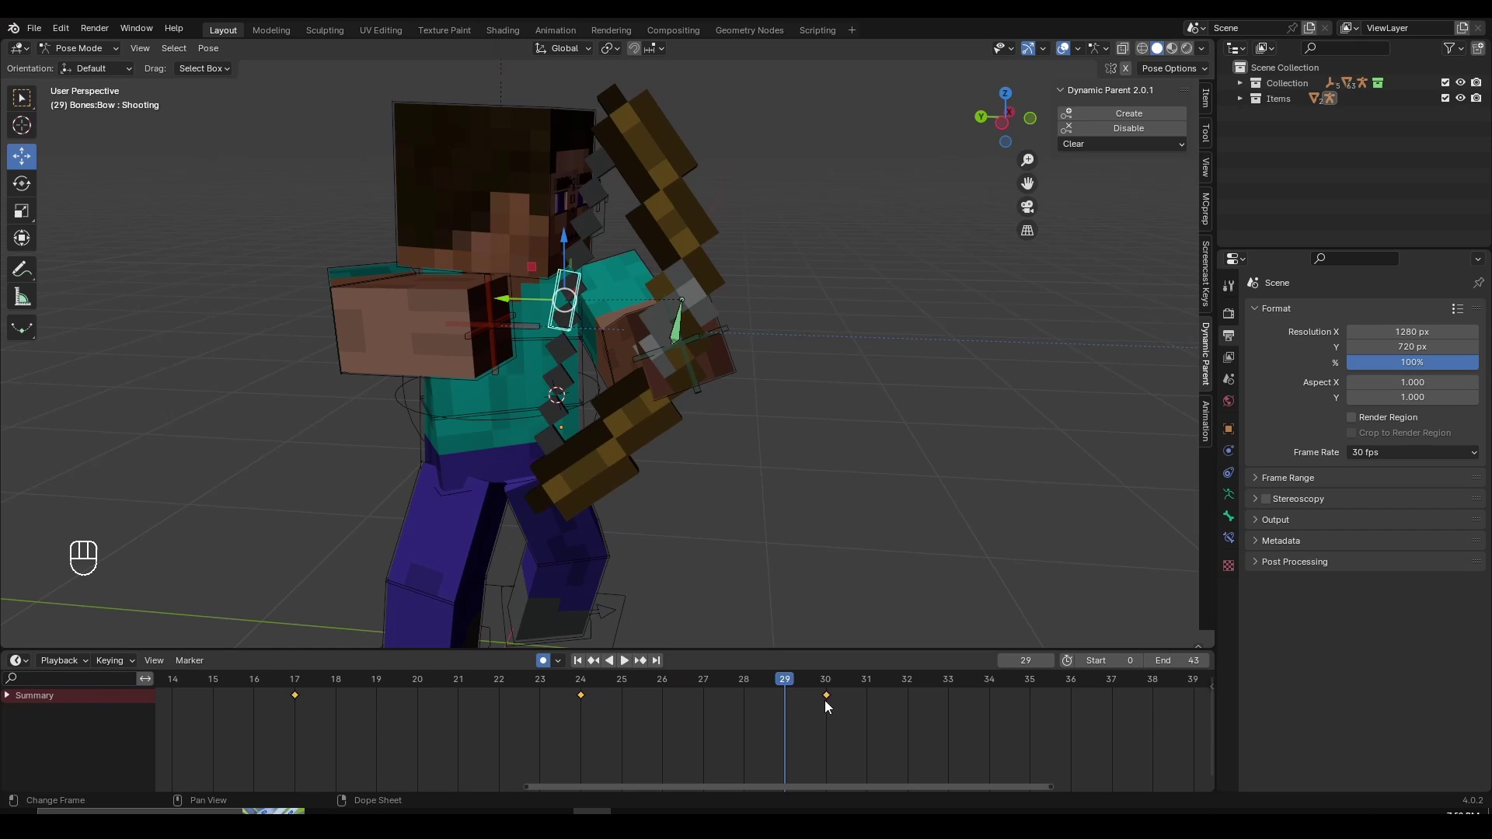
Shift the recoil key on the Shooting bone to frame 27
left_click(831, 700)
left_click_drag(719, 679, 675, 684)
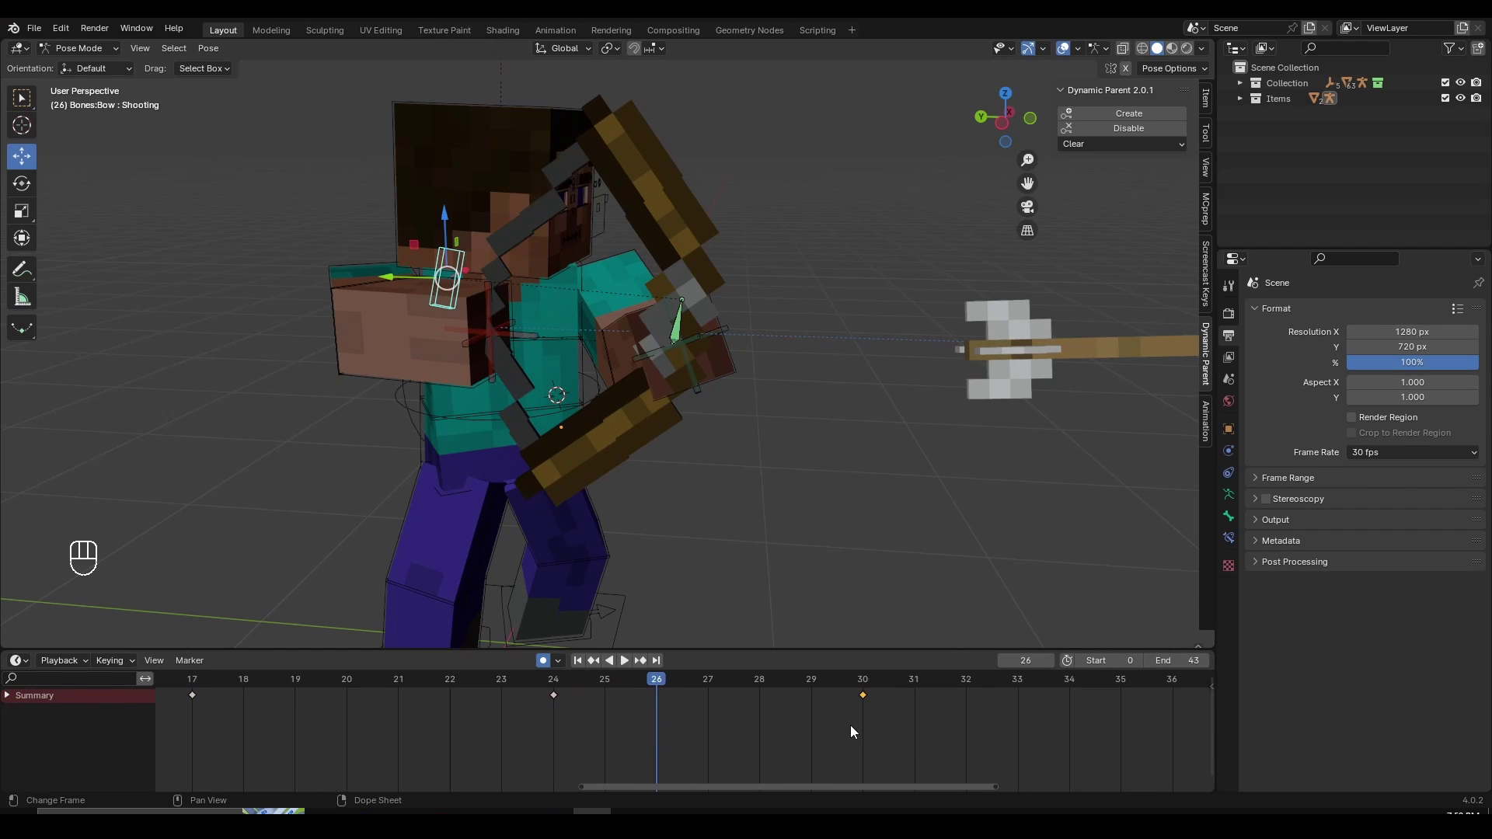
key("g")
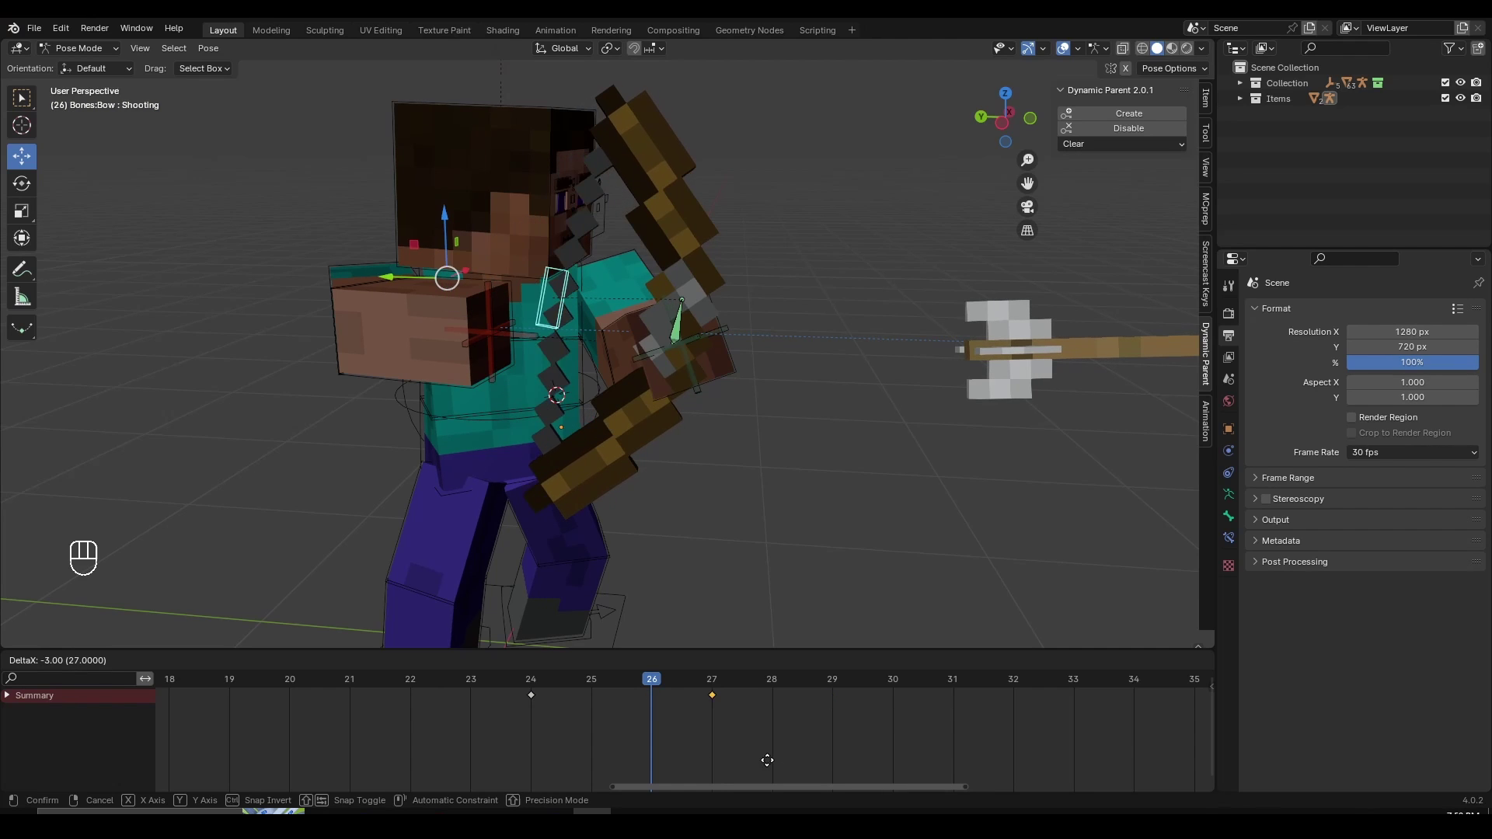
left_click_drag(503, 703, 449, 699)
left_click(427, 690)
Scrub back to the start and play the whole finished shot
key("space")
left_click(427, 690)
key("space")
left_click_drag(460, 697, 207, 703)
key("space")
key("space")
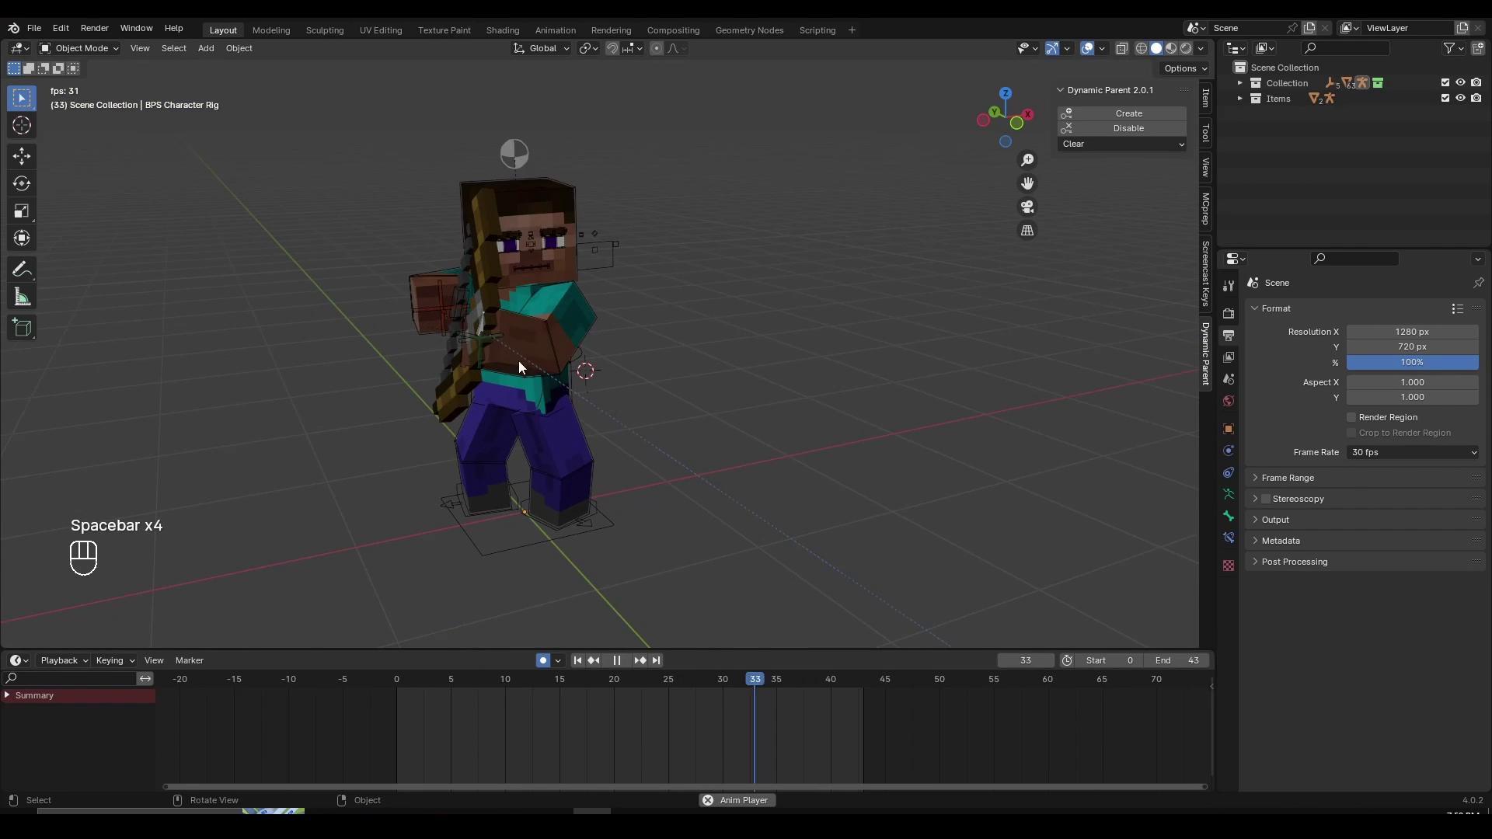
left_click_drag(527, 360, 741, 362)
left_click_drag(752, 392, 613, 386)
middle_click(561, 369)
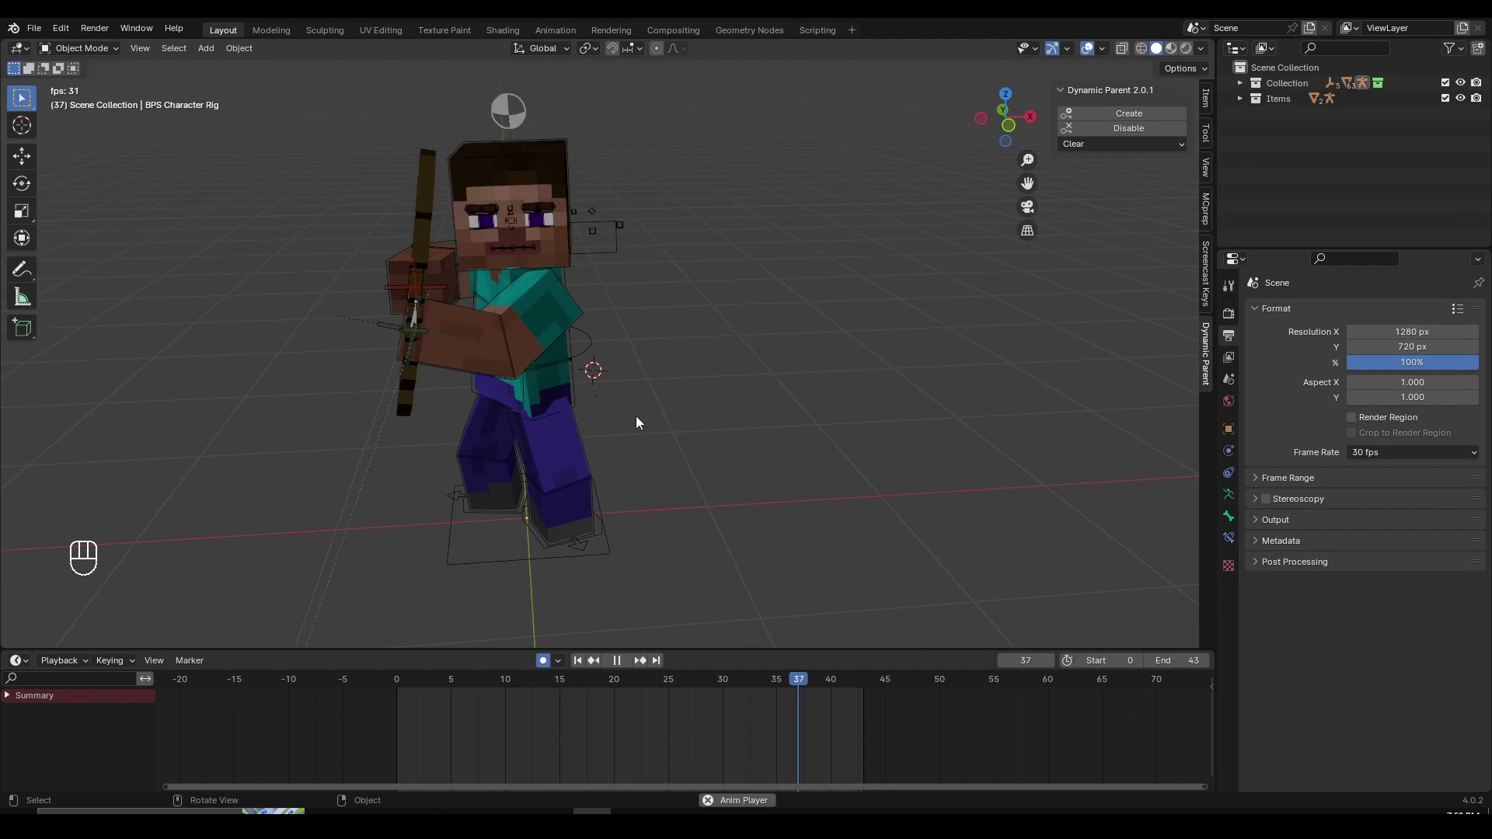
left_click_drag(687, 429, 834, 412)
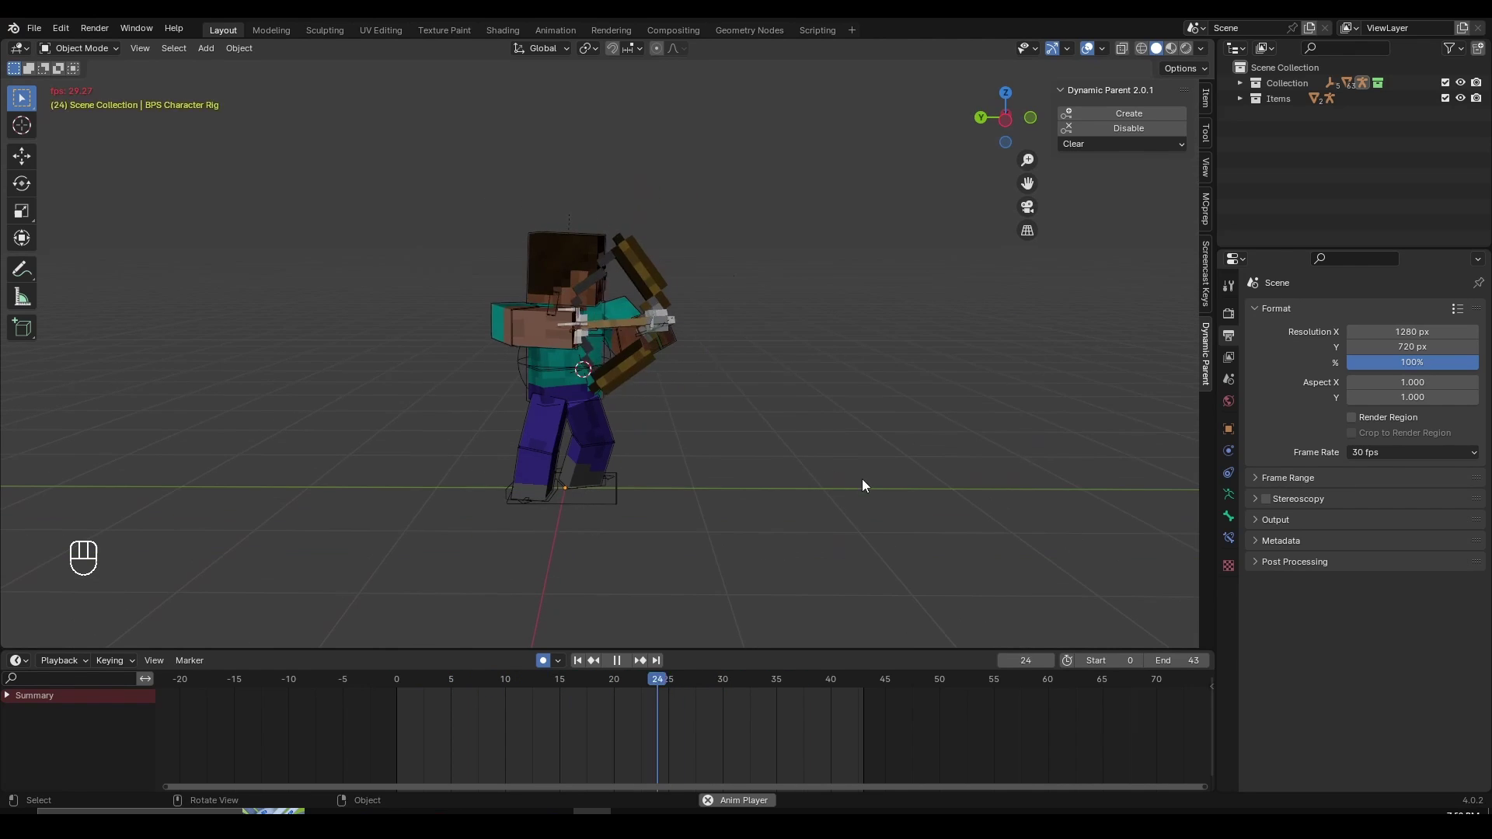
left_click_drag(905, 486, 888, 493)
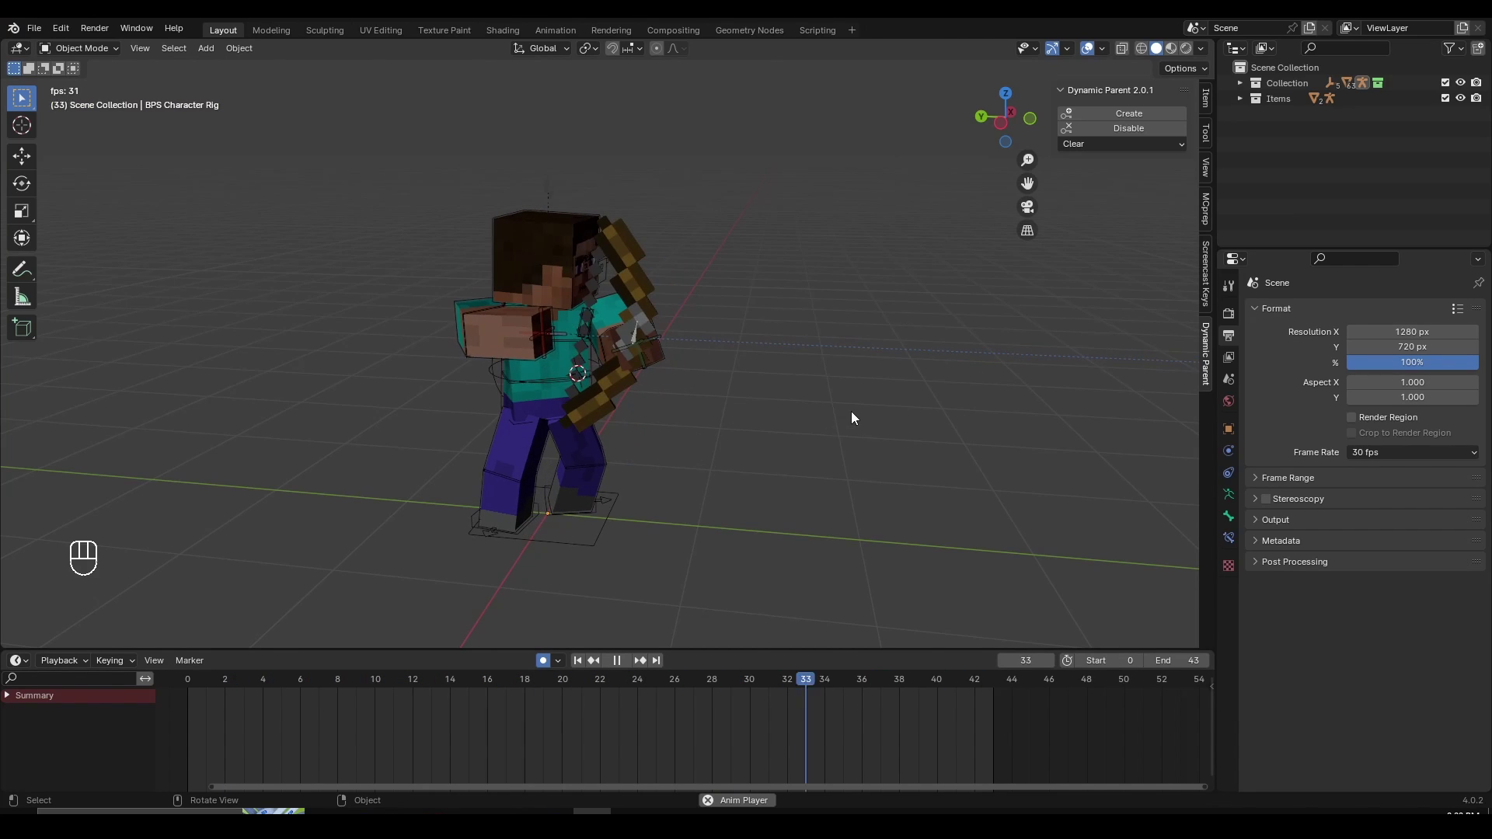
left_click_drag(934, 390, 897, 347)
left_click_drag(785, 457, 731, 522)
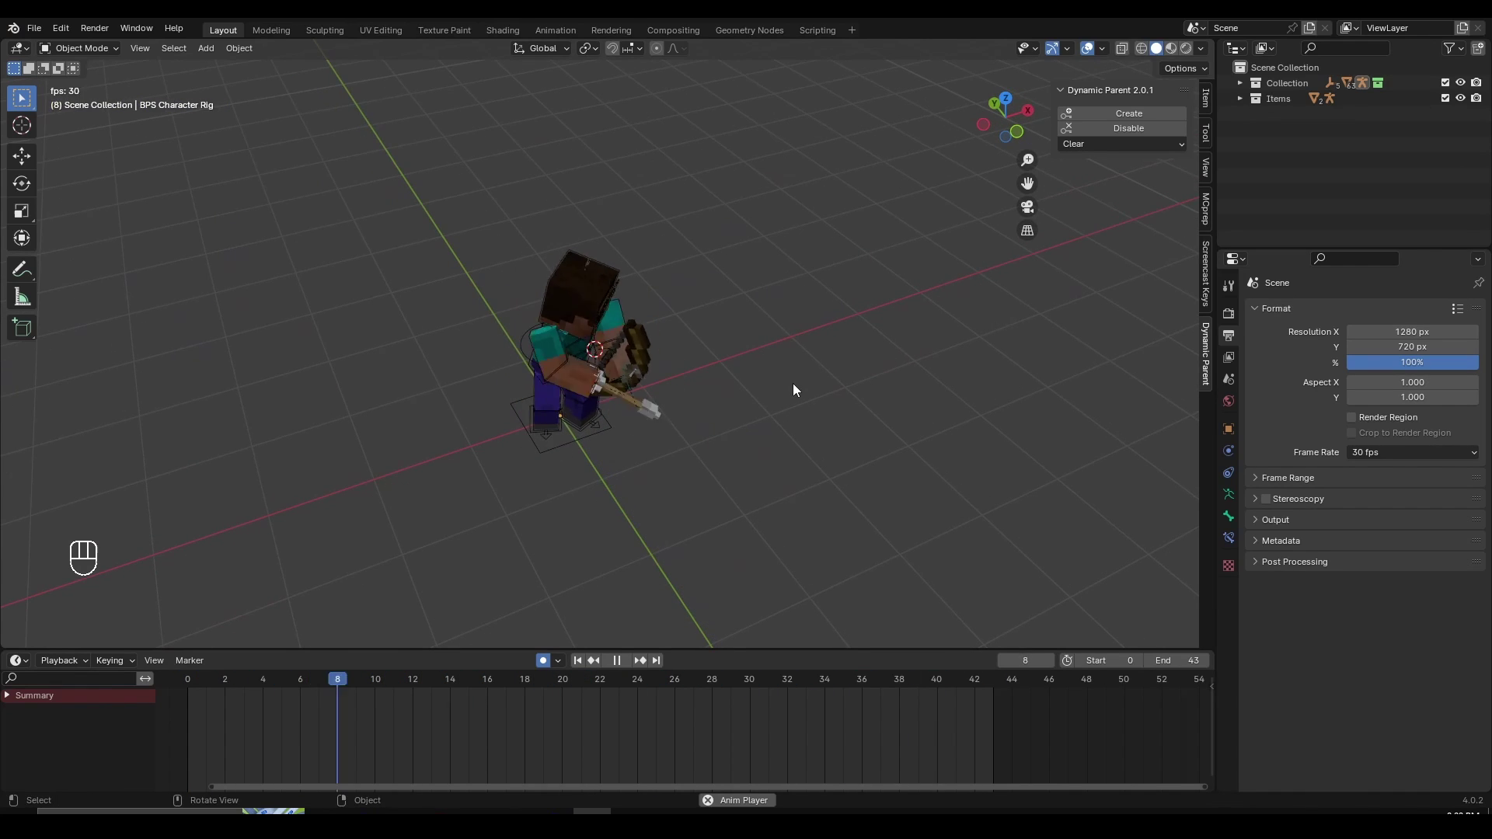
middle_click(690, 731)
middle_click(706, 422)
left_click_drag(813, 454, 851, 493)
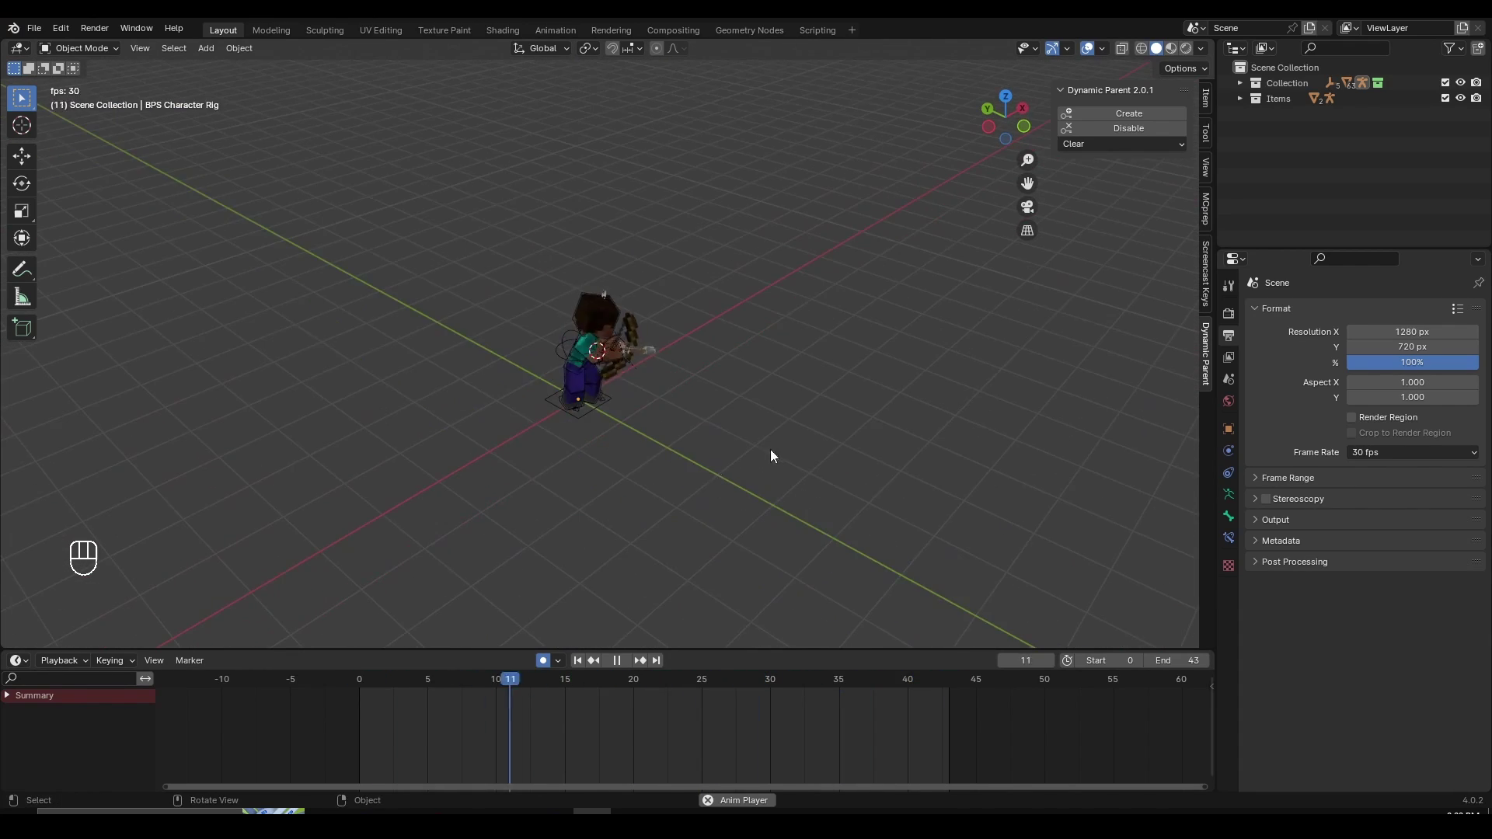
left_click(888, 400)
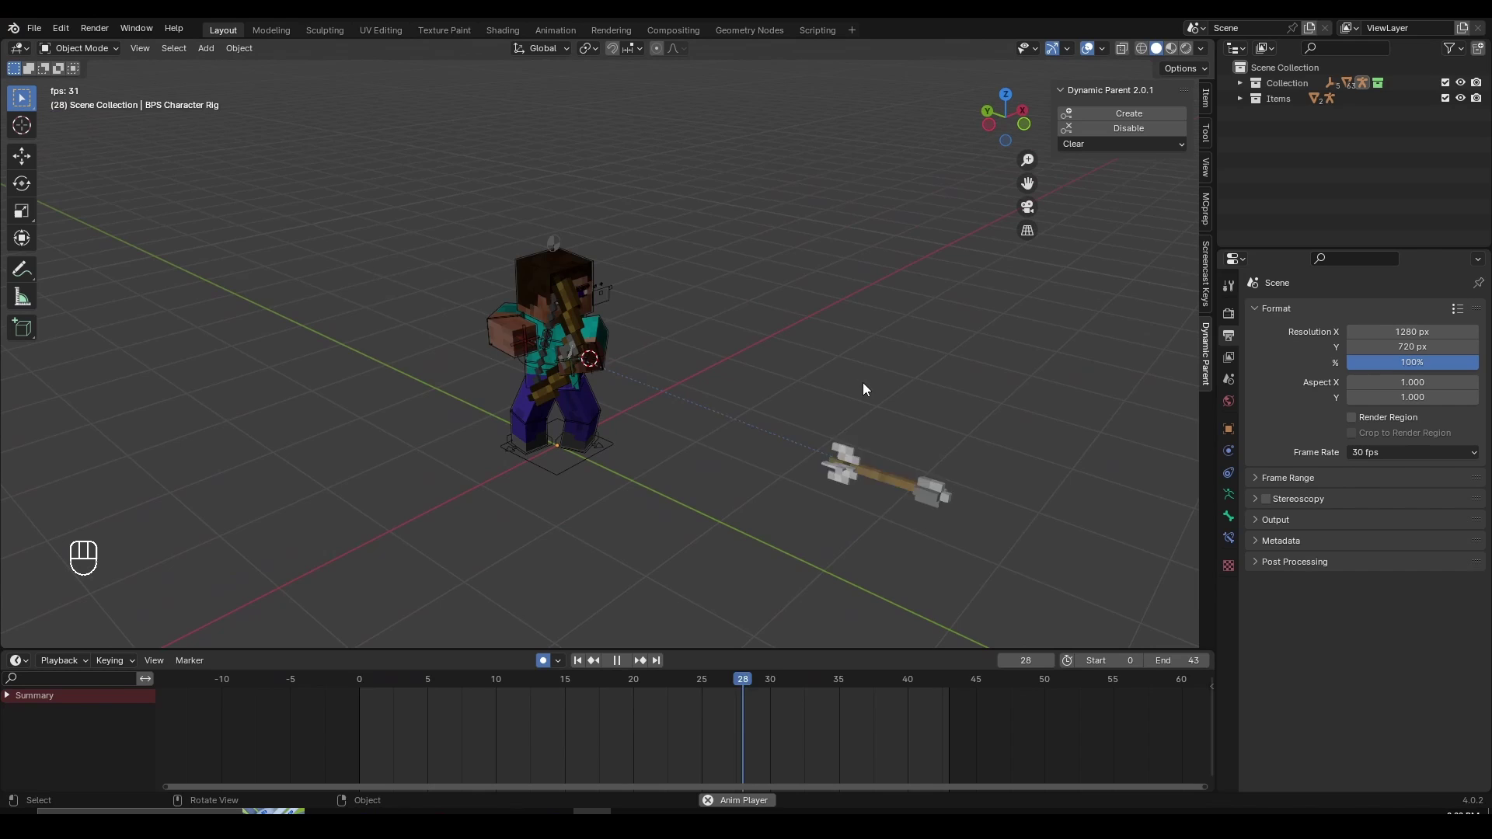